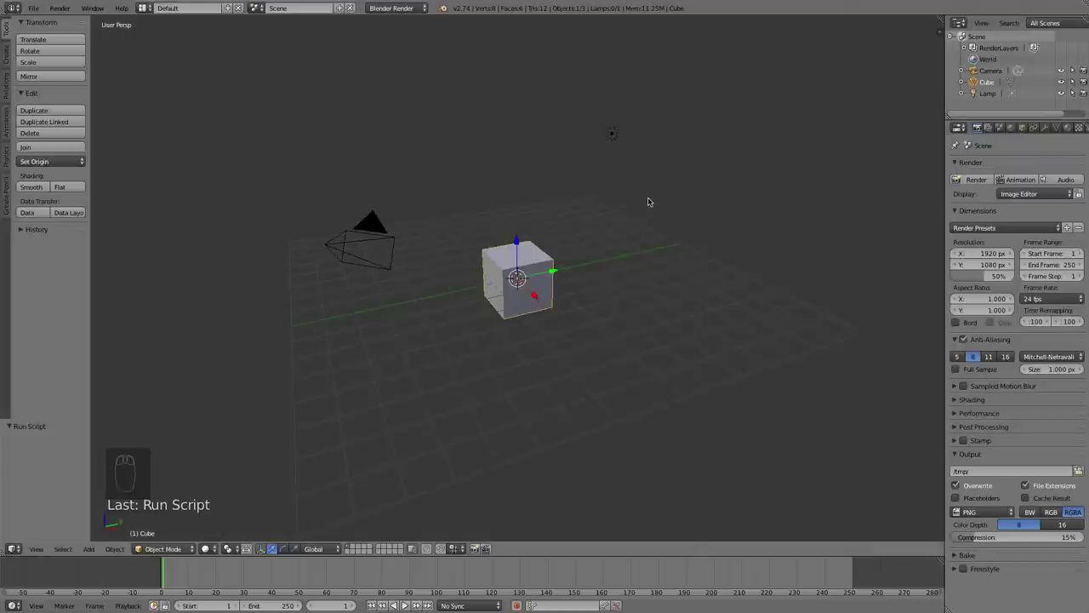
Delete the default cube, leaving only the camera and lamp
left_click_drag(640, 194, 496, 243)
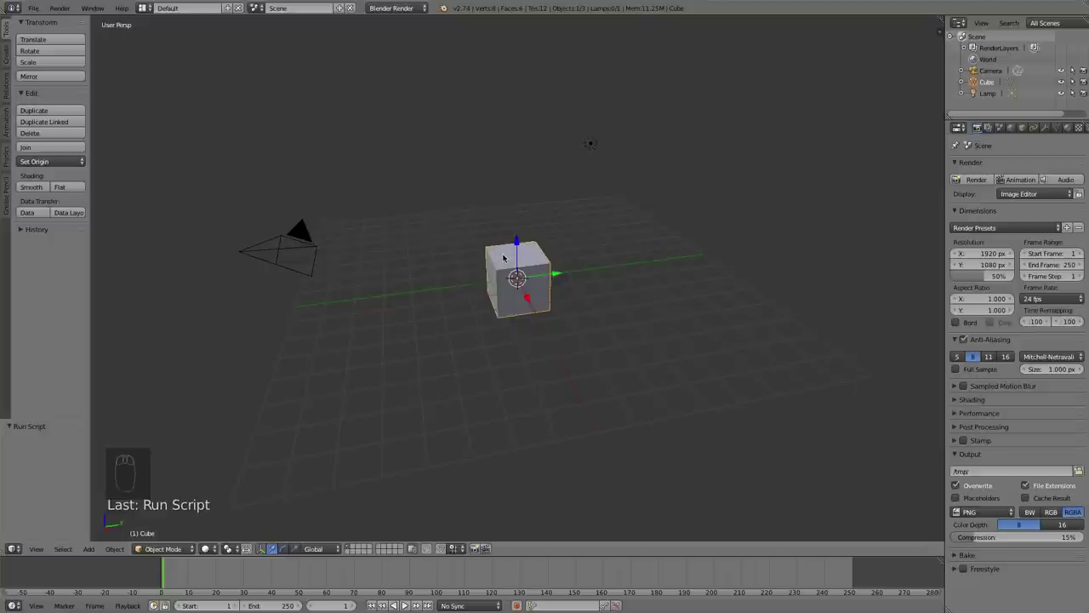
key("x")
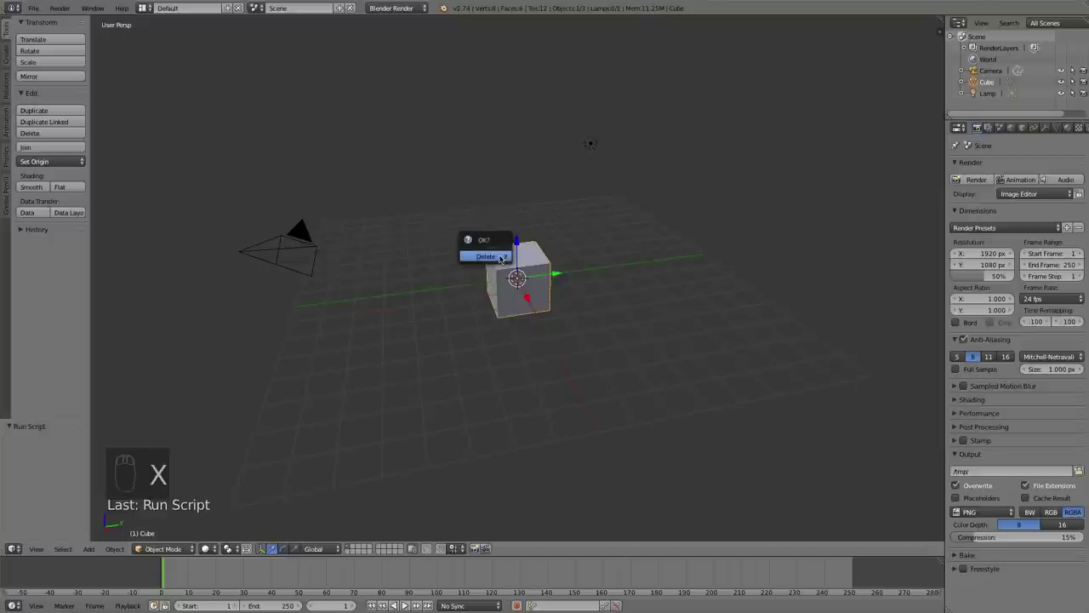
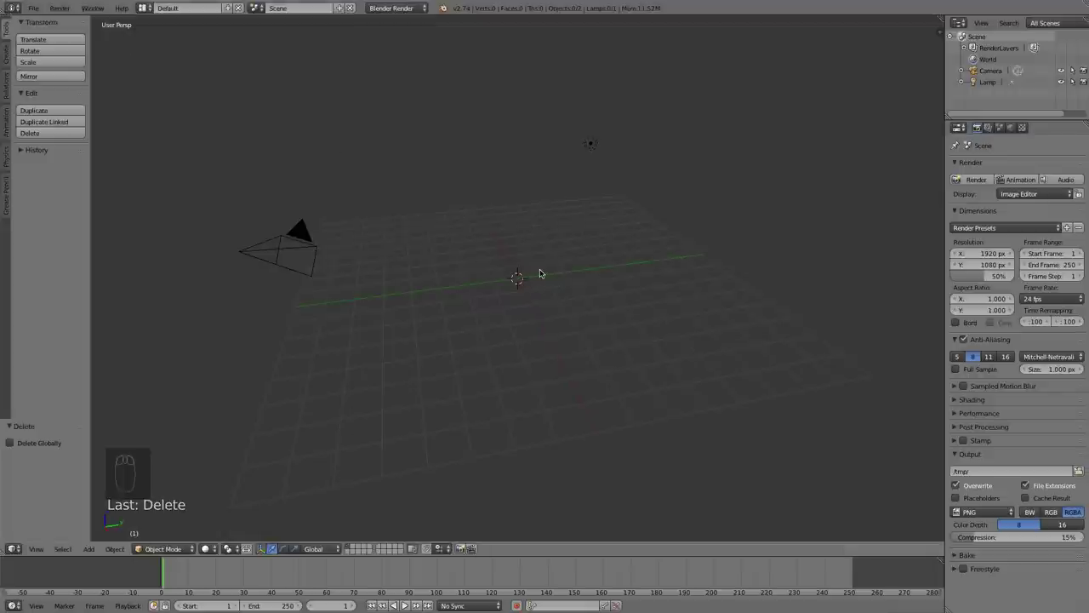
key("shift+a")
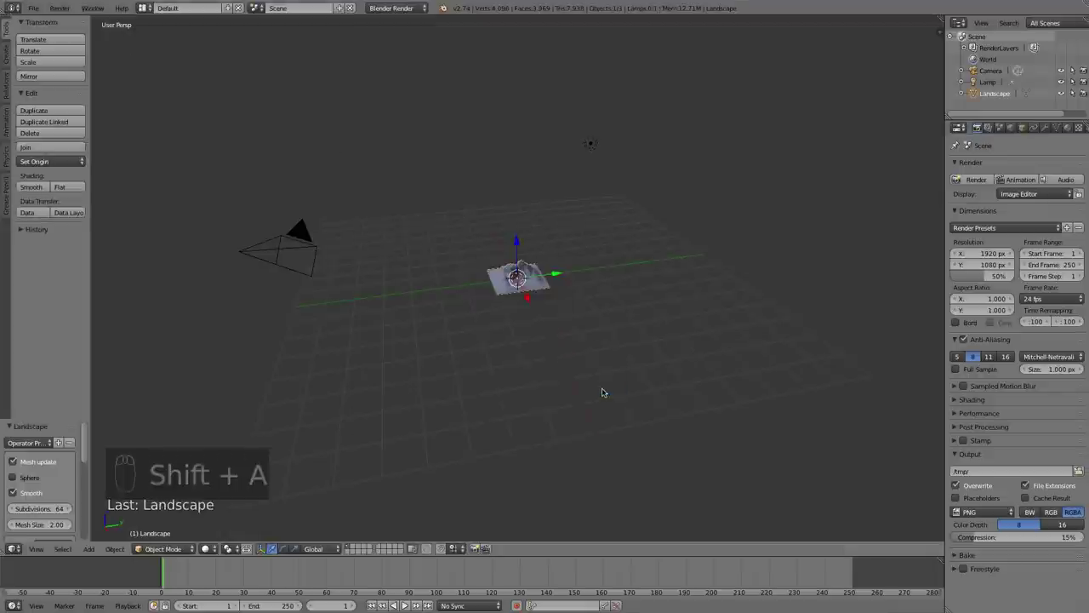
left_click_drag(529, 302, 50, 418)
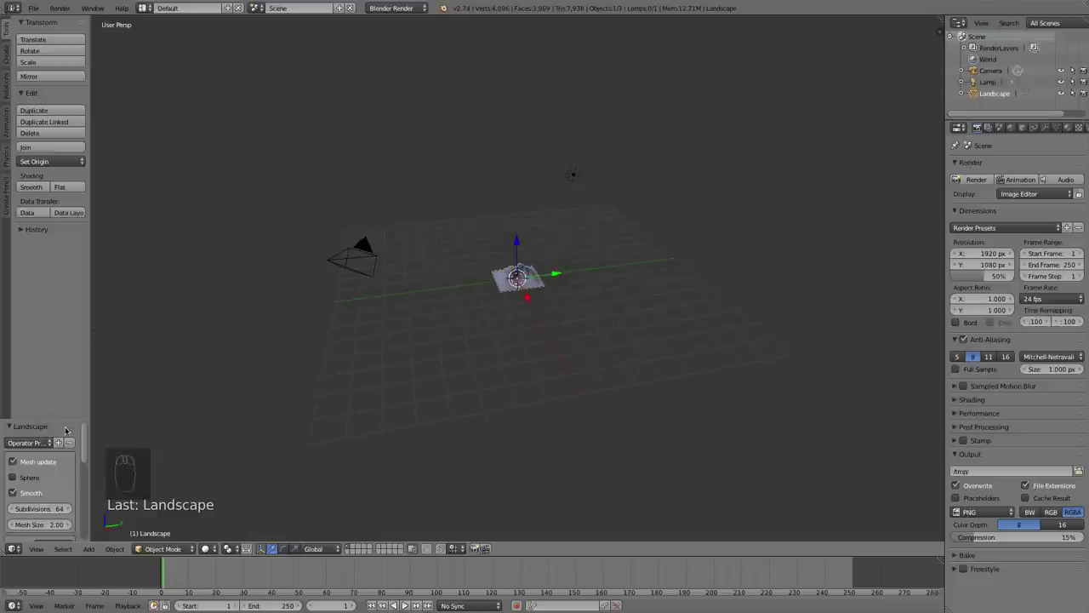
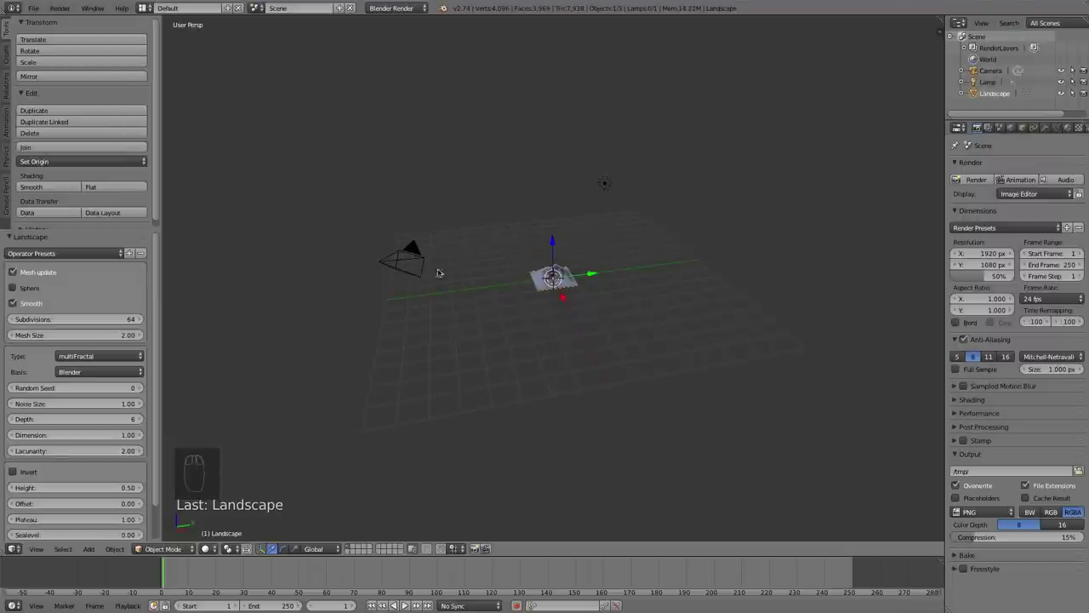
left_click_drag(412, 256, 80, 244)
key("r")
left_click_drag(599, 265, 526, 308)
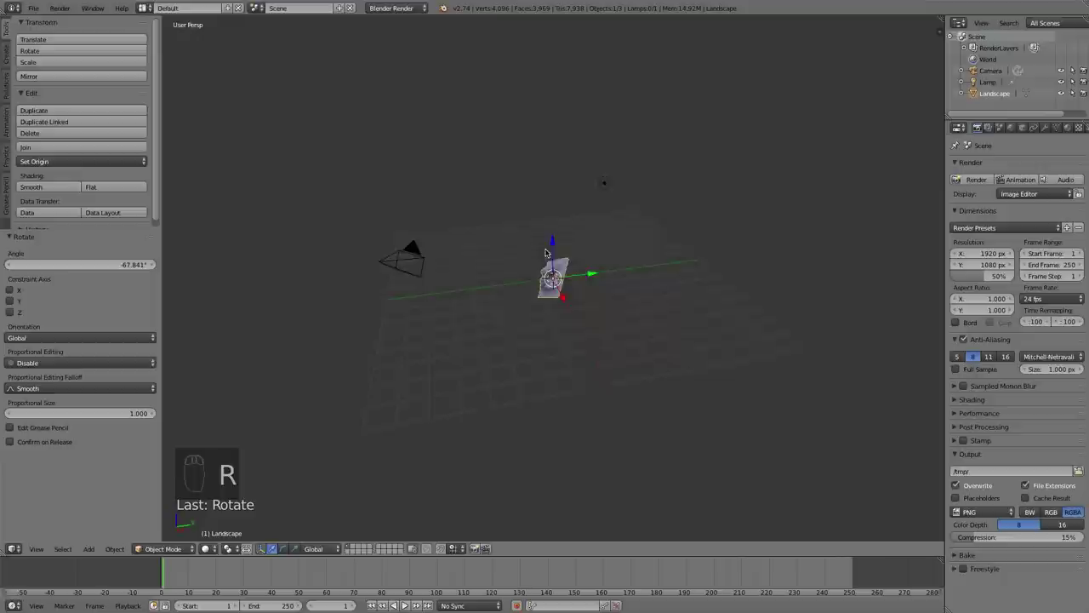
left_click_drag(552, 253, 549, 302)
key("x")
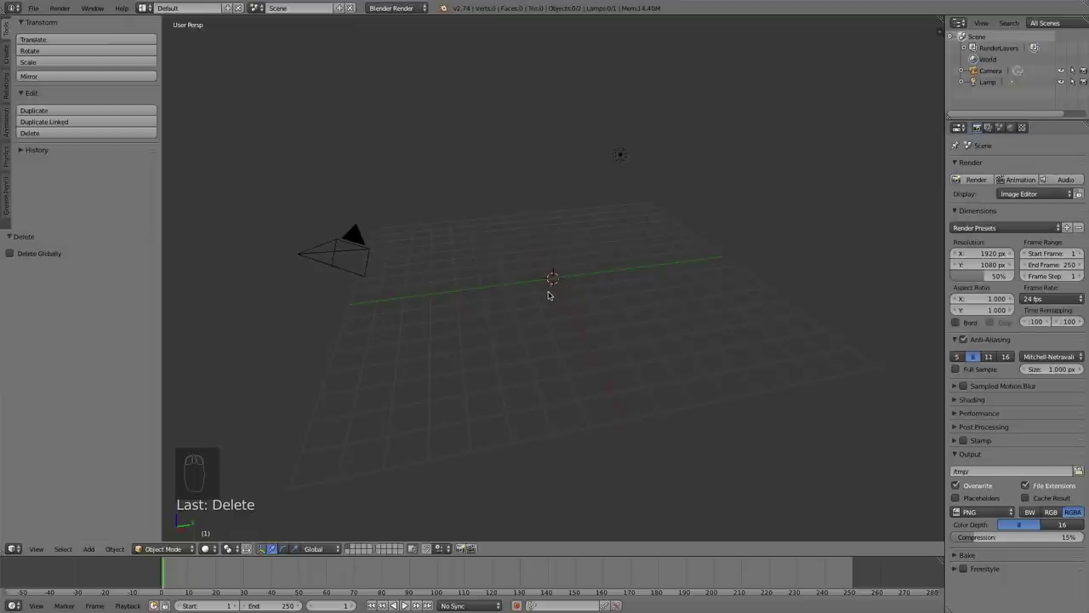
Add a Landscape mesh and set its terrain type to Shattered_hTerrain
key("shift+a")
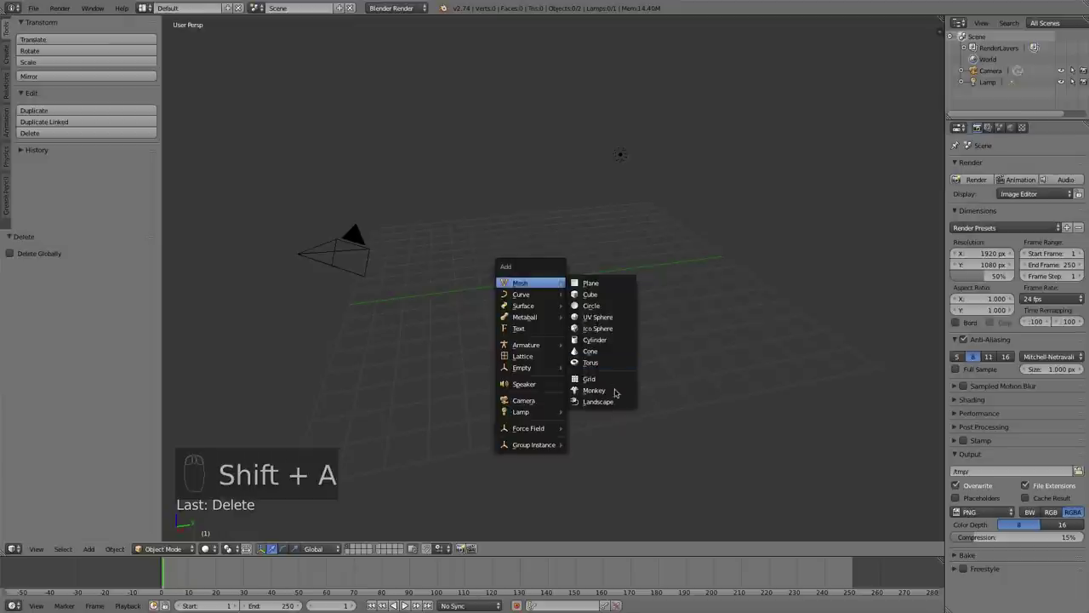
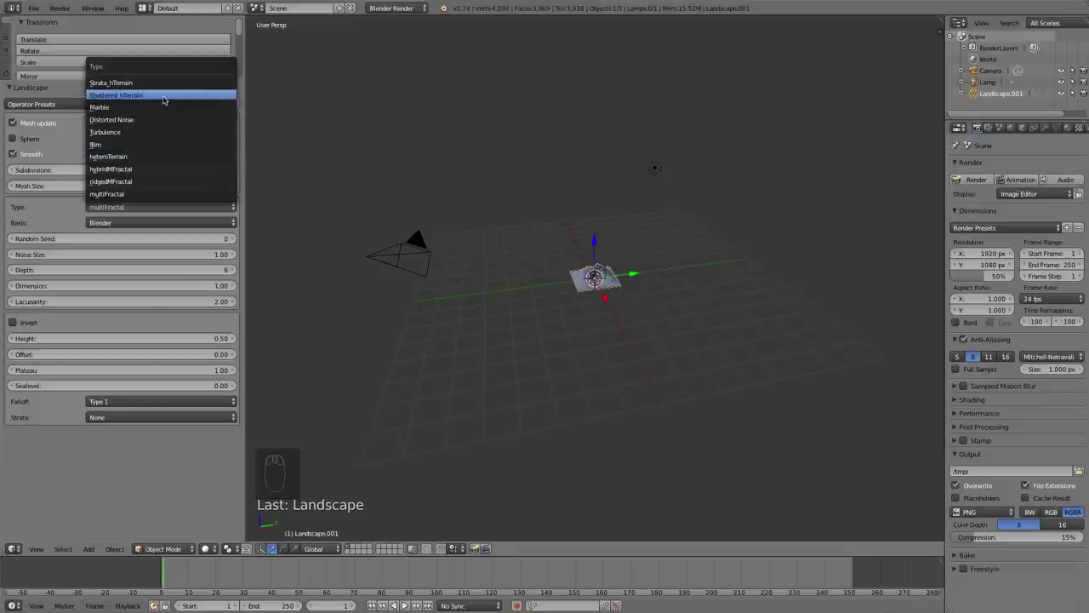
left_click_drag(653, 389, 161, 203)
left_click_drag(161, 203, 173, 196)
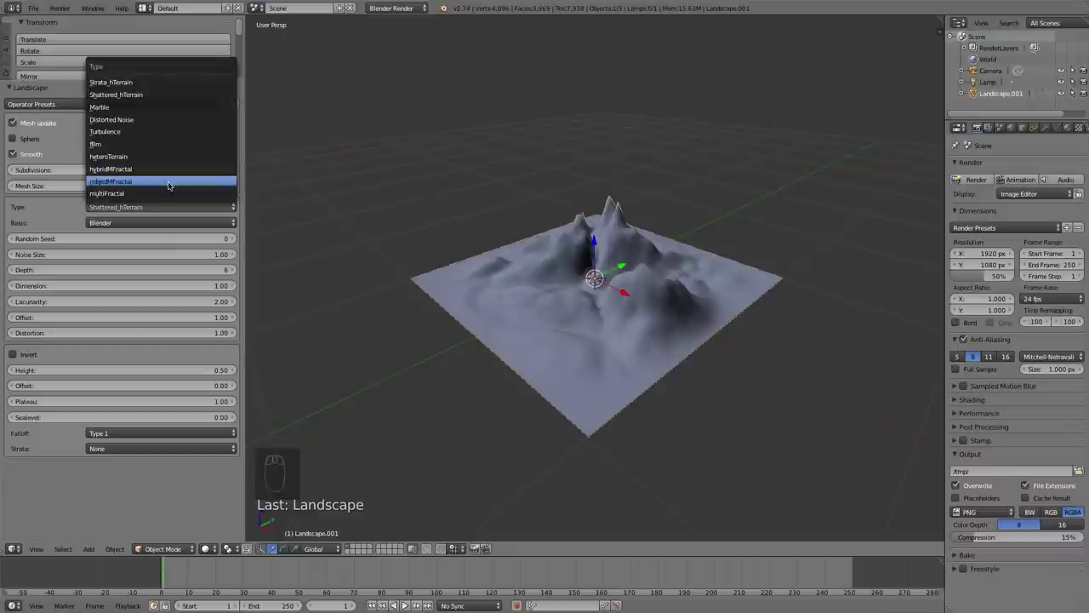
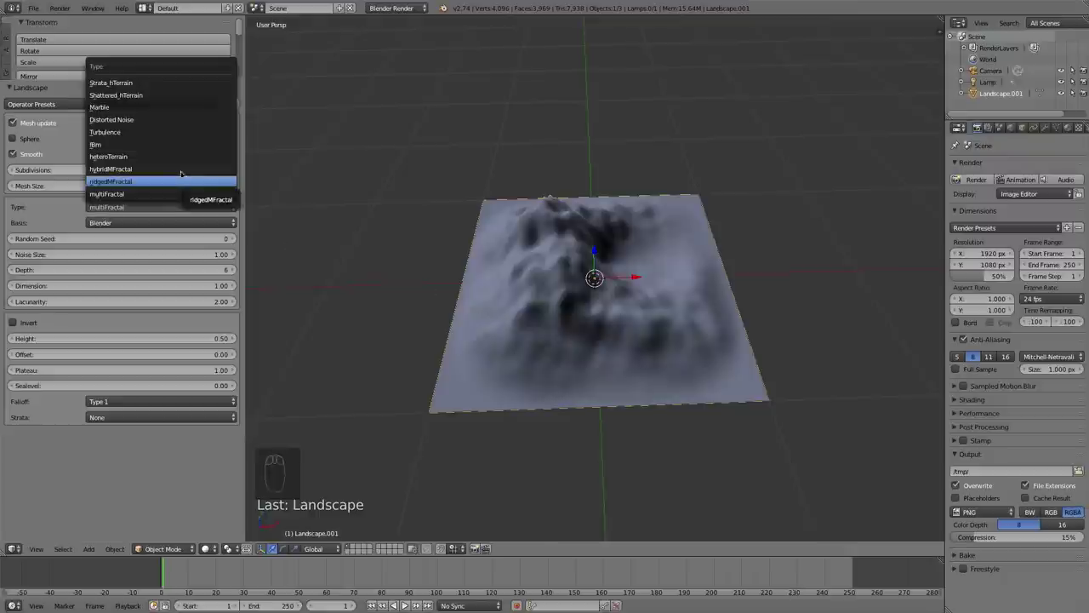
Set the landscape to mesh size 12, multiFractal type with noise size 4
left_click_drag(562, 290, 496, 260)
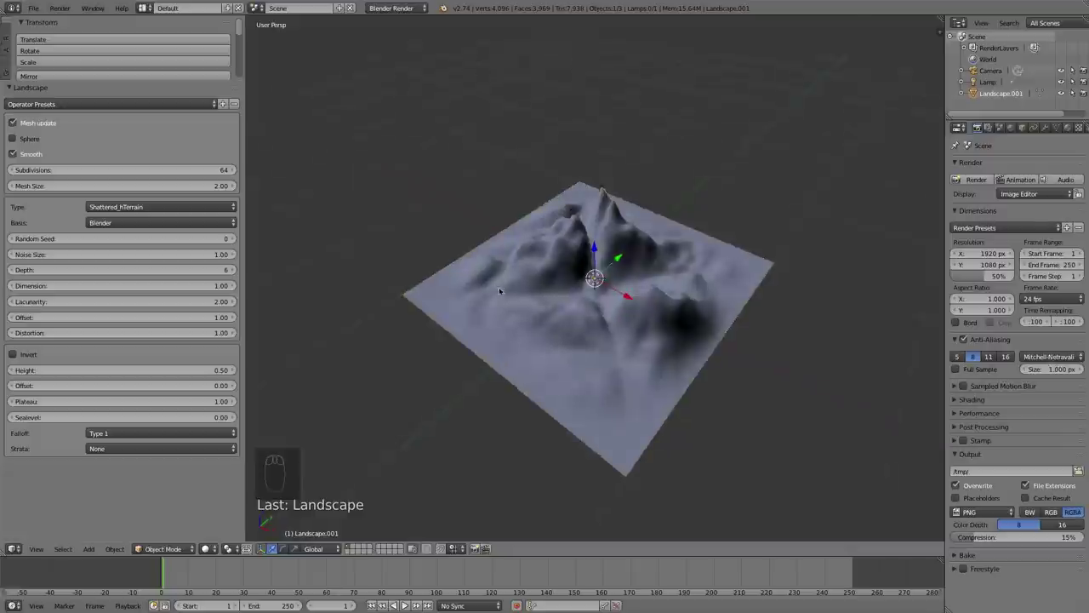
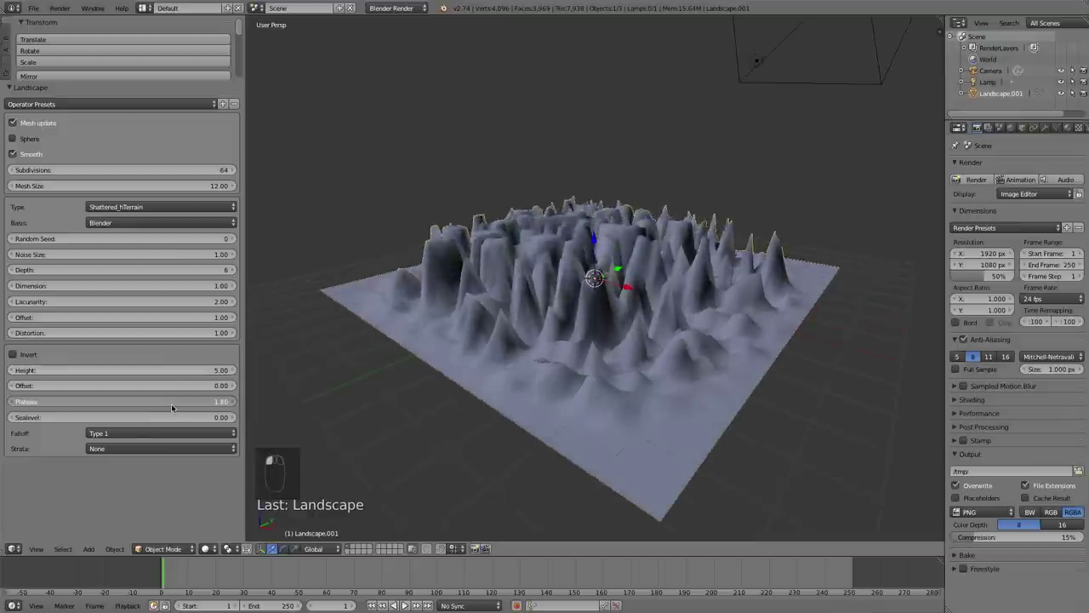
left_click(175, 405)
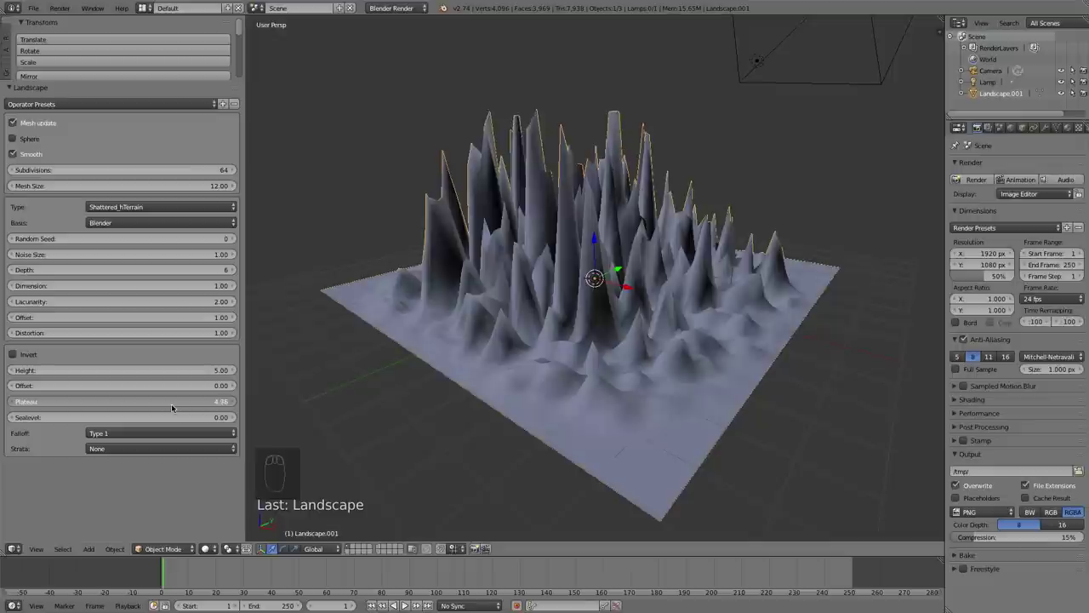
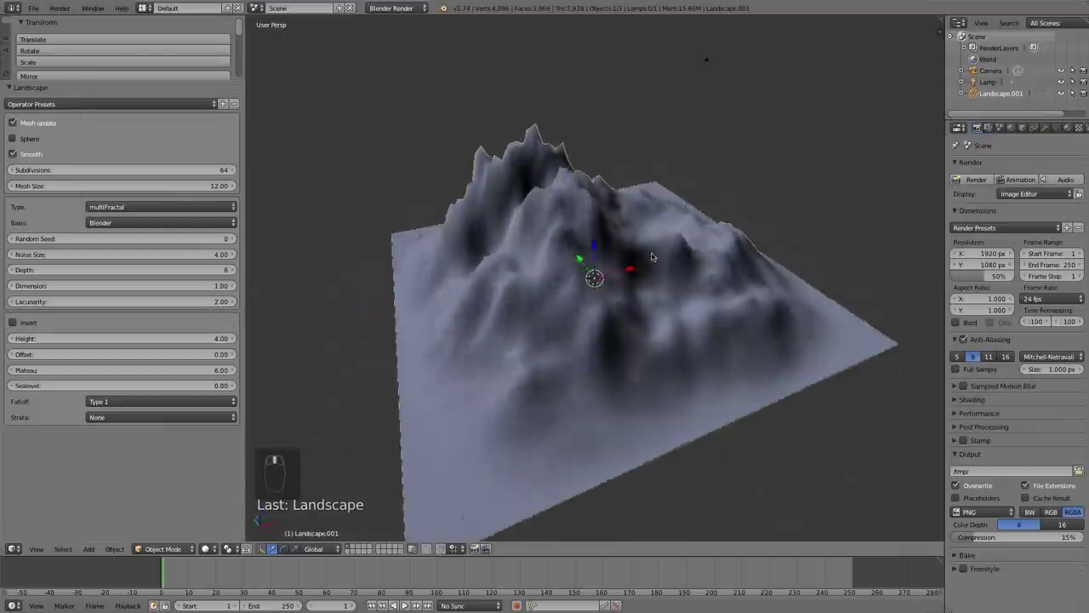
Switch the landscape to ridgedMFractal terrain and inspect the result
left_click_drag(179, 203, 497, 257)
left_click_drag(508, 231, 337, 251)
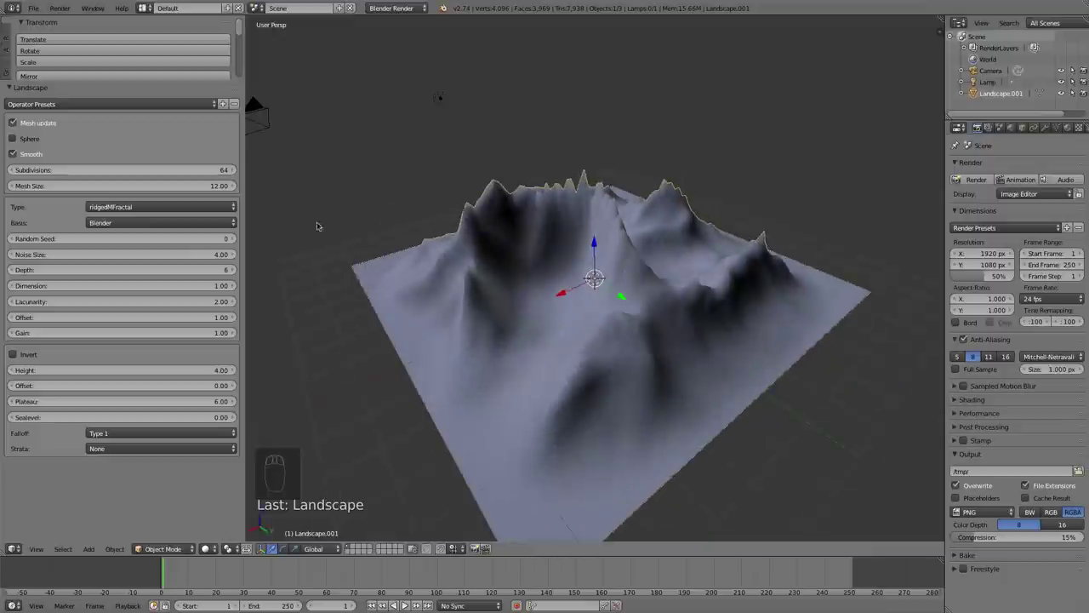
left_click_drag(140, 202, 117, 216)
left_click_drag(513, 284, 502, 215)
left_click_drag(111, 208, 508, 188)
scroll("up", 3)
scroll("down", 3)
left_click_drag(561, 265, 169, 257)
left_click_drag(169, 257, 565, 260)
Set noise size 3, depth 9 and lacunarity 1.88 on the ridgedMFractal terrain
left_click_drag(605, 263, 194, 375)
left_click(194, 374)
key("3")
left_click_drag(193, 375, 521, 274)
key("KP_Enter")
key("3")
right_click(559, 297)
left_click_drag(522, 274, 282, 284)
left_click_drag(234, 267, 171, 300)
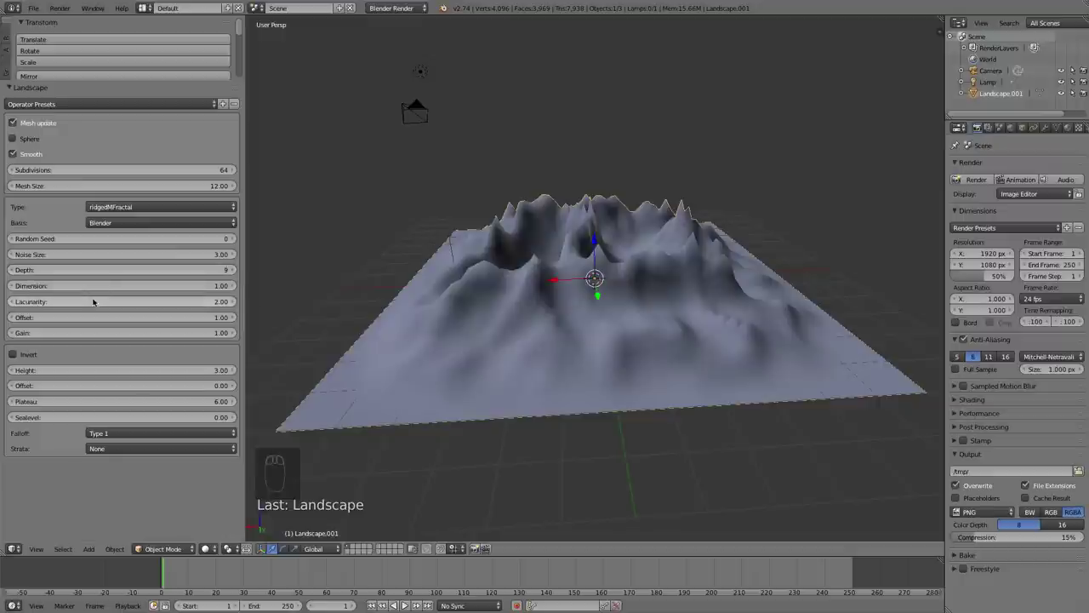
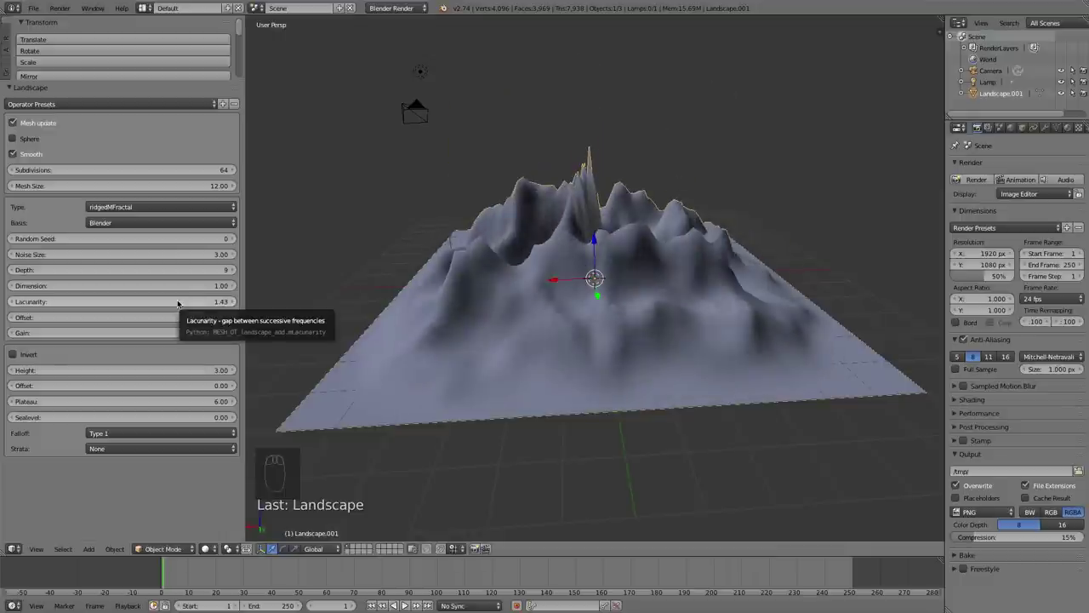
left_click_drag(181, 300, 181, 300)
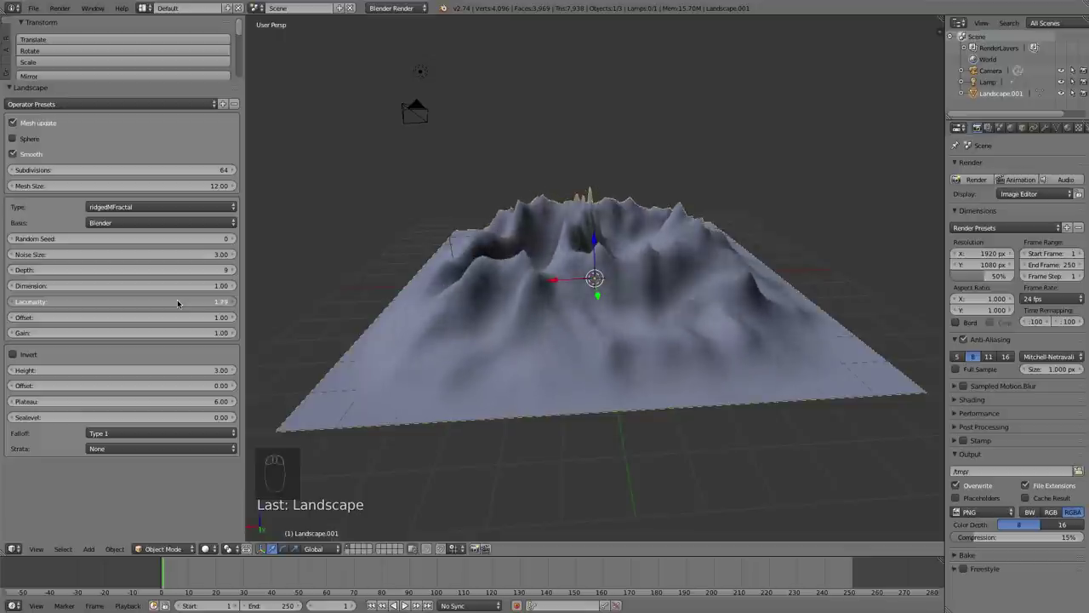
Set terrain dimension to 0.94 and try new random seeds for a more jagged range
left_click_drag(449, 279, 855, 286)
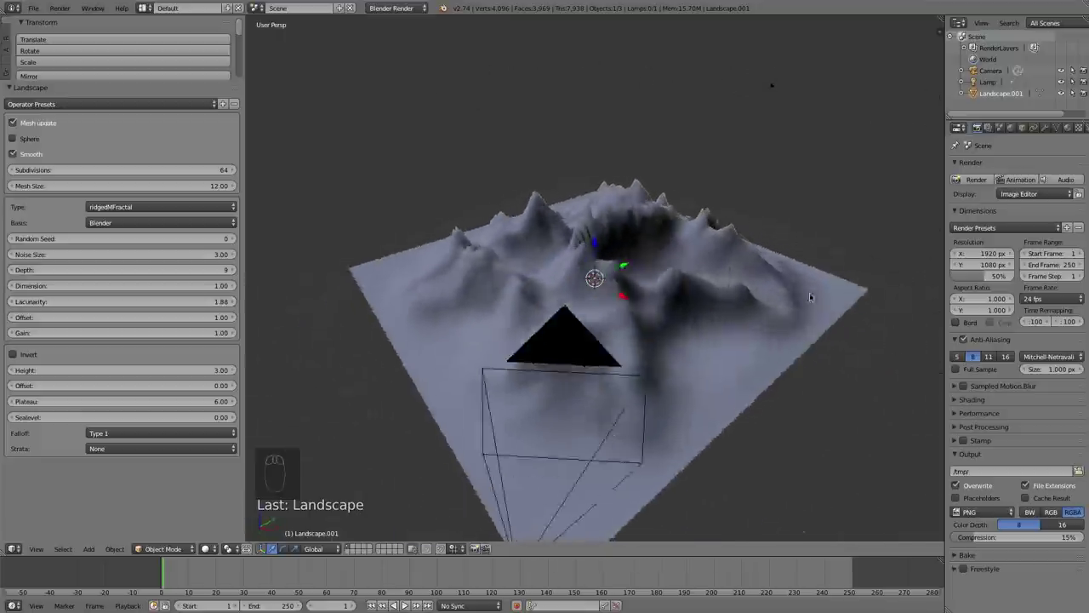
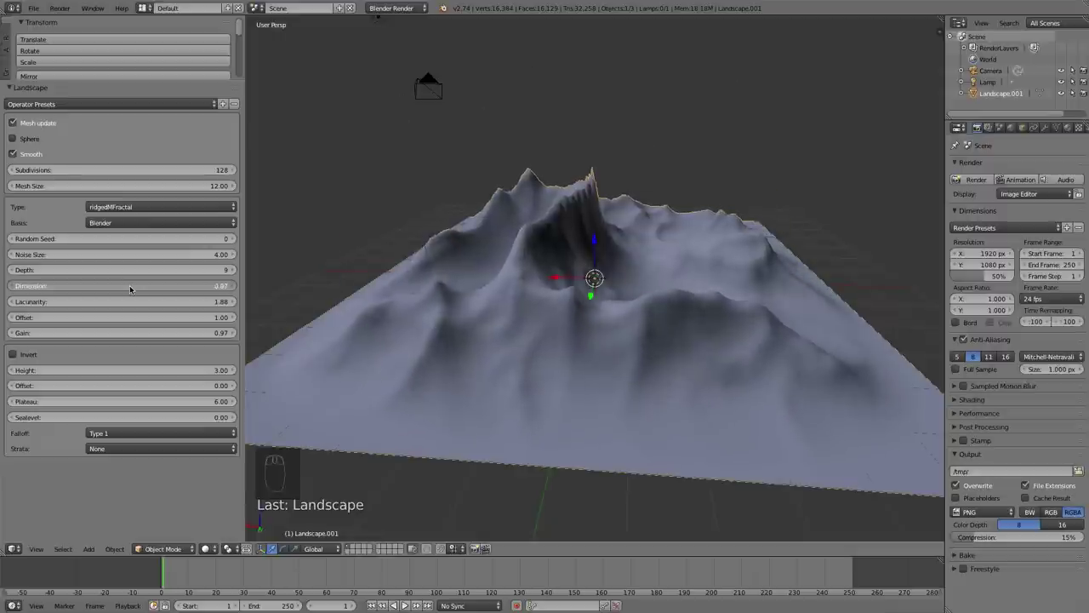
left_click_drag(235, 281, 230, 238)
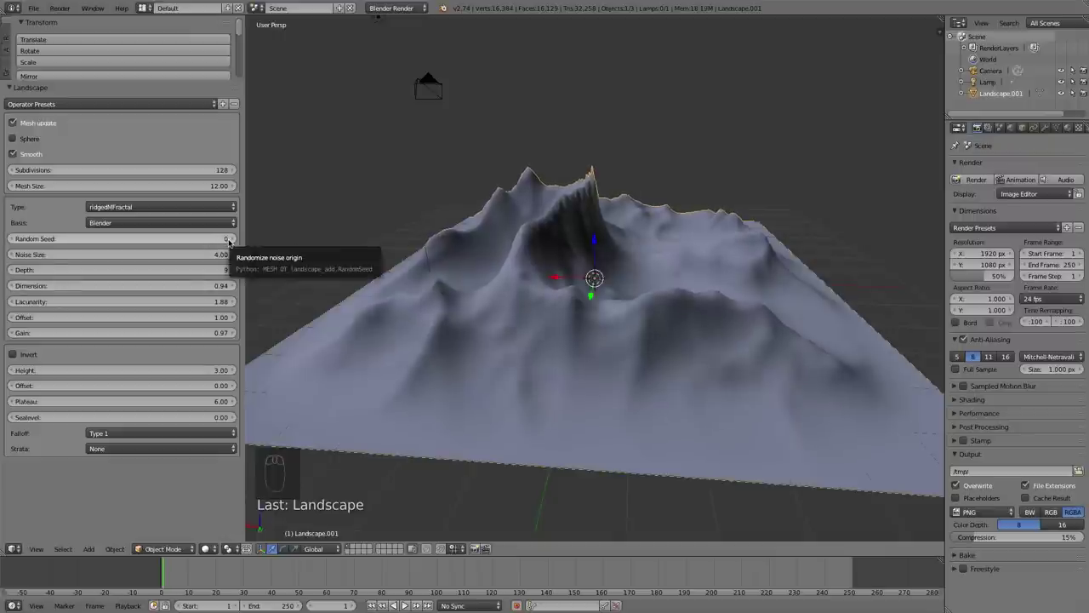
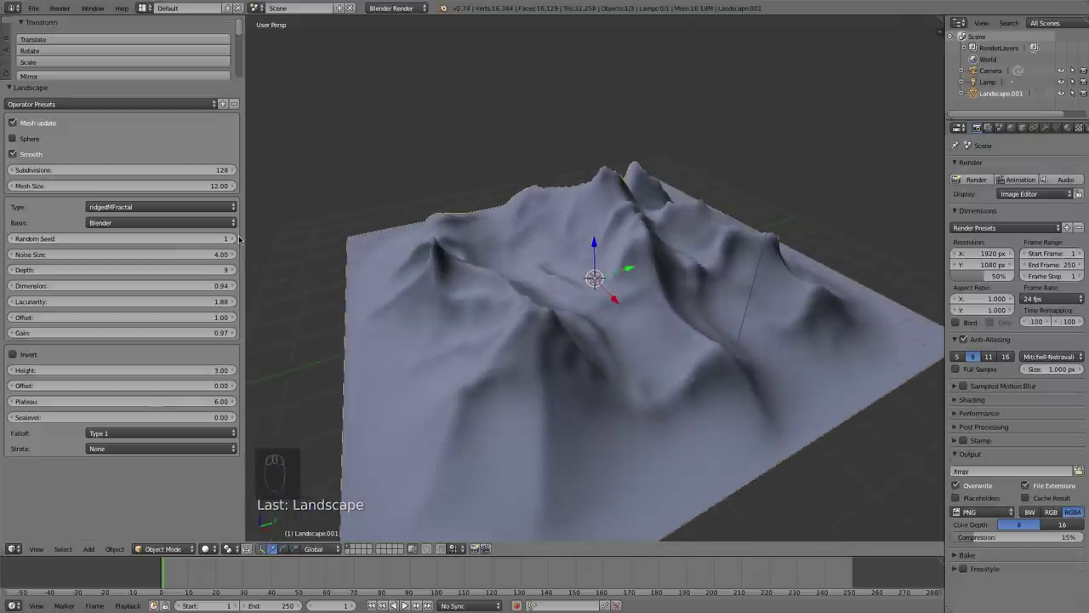
left_click_drag(237, 235, 340, 284)
right_click(514, 286)
left_click_drag(371, 289, 264, 278)
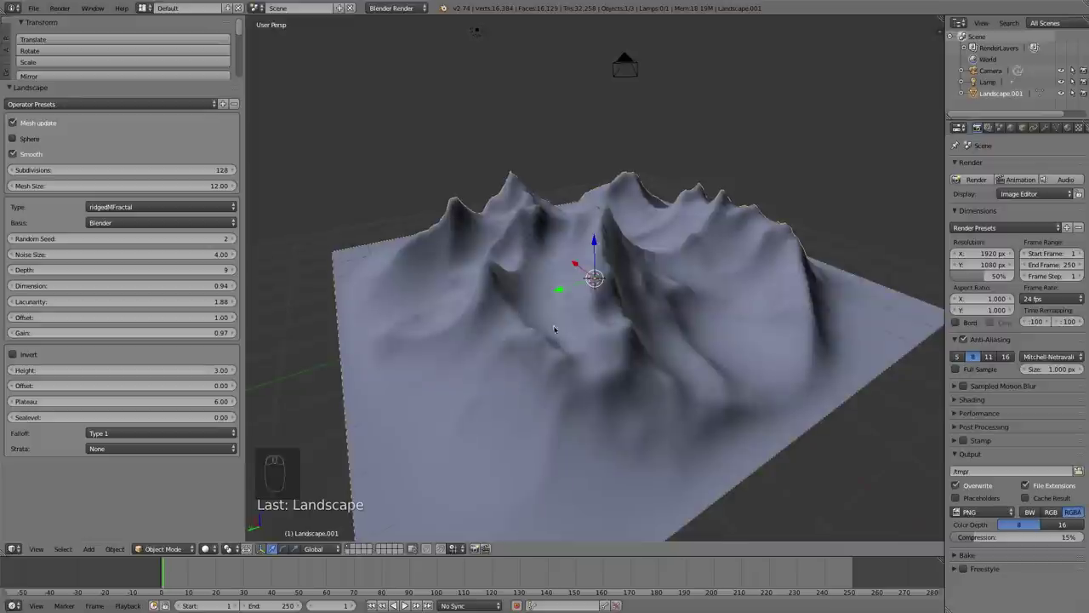
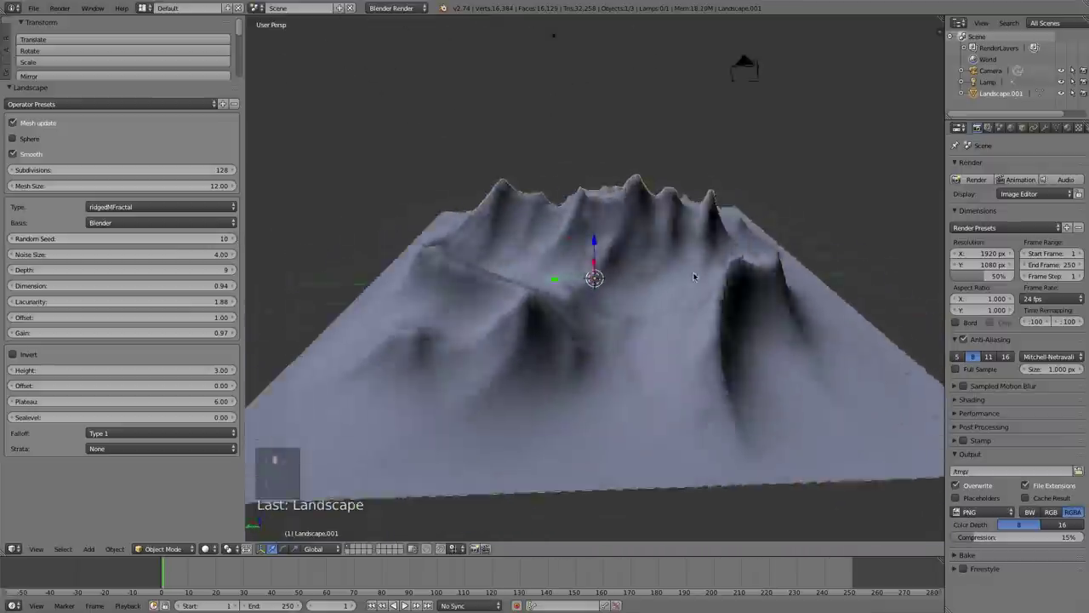
left_click_drag(618, 200, 238, 238)
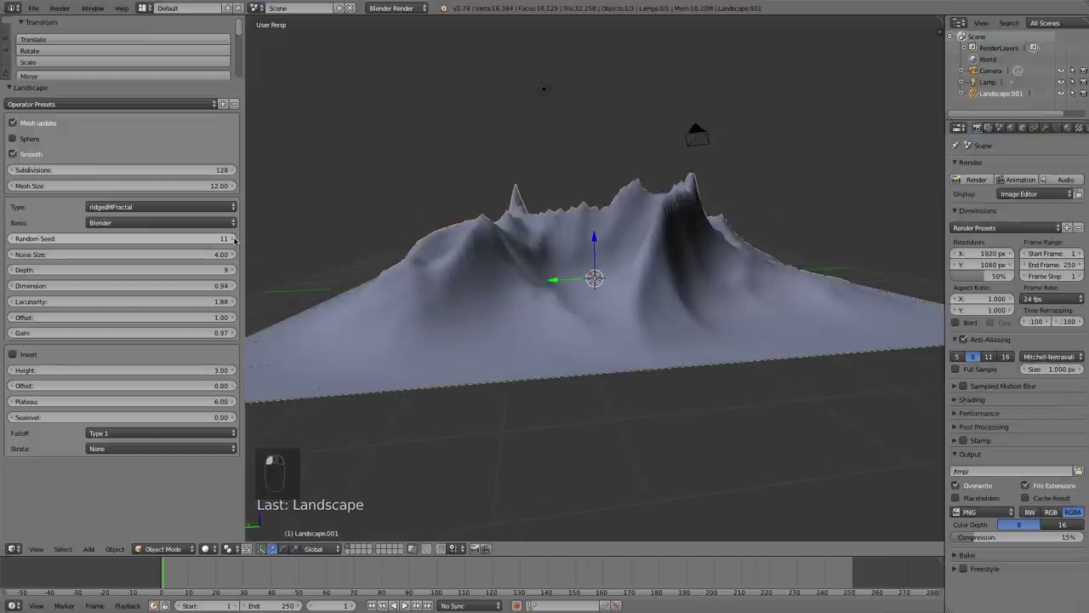
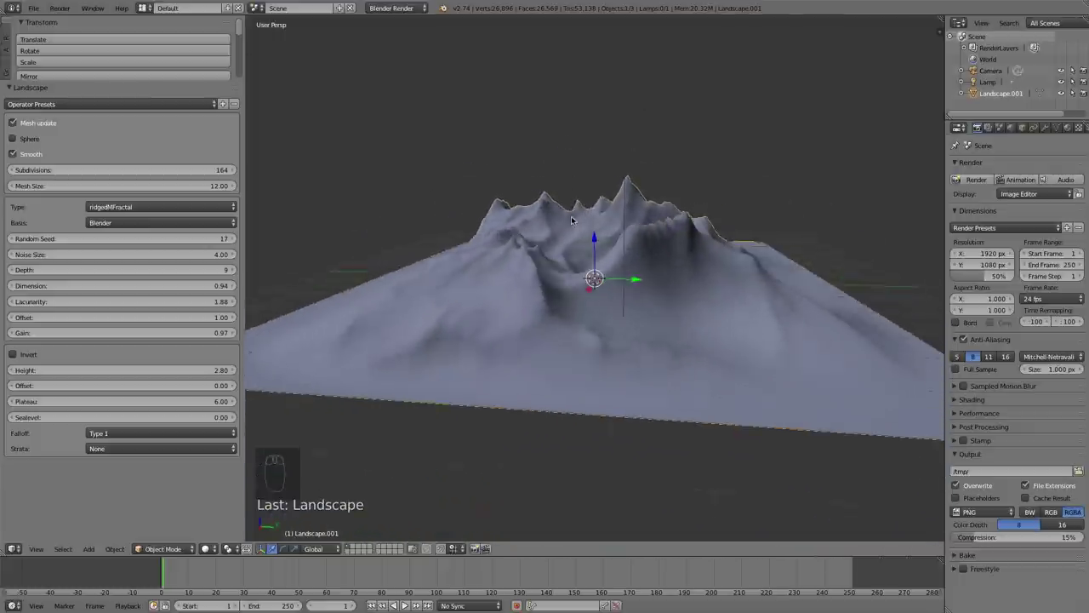
Orbit around the mountain range to inspect it before sculpting
left_click_drag(575, 217, 117, 434)
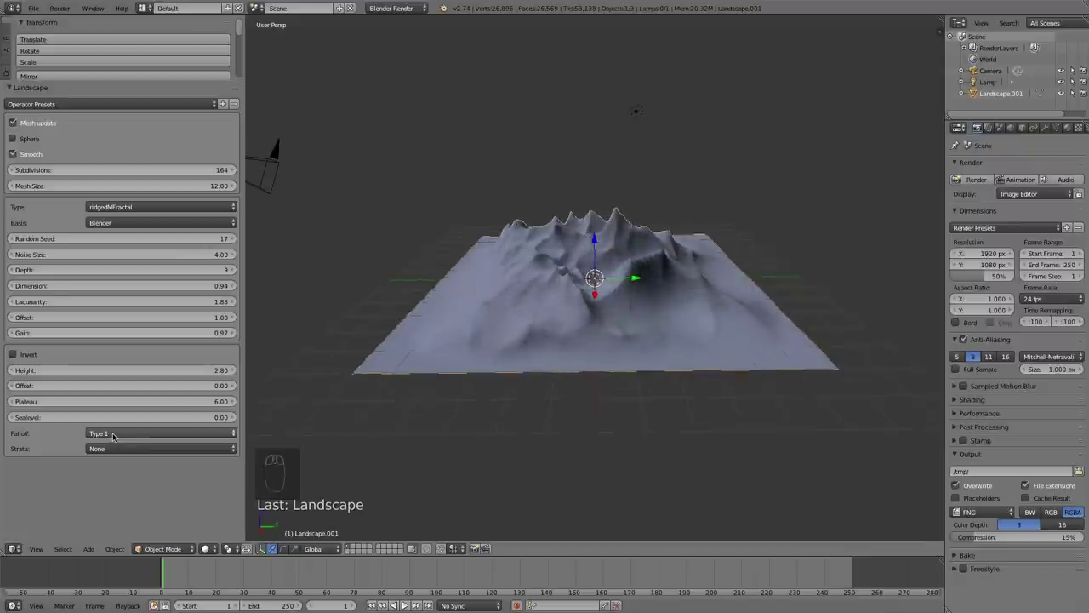
left_click_drag(116, 433, 151, 366)
left_click_drag(362, 330, 600, 322)
left_click_drag(602, 319, 598, 286)
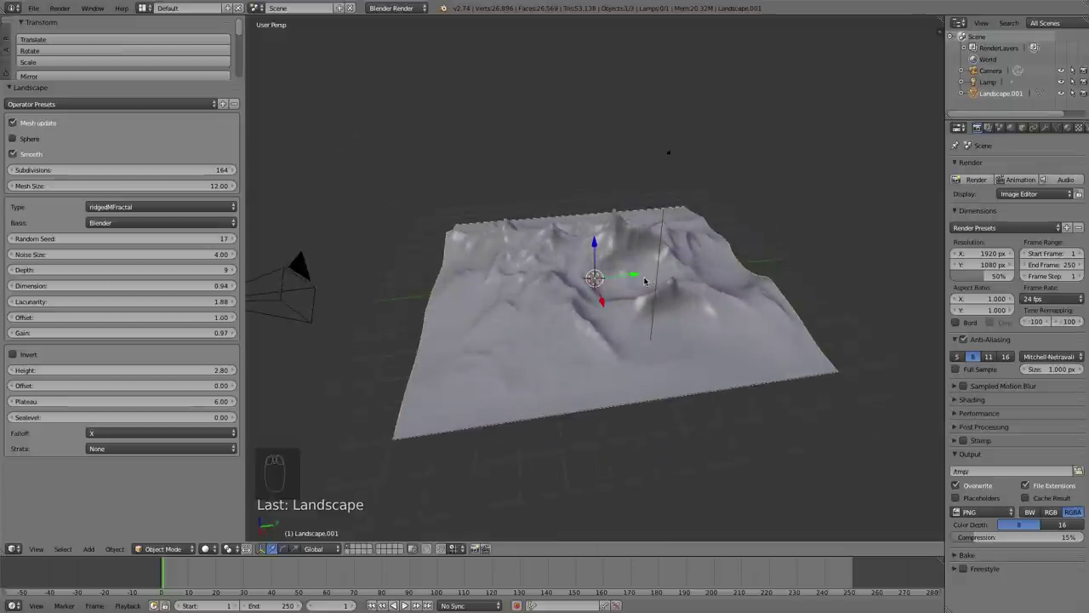
left_click_drag(611, 298, 195, 538)
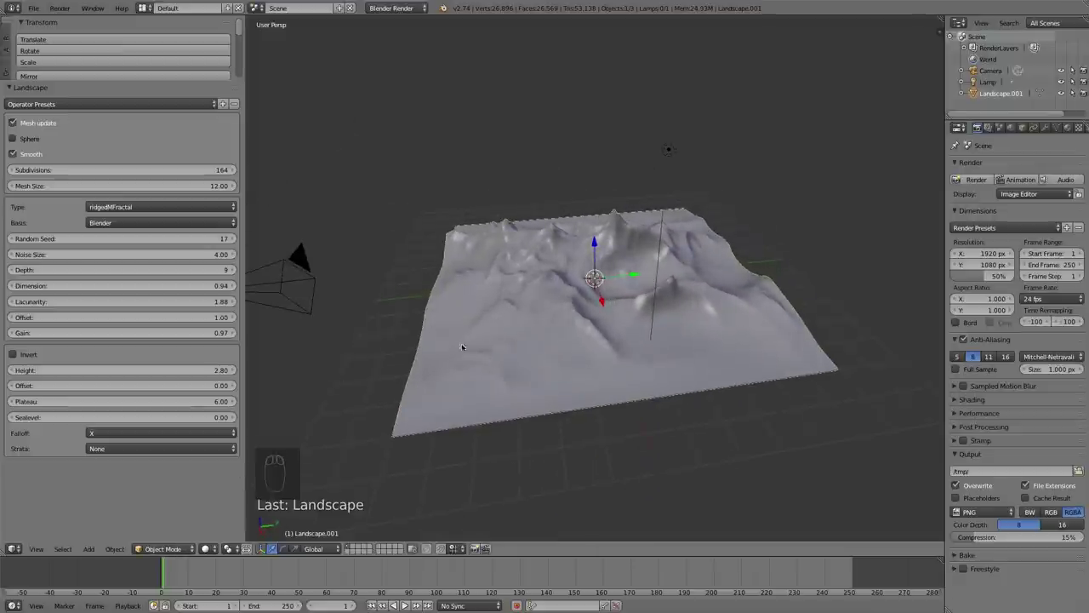
left_click_drag(634, 334, 418, 413)
left_click_drag(180, 547, 186, 506)
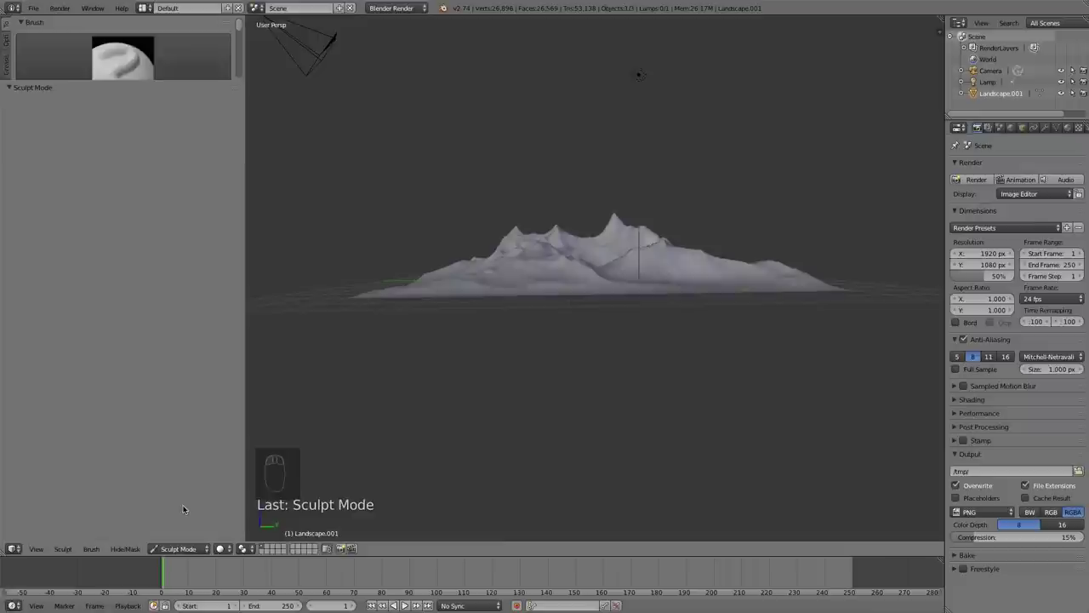
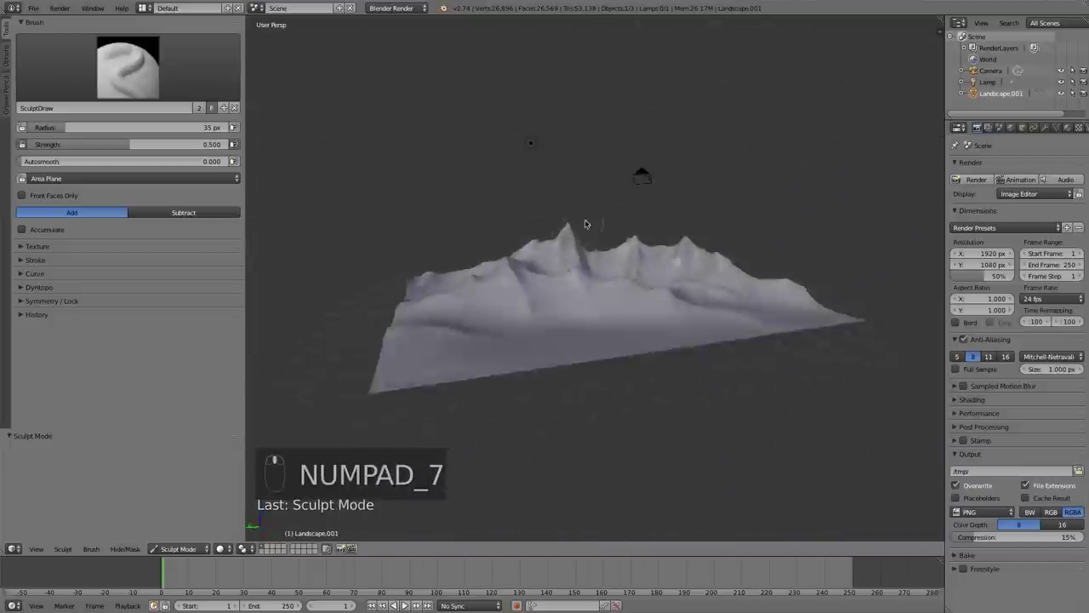
Sculpt raised ridges onto the terrain with SculptDraw at radius 90, undoing a few strokes
middle_click(583, 229)
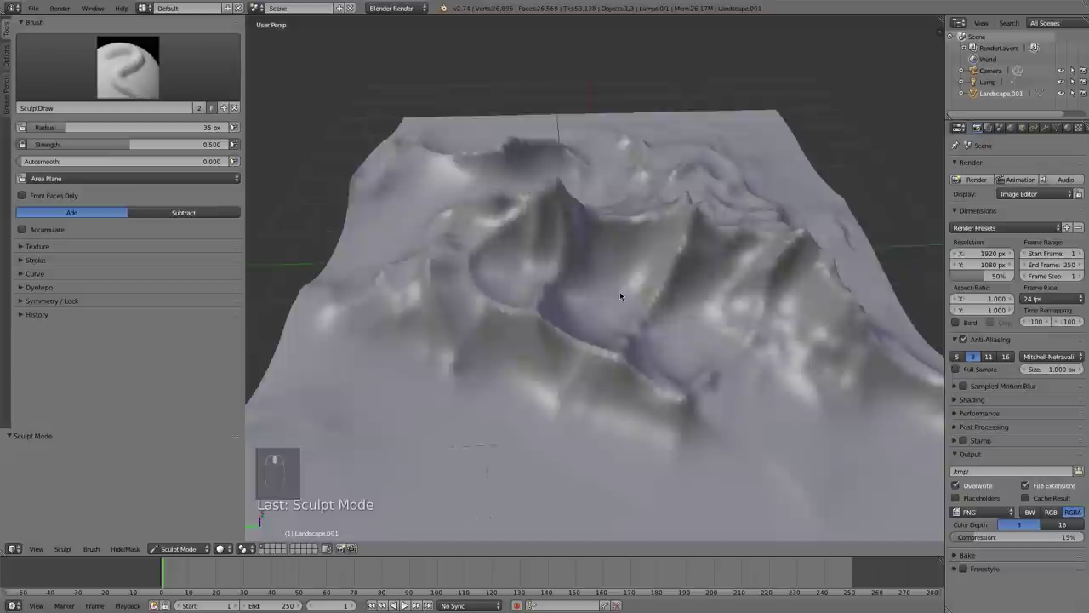
key("KP_1")
key("KP_1")
key("KP_3")
left_click_drag(637, 244, 607, 344)
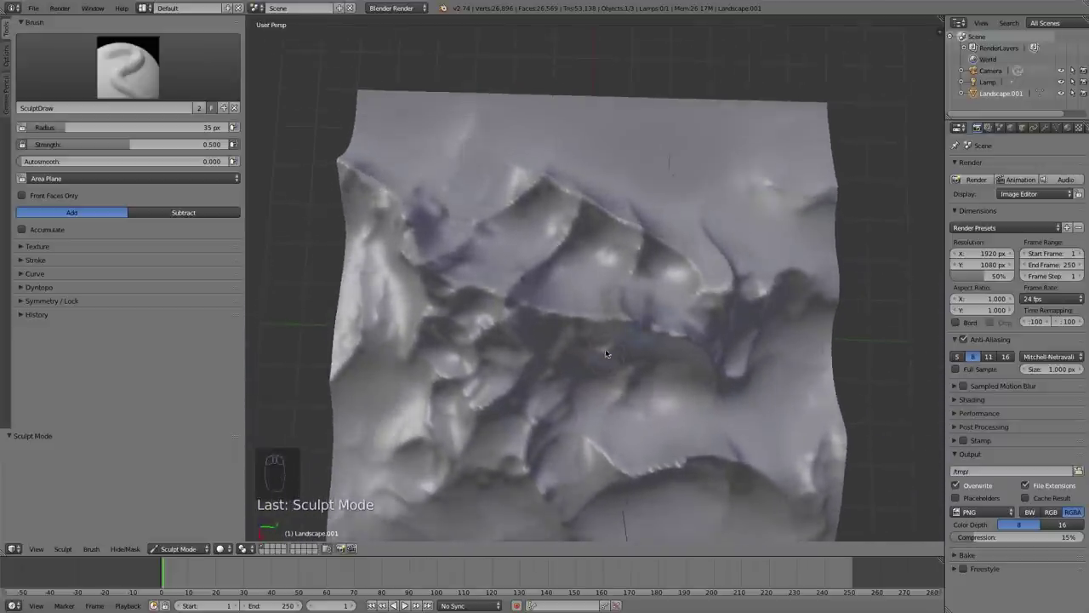
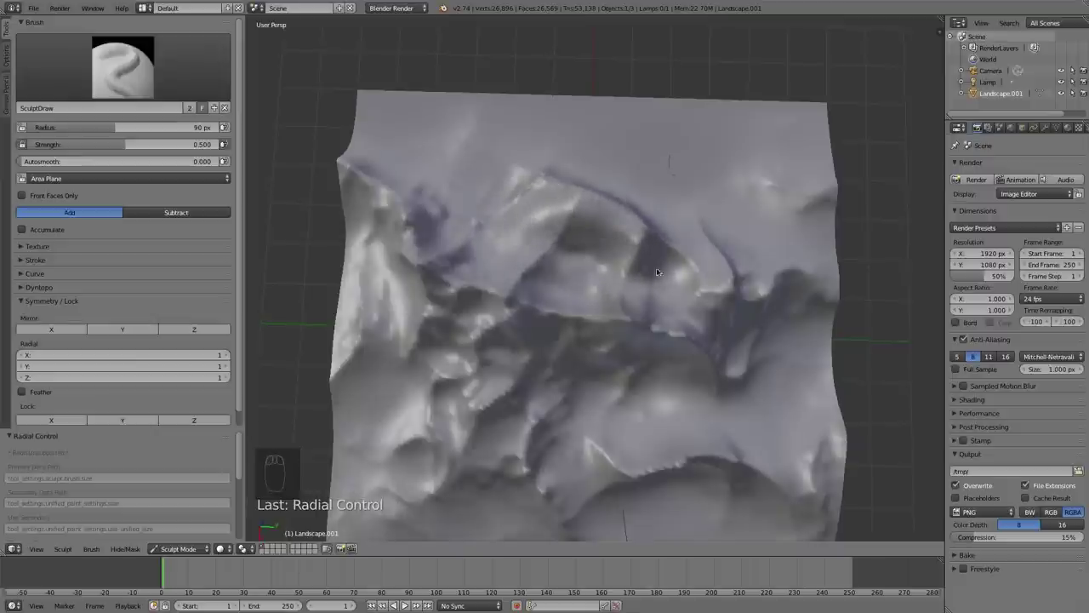
left_click_drag(639, 210, 528, 288)
left_click_drag(542, 265, 604, 225)
left_click_drag(584, 260, 615, 235)
key("super+z")
key("super+z")
key("super+z")
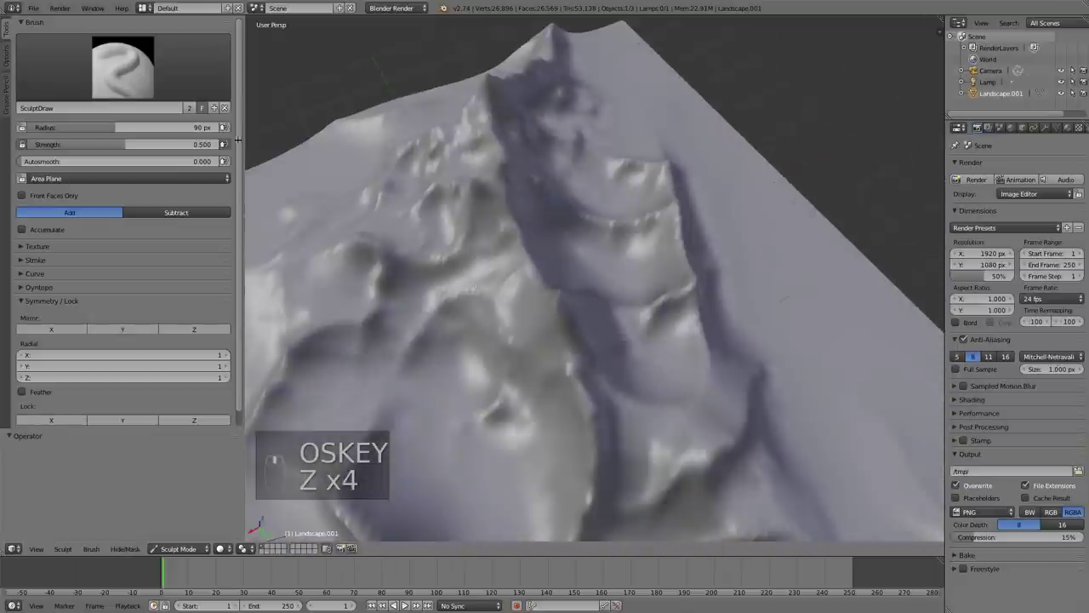
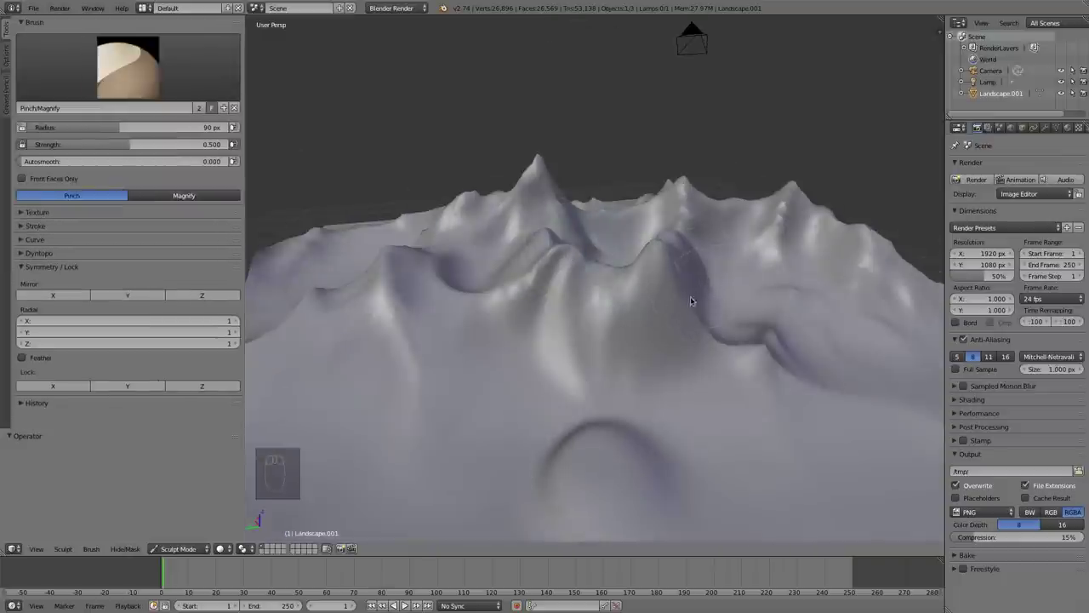
Pinch the mountain peaks into sharper forms with the Pinch/Magnify brush
left_click_drag(603, 283, 640, 348)
left_click_drag(519, 294, 758, 282)
left_click_drag(758, 283, 513, 335)
left_click_drag(748, 224, 512, 336)
left_click(642, 302)
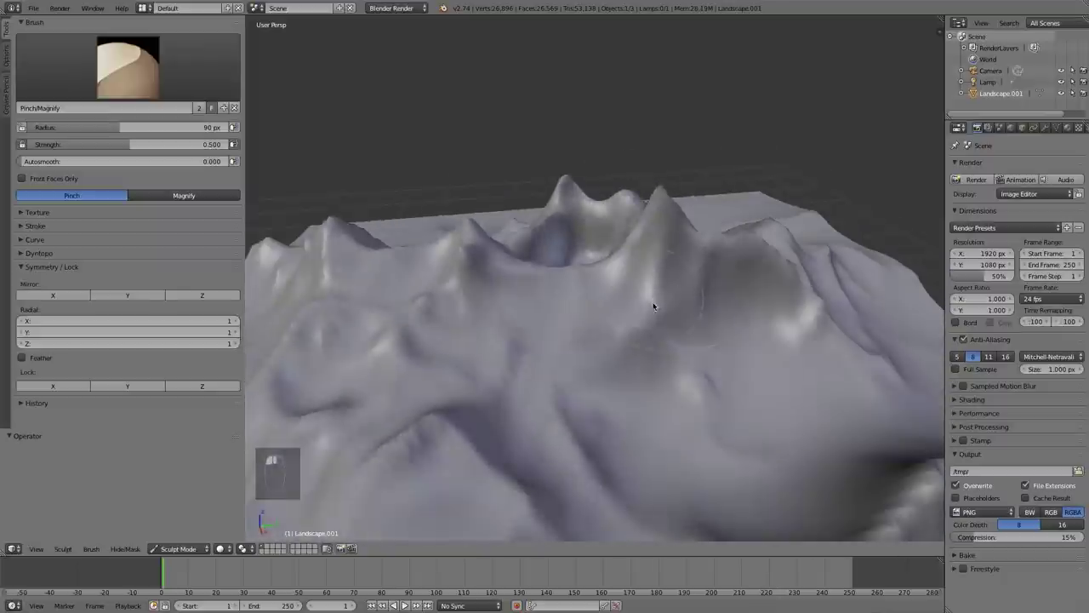
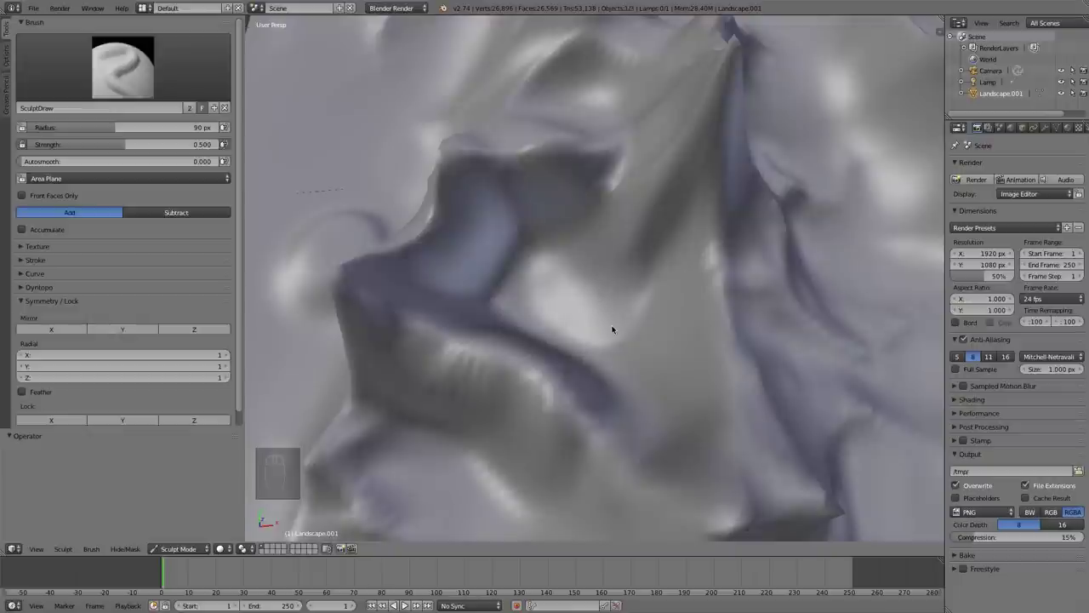
Build the central peaks higher with SculptDraw, forming a curved raised rim
left_click_drag(613, 324, 605, 336)
left_click_drag(590, 293, 605, 335)
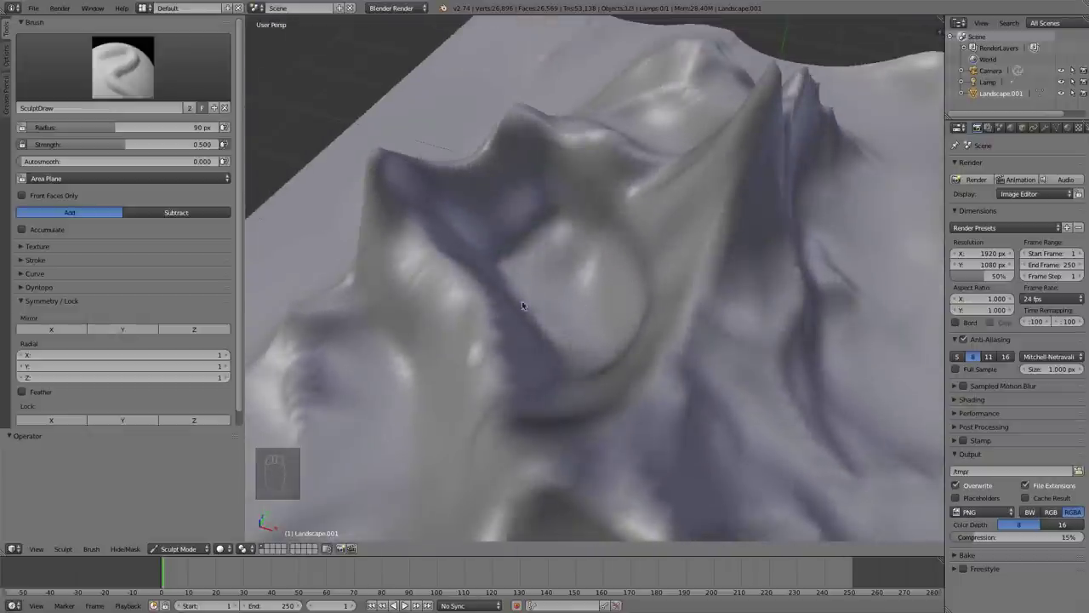
left_click_drag(565, 307, 636, 249)
left_click_drag(487, 302, 635, 250)
left_click_drag(650, 233, 584, 317)
left_click_drag(594, 303, 606, 243)
left_click_drag(581, 315, 47, 291)
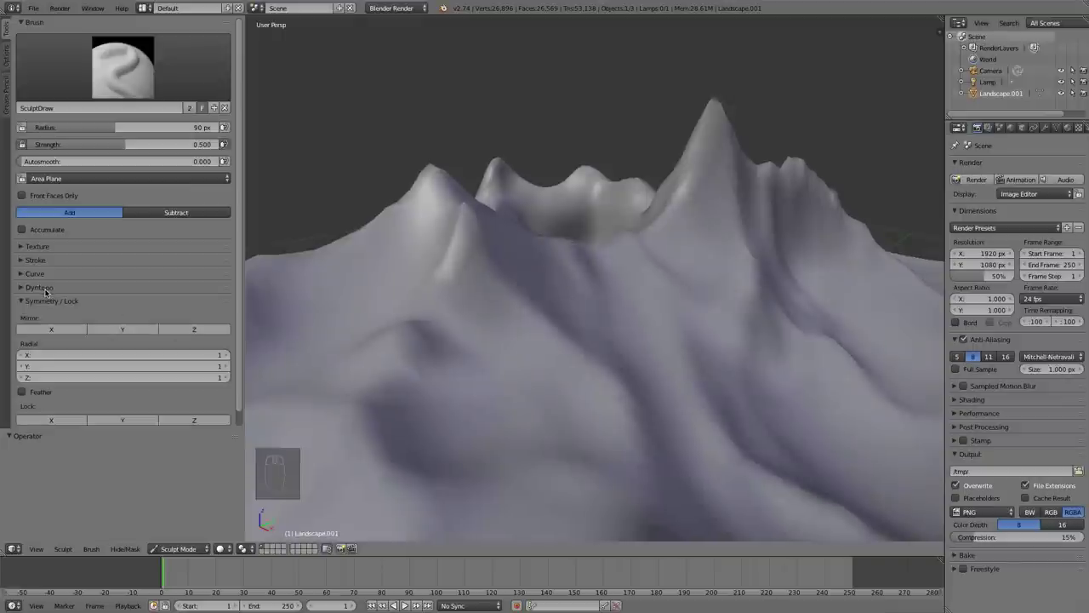
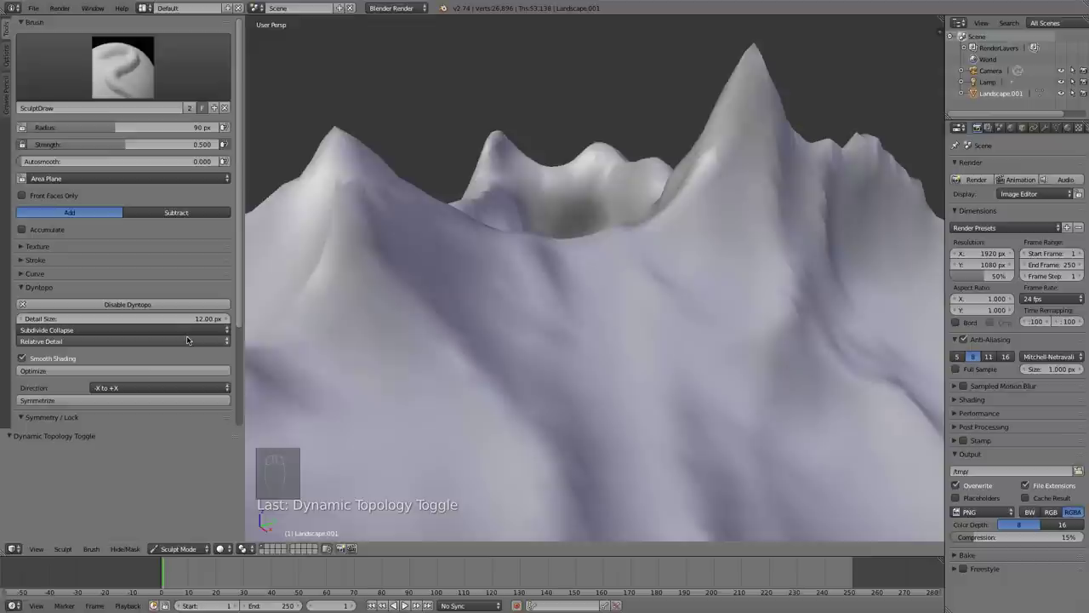
Shrink the brush to radius 29 and sculpt small sharp peaks along the ridgeline
key("f")
left_click_drag(428, 265, 511, 314)
key("z")
left_click_drag(423, 297, 331, 299)
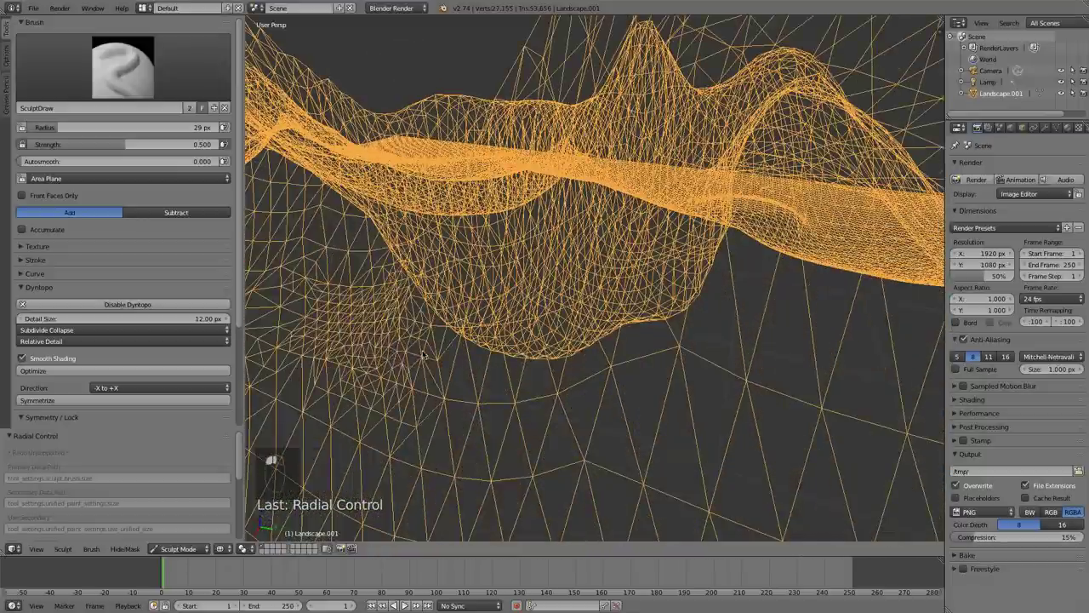
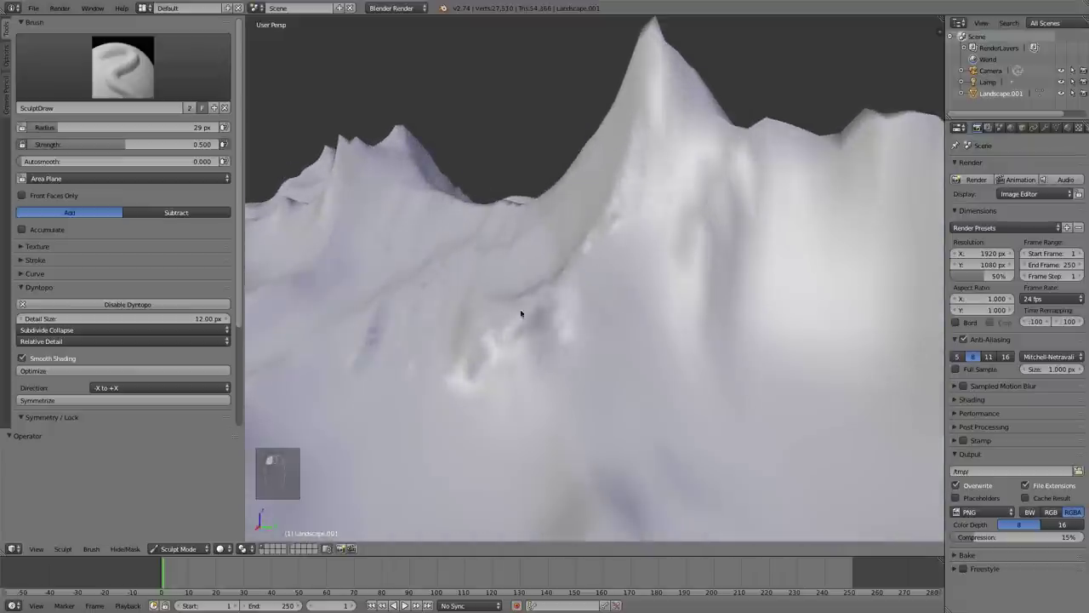
left_click(653, 147)
middle_click(671, 147)
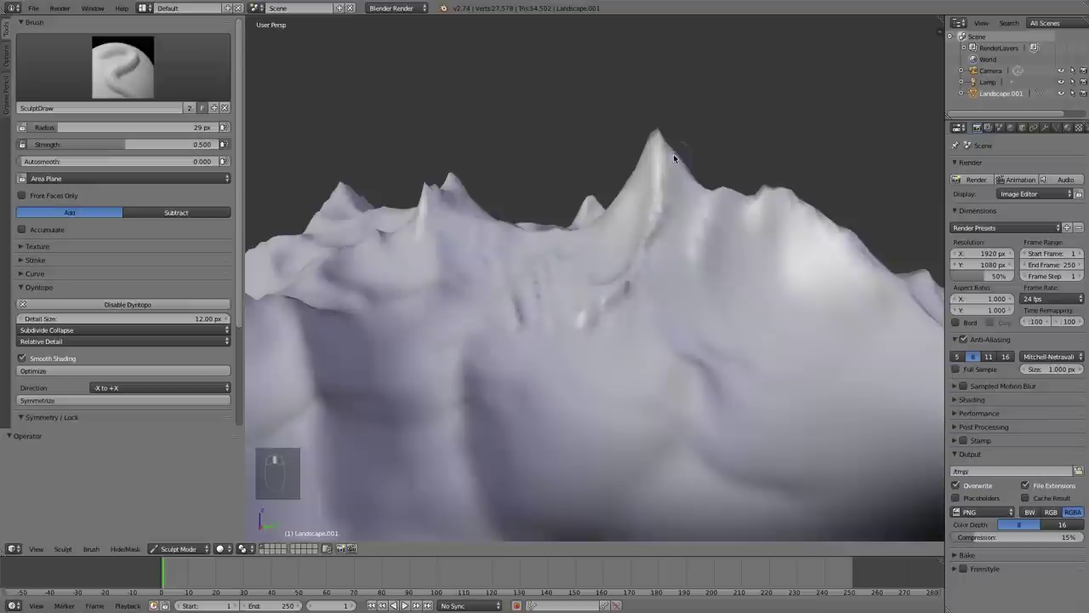
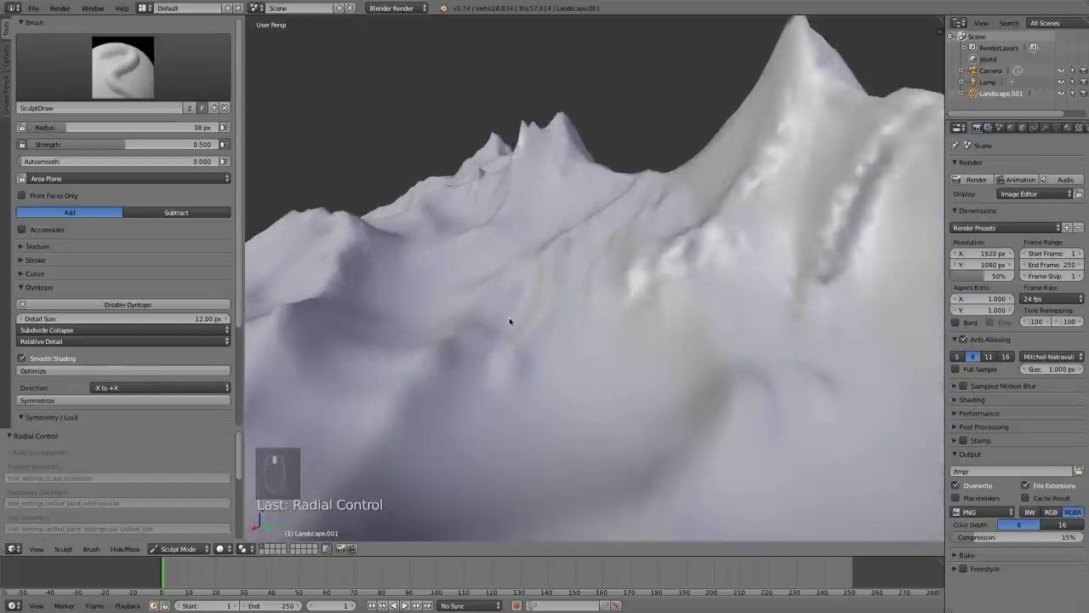
Sculpt detail onto the summit ridge, then pinch it into a sharper crease with the Pinch brush
left_click_drag(428, 271, 624, 202)
middle_click(624, 203)
left_click_drag(616, 211, 139, 88)
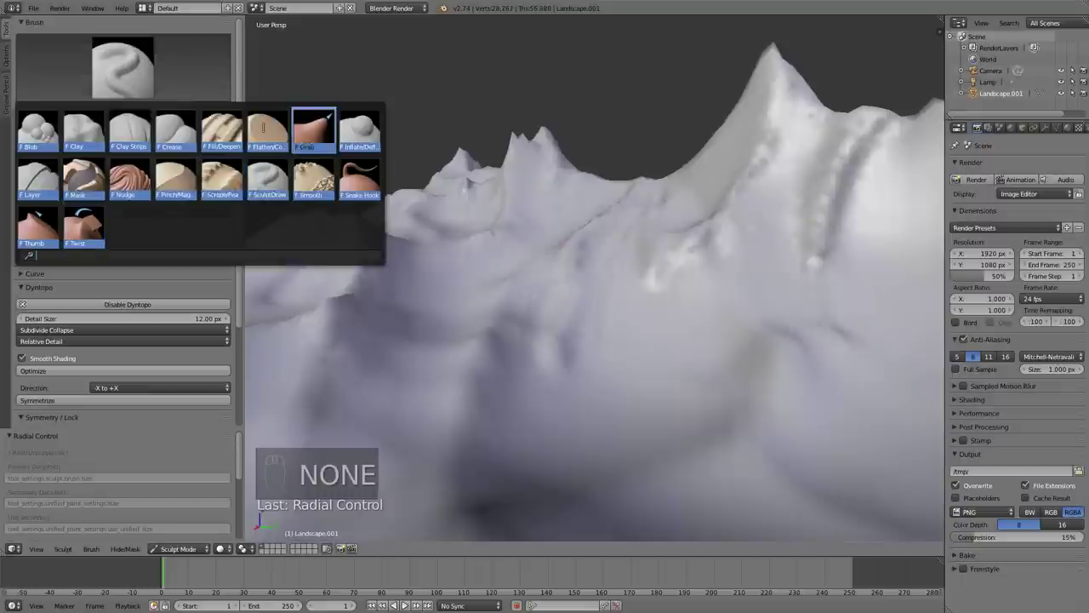
key("p")
middle_click(690, 300)
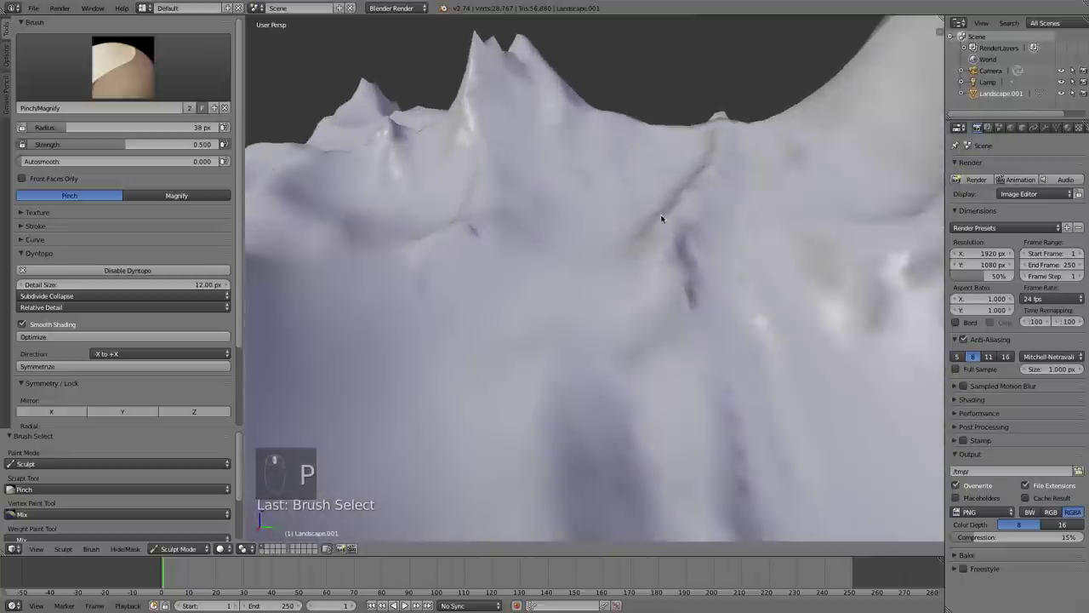
left_click_drag(713, 175, 705, 460)
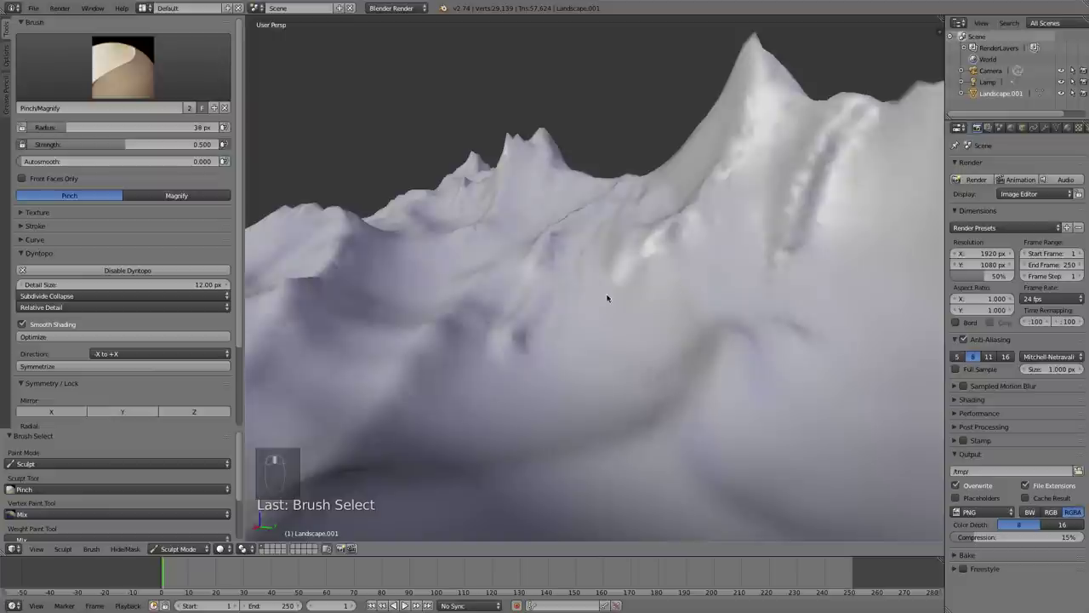
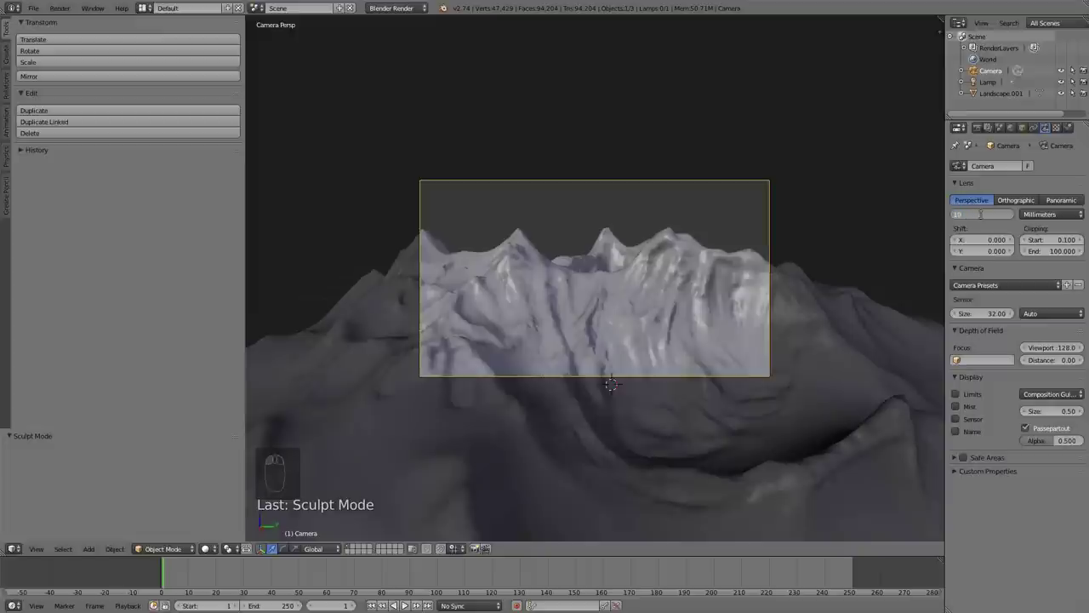
Confirm the 100 mm focal length and pull the camera back, rotating it toward the peaks
key("0")
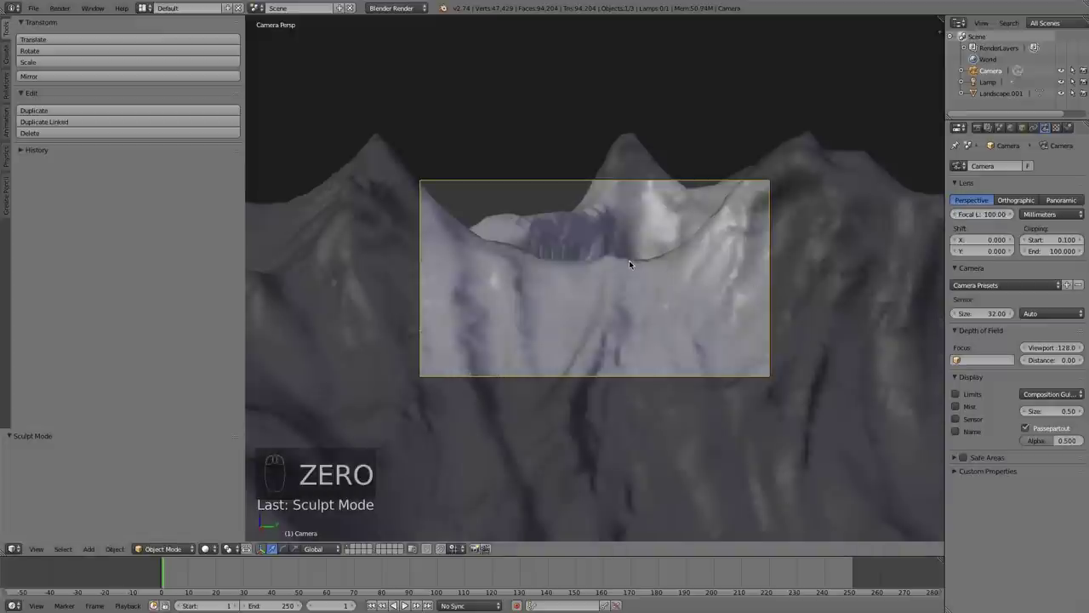
key("g")
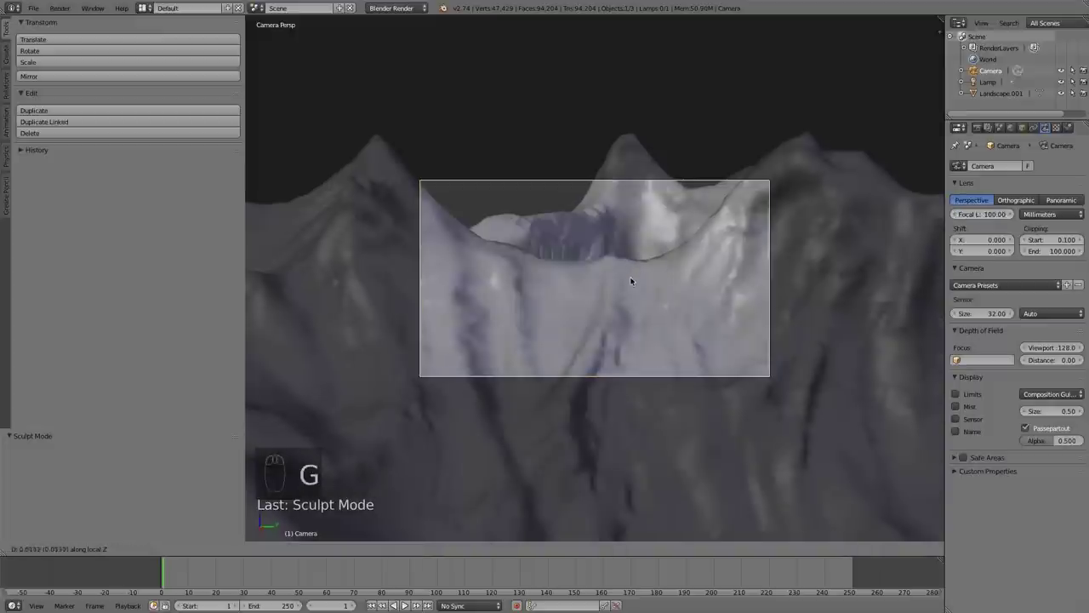
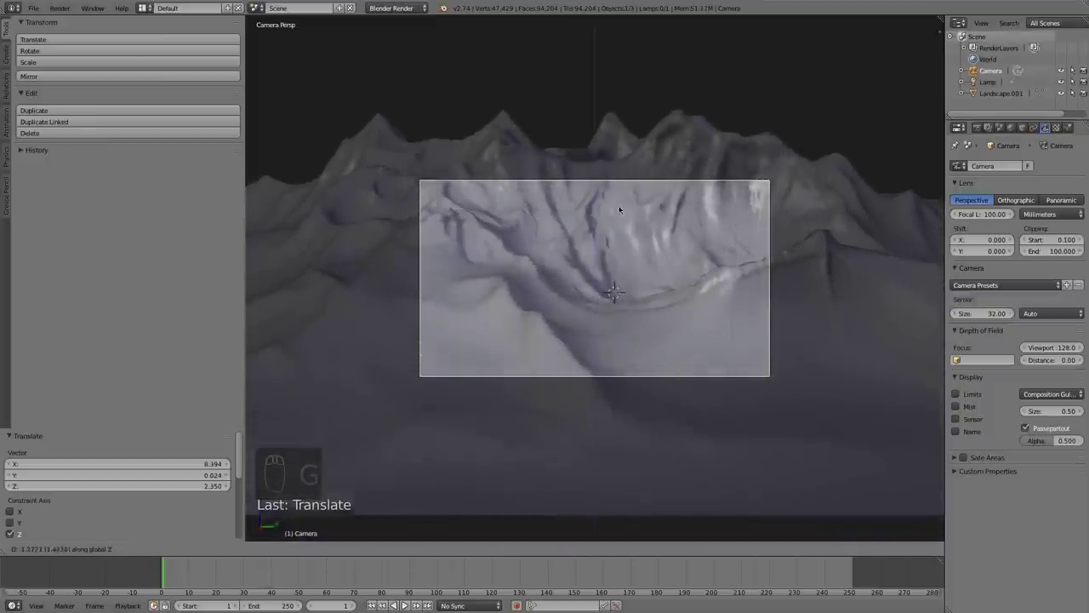
left_click_drag(621, 268, 706, 302)
key("r")
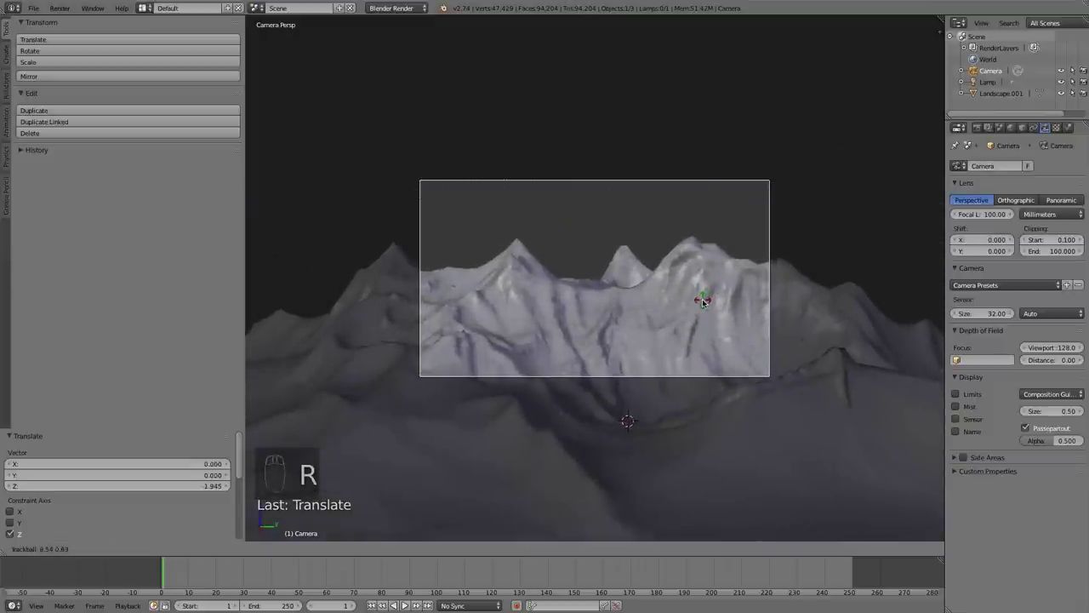
left_click_drag(706, 300, 697, 275)
key("g")
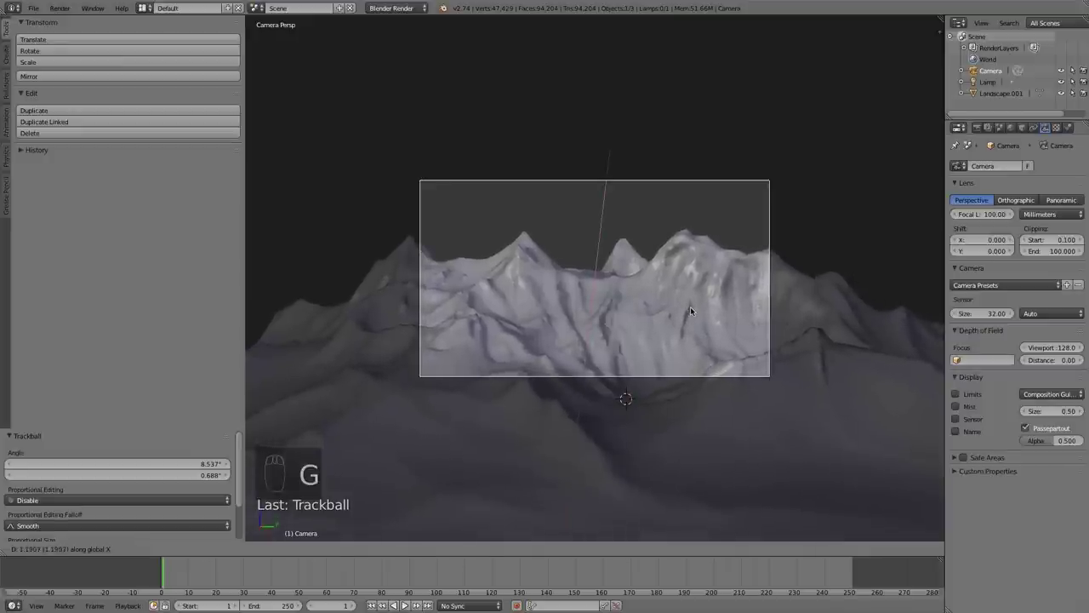
left_click_drag(694, 308, 712, 344)
Fine-tune the camera position and rotation so the jagged peaks sit across the frame
key("g")
key("g")
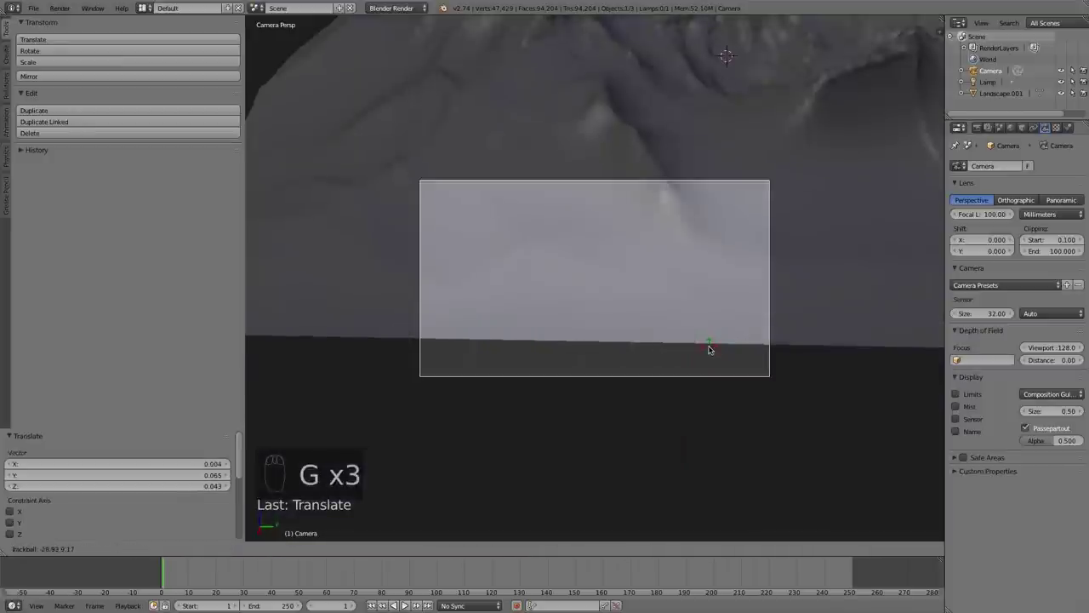
key("r")
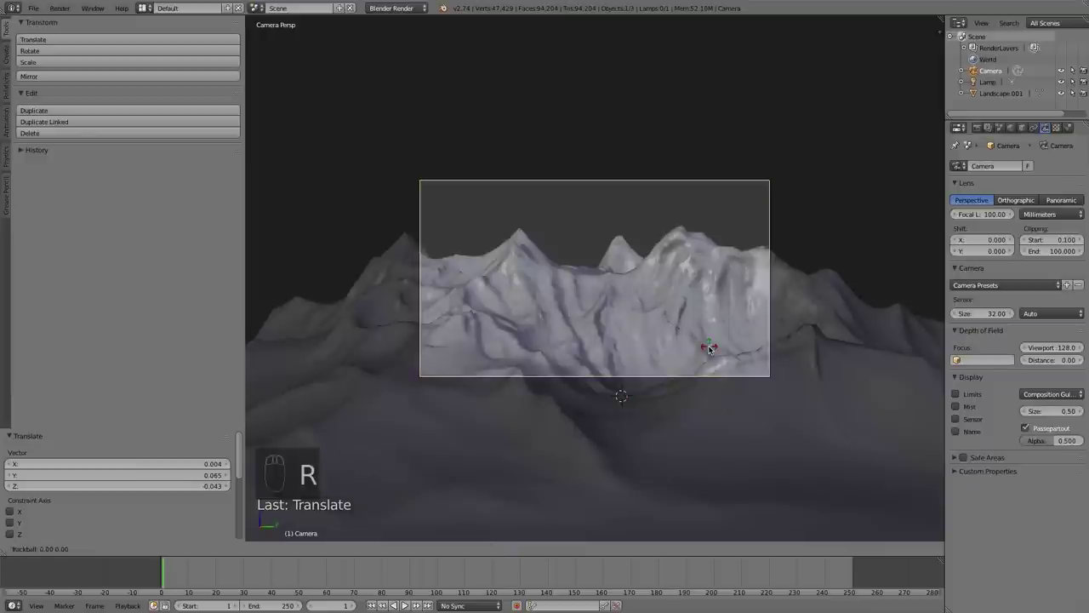
left_click_drag(713, 346, 720, 382)
key("g")
key("g")
left_click_drag(714, 440, 714, 449)
key("r")
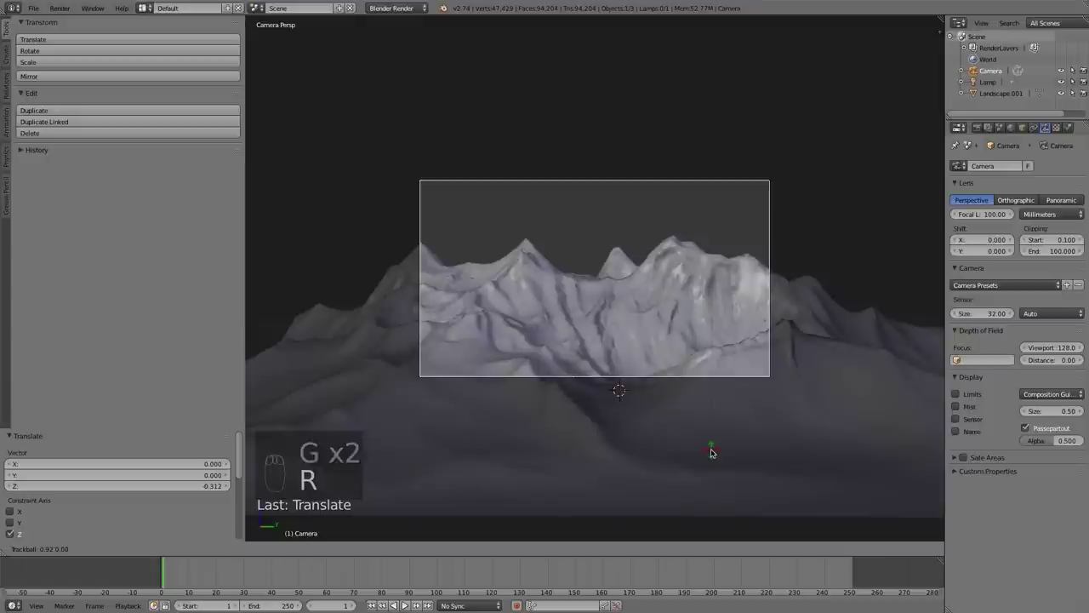
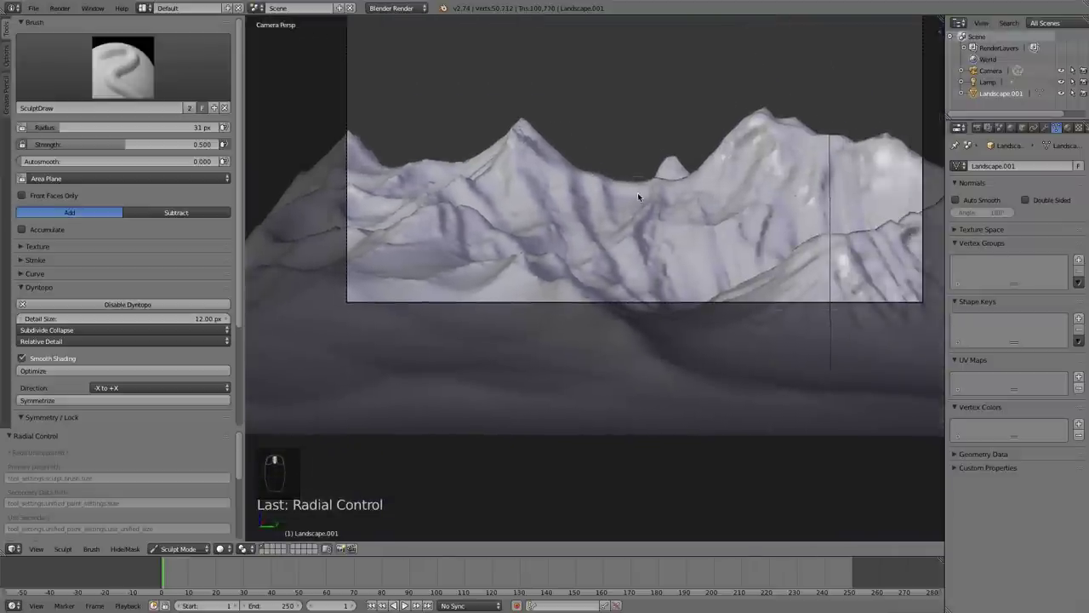
Carve a broad hollow cliff face with vertical grooves into one peak, shrinking the brush to radius 34
left_click_drag(666, 169, 648, 217)
key("p")
key("f")
left_click_drag(663, 232, 630, 178)
left_click_drag(657, 160, 670, 221)
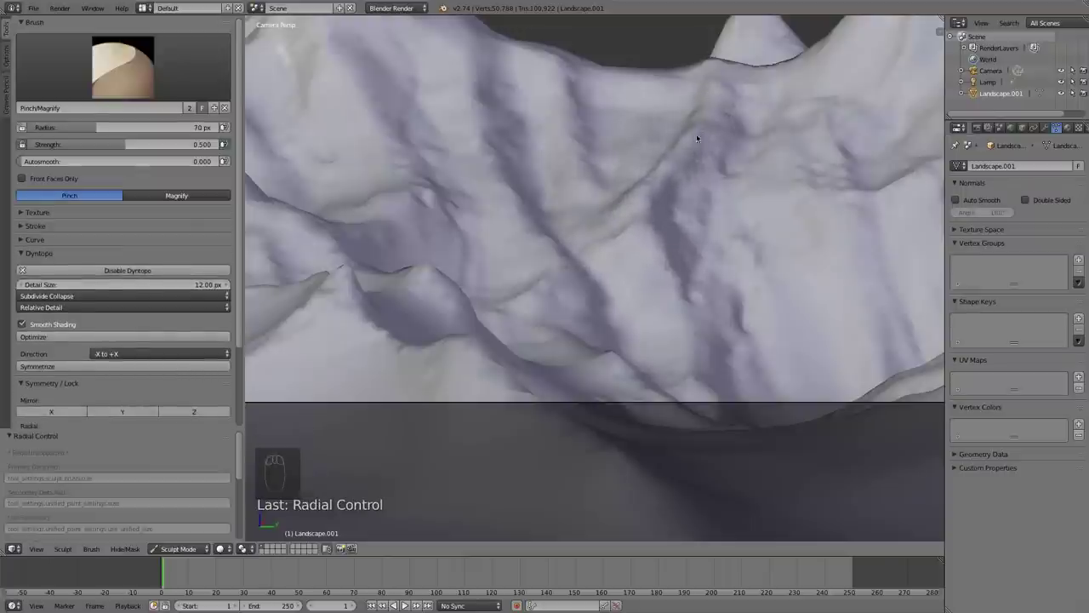
middle_click(701, 210)
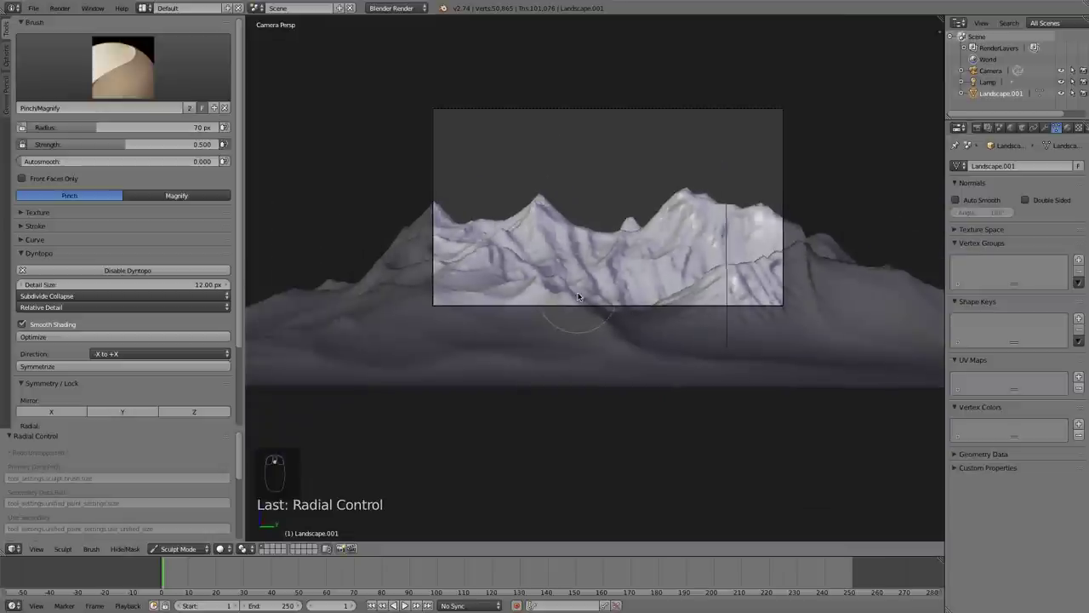
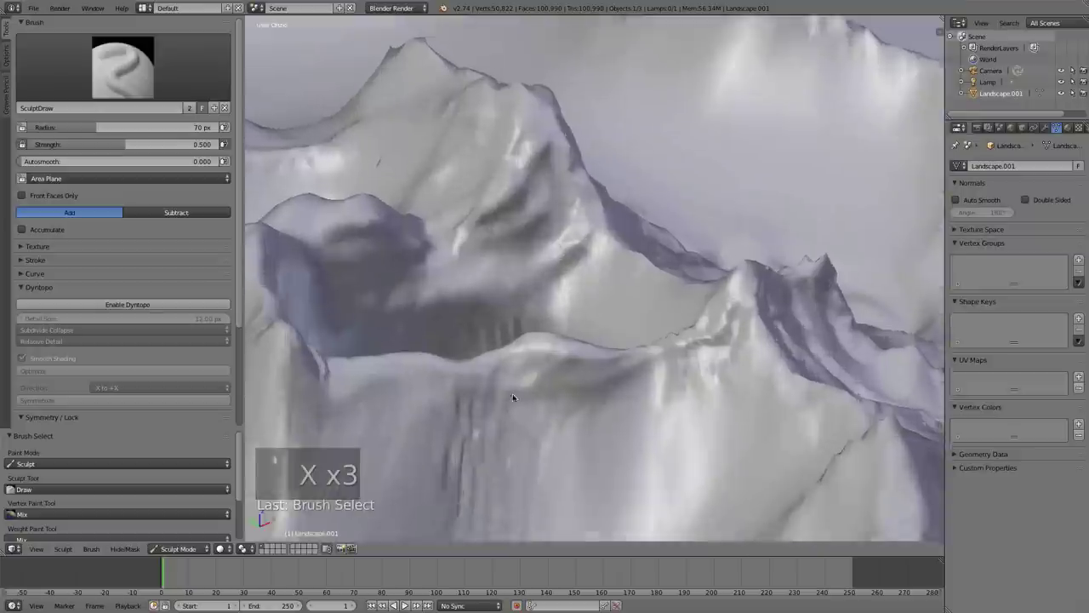
middle_click(556, 310)
left_click_drag(385, 421, 544, 471)
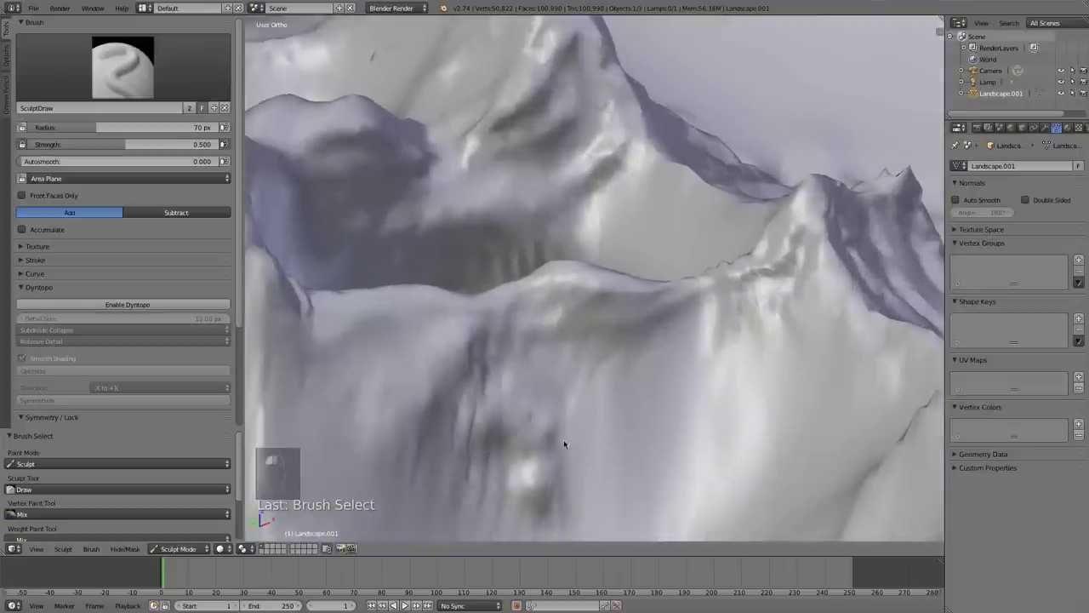
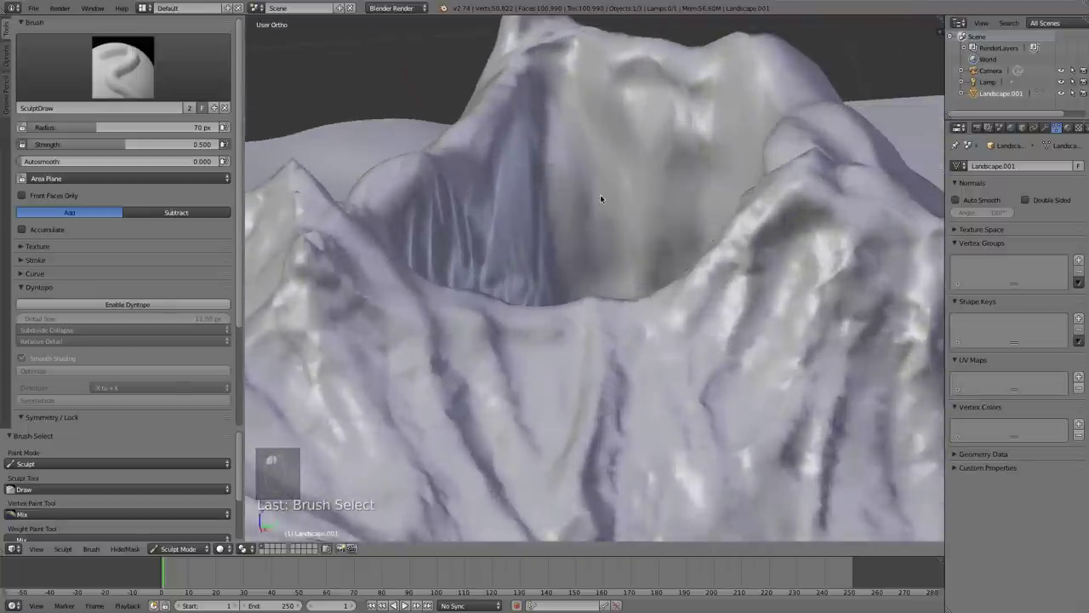
key("f")
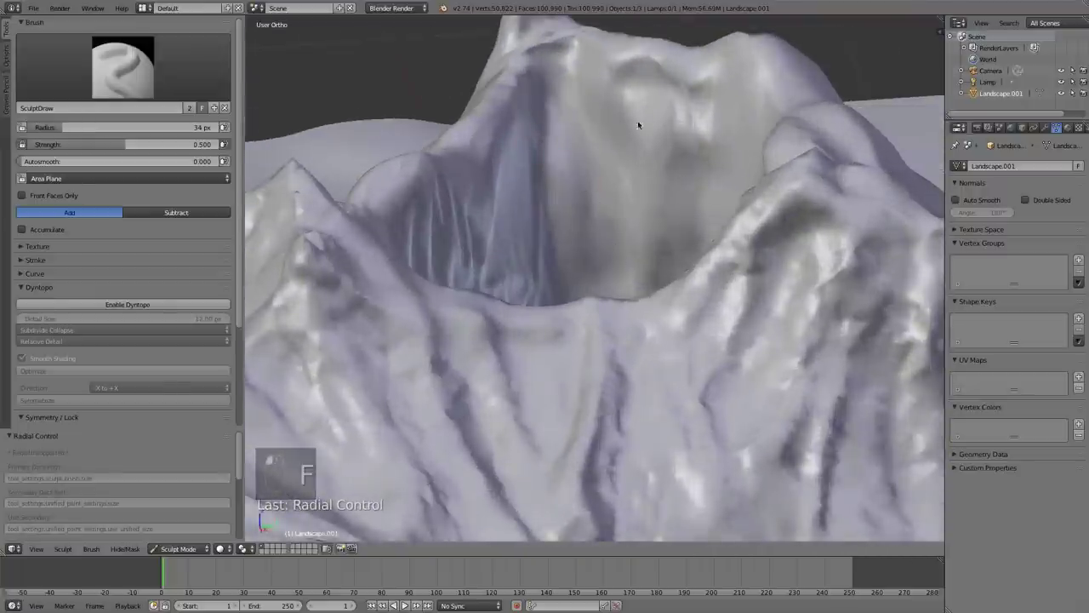
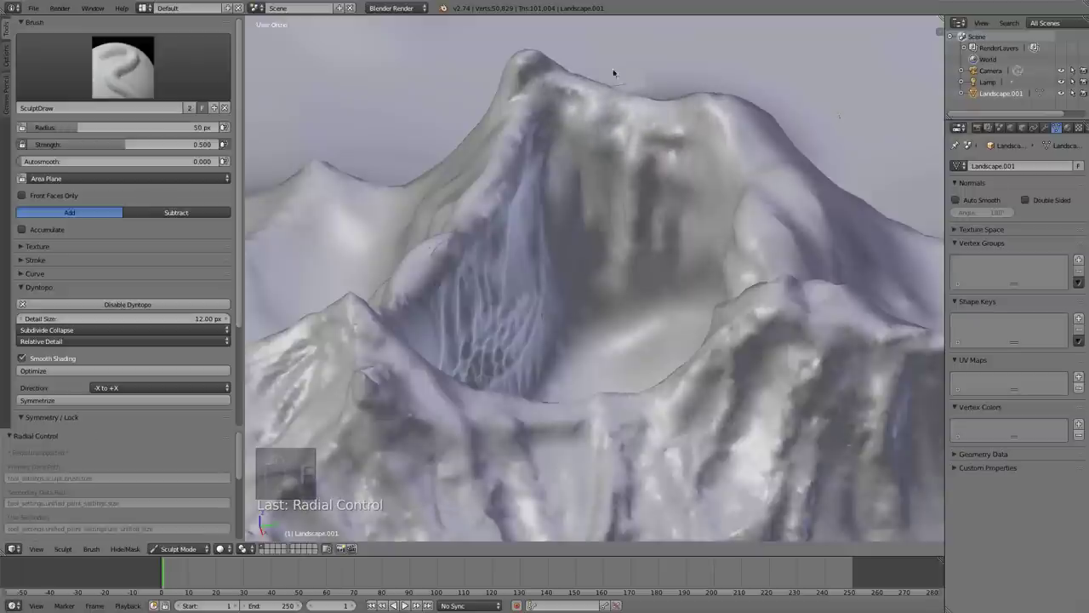
Check the peak through the scene camera and lay SculptDraw strokes across the mountain surface
left_click_drag(644, 125, 717, 142)
middle_click(718, 142)
key("KP_0")
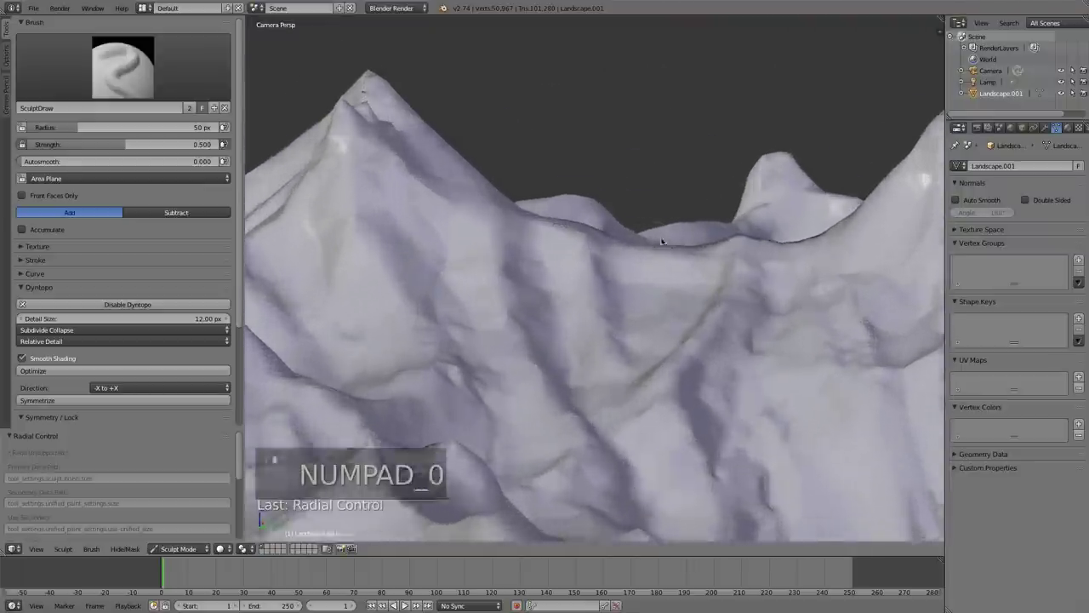
left_click_drag(723, 202, 539, 172)
left_click_drag(723, 202, 608, 175)
left_click_drag(839, 175, 602, 205)
left_click_drag(839, 175, 598, 203)
left_click_drag(647, 186, 726, 156)
left_click_drag(726, 156, 862, 178)
Pinch and reshape the central peak at radius 50, returning to the SculptDraw brush in add mode
key("s")
left_click_drag(766, 135, 756, 127)
key("p")
left_click_drag(744, 142, 485, 179)
left_click_drag(482, 241, 662, 430)
left_click(662, 429)
left_click_drag(635, 371, 677, 221)
key("x")
key("x")
left_click_drag(697, 191, 665, 265)
middle_click(665, 266)
left_click_drag(663, 282, 740, 304)
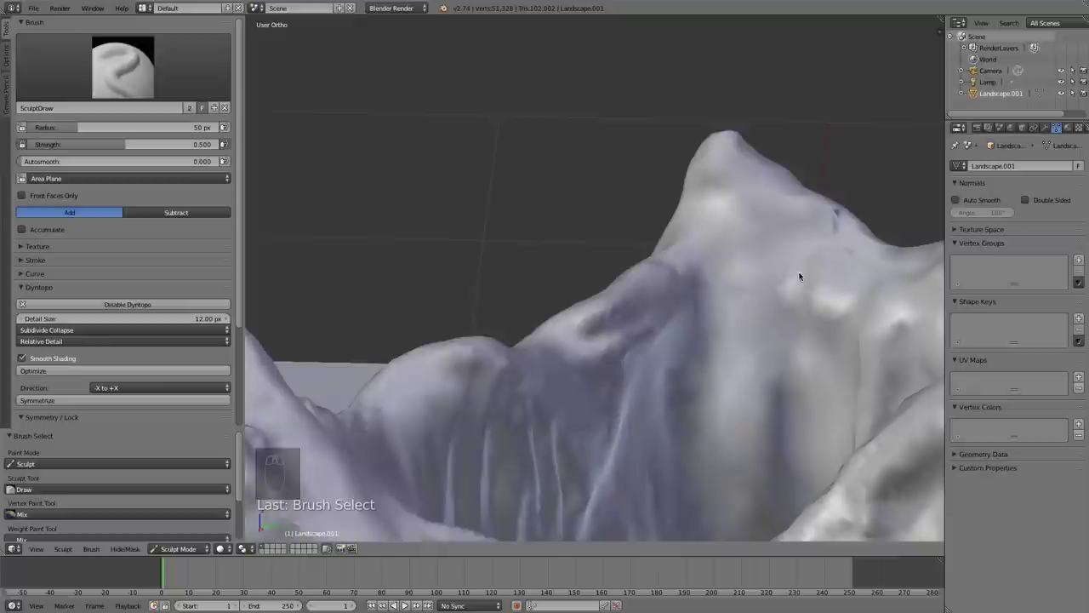
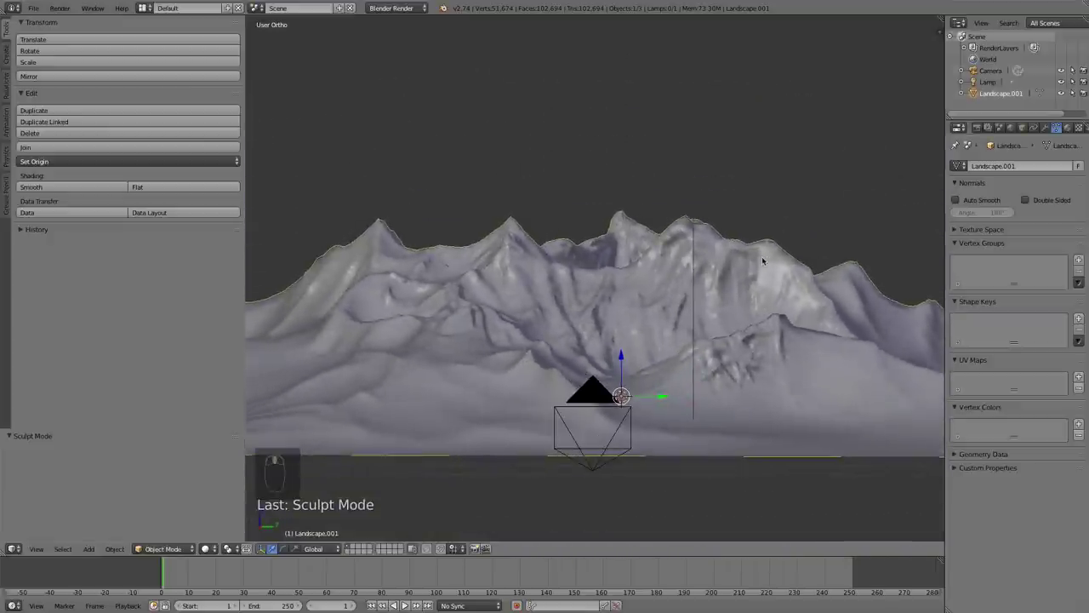
Leave sculpting, duplicate the landscape as Landscape.001 and move the copy into place
left_click_drag(665, 322, 682, 272)
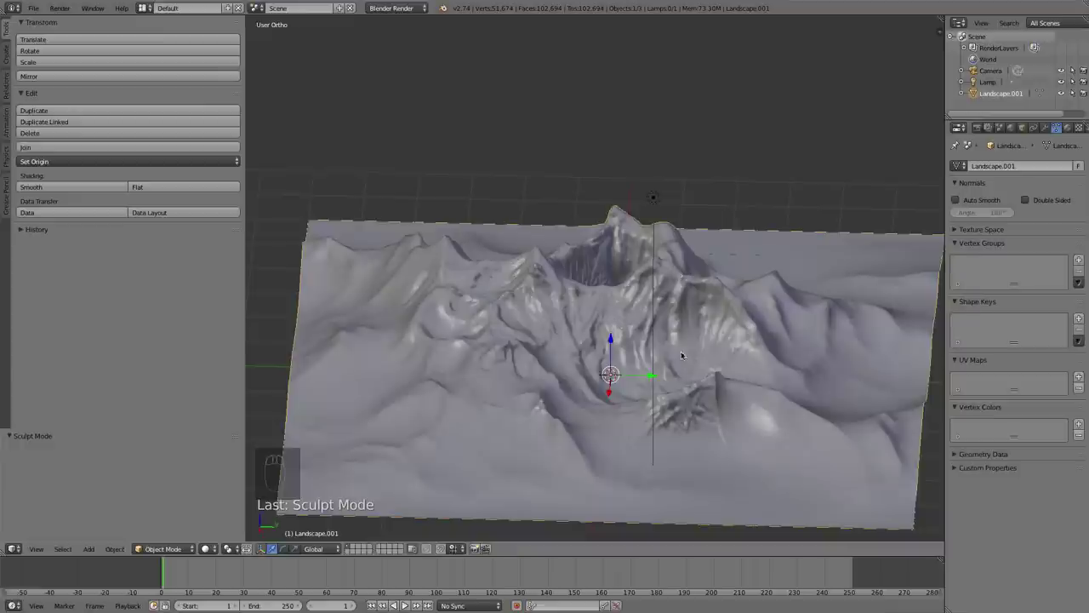
left_click_drag(708, 308, 720, 303)
left_click_drag(734, 312, 744, 234)
key("shift+d")
left_click_drag(744, 233, 738, 196)
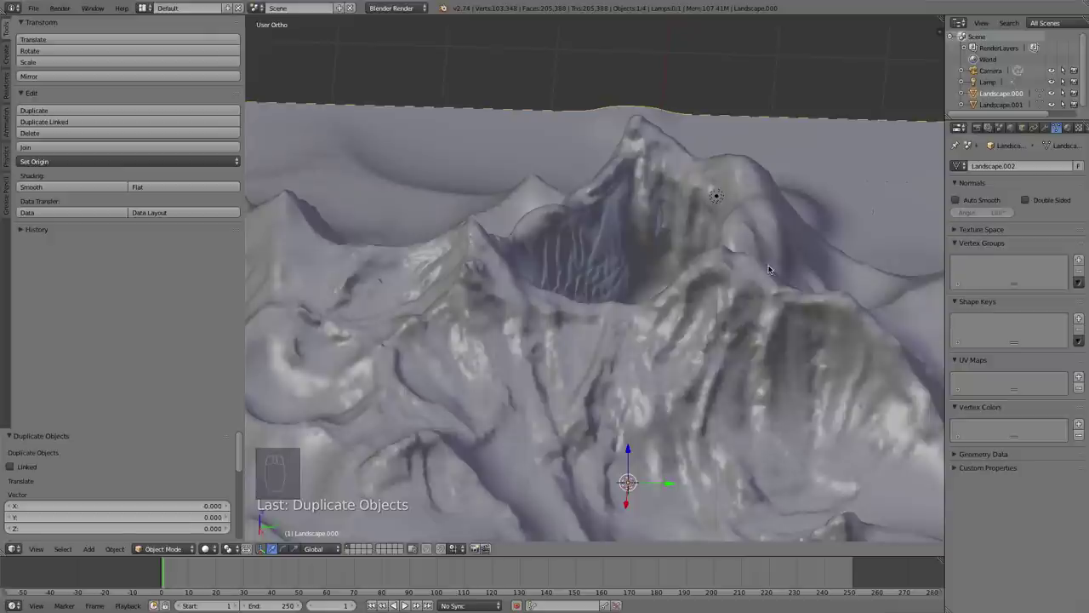
left_click_drag(773, 266, 312, 537)
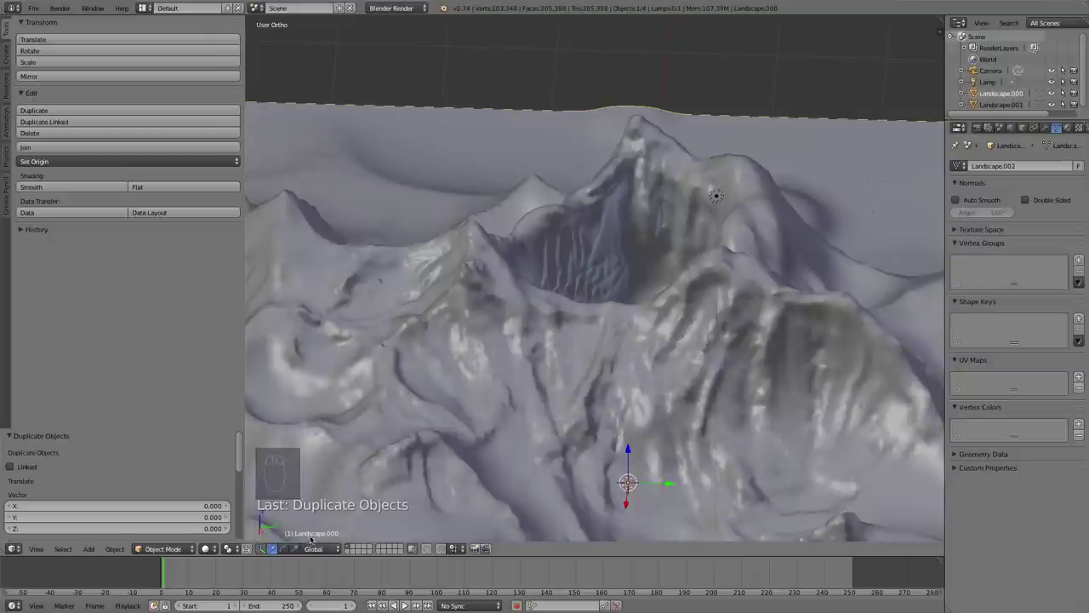
left_click_drag(515, 408, 926, 255)
Add a Decimate modifier to Landscape.001 with Triangulate on and a lowered ratio
key("h")
left_click_drag(1051, 129, 1033, 175)
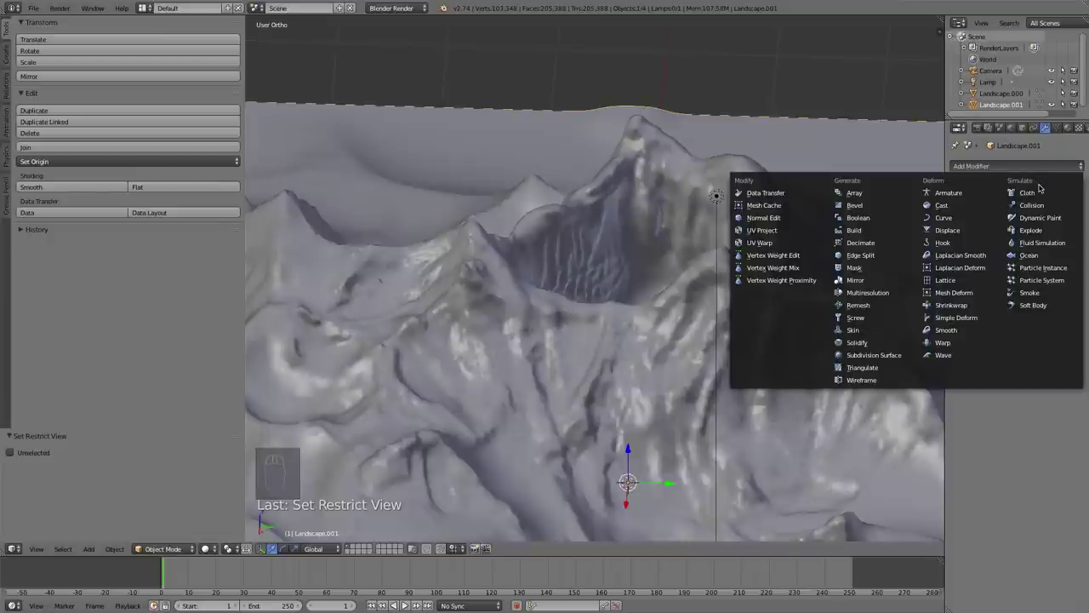
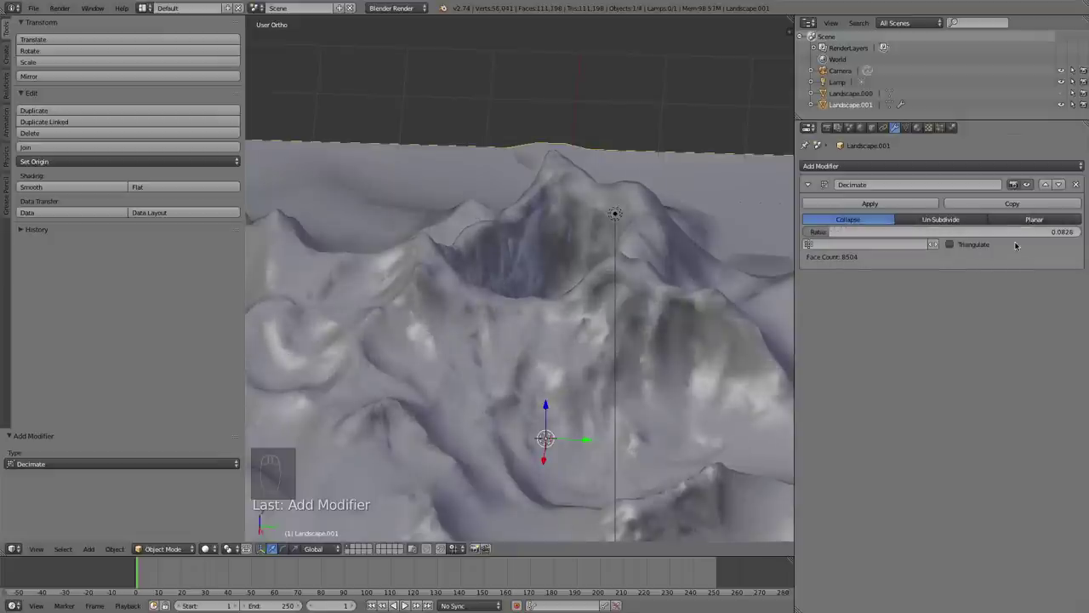
left_click_drag(974, 243, 864, 232)
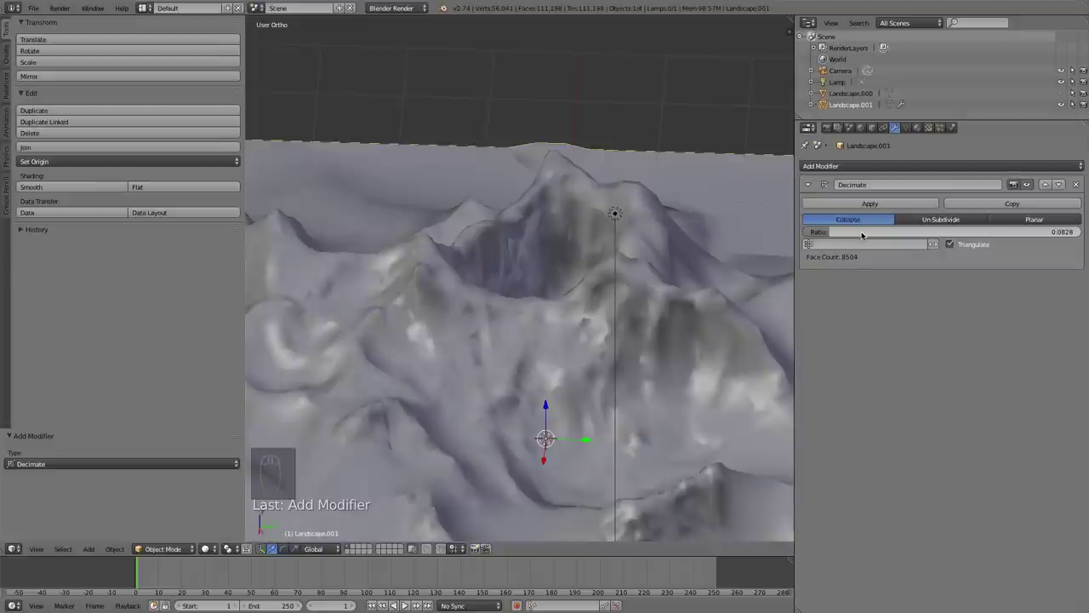
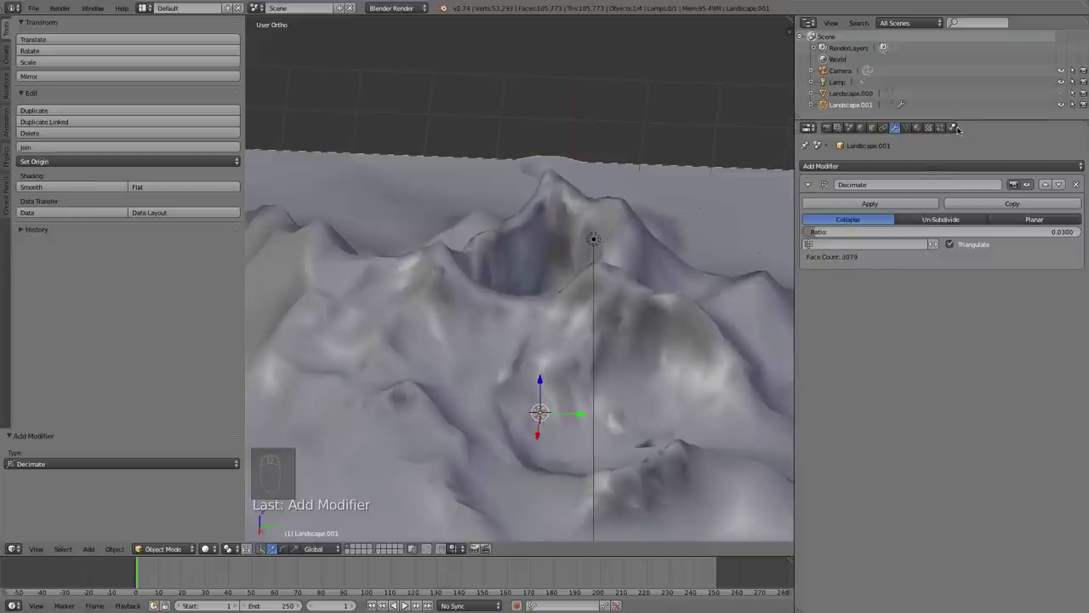
Enable Collision and Fluid physics on Landscape.001 as an obstacle with shell volume initialization and No Slip
left_click_drag(961, 128, 984, 183)
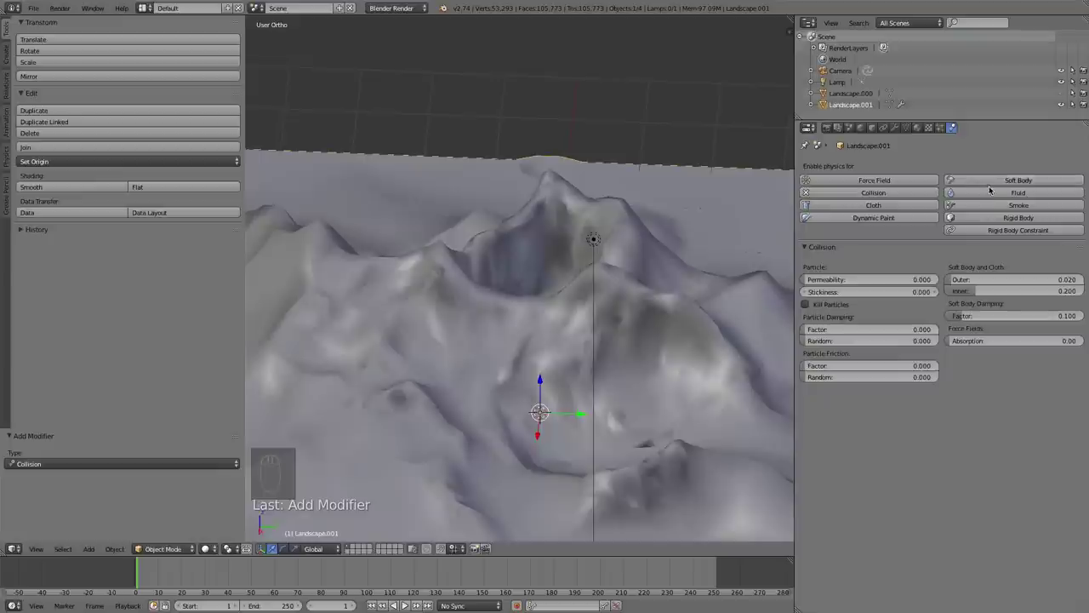
left_click_drag(1017, 192, 958, 224)
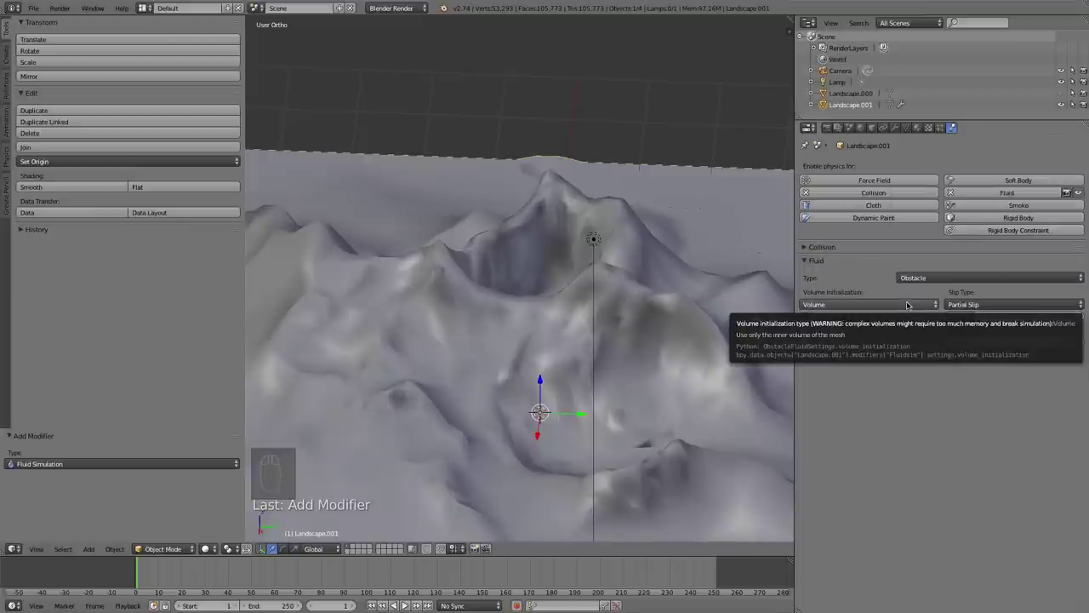
left_click_drag(861, 302, 869, 303)
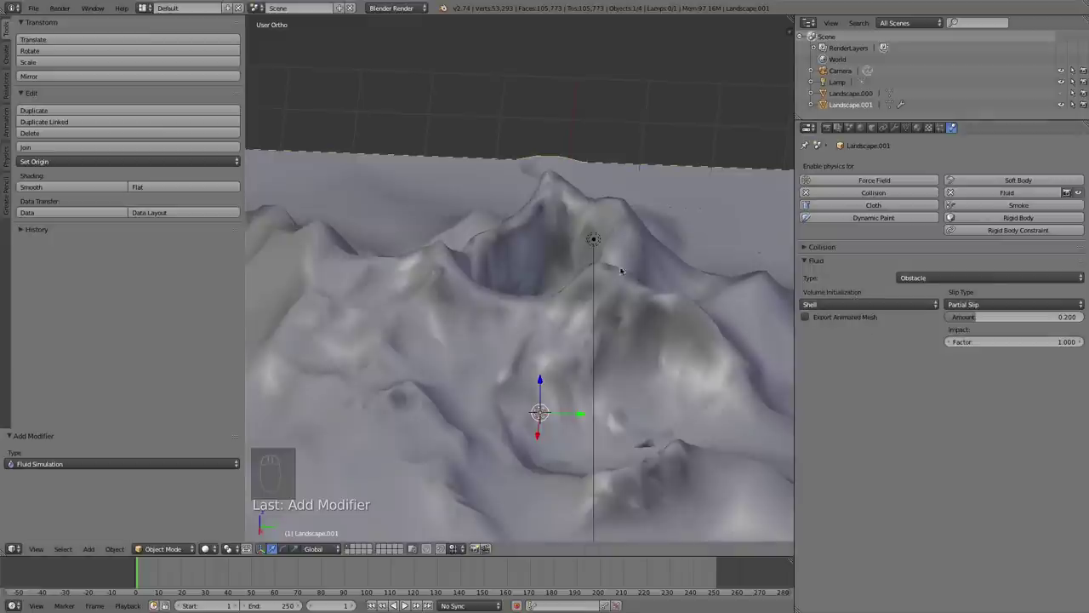
left_click_drag(554, 302, 453, 333)
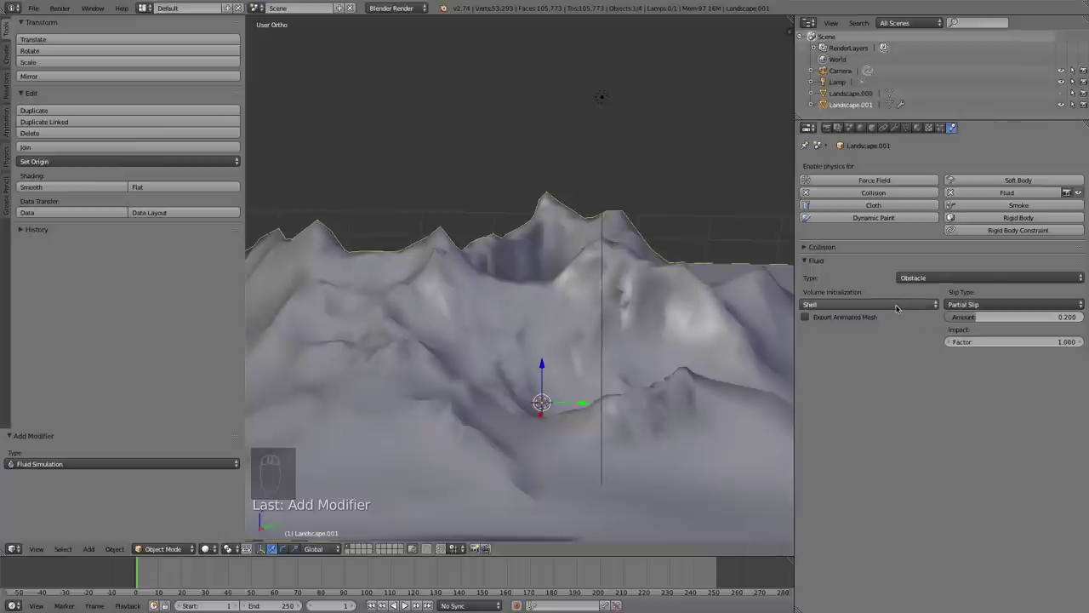
left_click_drag(899, 306, 878, 295)
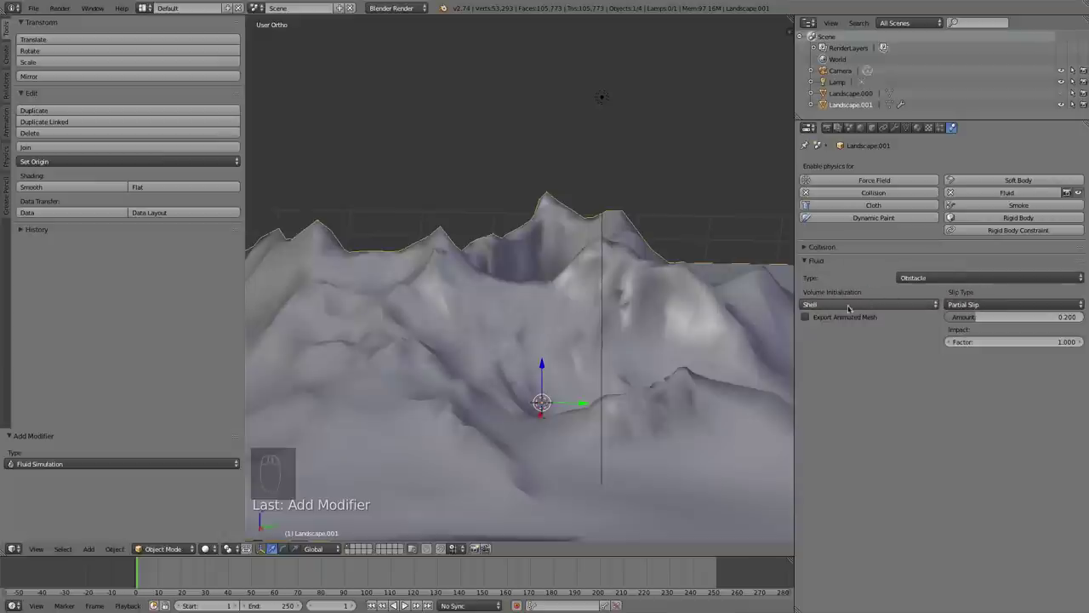
left_click_drag(996, 303, 997, 294)
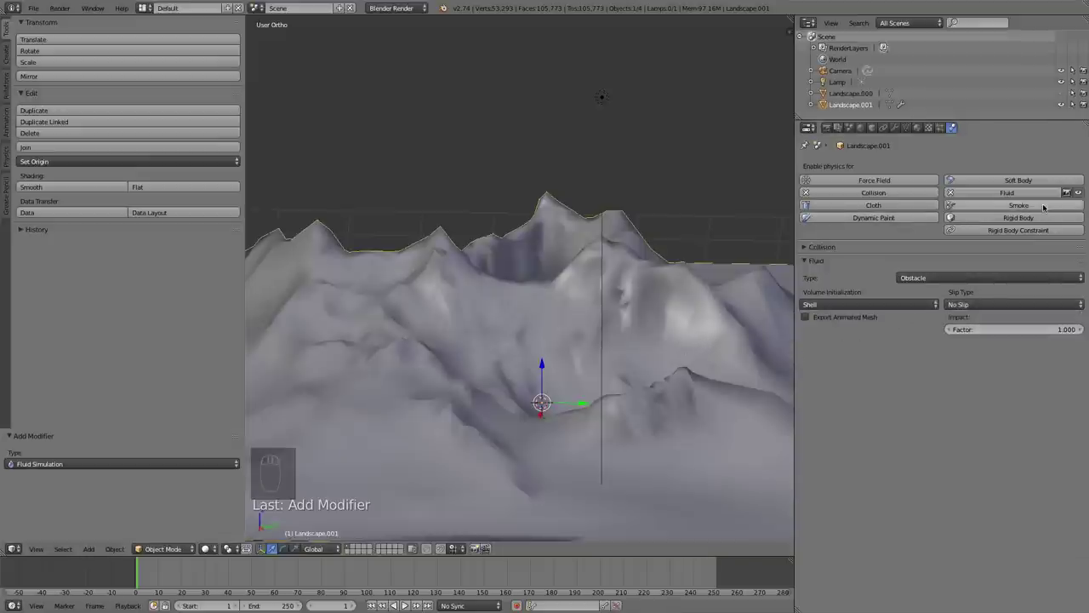
Enable Smoke physics on Landscape.001 as a static collision object and collapse the physics panels
left_click_drag(849, 264, 1002, 296)
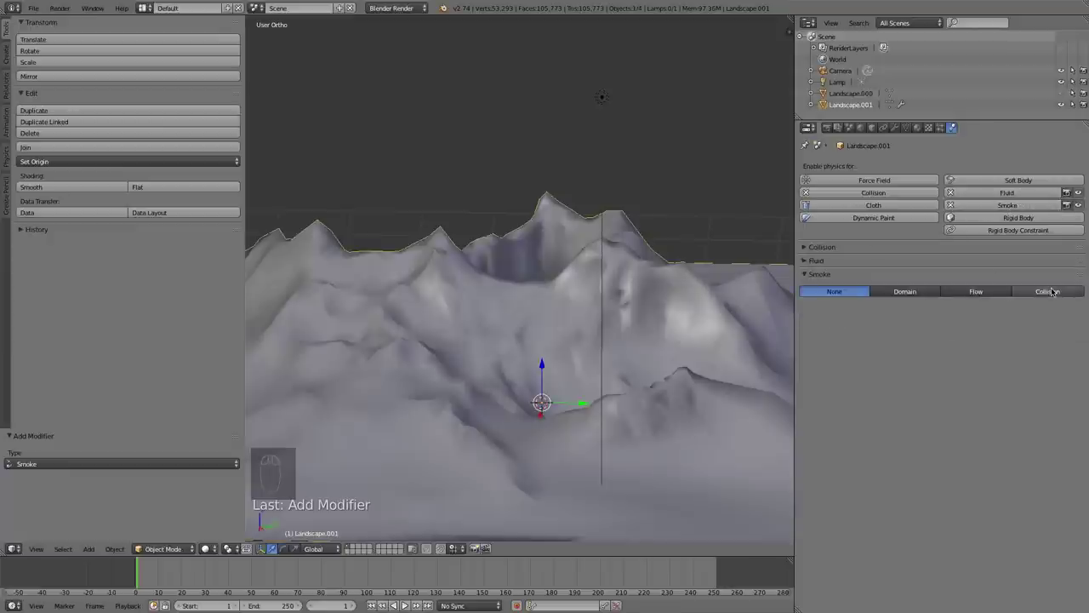
left_click_drag(1055, 288, 624, 331)
left_click_drag(623, 331, 811, 272)
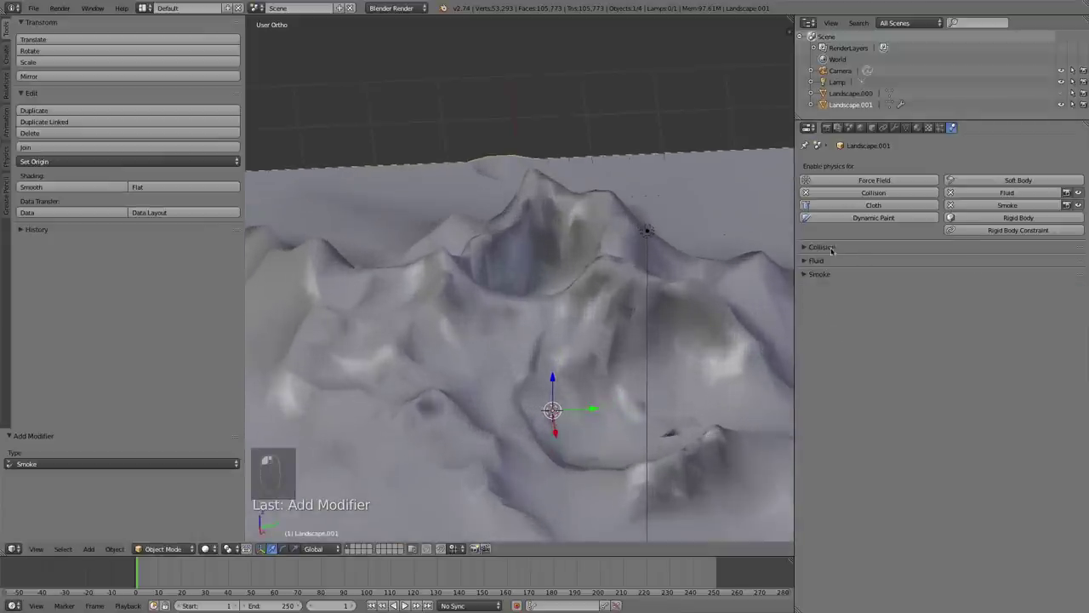
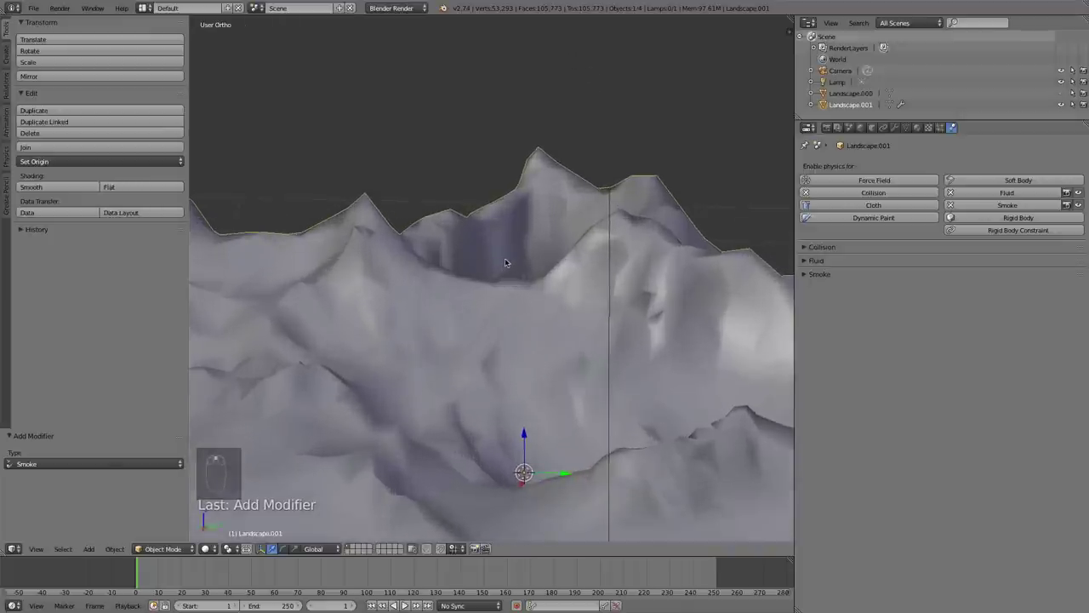
From a side ortho view add a UV Sphere below the crater and check it through the camera in solid shading
key("KP_1")
key("KP_3")
key("KP_7")
left_click_drag(466, 253, 505, 288)
key("KP_3")
key("shift+a")
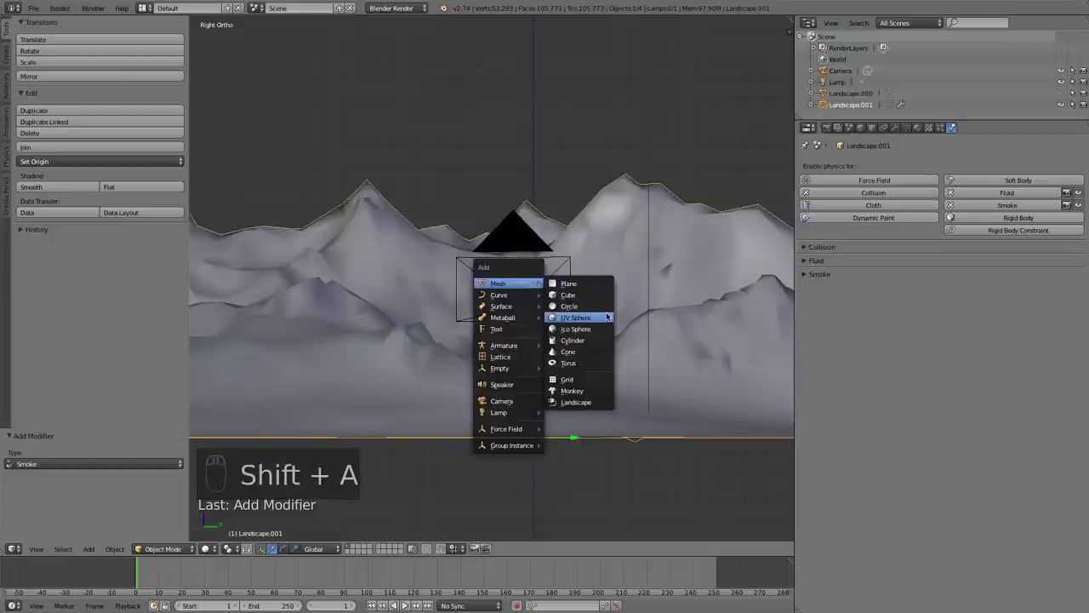
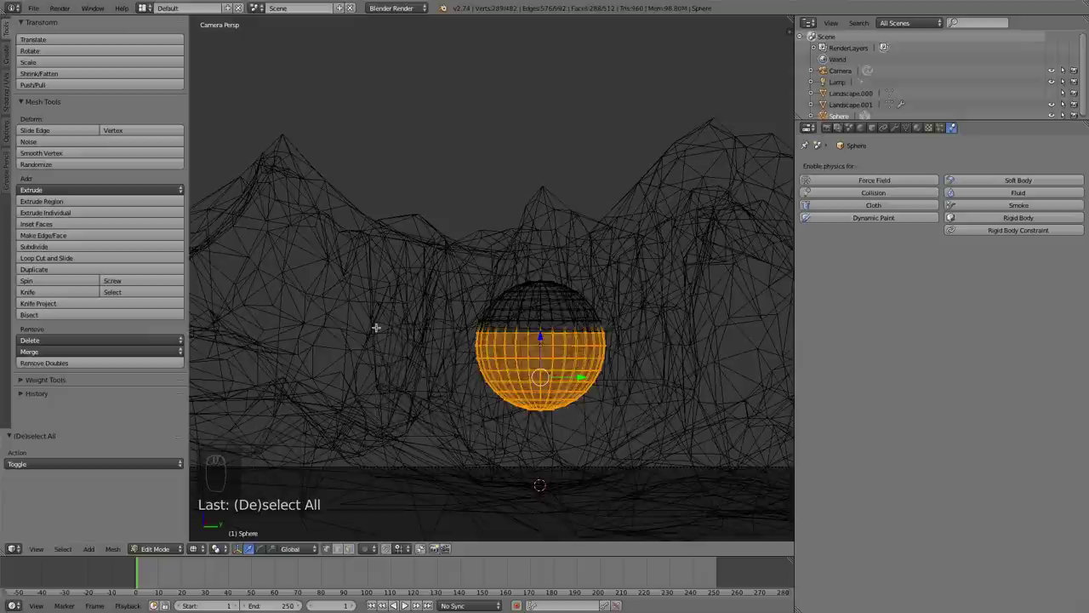
key("x")
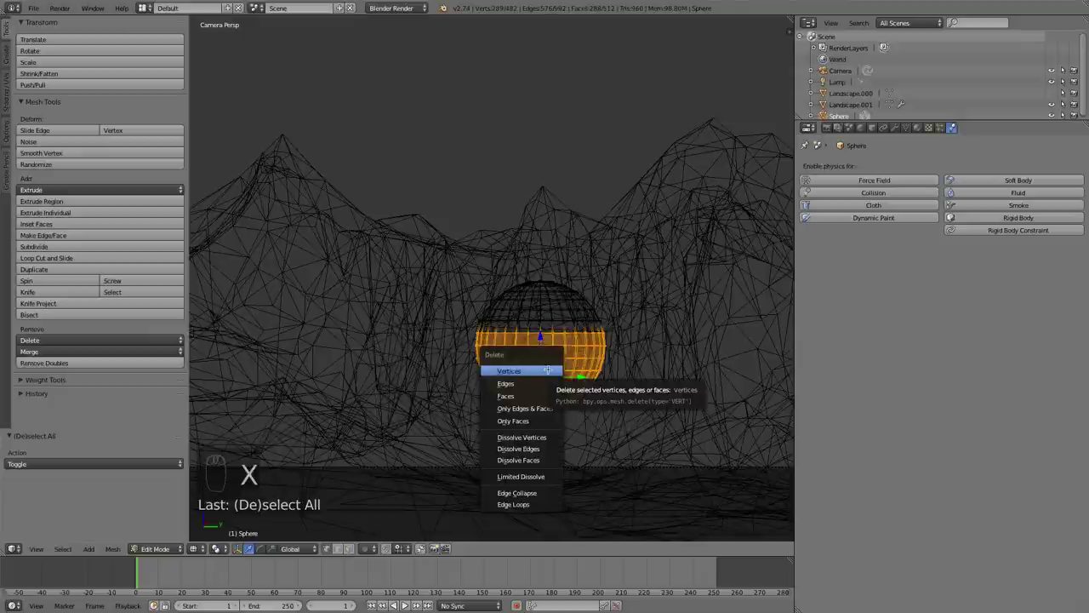
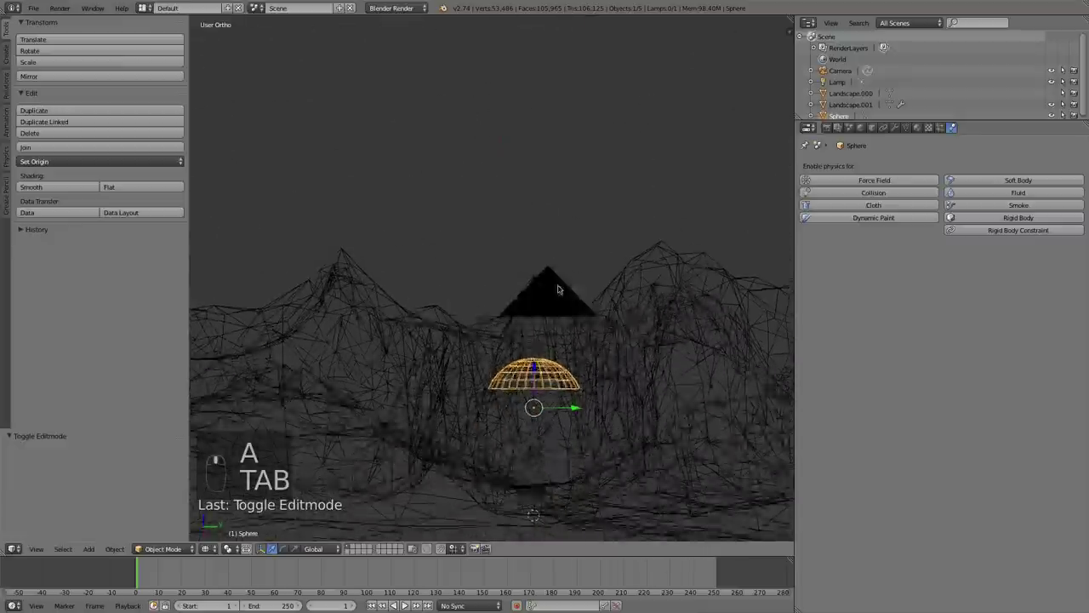
key("KP_0")
key("z")
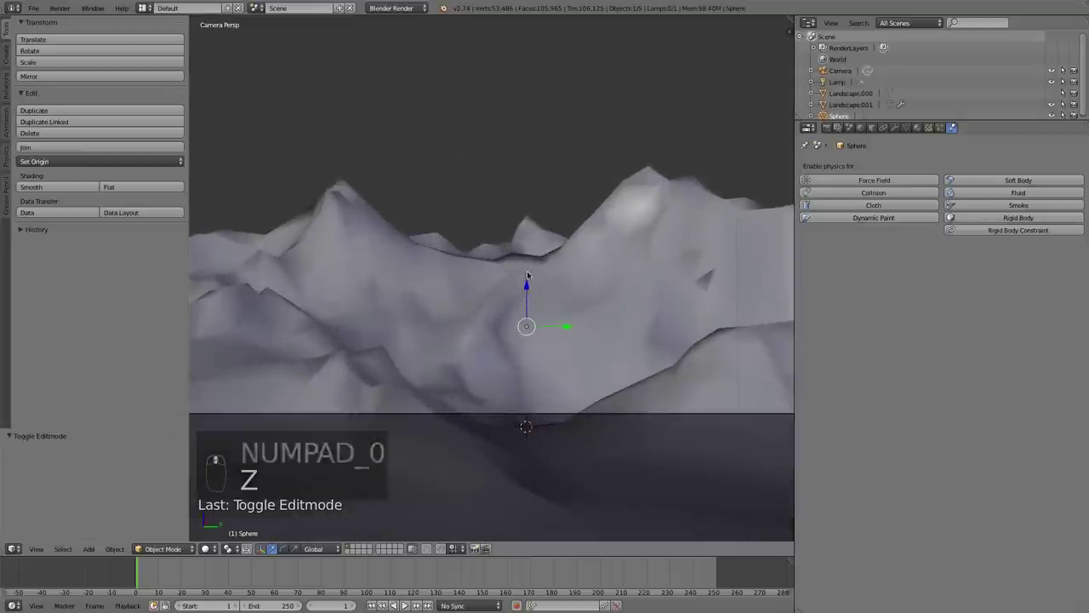
Add a Wind force field above the terrain from a side view
left_click_drag(554, 294, 547, 353)
key("KP_1")
key("KP_3")
left_click_drag(354, 180, 354, 179)
key("shift+a")
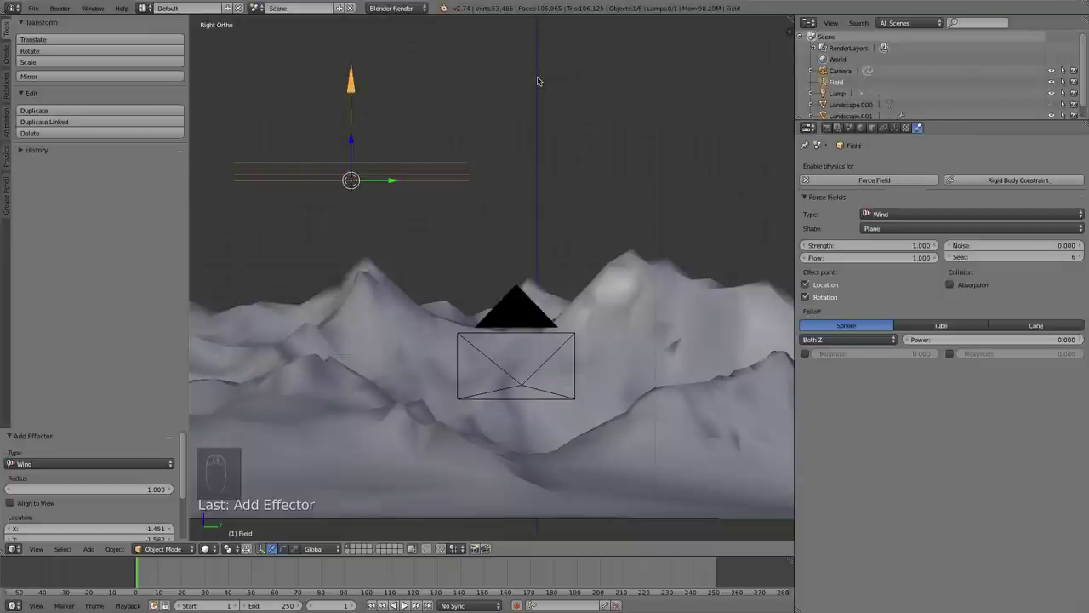
Rotate the wind field so it tilts toward the mountains and aims at the crater
key("r")
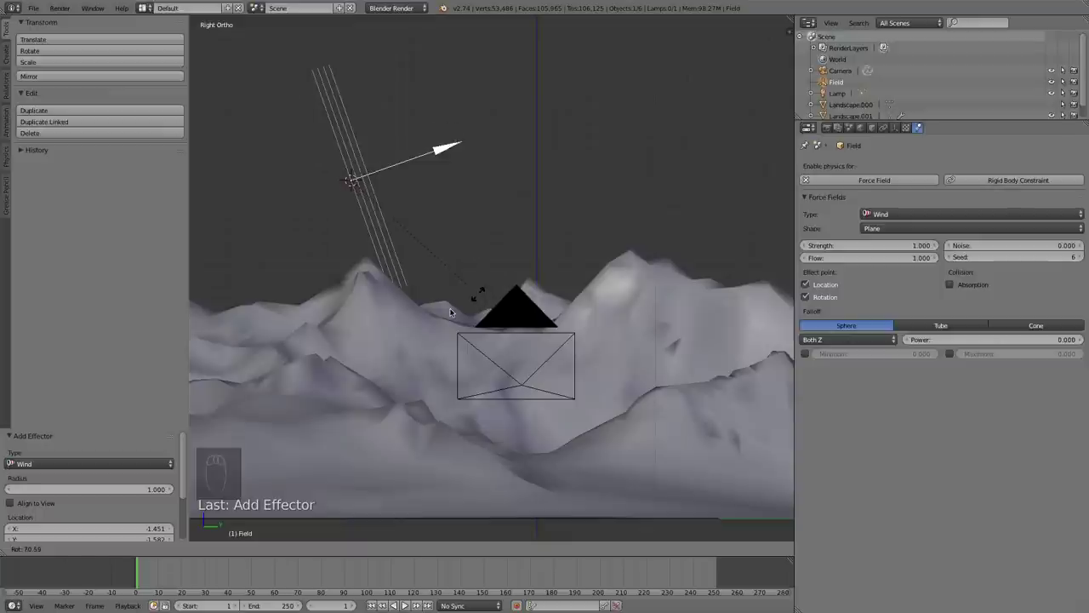
left_click(454, 309)
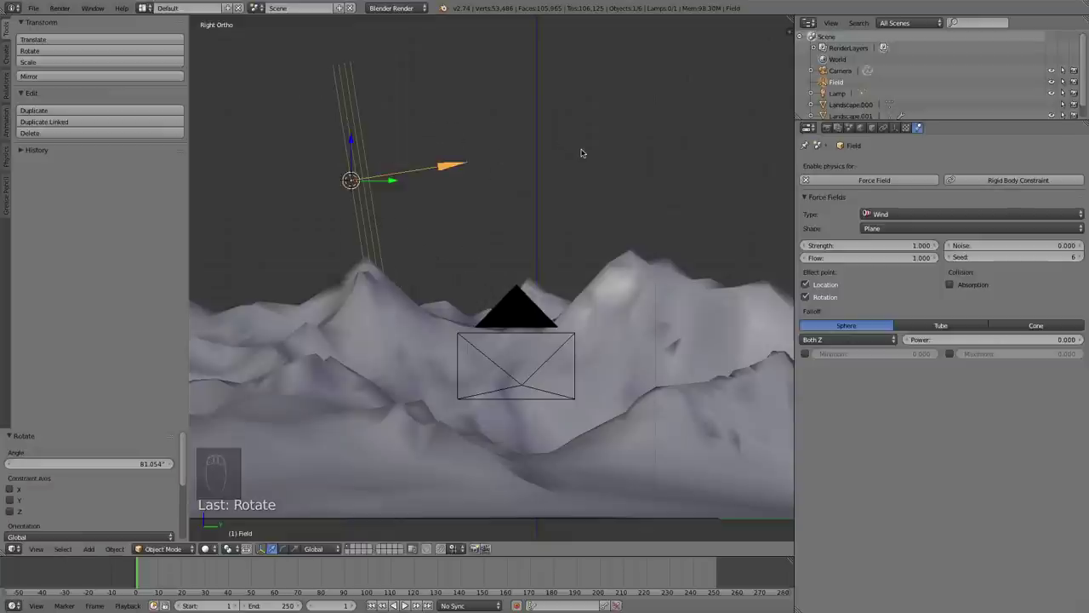
key("r")
left_click_drag(580, 189, 448, 139)
key("r")
left_click(367, 175)
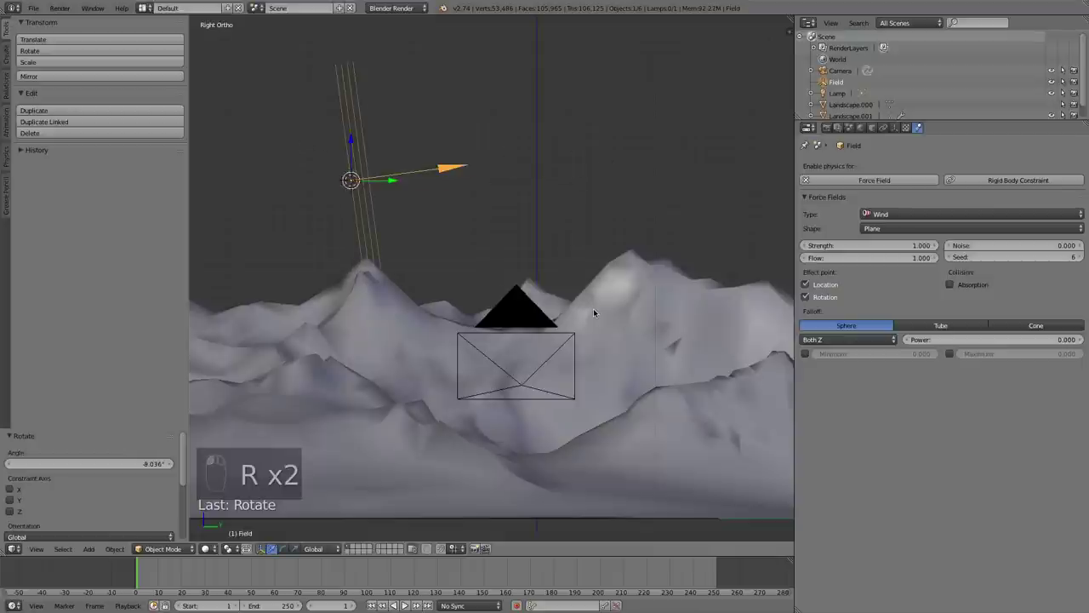
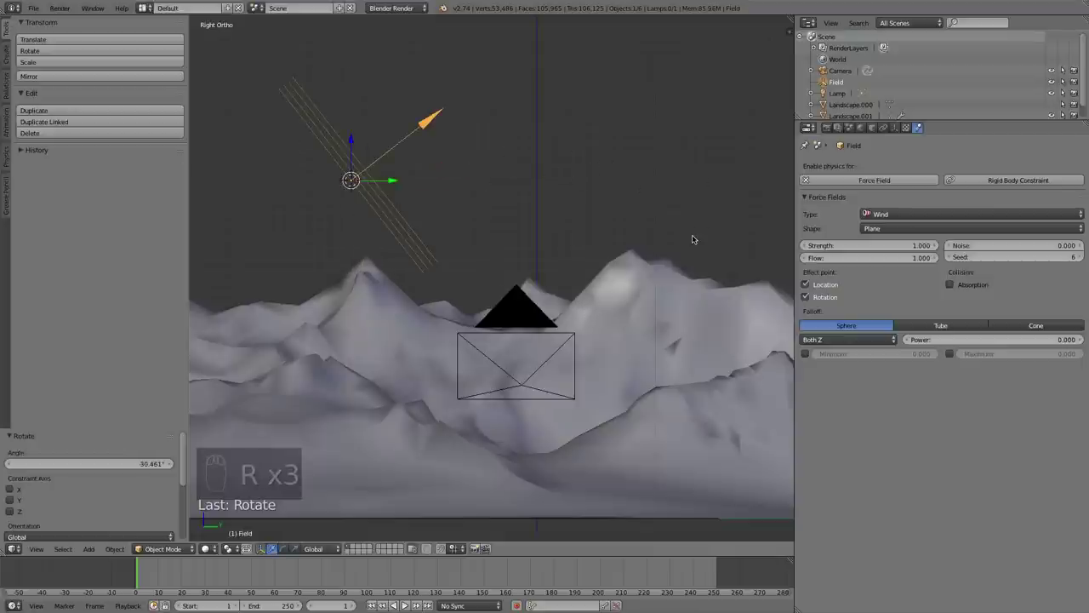
key("r")
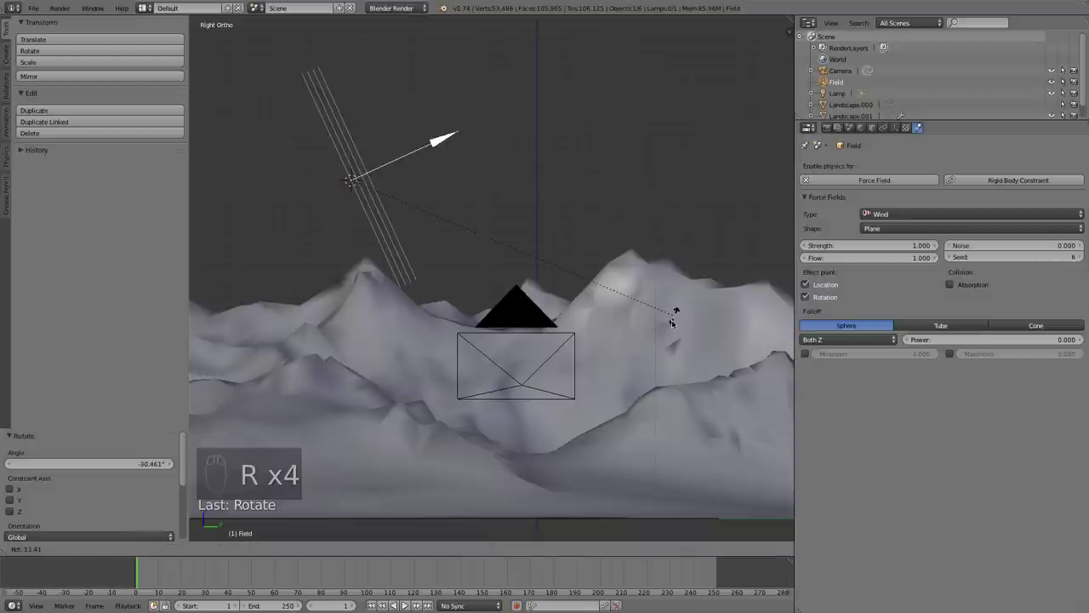
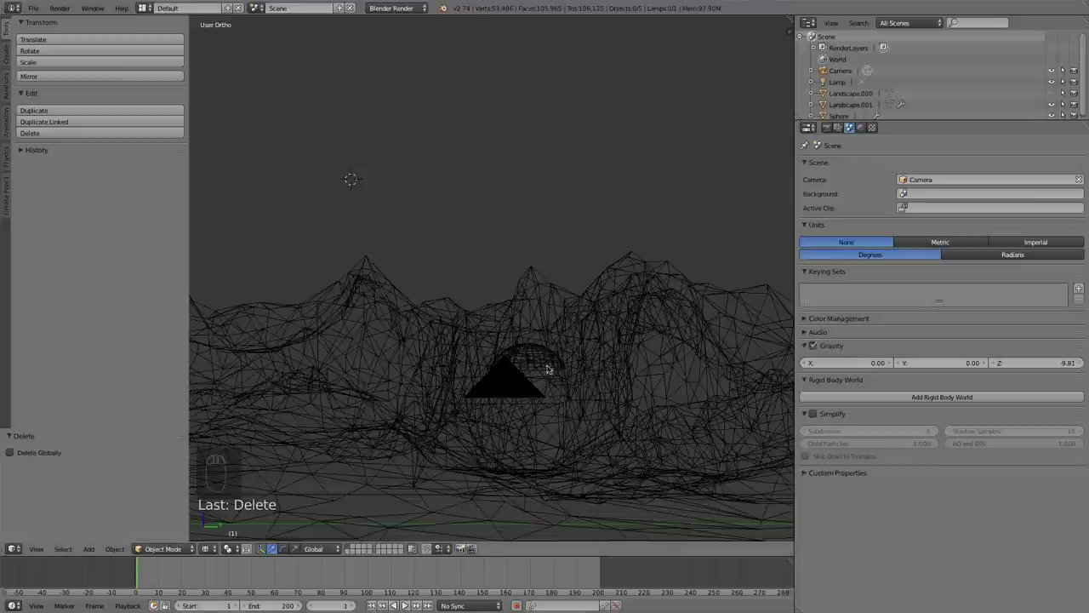
Select the sphere emitter, set its particle mass to 0.2 and orbit to watch the eruption
right_click(546, 352)
middle_click(537, 302)
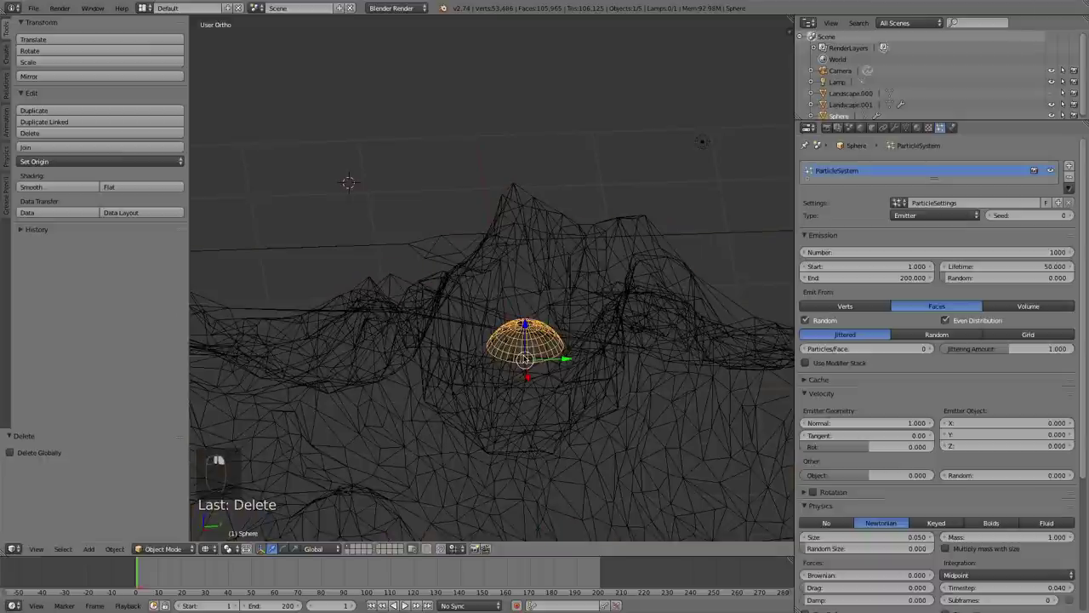
right_click(560, 353)
left_click_drag(590, 358, 592, 361)
left_click_drag(594, 364, 609, 348)
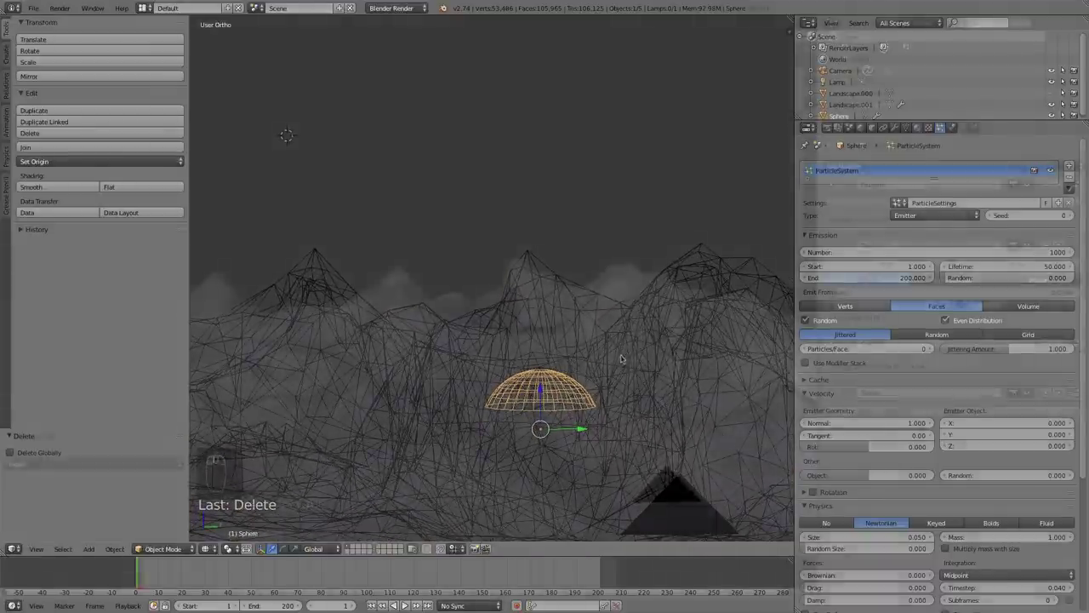
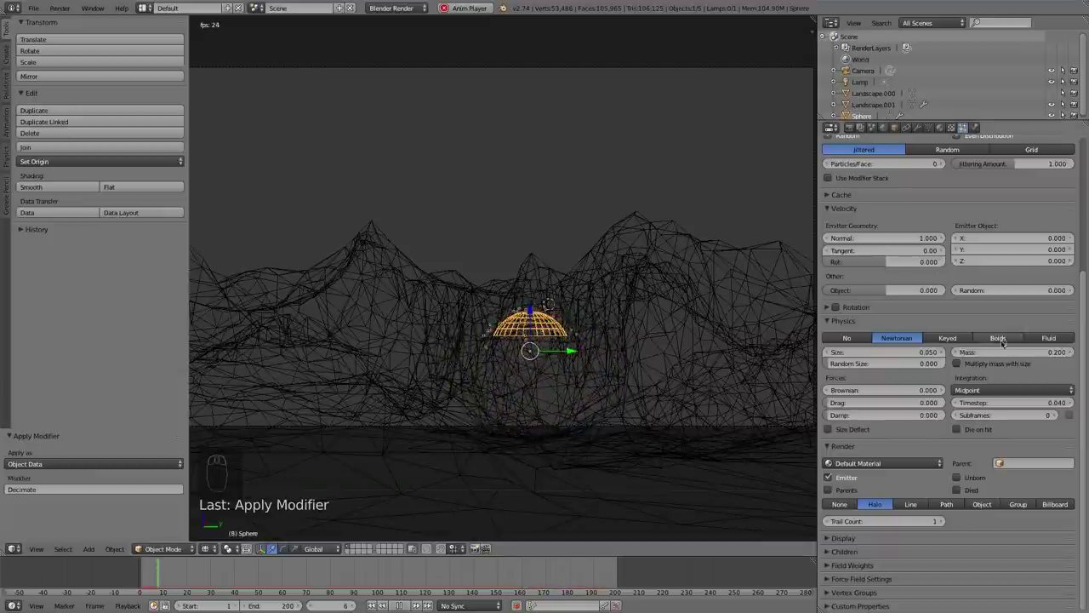
left_click_drag(1000, 344, 1022, 352)
left_click_drag(1022, 353, 896, 586)
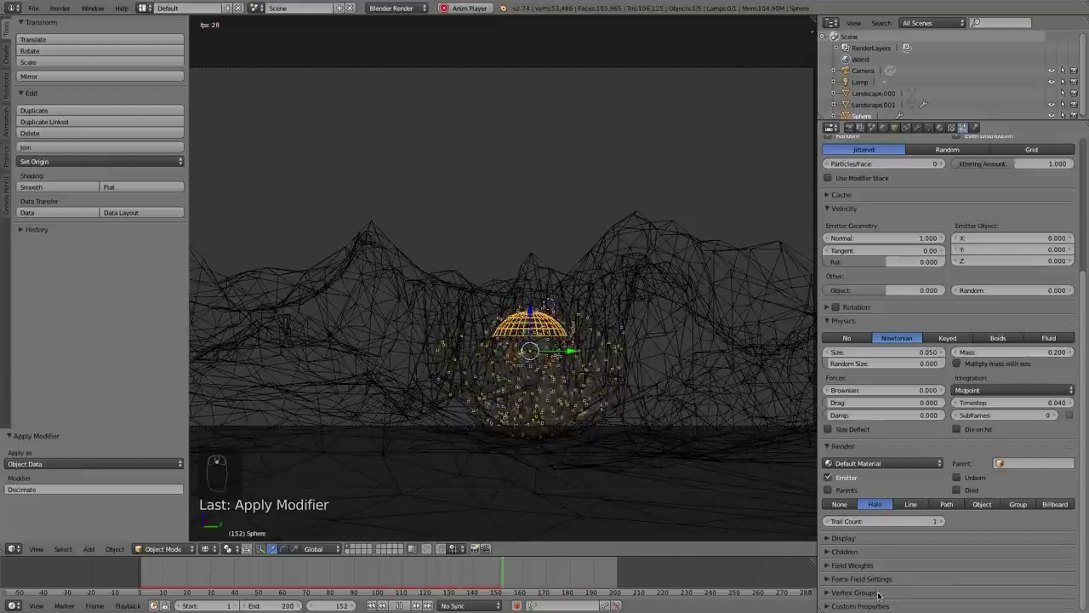
left_click_drag(328, 161, 434, 232)
Bring up the Add menu to insert a Wind force field for the sparks
key("shift+a")
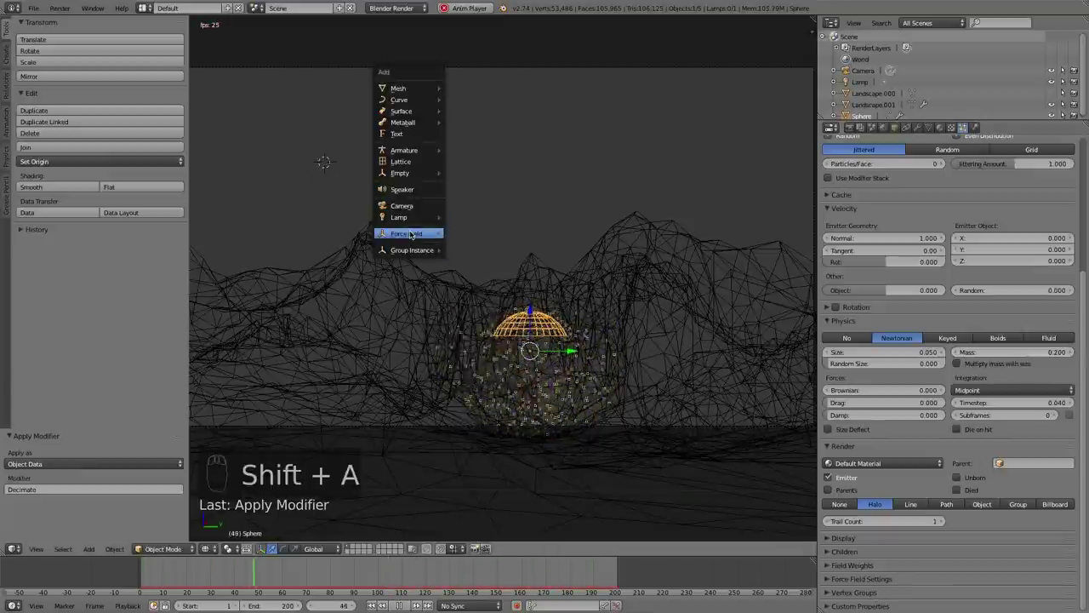
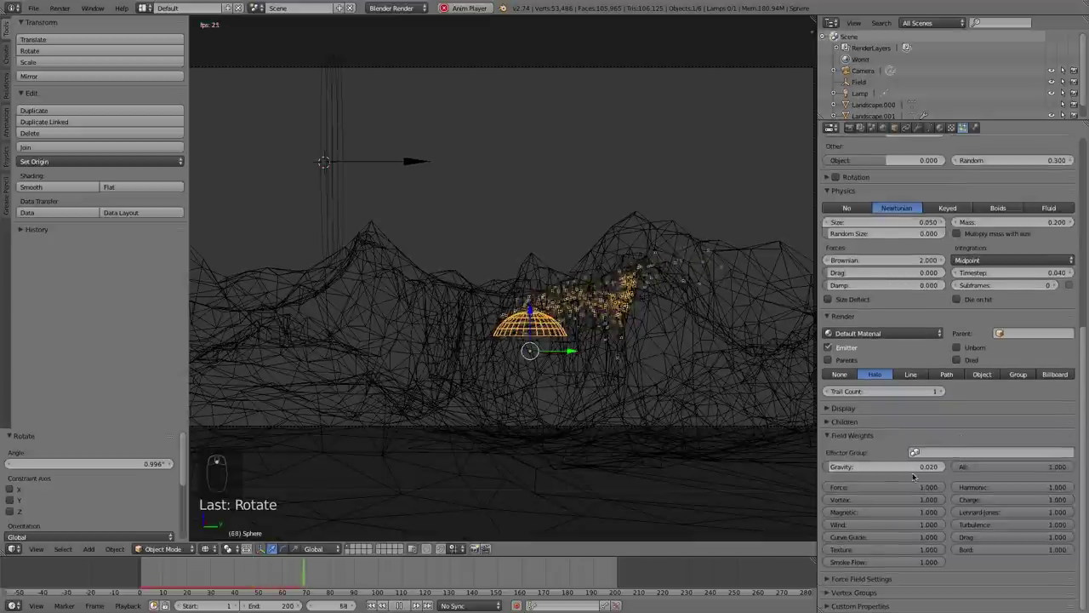
Reposition the wind field with grab and replay the sparks rising with gentler gravity and wind
middle_click(920, 466)
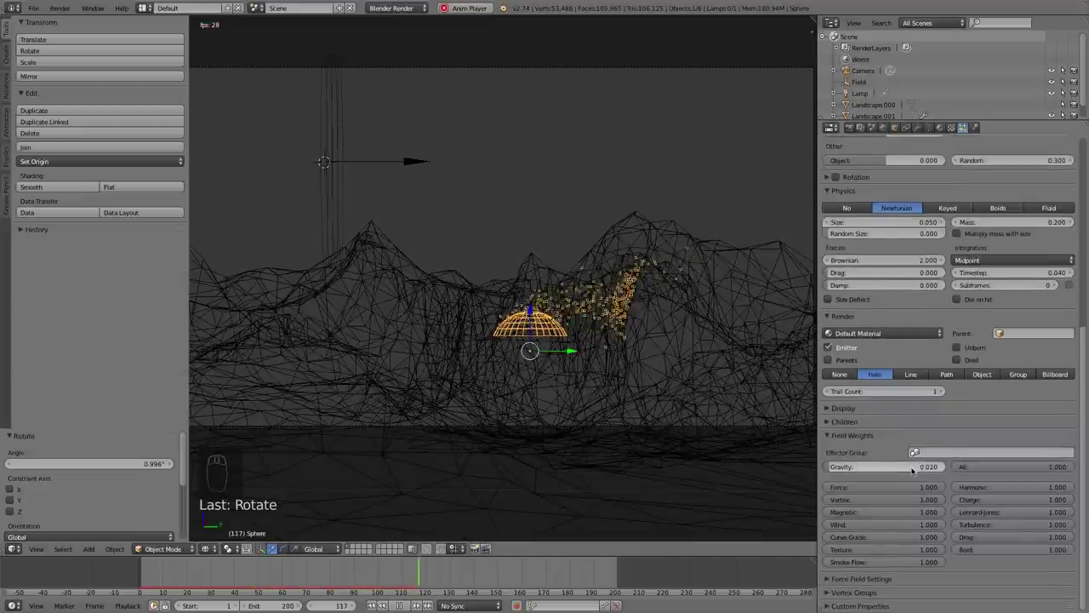
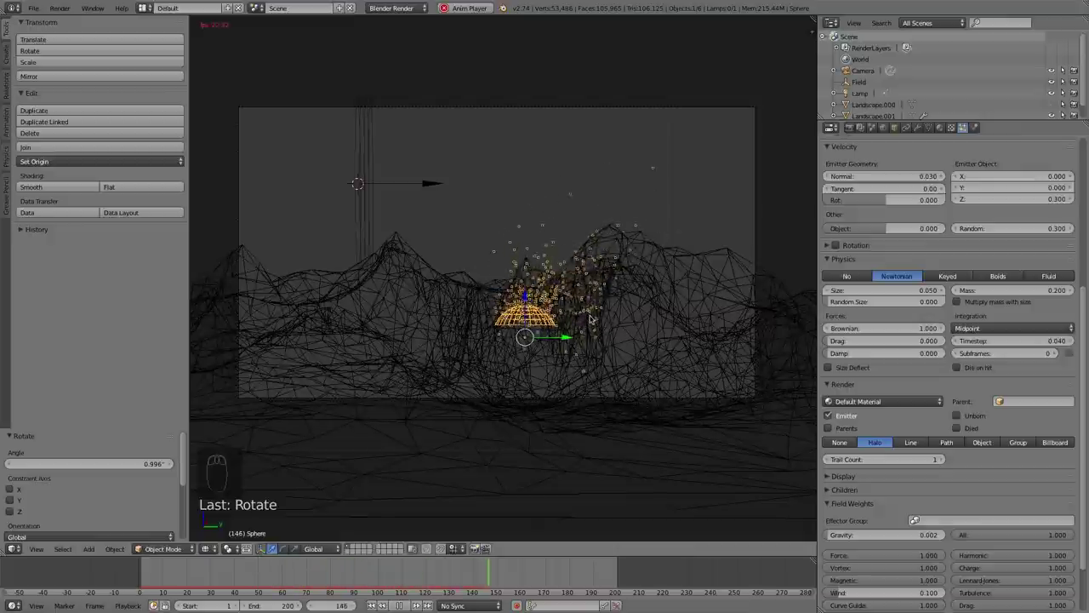
key("g")
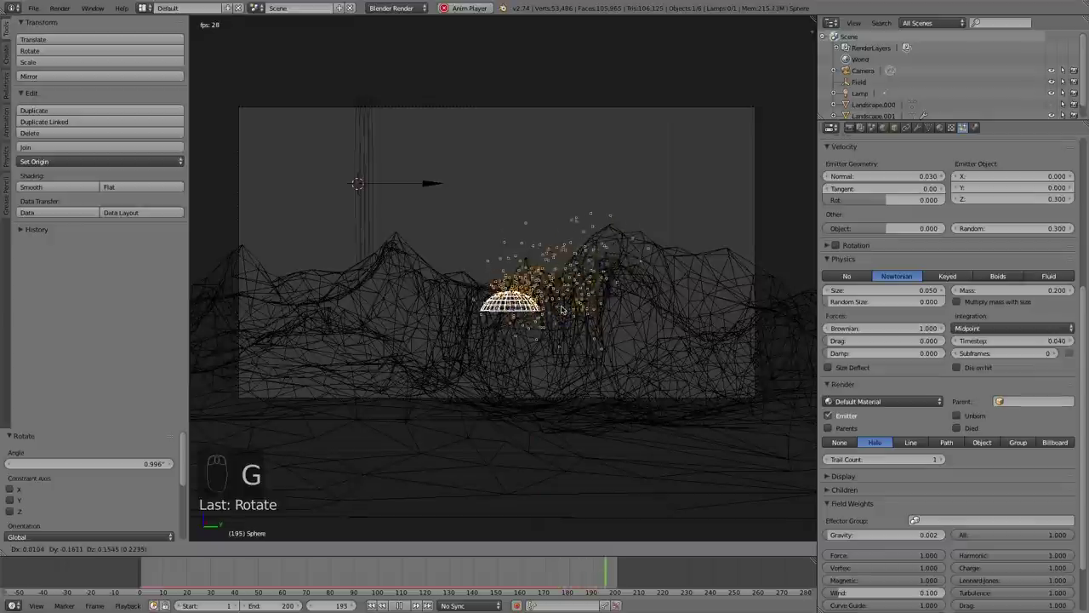
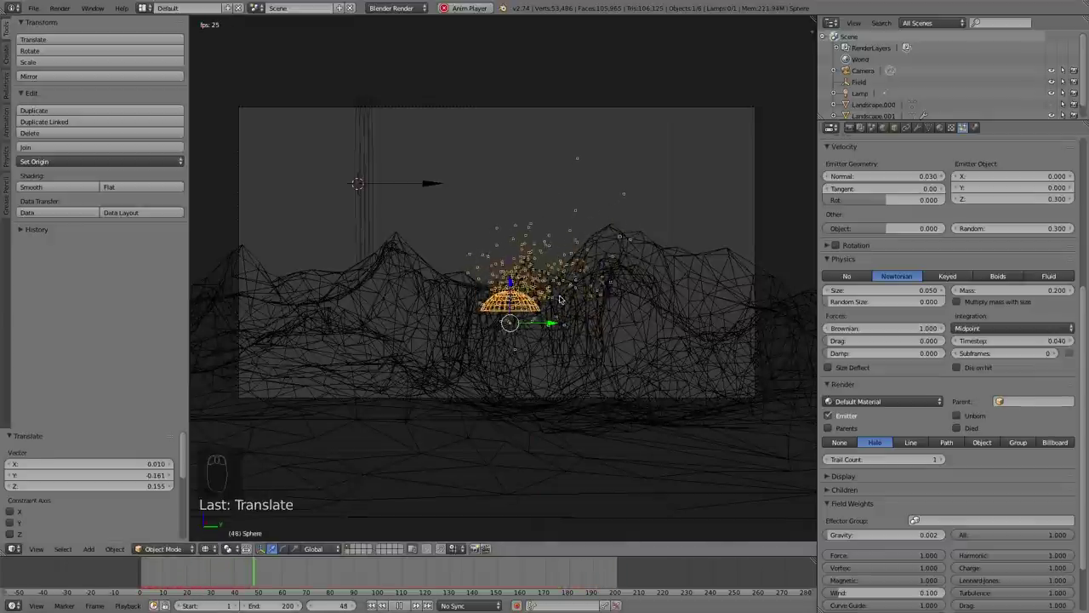
left_click_drag(949, 397, 913, 530)
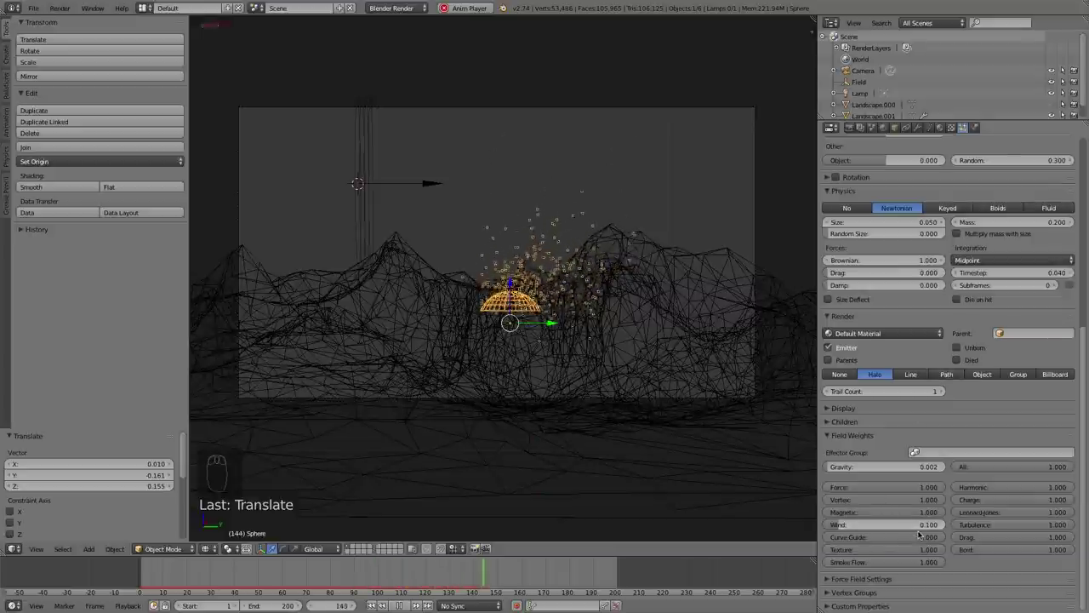
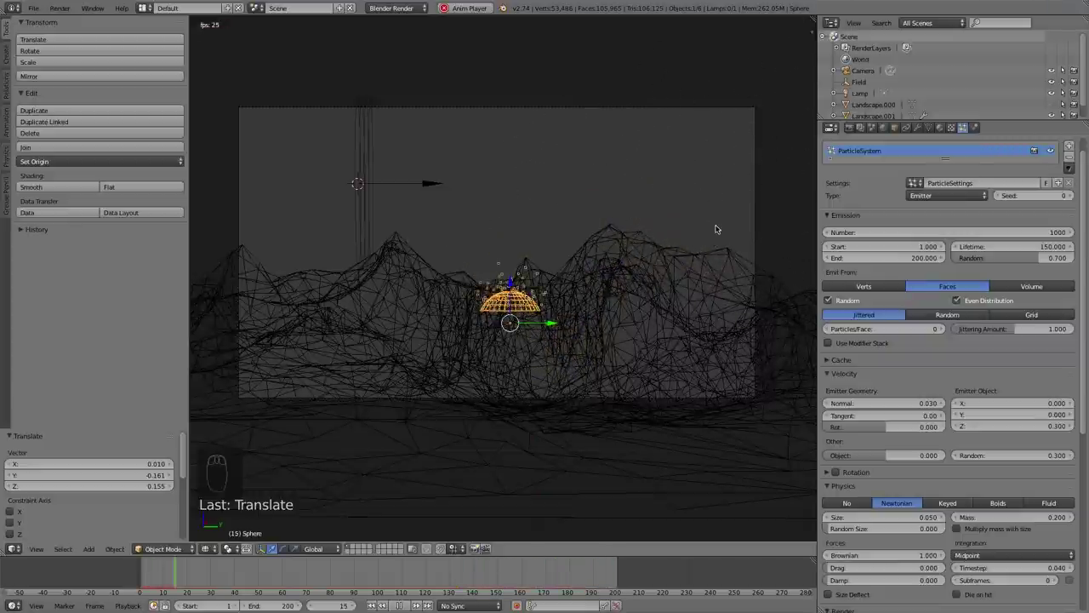
Orbit the view around the erupting sparks above the crater
left_click_drag(719, 226, 593, 288)
left_click_drag(554, 324, 534, 323)
left_click_drag(561, 310, 545, 262)
left_click_drag(544, 262, 539, 237)
middle_click(547, 303)
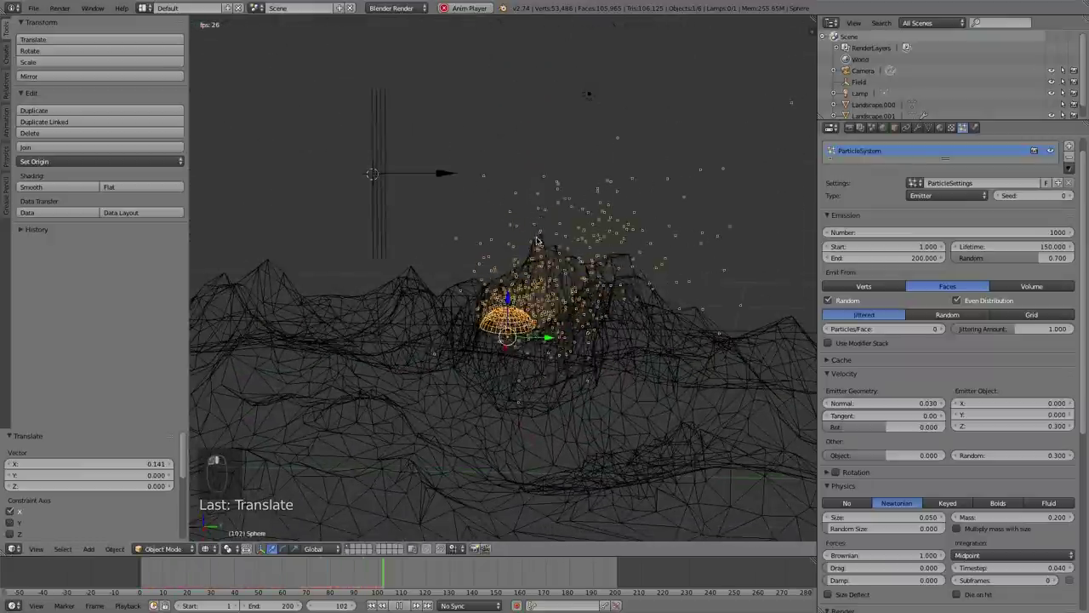
Return to camera view and switch the terrain to solid shading
key("KP_0")
key("z")
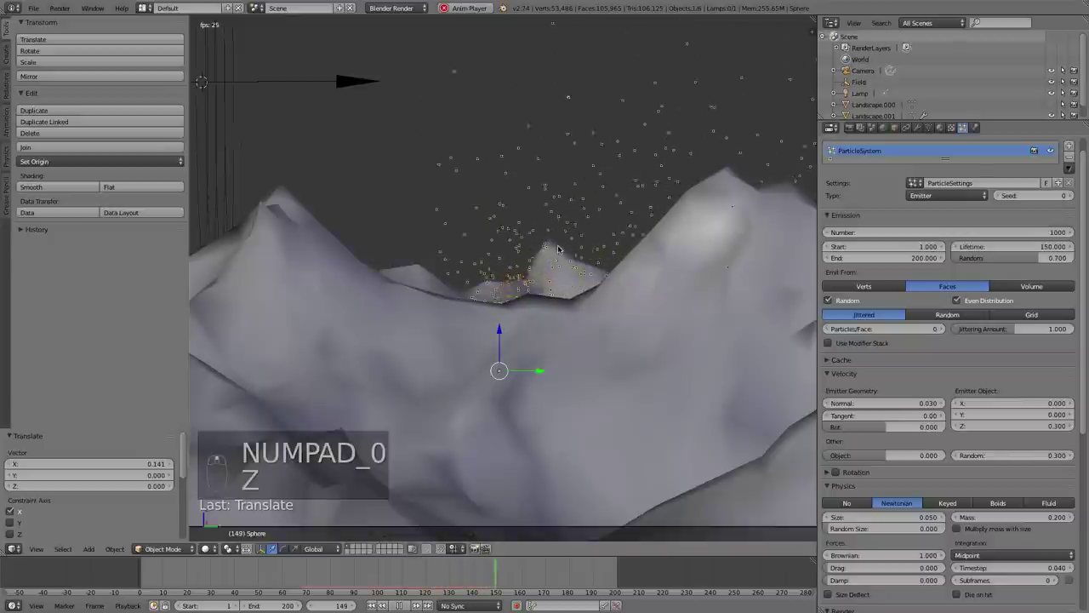
left_click_drag(503, 333, 577, 341)
middle_click(614, 327)
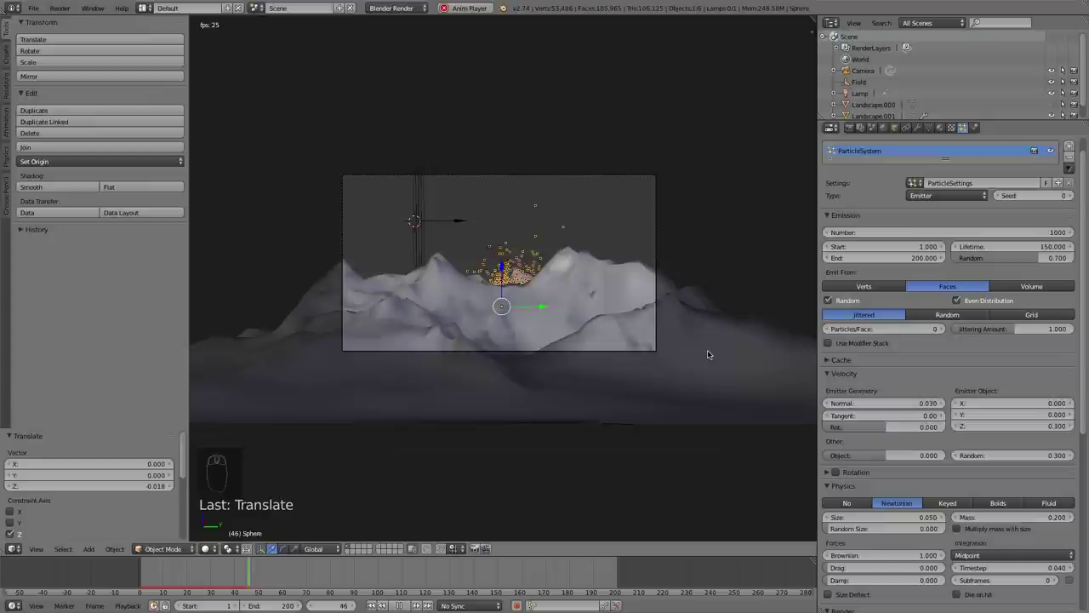
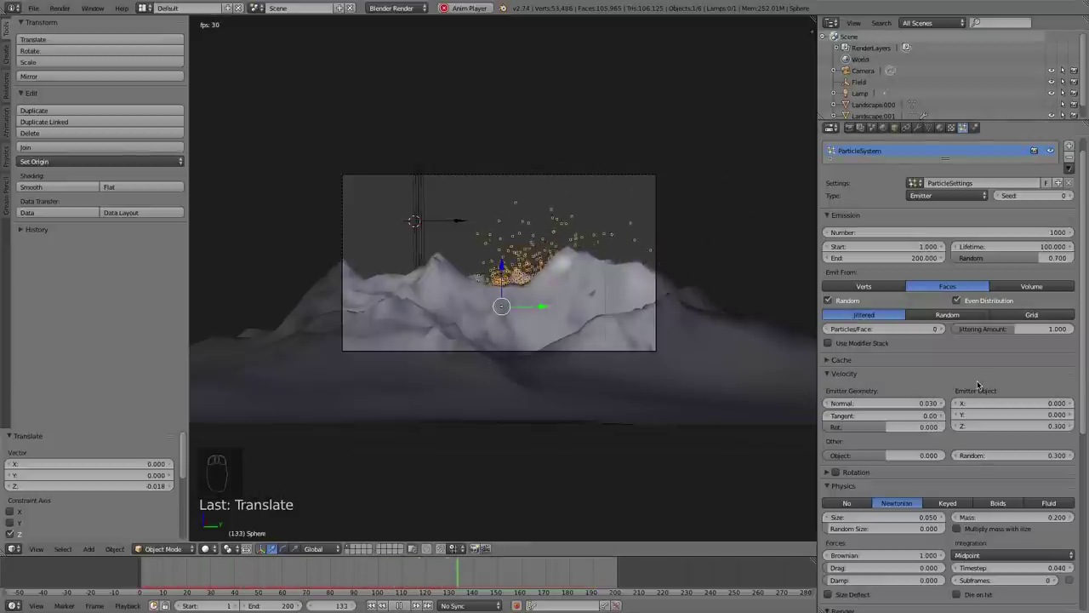
Adjust the gravity field weight to 0.005 and preview the eruption
left_click_drag(980, 381, 1031, 396)
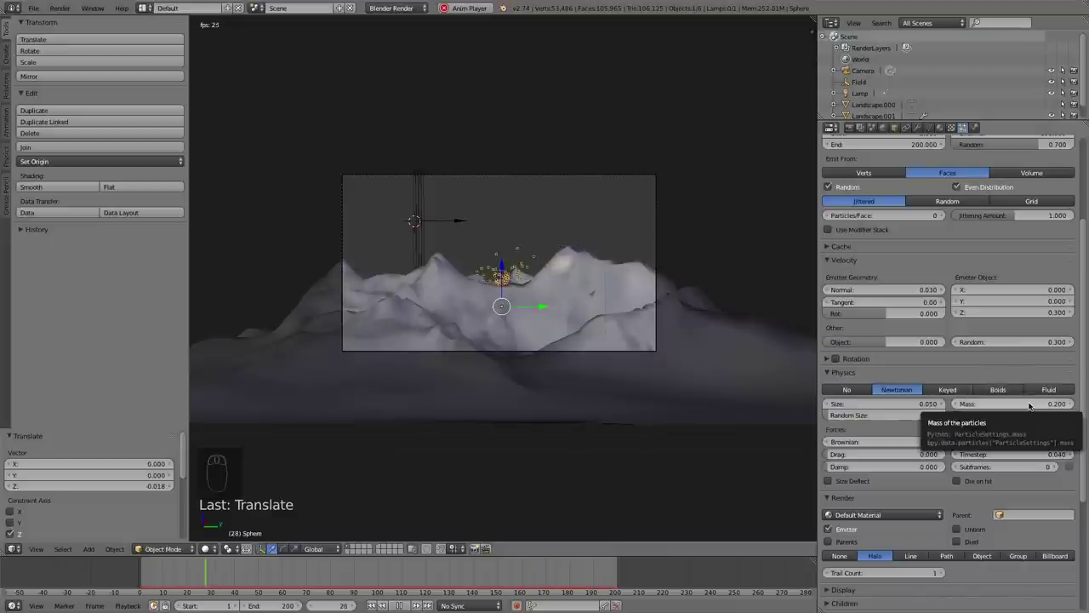
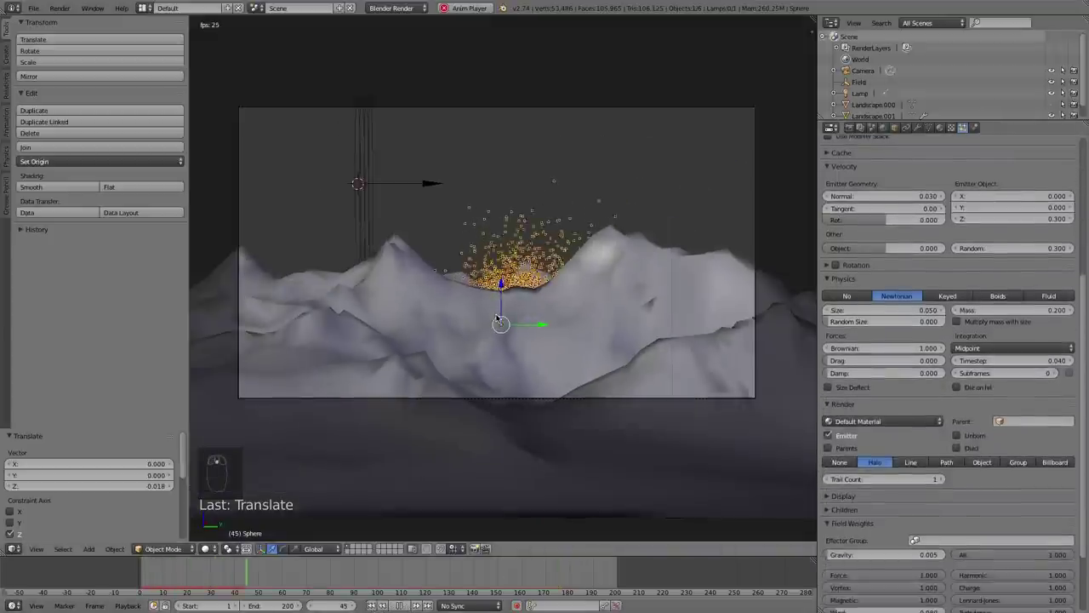
middle_click(569, 218)
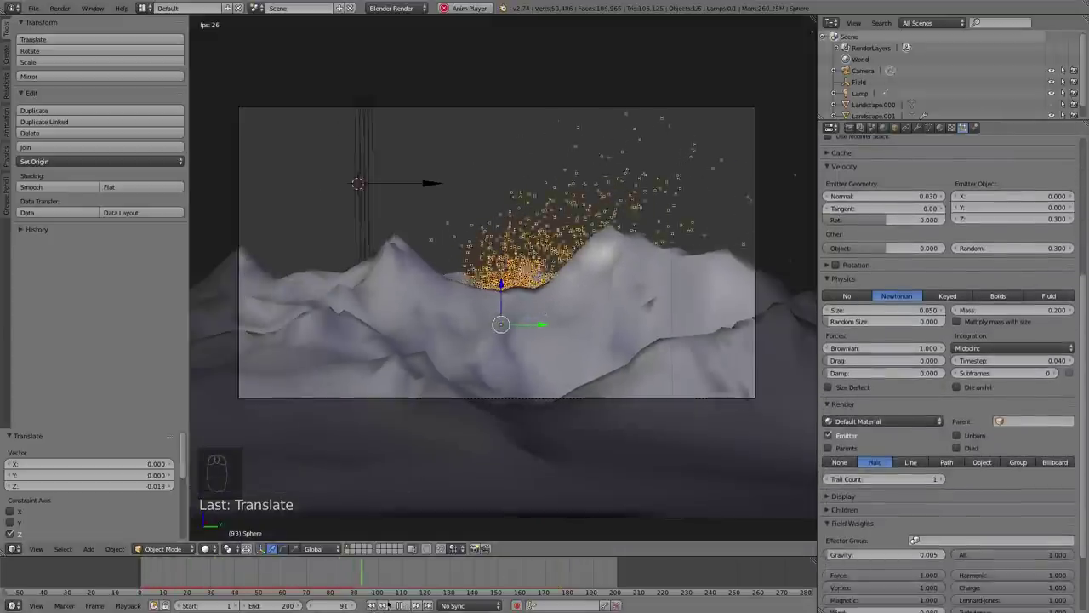
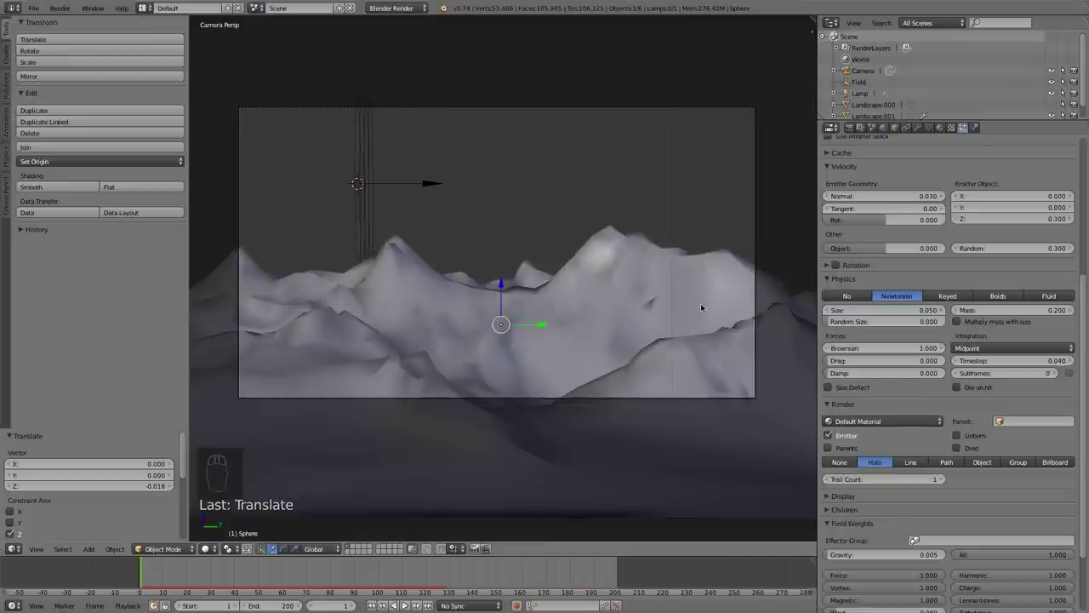
Orbit the viewport around the crater before raising the emission count
left_click_drag(667, 293, 625, 339)
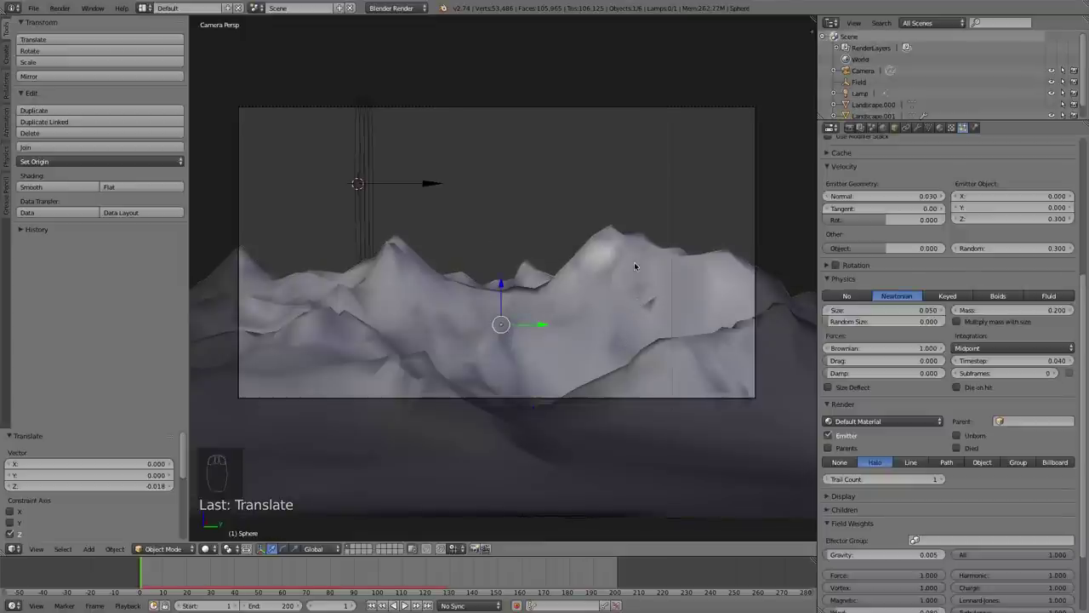
left_click_drag(638, 259, 469, 309)
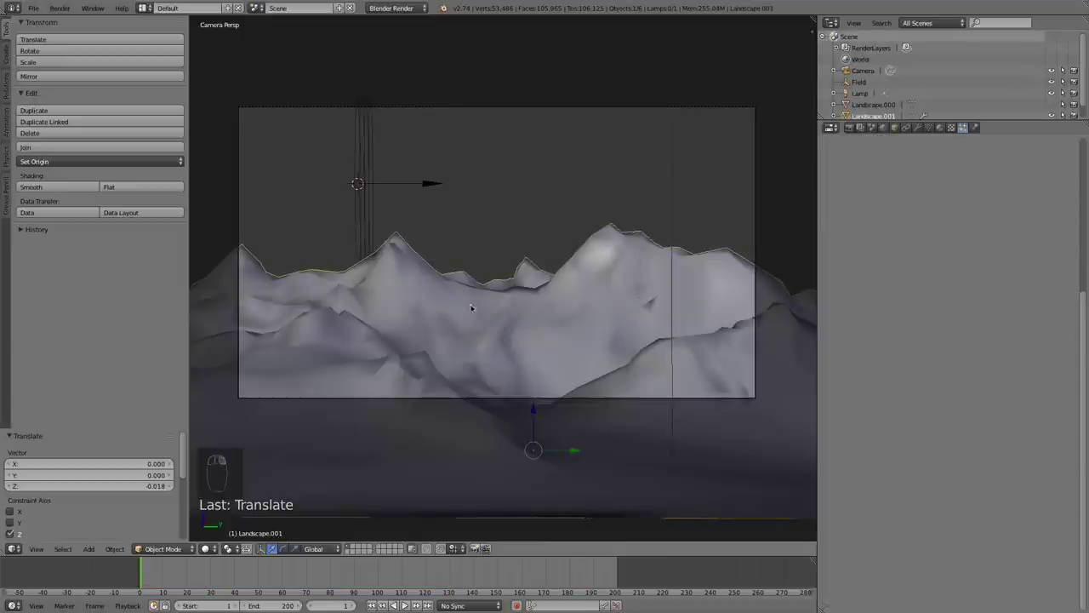
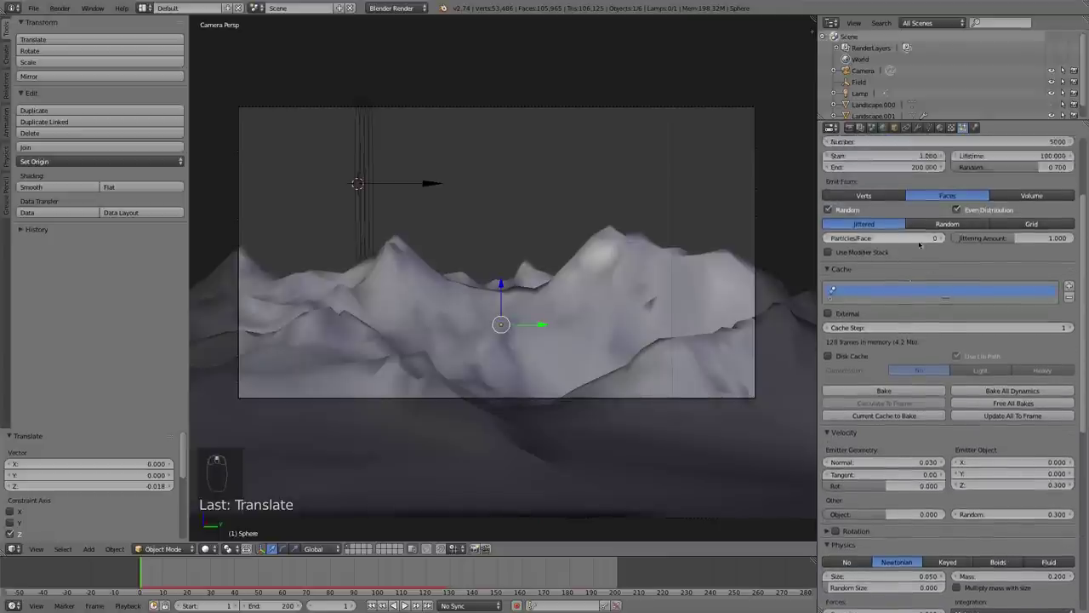
Navigate the properties and timeline around the baked spark cloud at frame 115
middle_click(995, 355)
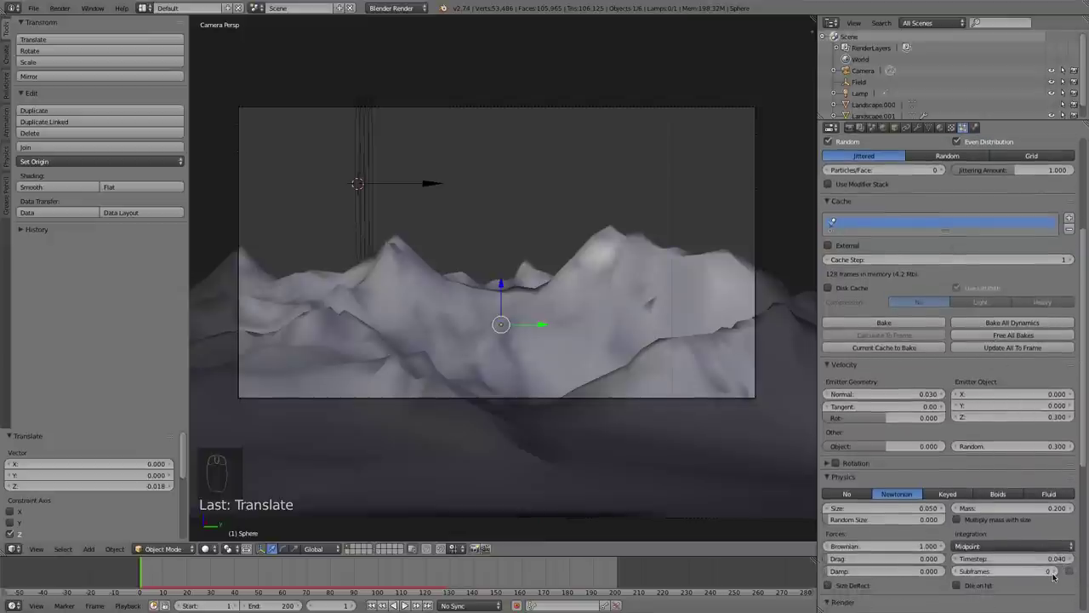
left_click_drag(1056, 573, 908, 374)
left_click_drag(907, 369, 548, 246)
left_click_drag(313, 570, 359, 588)
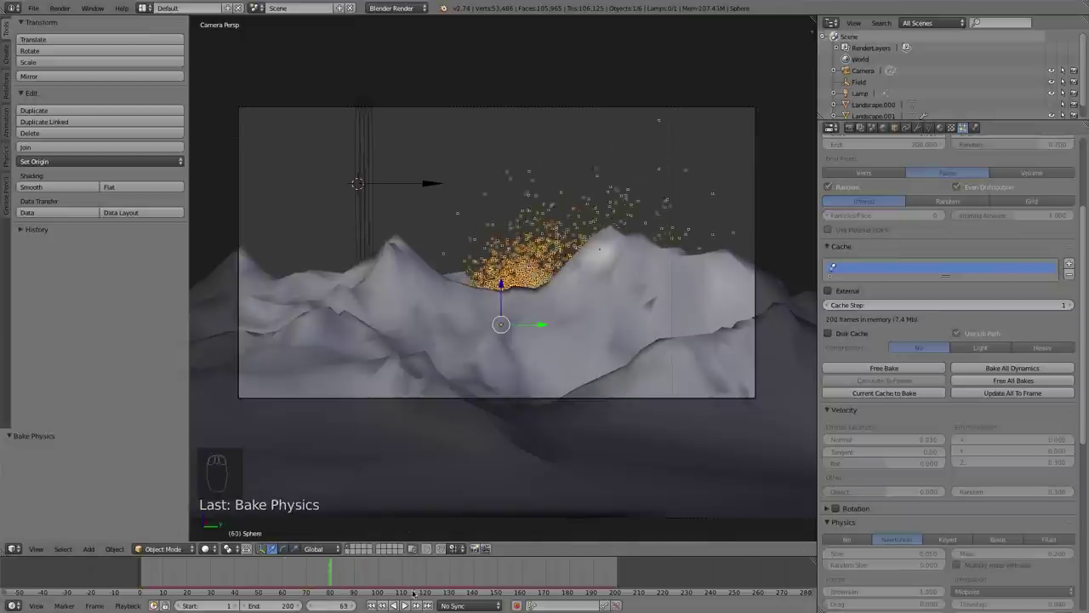
left_click_drag(375, 570, 641, 319)
left_click_drag(642, 319, 640, 302)
Hide and unhide the landscape to show the terrain with its textures
key("h")
key("alt+h")
left_click_drag(632, 336, 633, 321)
Hide the sparks and switch the viewport to a top view of the terrain
key("h")
left_click_drag(633, 322, 606, 321)
left_click_drag(606, 321, 607, 322)
left_click_drag(612, 320, 554, 281)
key("KP_7")
Pan the top view to centre the terrain for UV editing
middle_click(735, 348)
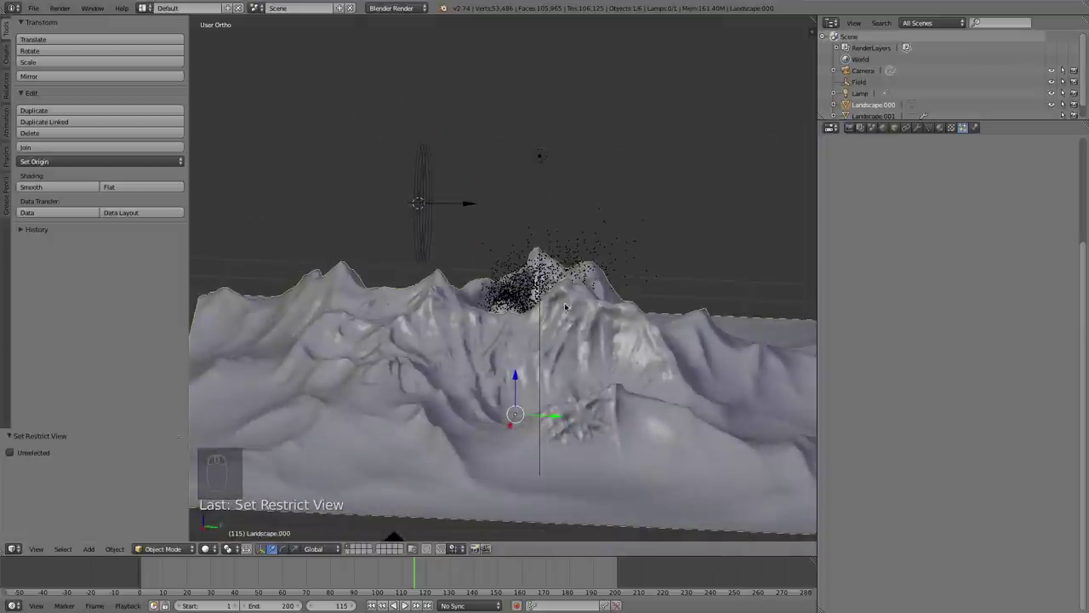
middle_click(545, 305)
key("KP_7")
middle_click(553, 342)
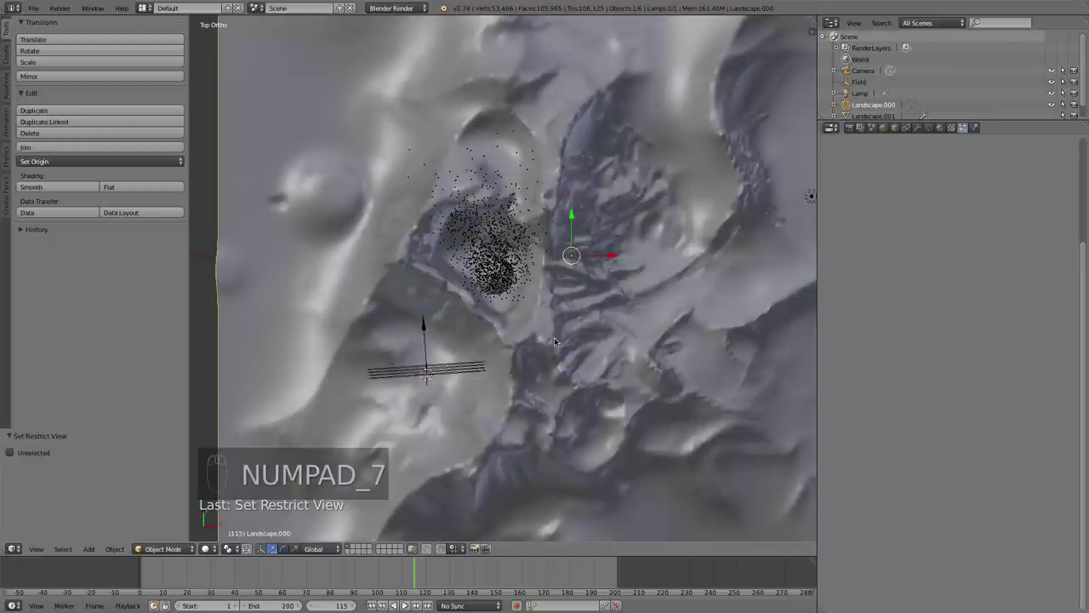
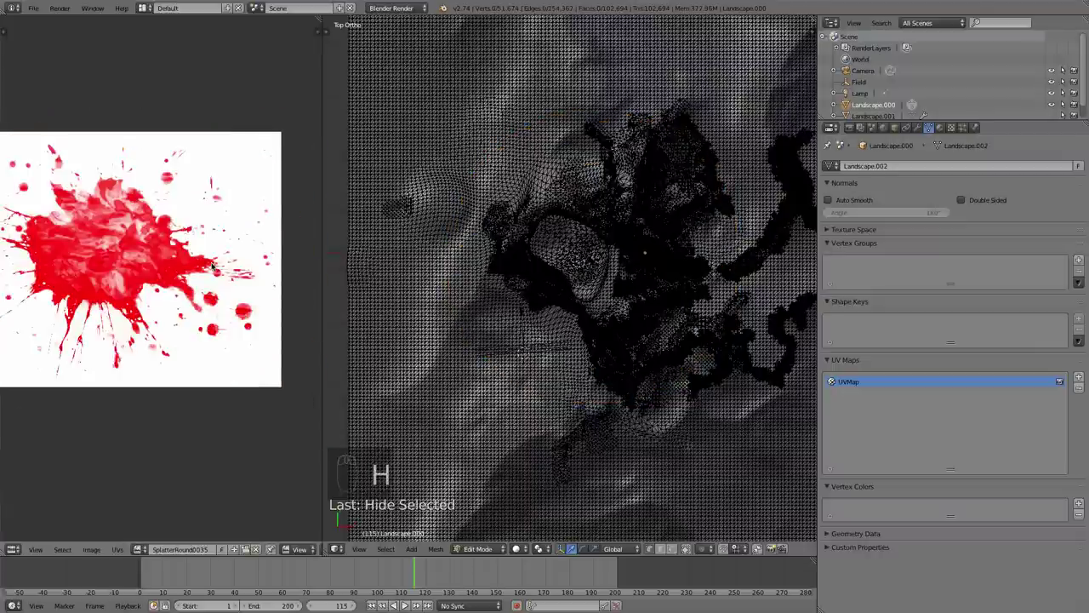
Unhide everything, clear the terrain selection and leave Edit Mode after projecting UVs
key("alt+h")
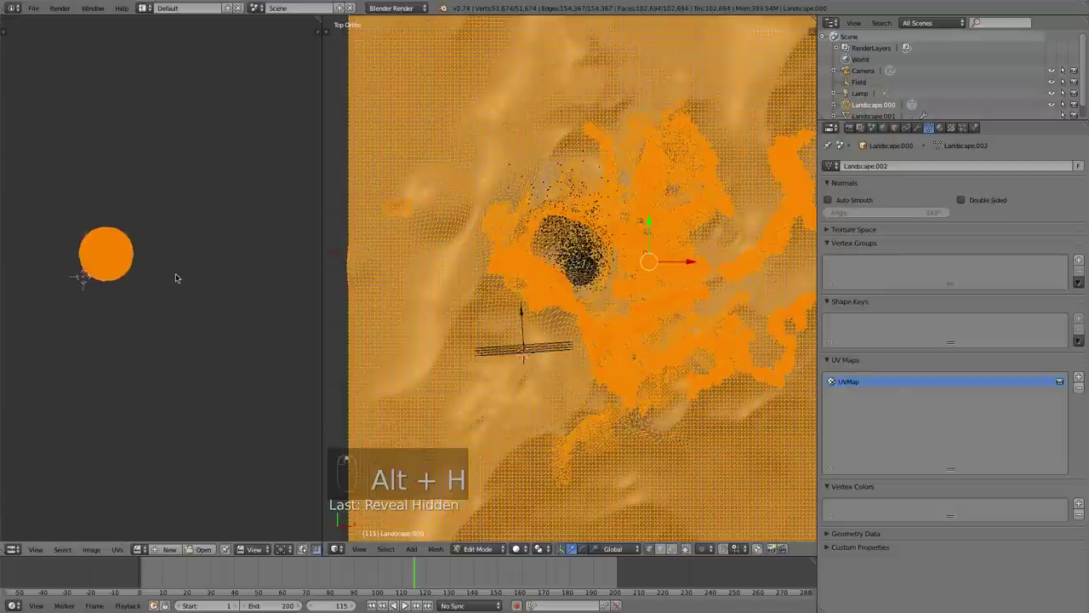
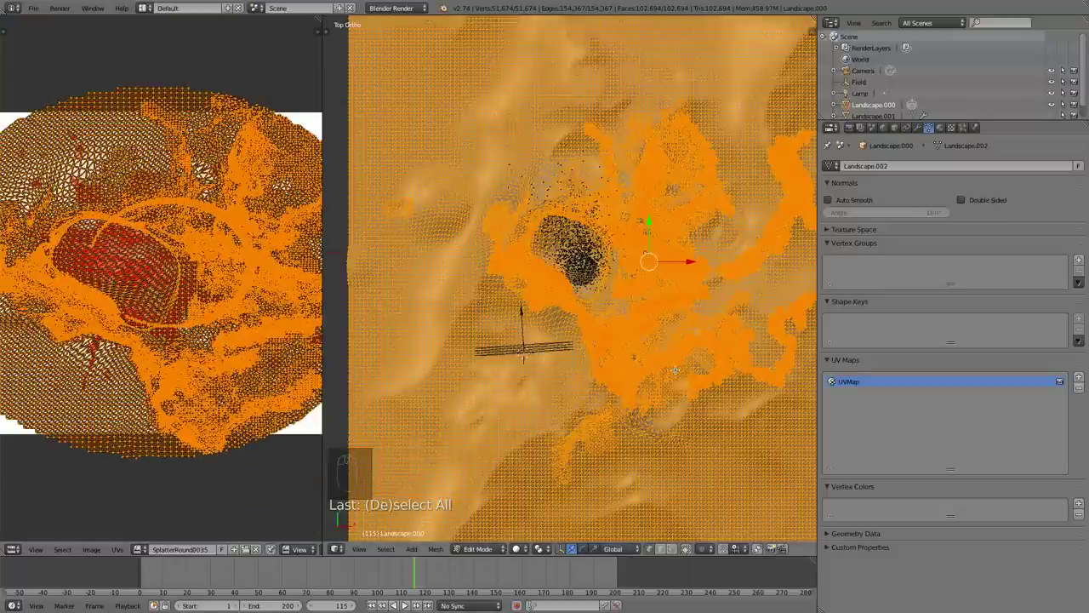
key("a")
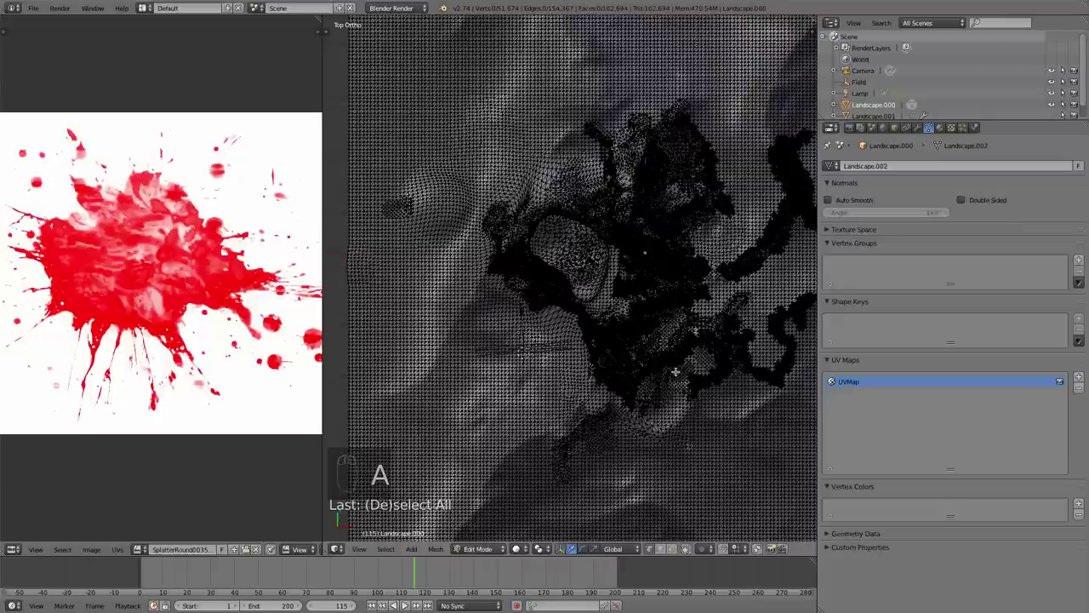
key("Tab")
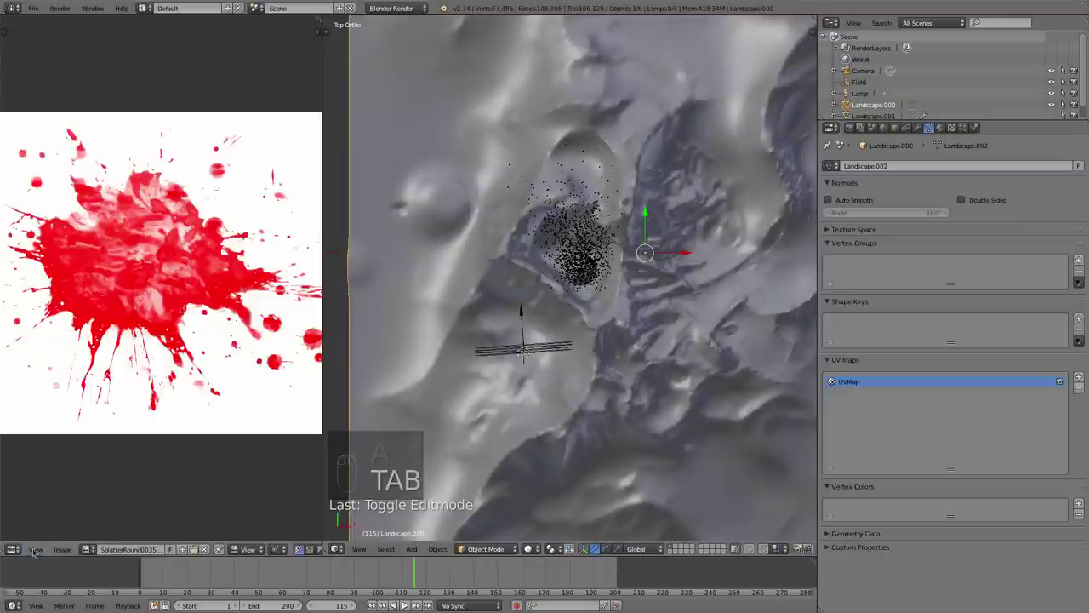
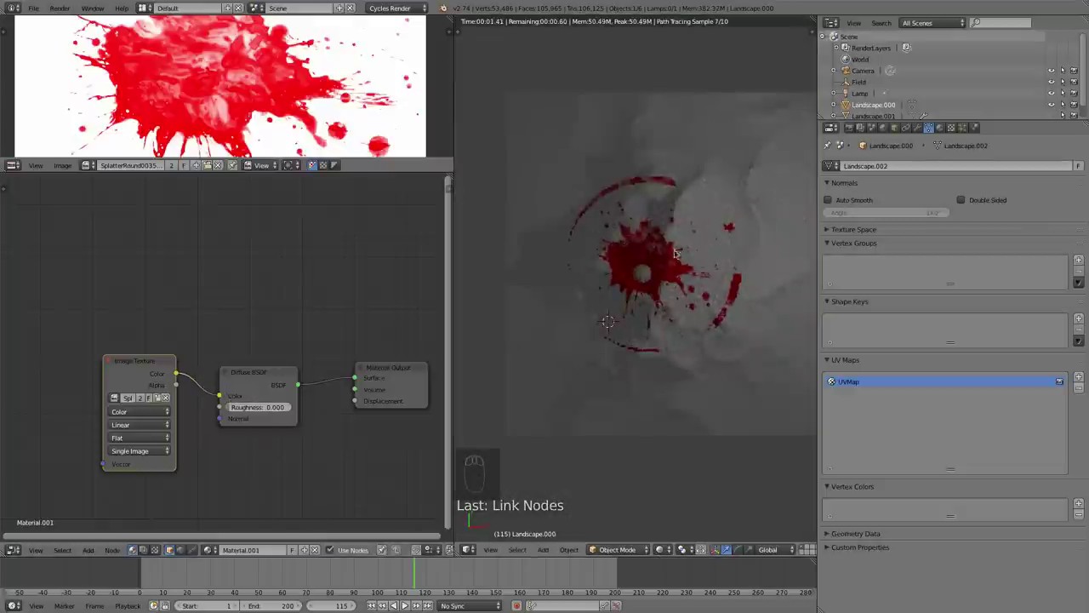
Orbit and zoom the rendered view to see the splatter on the mountain slopes from the side
left_click_drag(725, 375, 632, 330)
left_click_drag(633, 330, 669, 422)
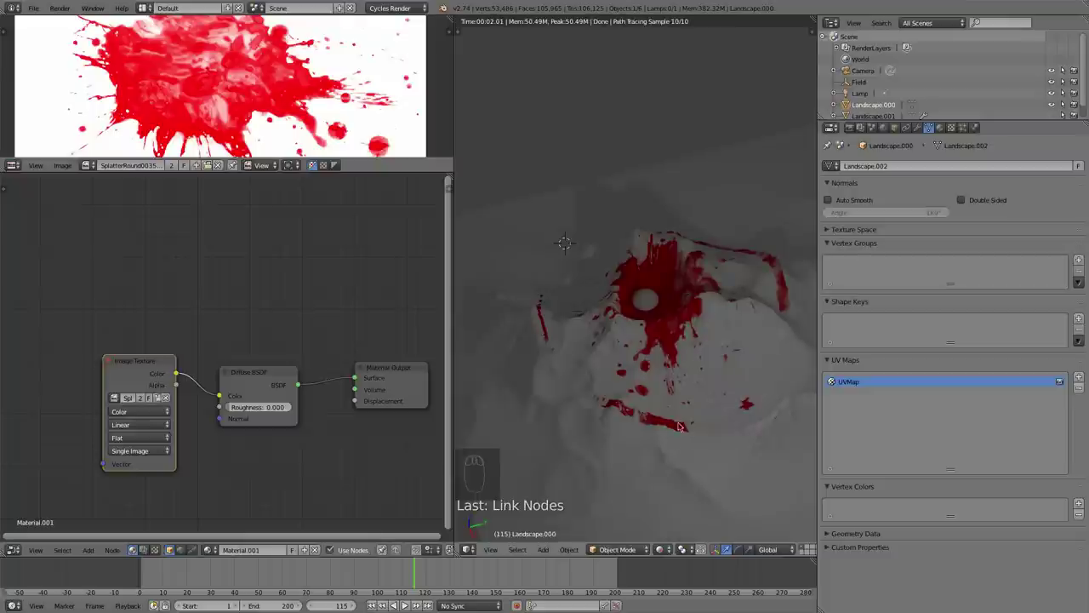
left_click_drag(189, 91, 684, 403)
scroll("down", 3)
left_click_drag(712, 375, 722, 294)
Check the camera view, adjust the side angle and enter Edit Mode for the UV layout
key("KP_0")
left_click_drag(722, 295, 659, 257)
key("Tab")
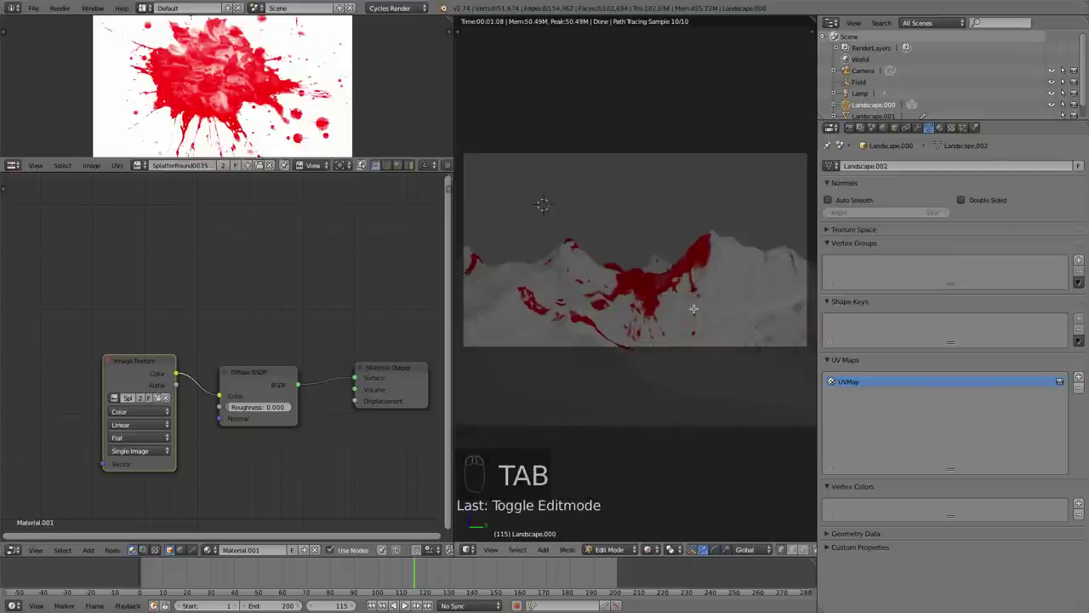
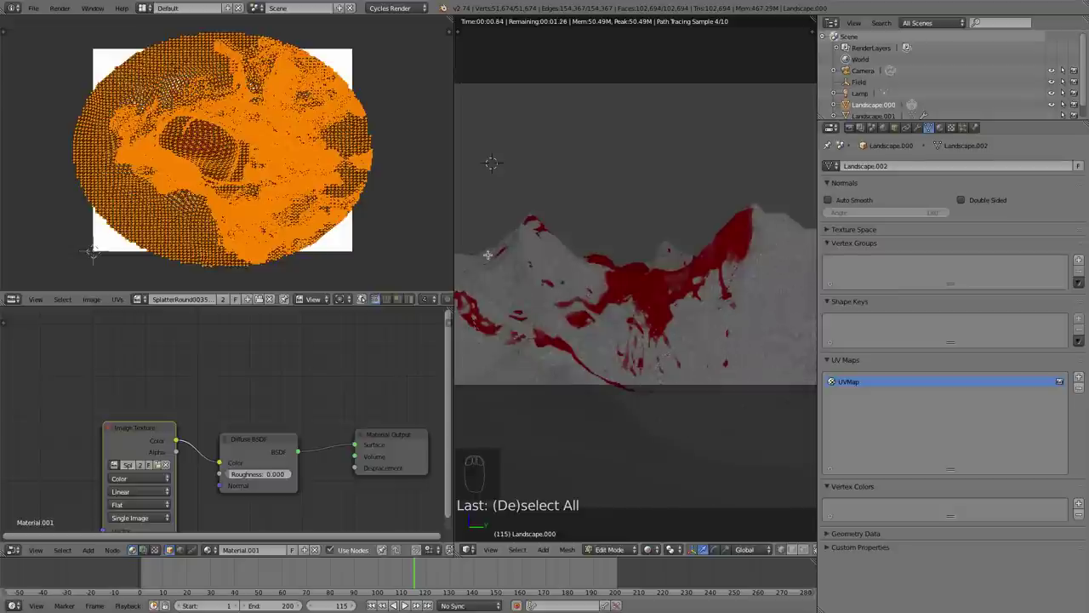
Enlarge, nudge and slightly rotate the terrain's UV layout over the splatter image
key("s")
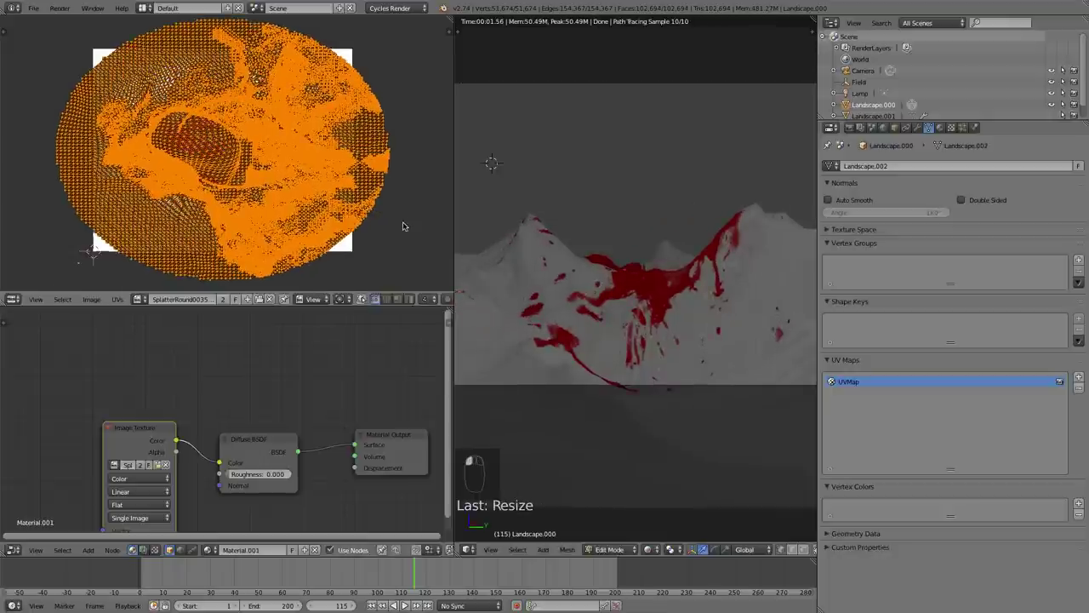
key("g")
left_click_drag(399, 221, 403, 218)
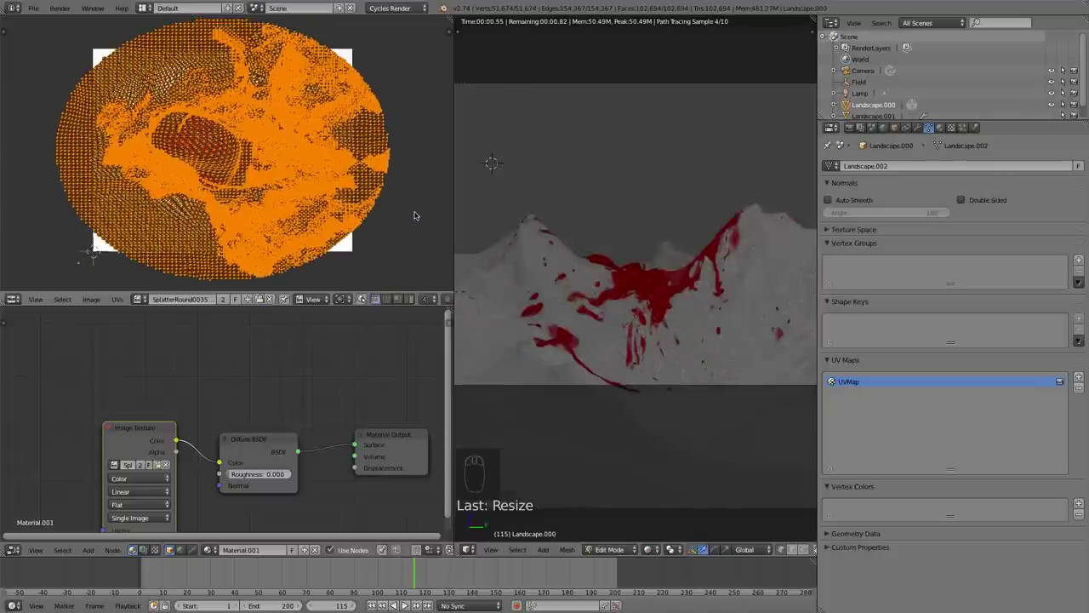
key("r")
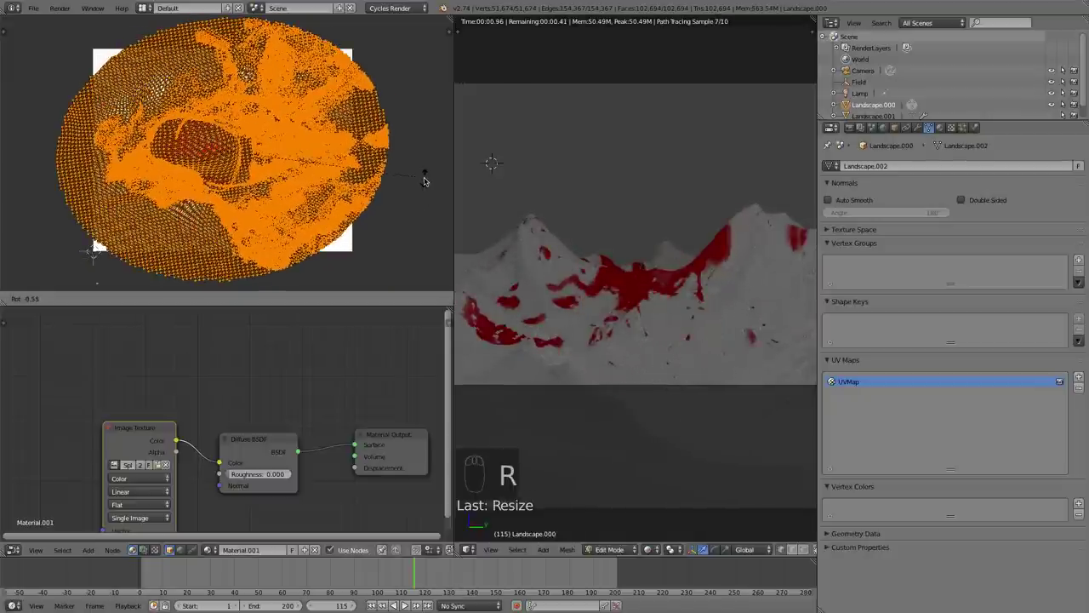
left_click_drag(428, 177, 384, 174)
Shrink the UV layout inside the image and shift it so the splatter centres on the crater
key("s")
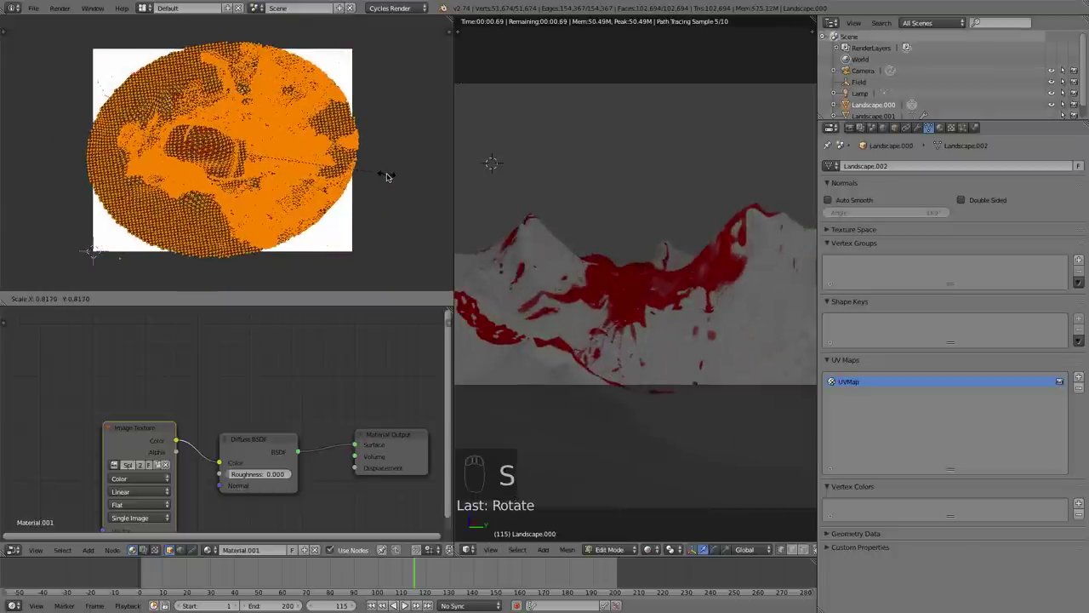
left_click_drag(393, 174, 386, 171)
key("s")
key("g")
left_click_drag(385, 171, 391, 172)
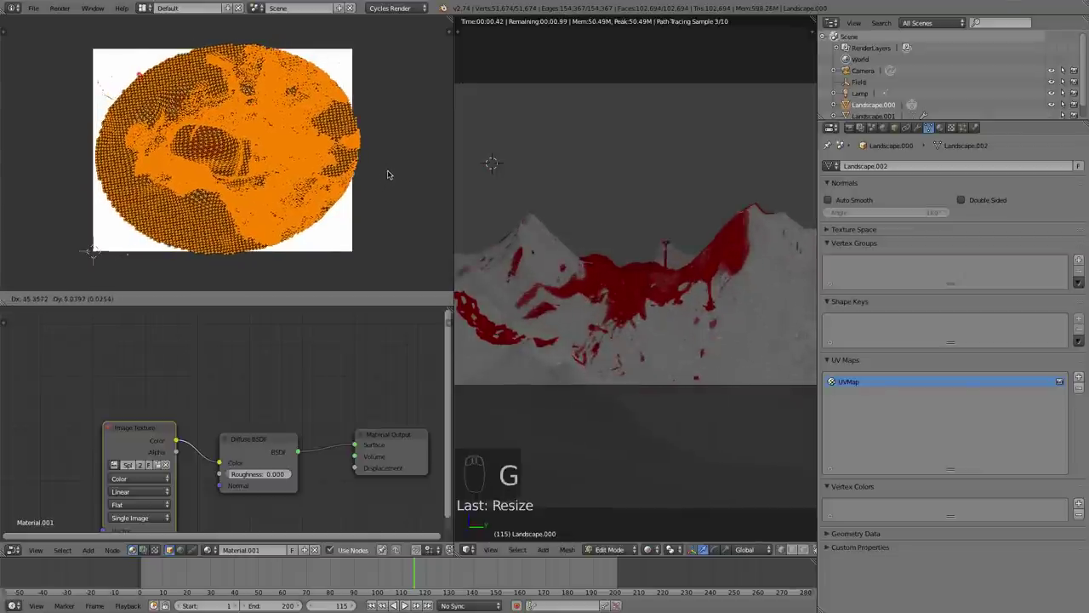
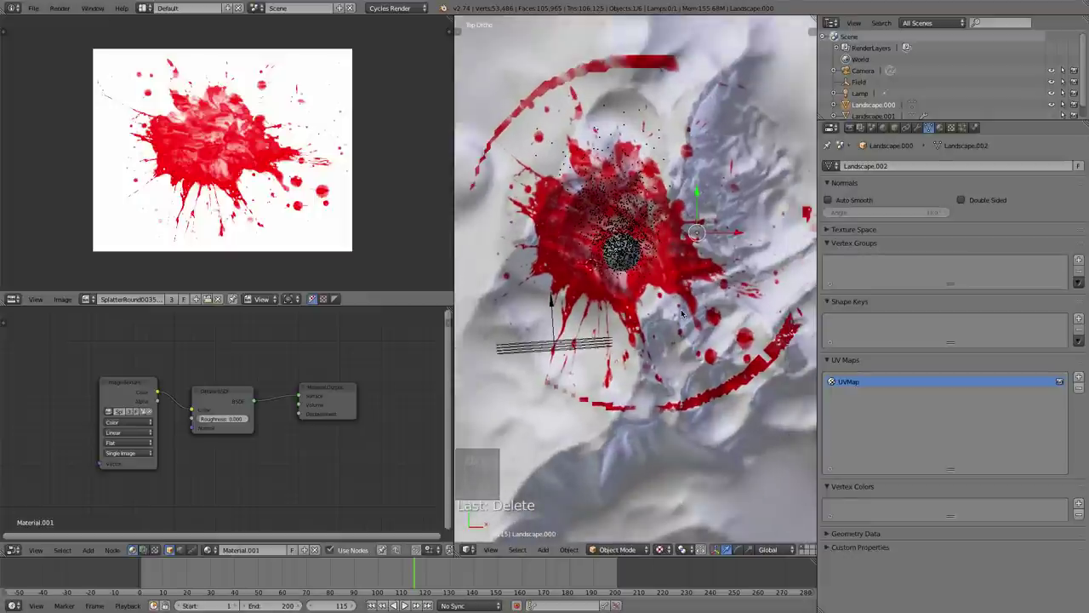
Clear the terrain's mesh selection and look at the red-splattered mountains through the scene camera
key("Tab")
key("a")
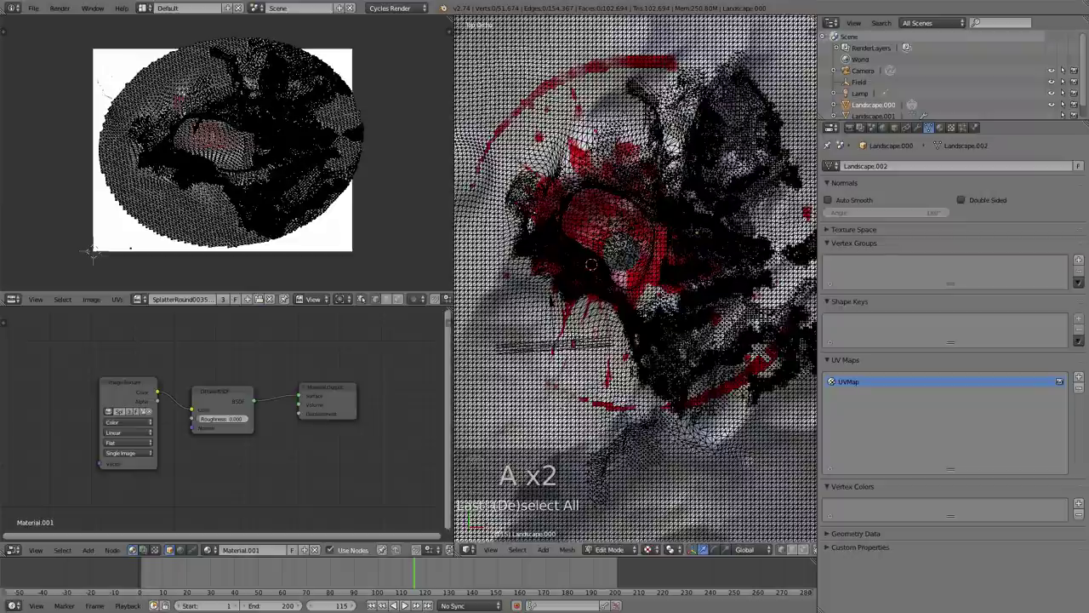
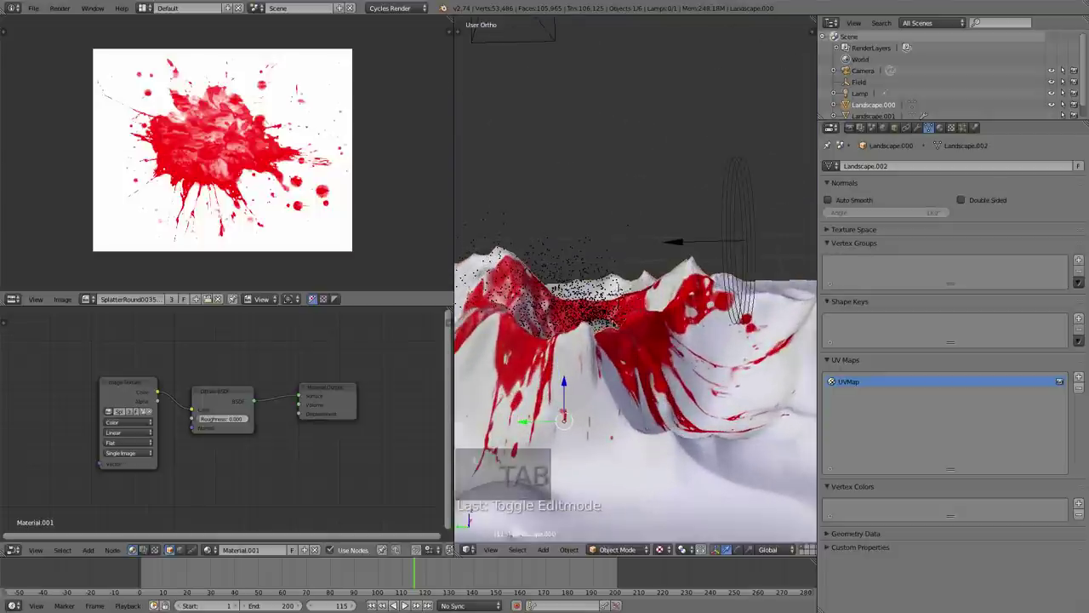
key("KP_0")
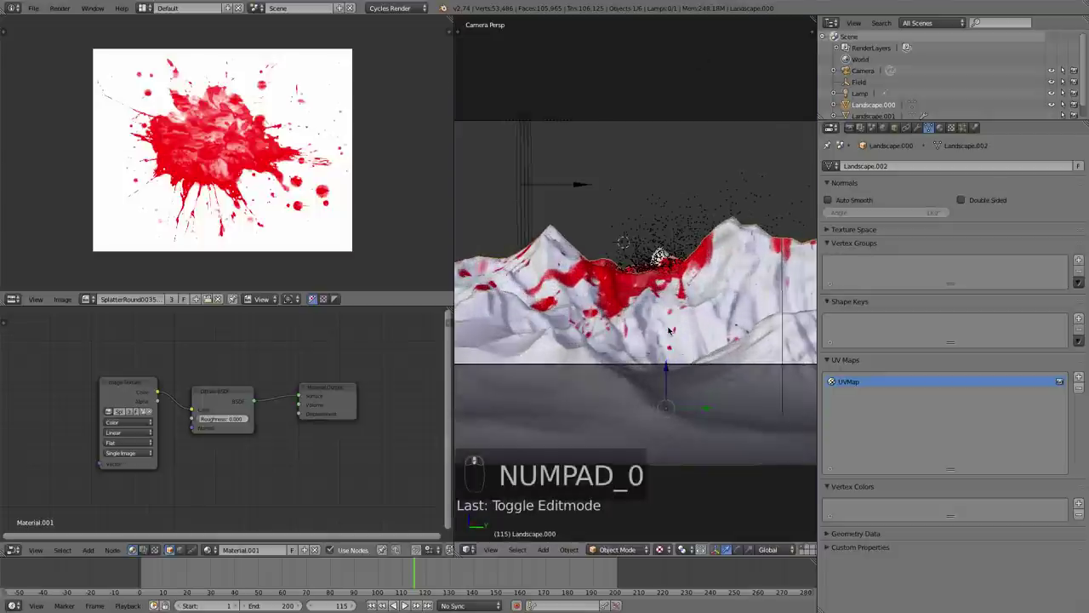
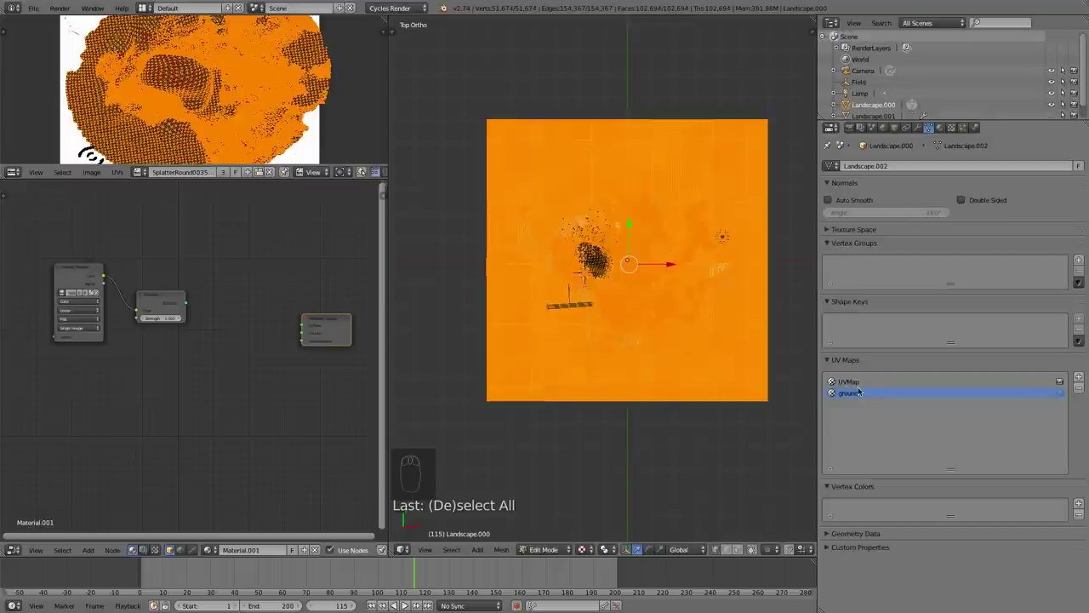
key("u")
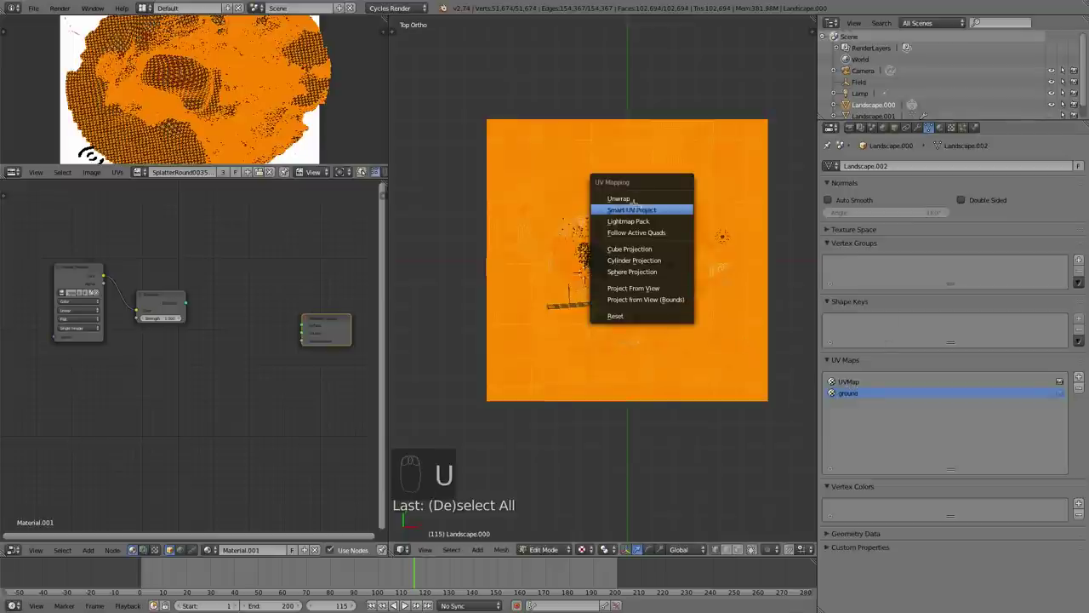
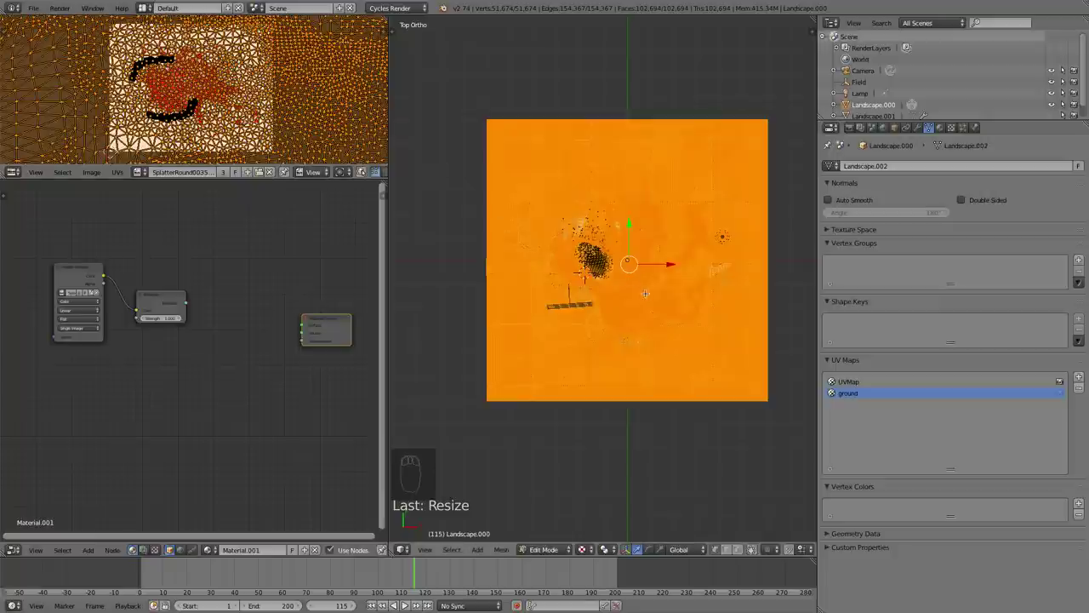
key("a")
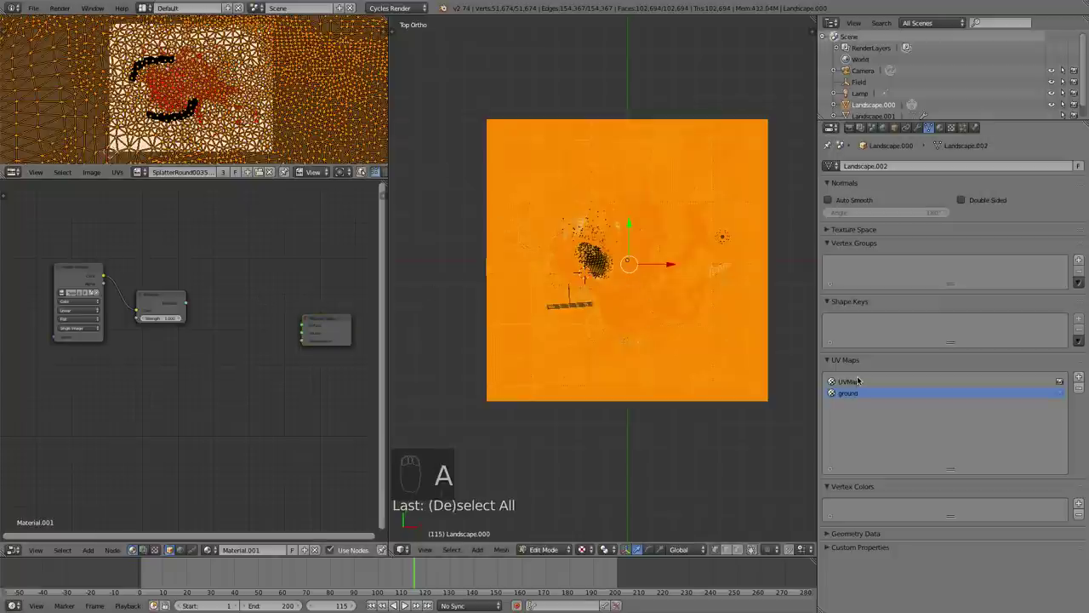
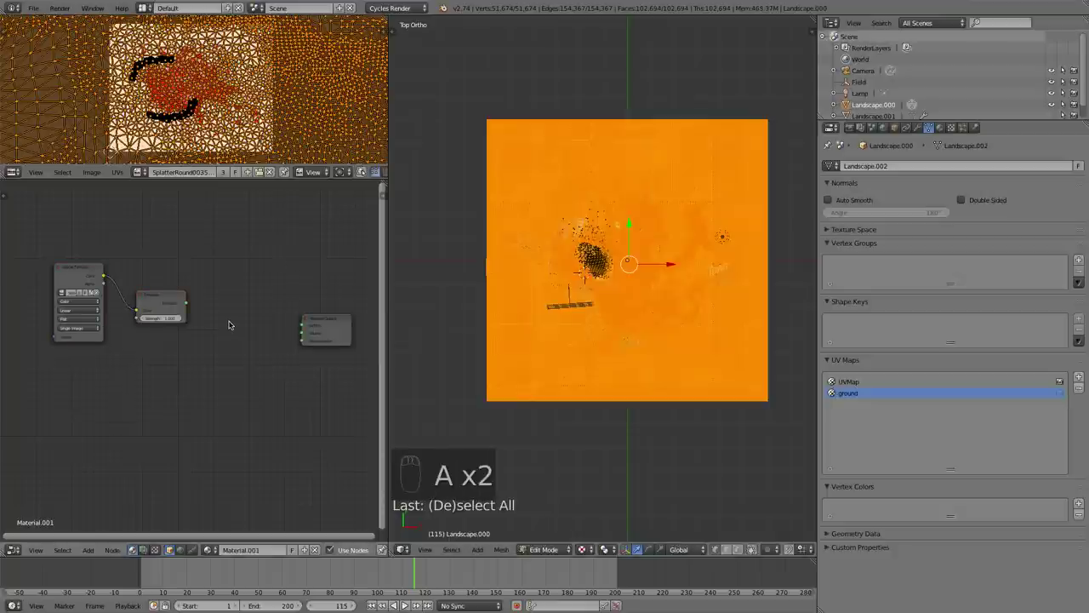
Bring up the Add node list in the shader editor for the landscape material
key("shift+a")
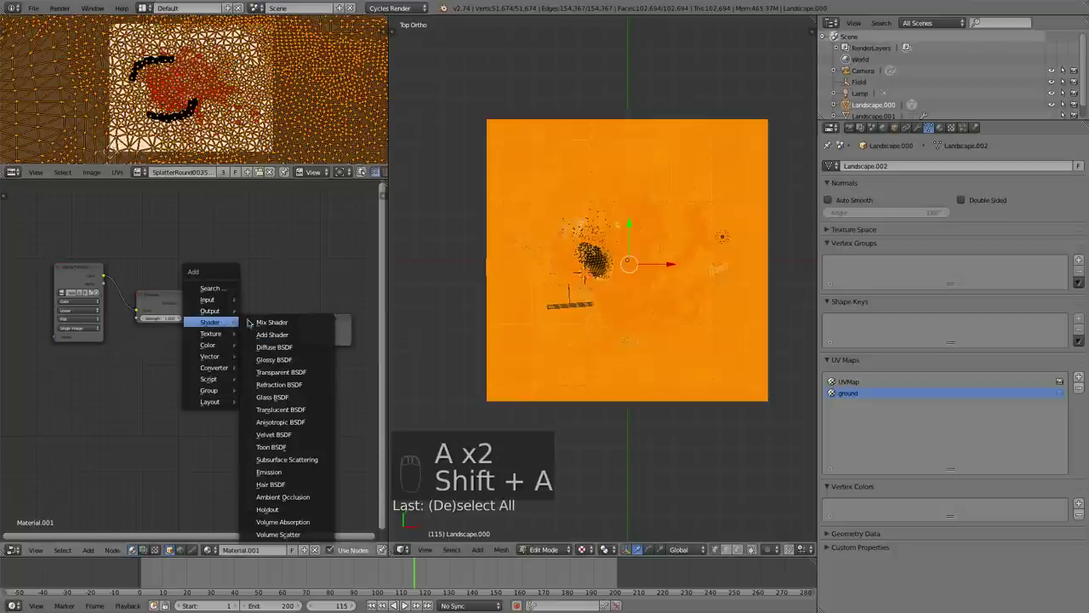
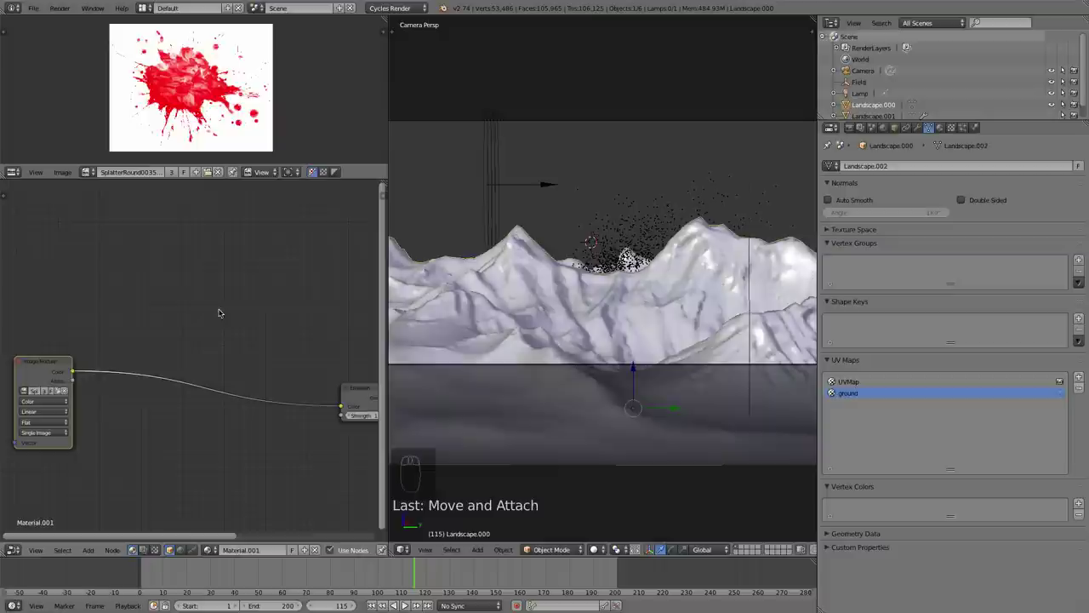
Add an RGB Curves node and place it beside the Image Texture node
key("shift+a")
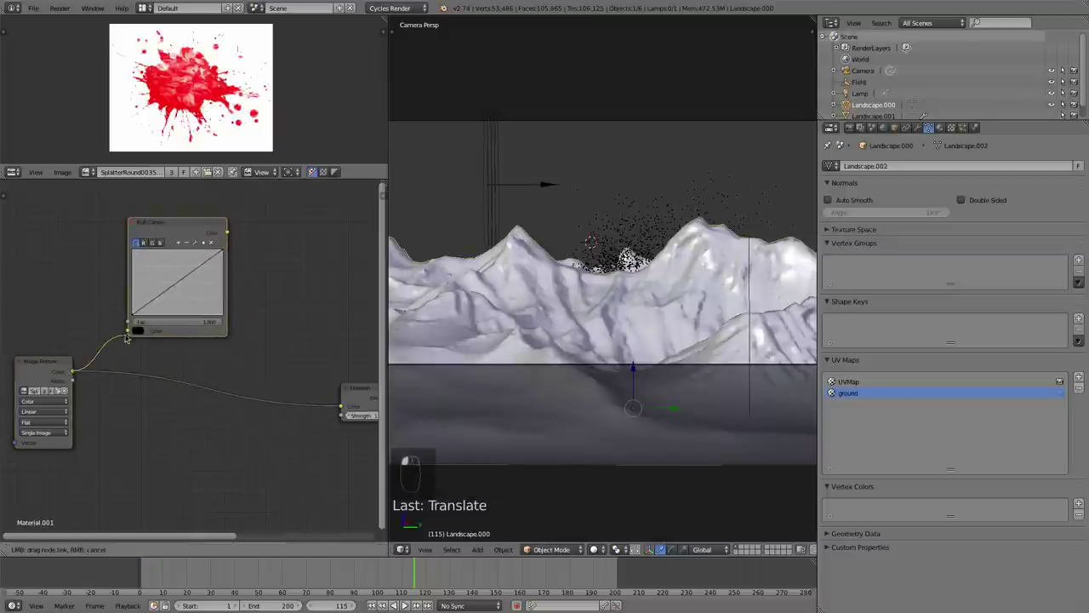
left_click(134, 333)
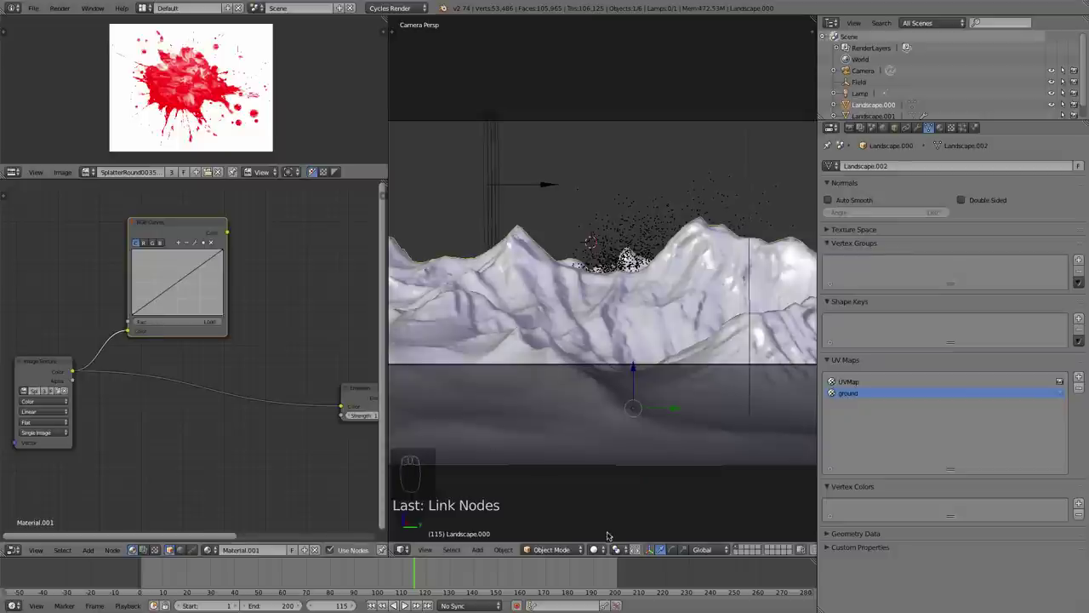
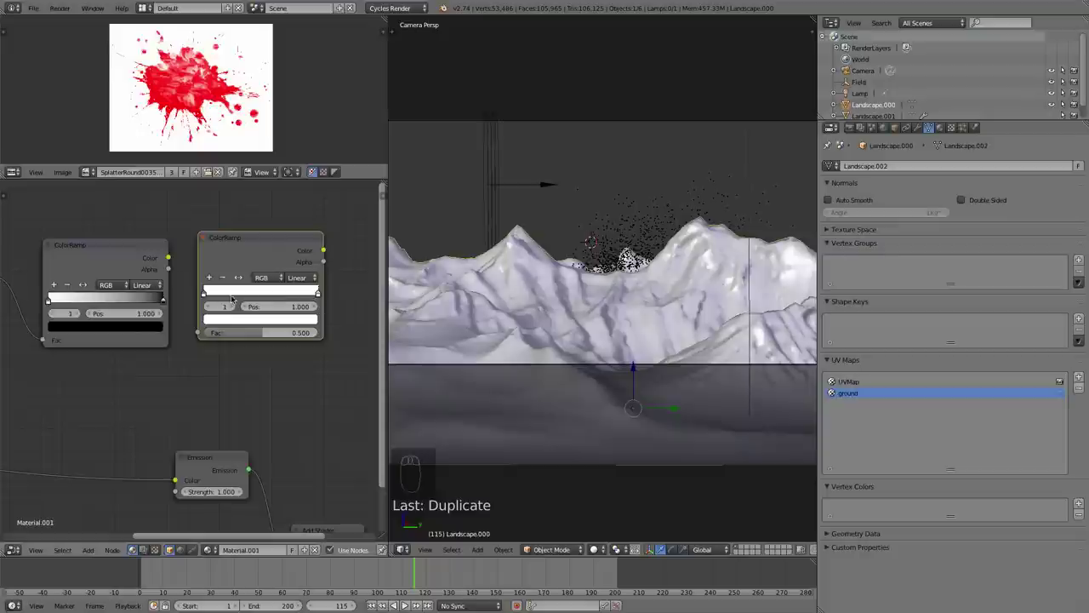
Slide the second colour ramp's right stop inward to 0.859
left_click_drag(315, 290, 301, 319)
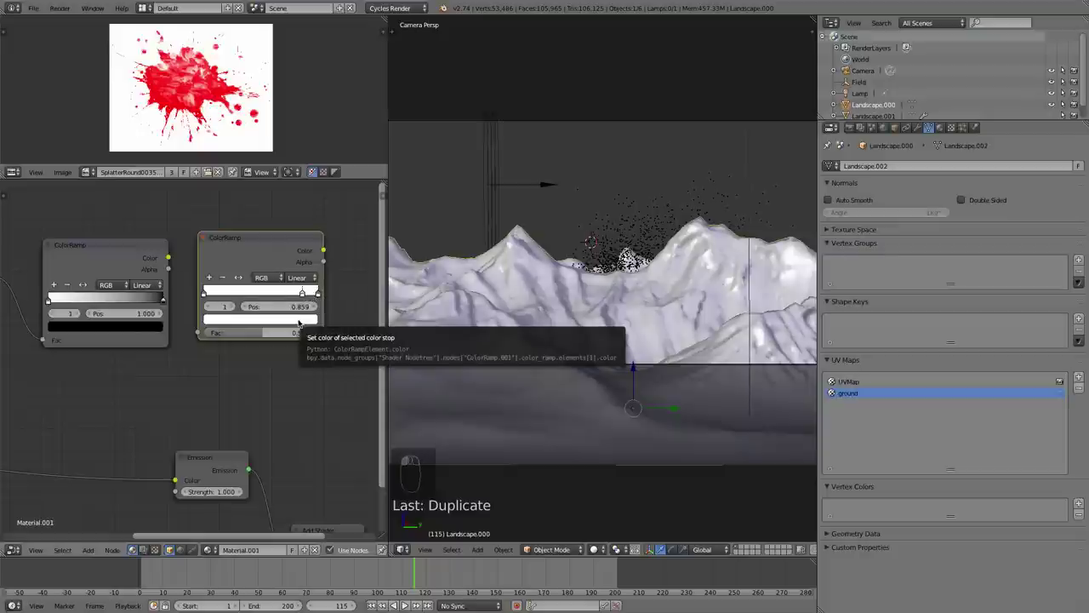
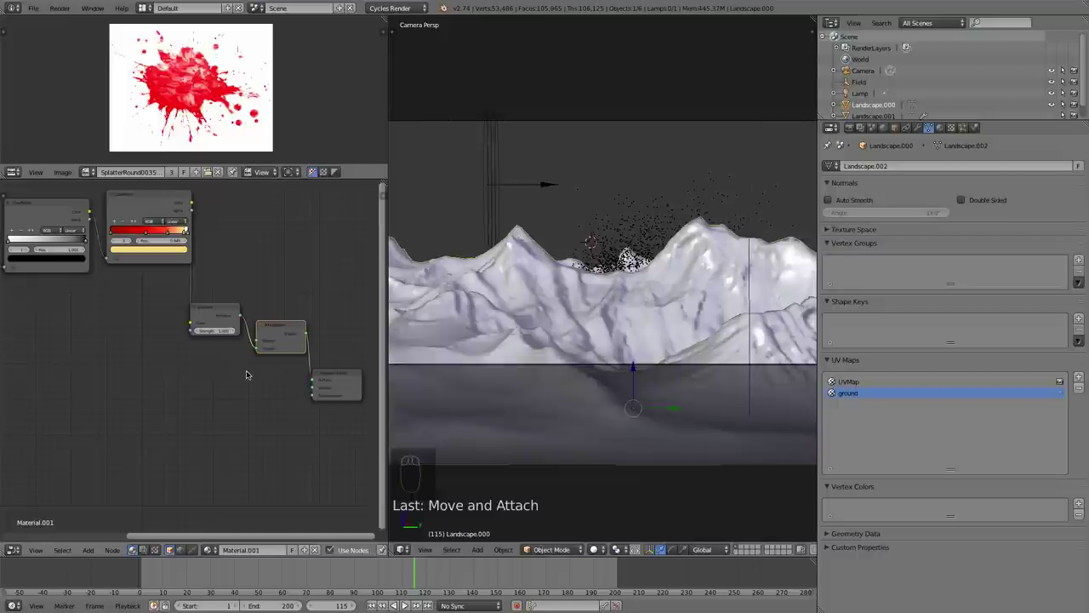
Bring up the shader node list to add an Emission shader for the red ramp
key("shift+a")
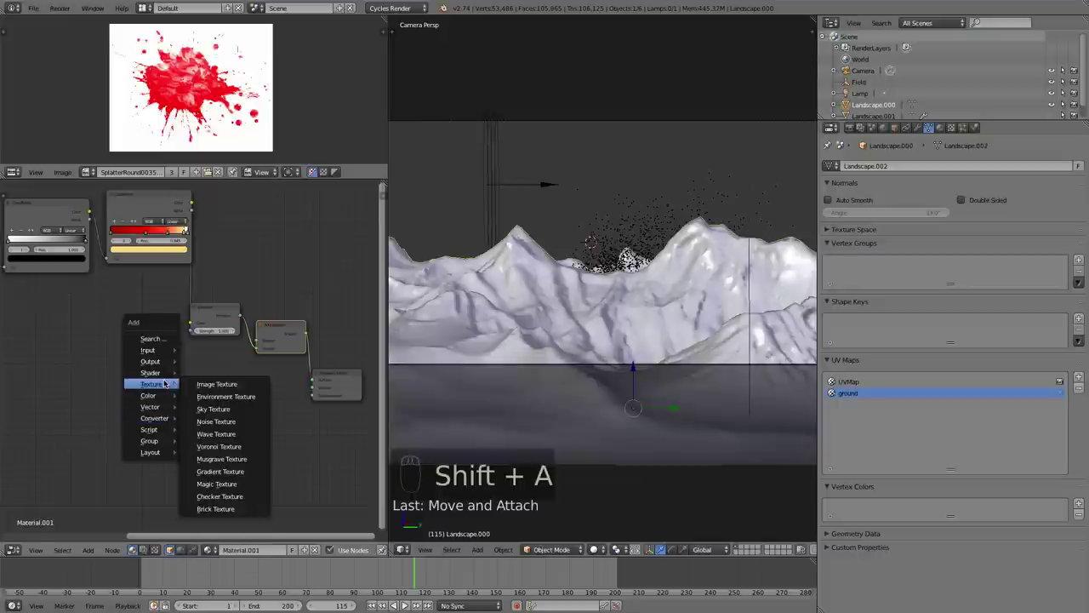
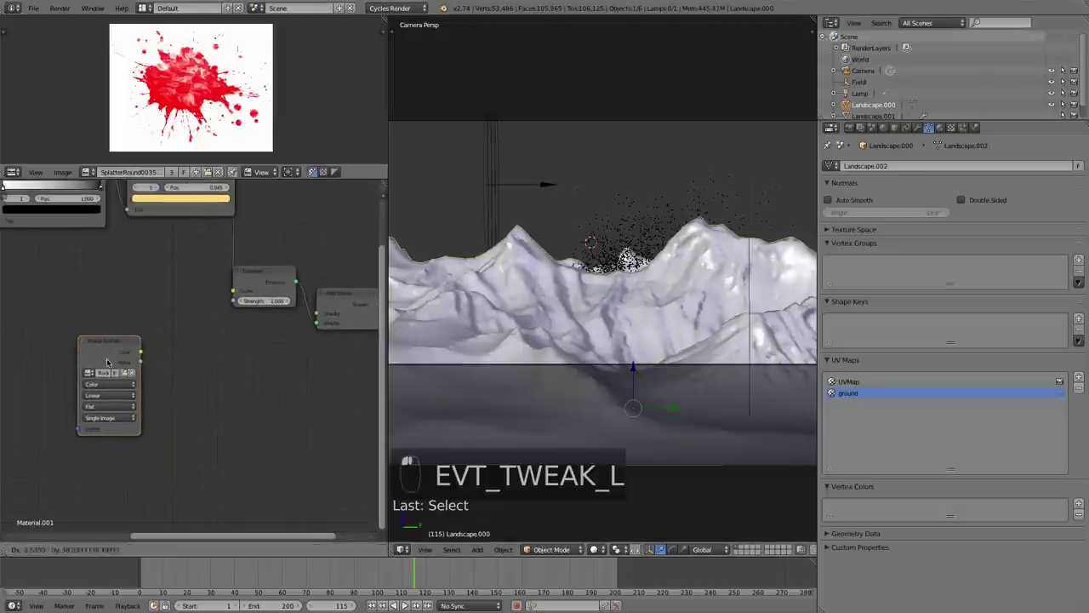
key("shift+a")
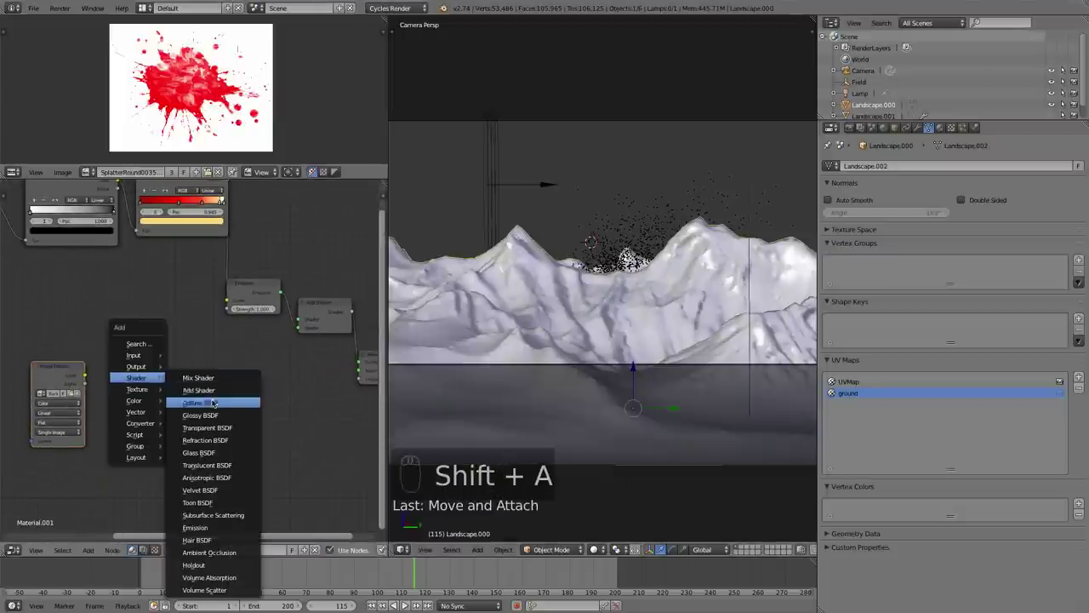
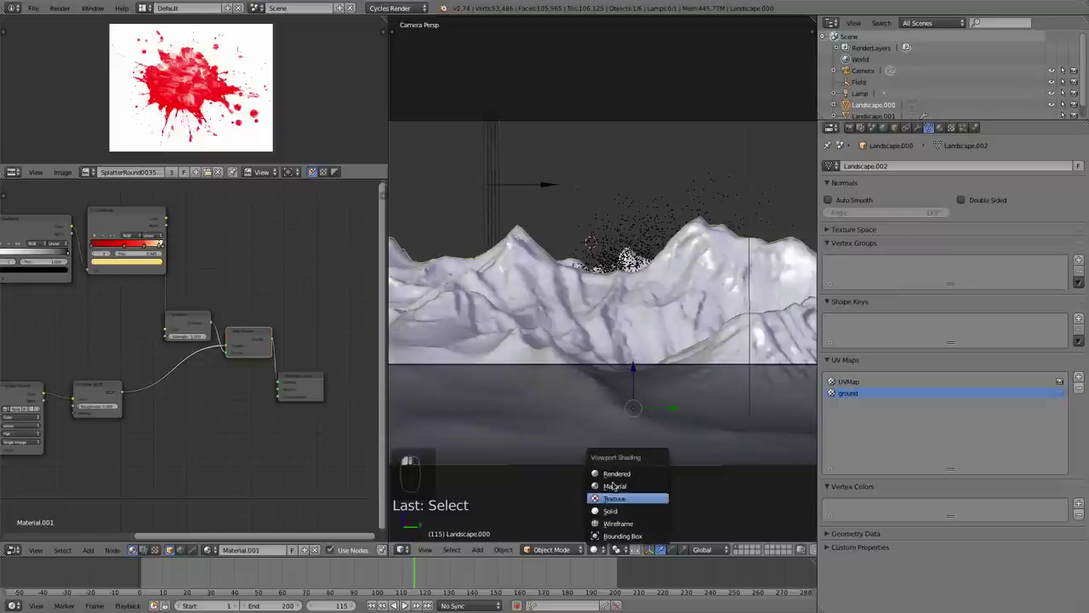
Adjust the view of the rendered Cycles preview showing the glowing mountains
middle_click(573, 355)
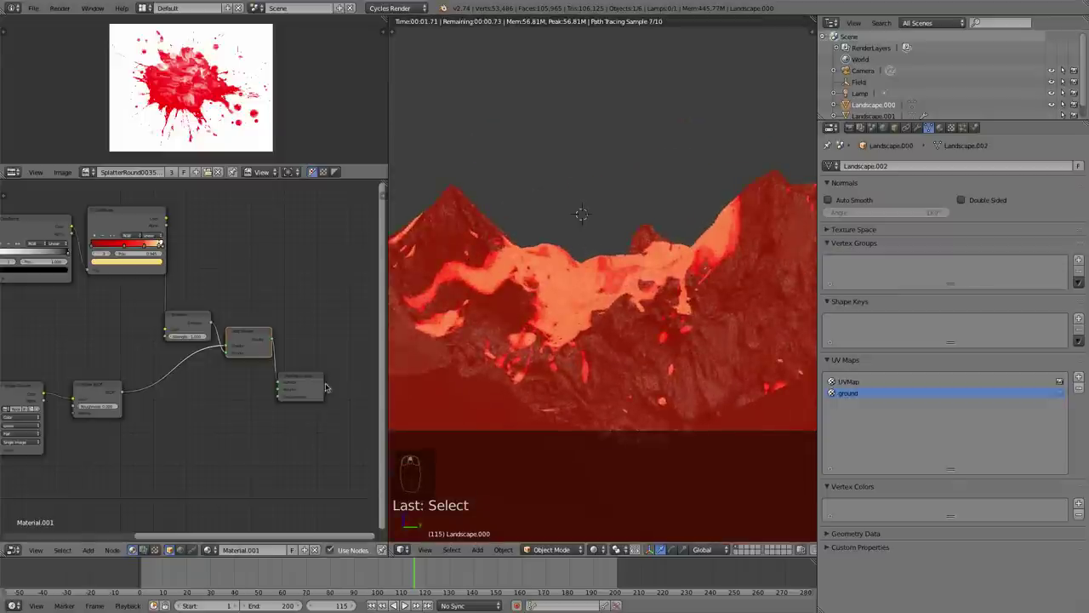
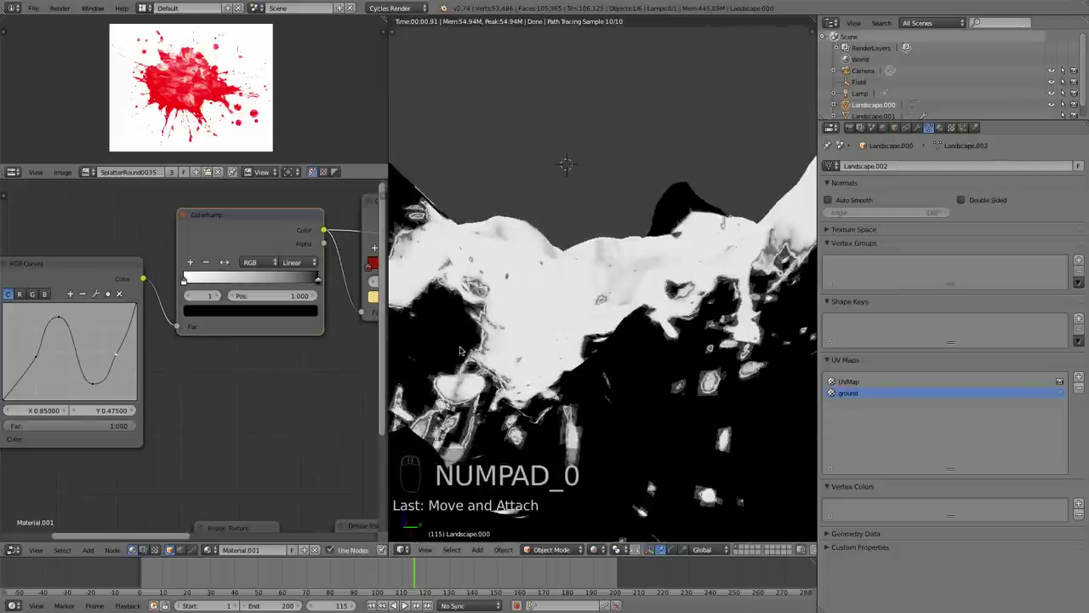
Zoom the node graph in on the lava colour ramp to refine its stops
scroll("up", 3)
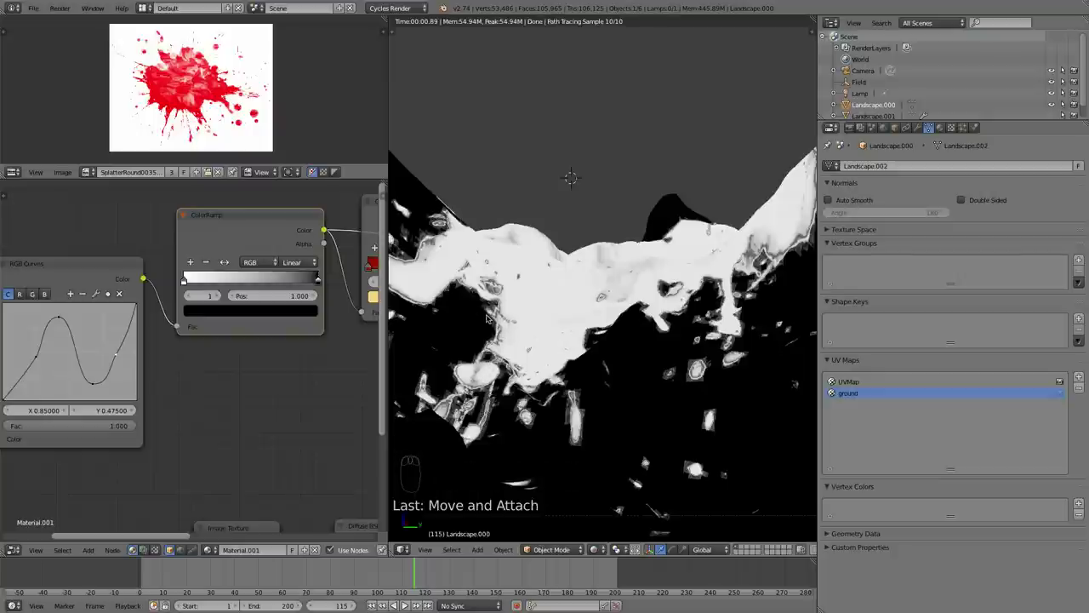
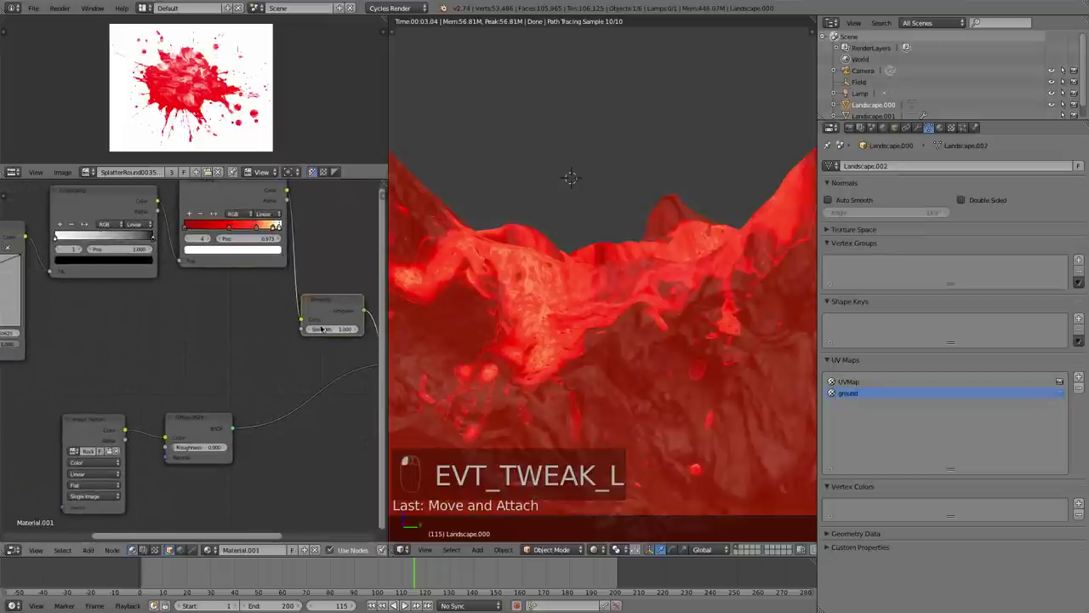
Connect the grey mask ramp to the Emission Strength so lava glows only in the valleys
left_click_drag(178, 326, 166, 204)
left_click_drag(166, 204, 148, 228)
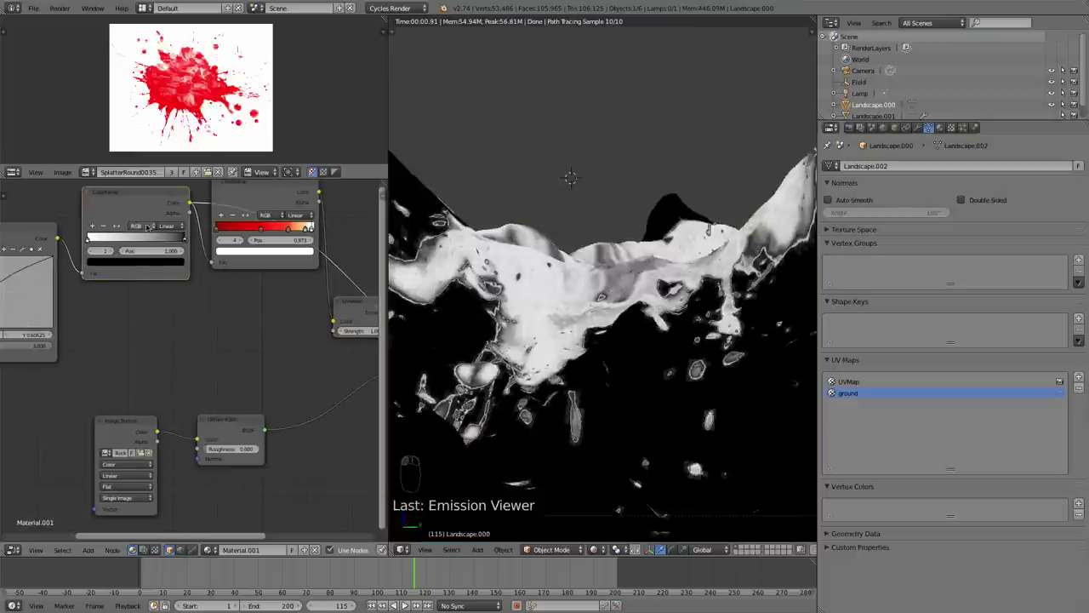
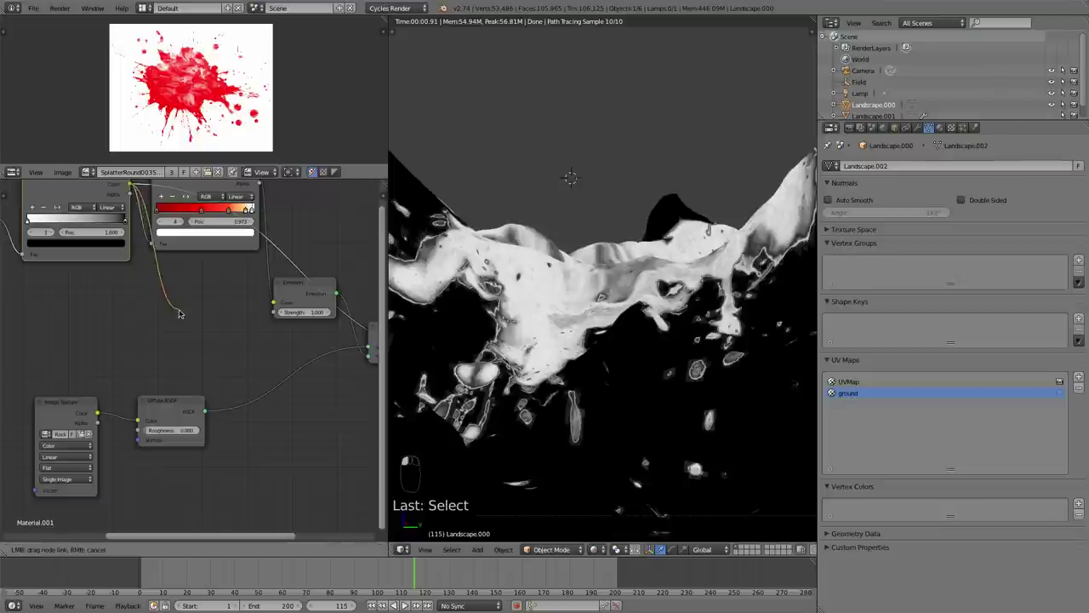
left_click(273, 318)
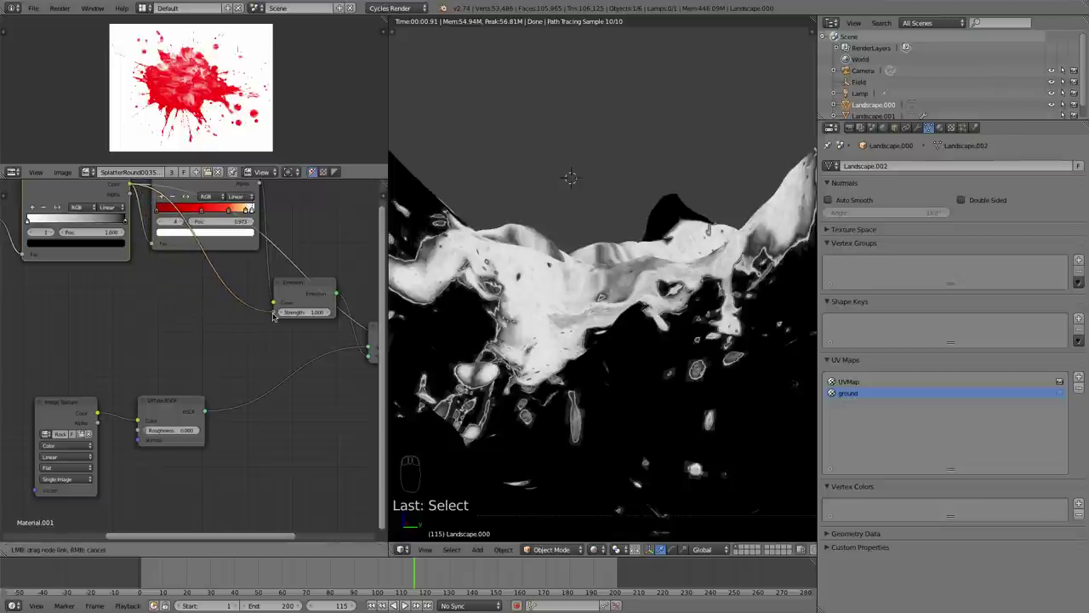
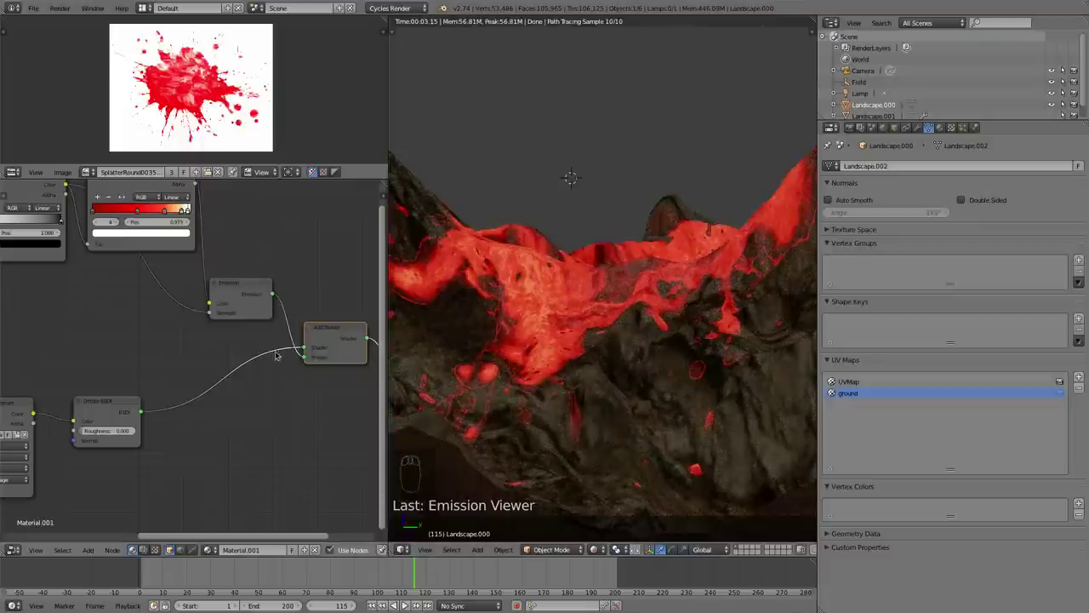
left_click_drag(205, 344, 253, 381)
Drop an Add math node onto the mask link, delete a node, and browse the Input node types
key("shift+a")
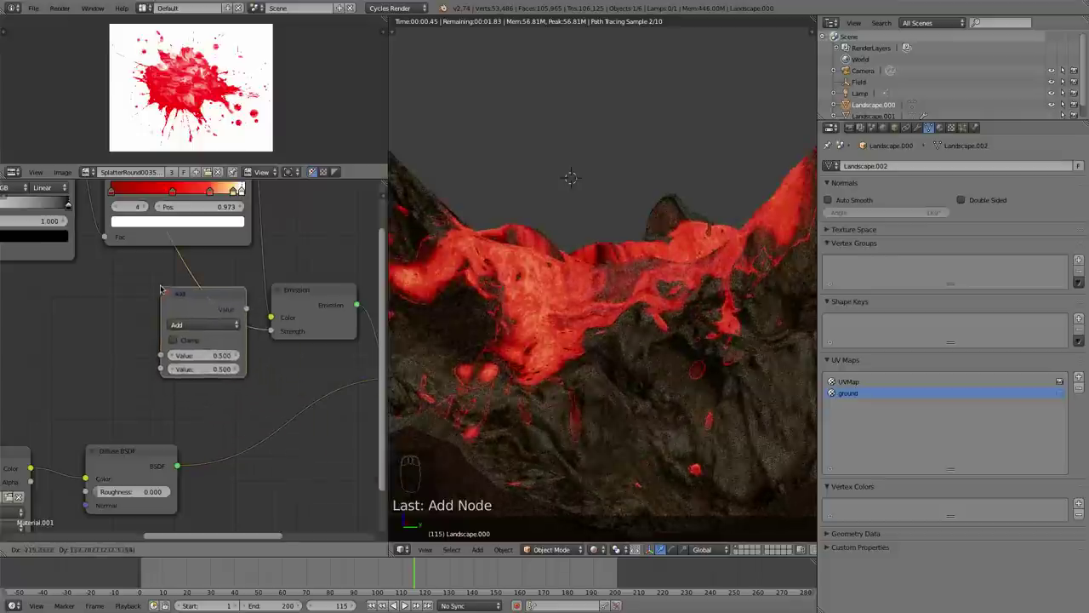
left_click_drag(182, 297, 198, 150)
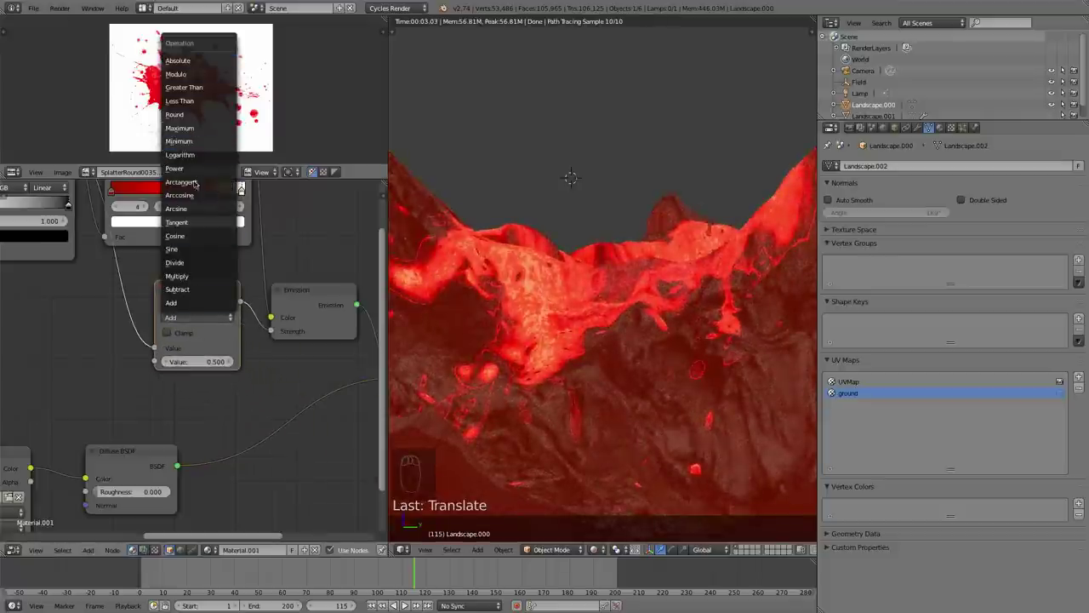
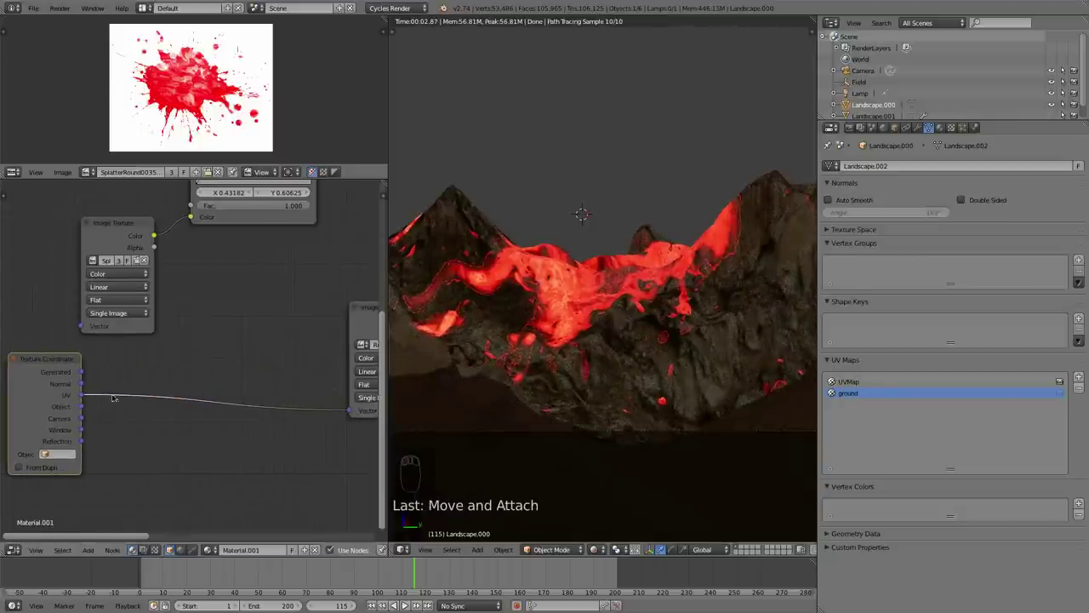
left_click_drag(50, 375, 133, 407)
key("x")
key("shift+a")
left_click(132, 408)
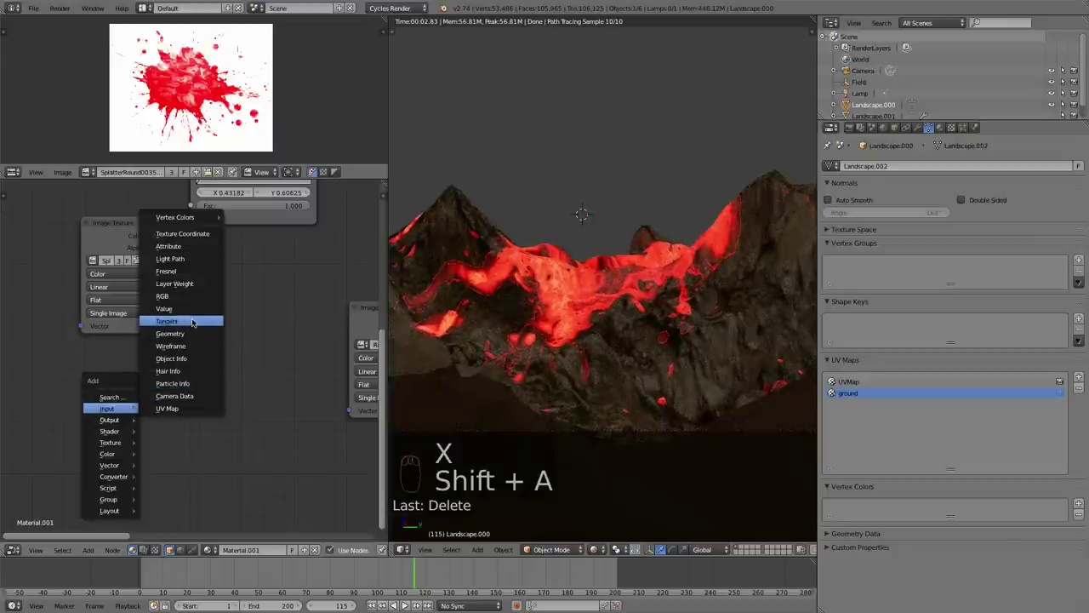
Pull the 3D view back and orbit to show more of the terrain and its spark particles
left_click_drag(163, 389, 329, 420)
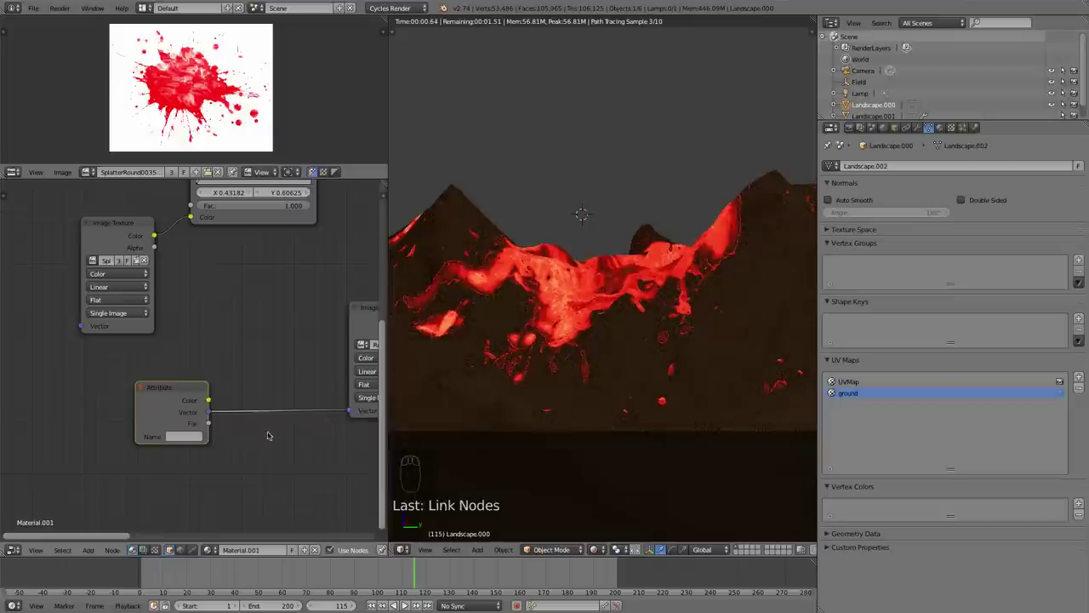
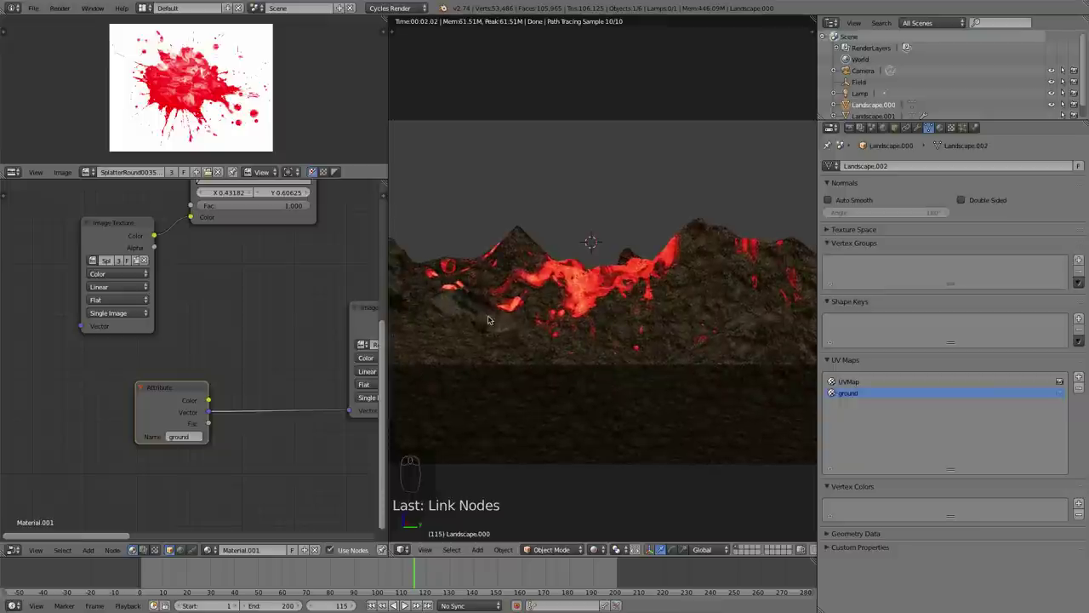
left_click_drag(503, 320, 585, 410)
left_click_drag(647, 402, 600, 496)
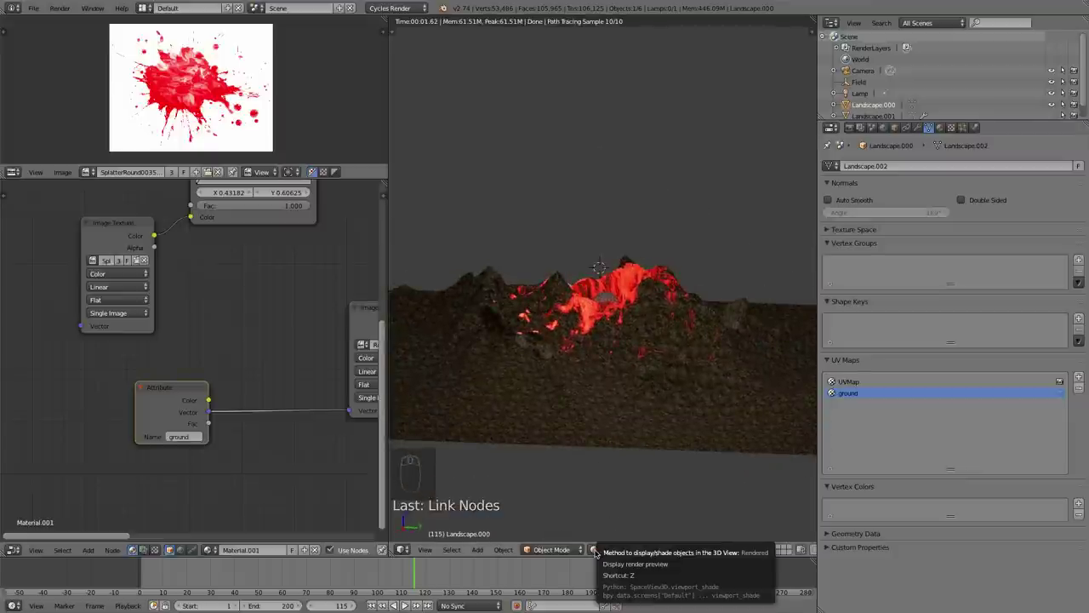
middle_click(585, 430)
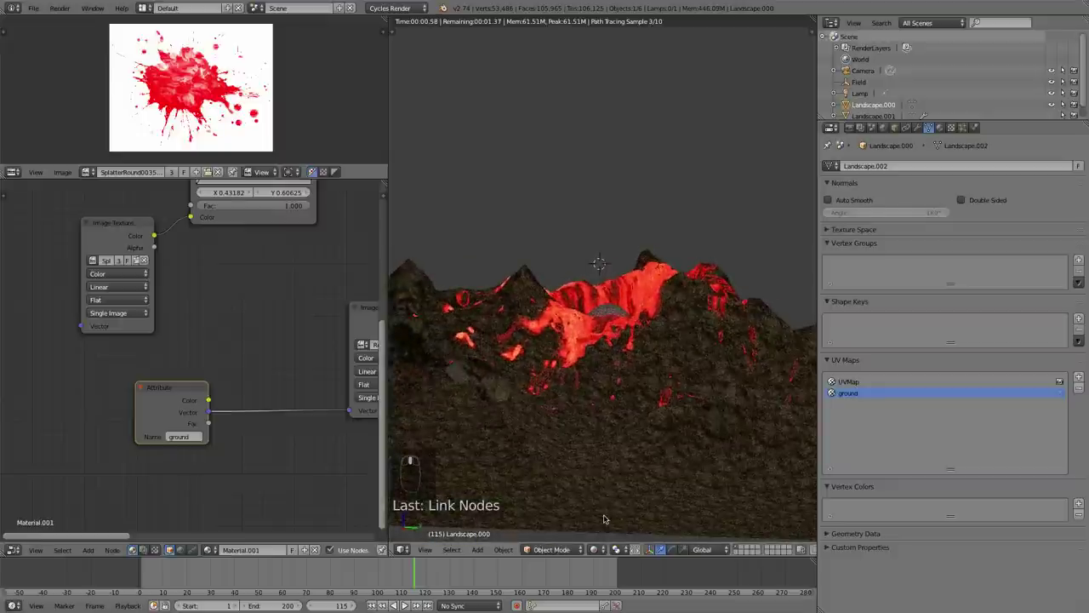
middle_click(533, 436)
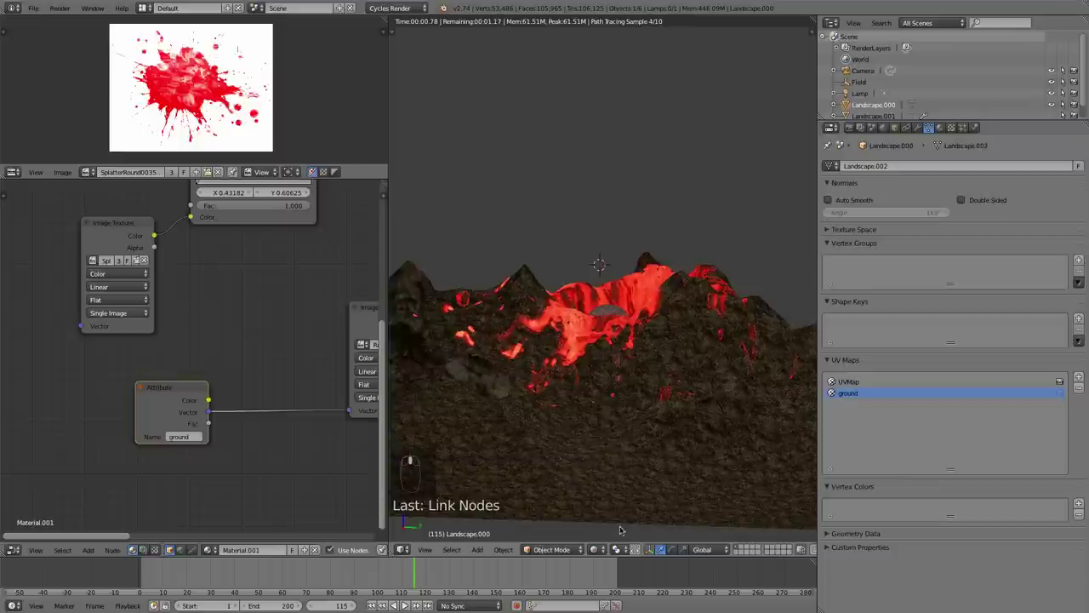
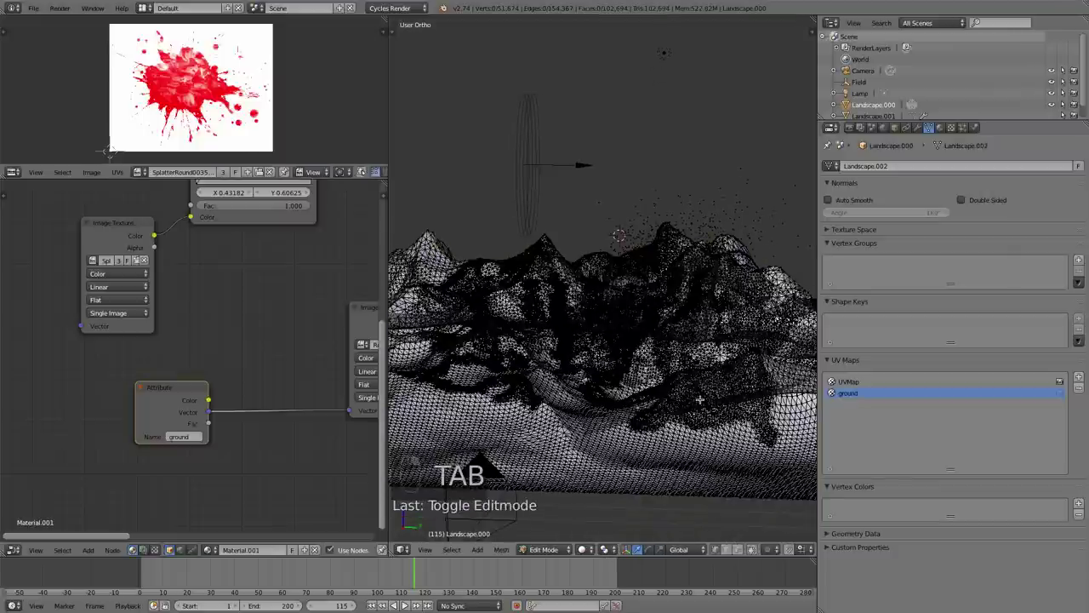
Select all terrain vertices, unwrap with Project From View from the top, and move the UV layout over the splatter image
key("a")
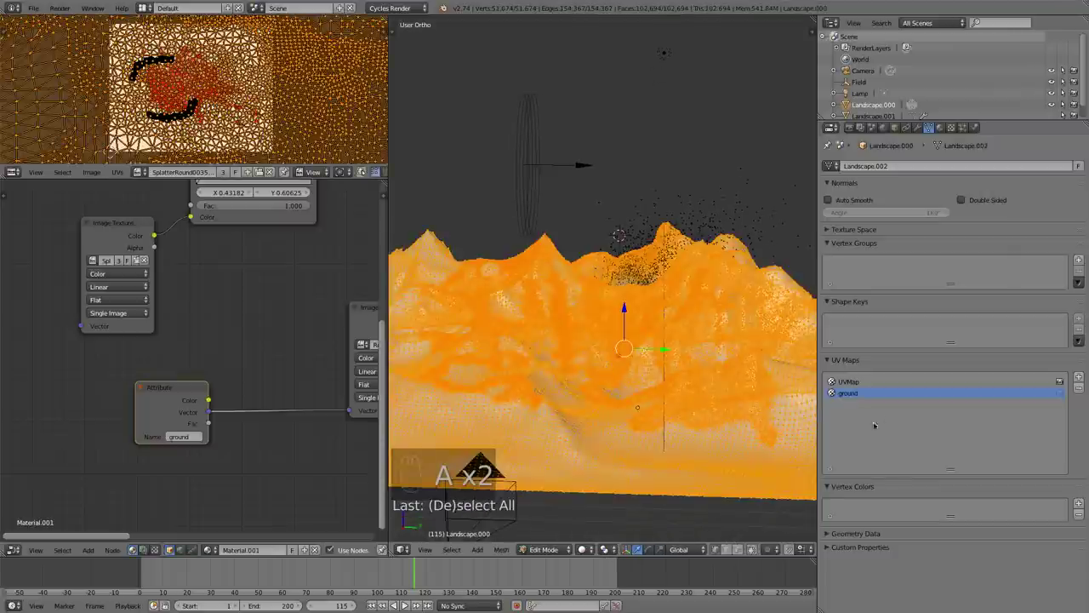
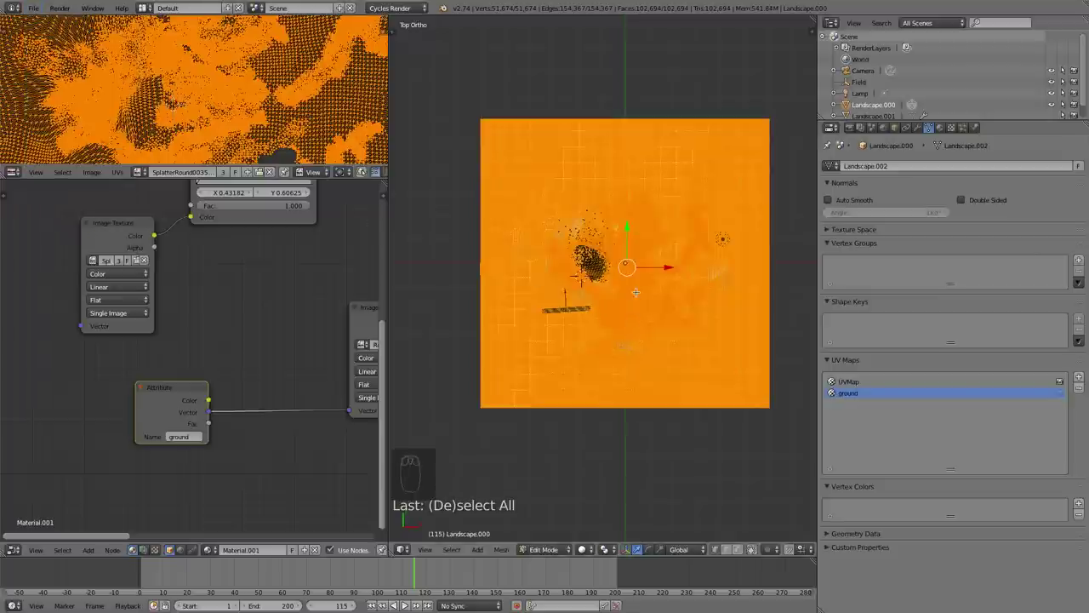
key("u")
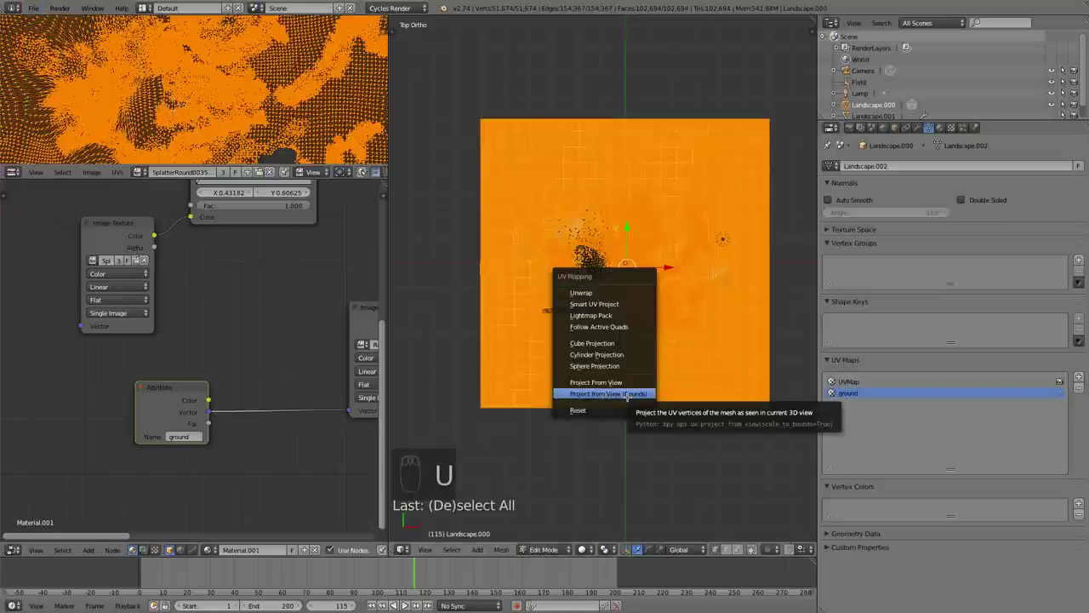
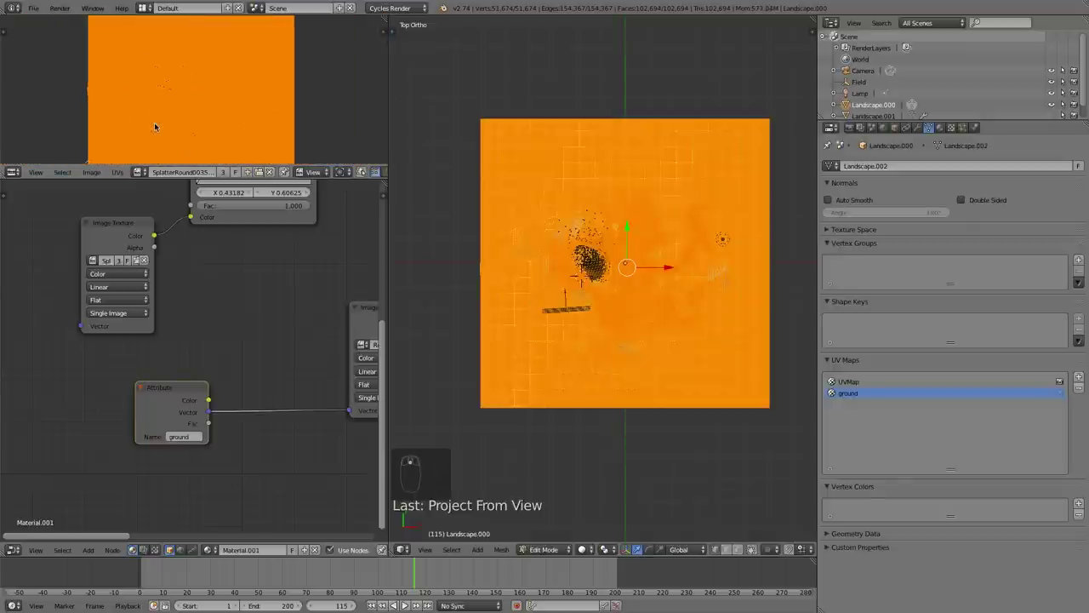
key("g")
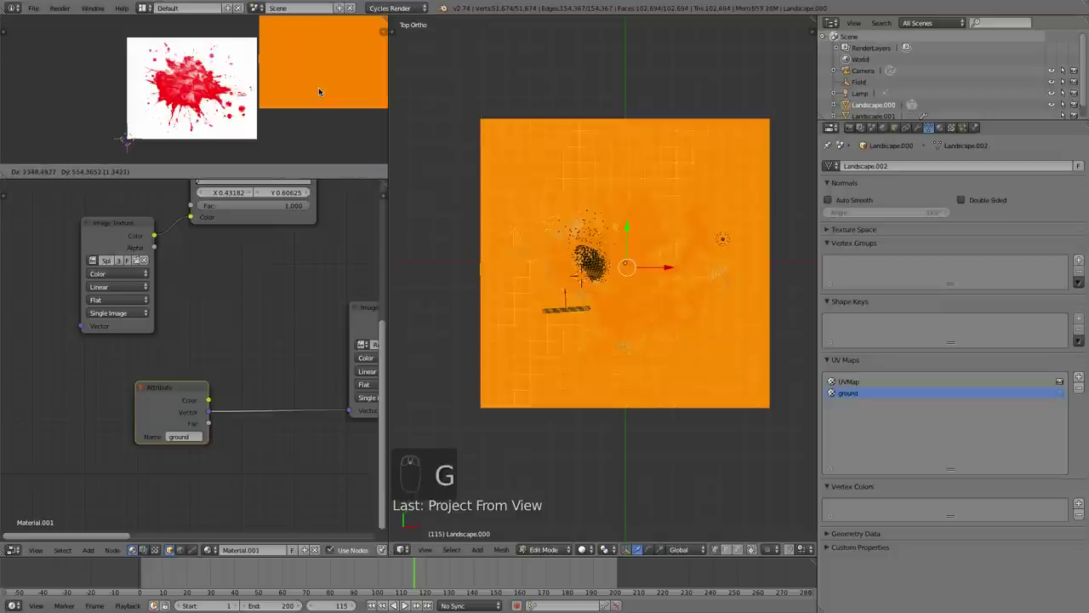
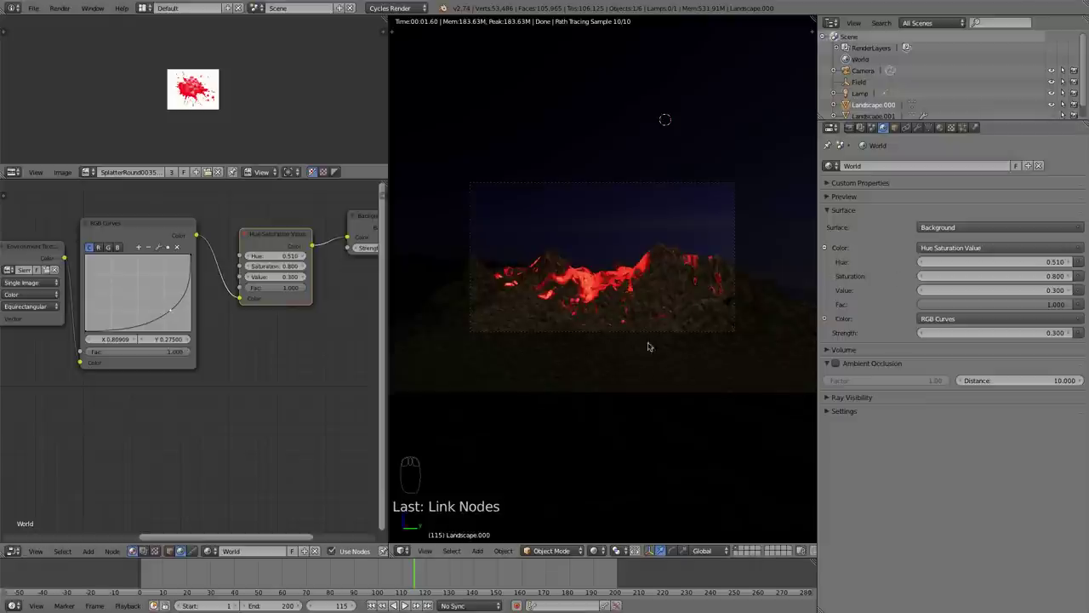
Select the sun lamp, give it a warm pale yellow emission colour and rotate its direction
middle_click(559, 327)
left_click_drag(749, 216, 625, 339)
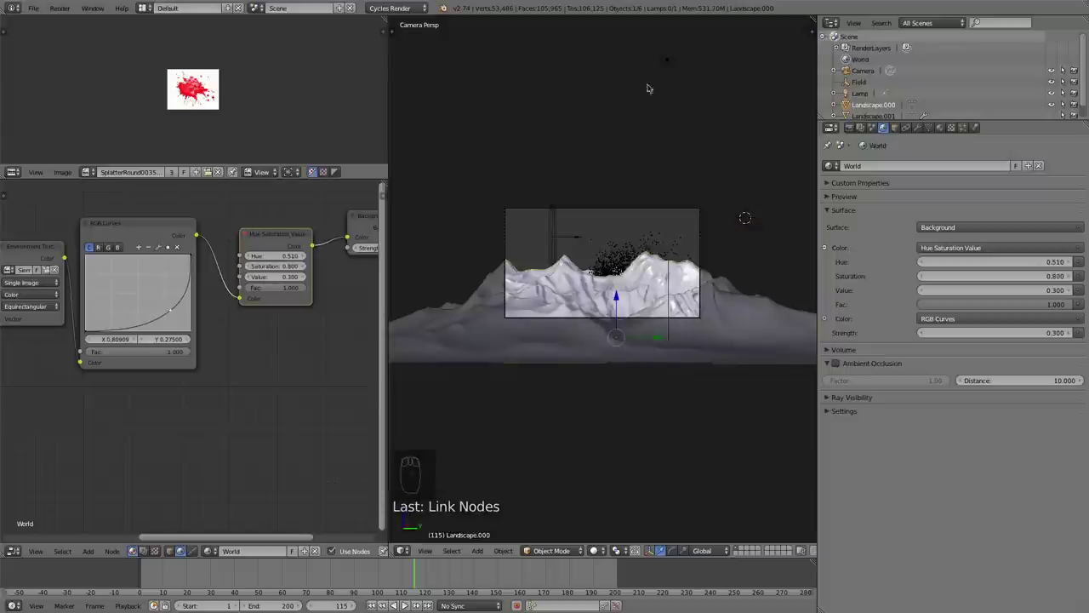
left_click_drag(675, 59, 925, 128)
left_click_drag(925, 127, 1018, 324)
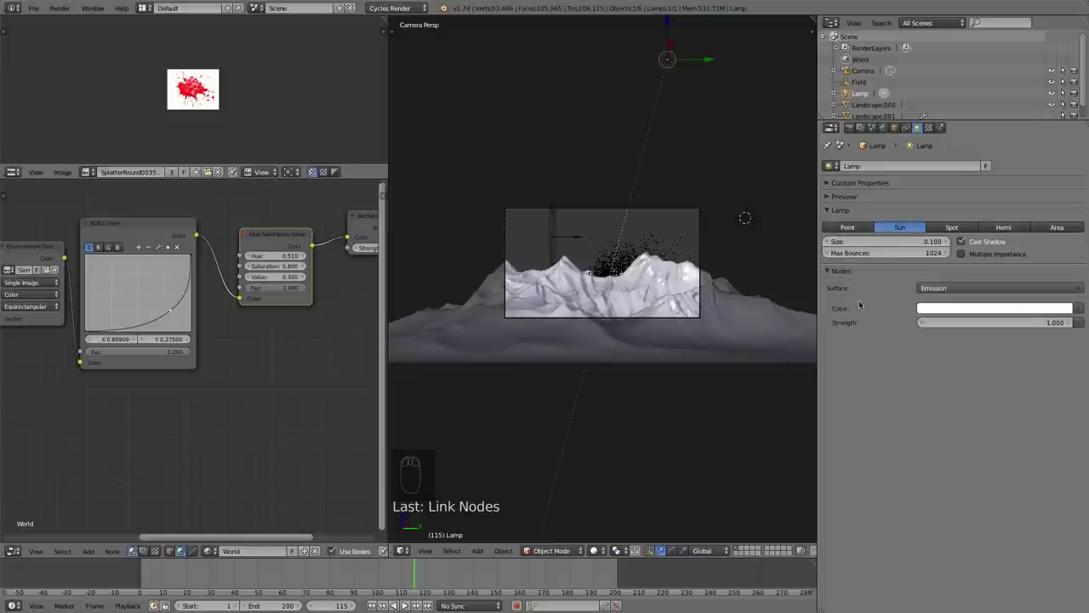
key("r")
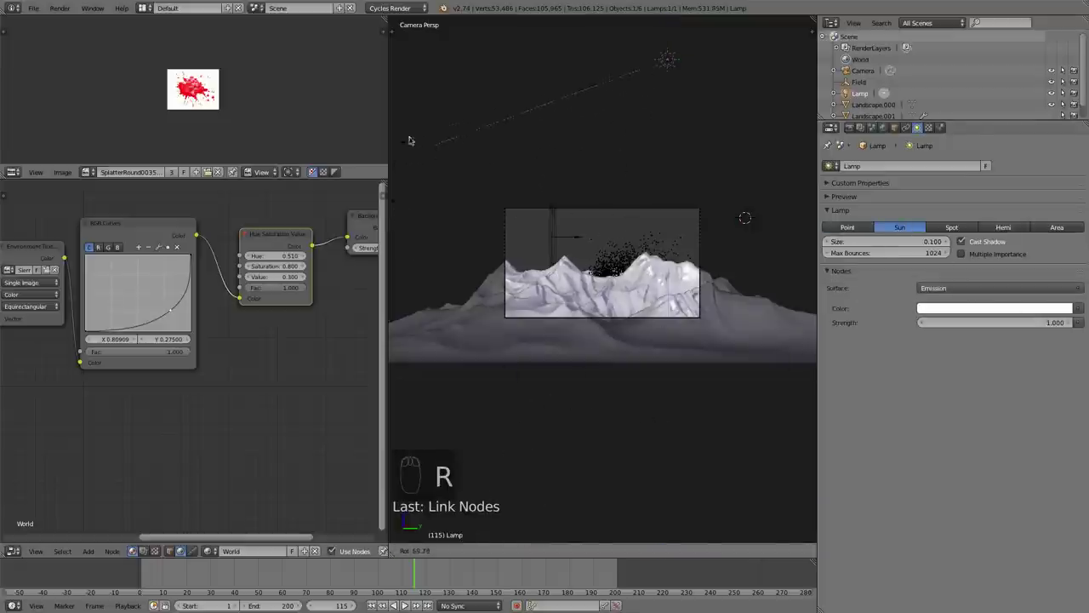
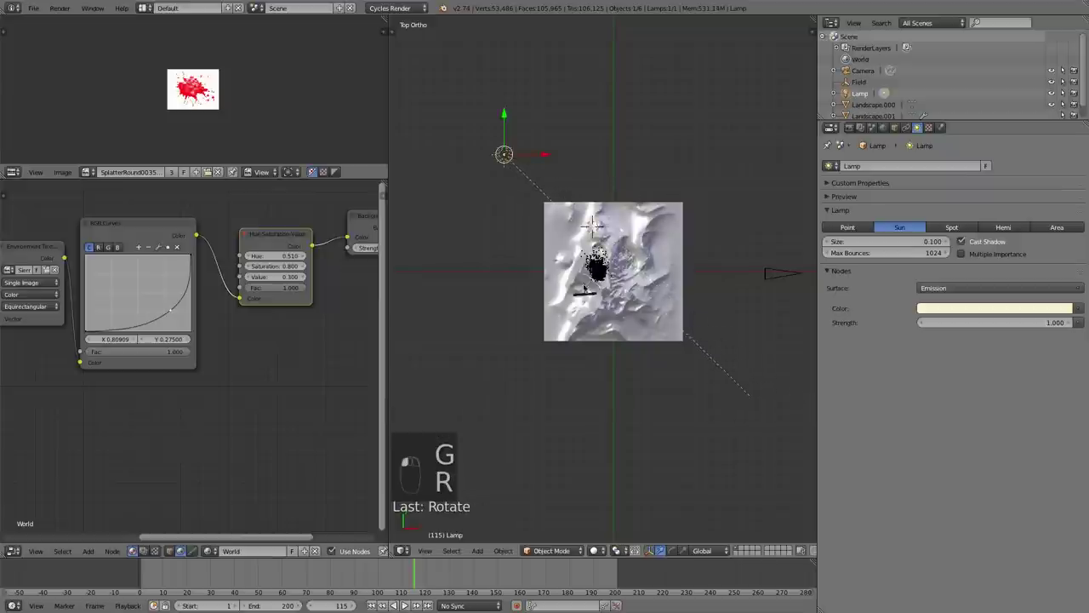
Rotate and move the lamp above the terrain in front and side views, then return to the camera view
left_click(664, 333)
left_click_drag(535, 218, 735, 256)
key("KP_1")
key("r")
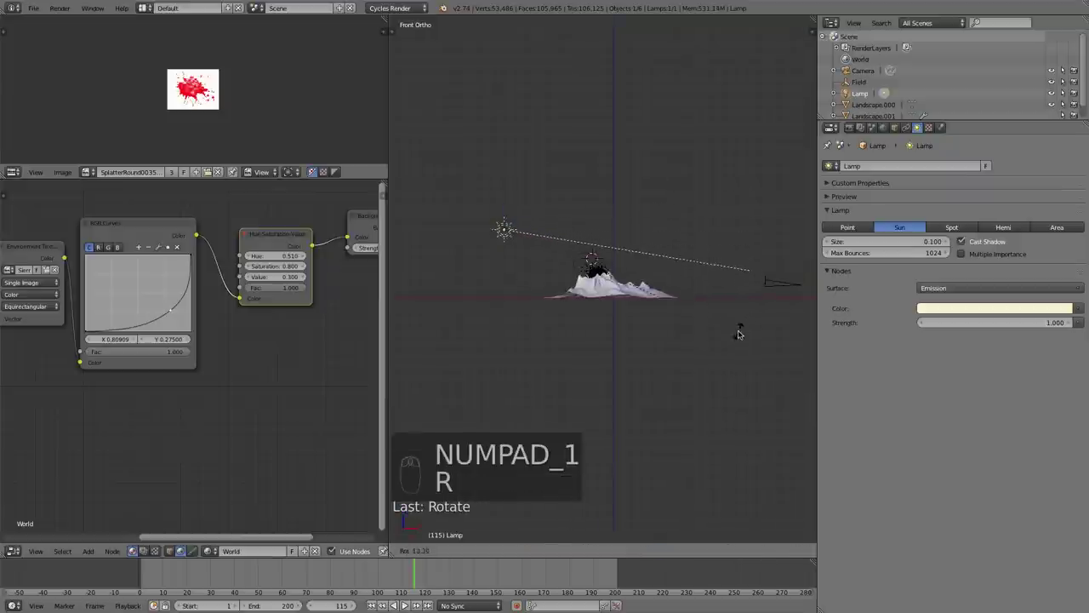
left_click_drag(741, 331, 534, 472)
key("KP_3")
key("KP_0")
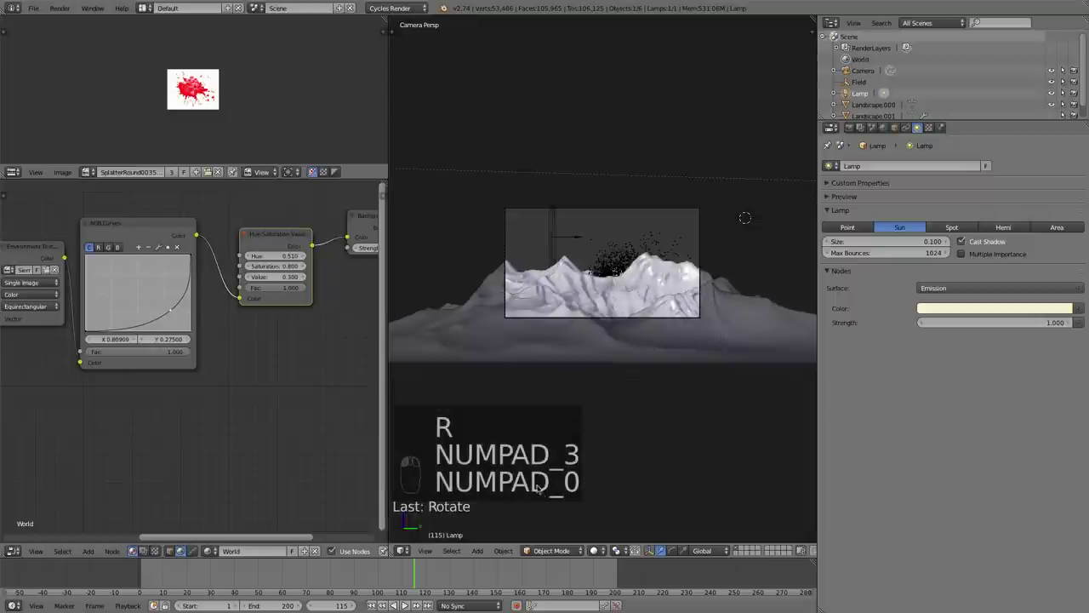
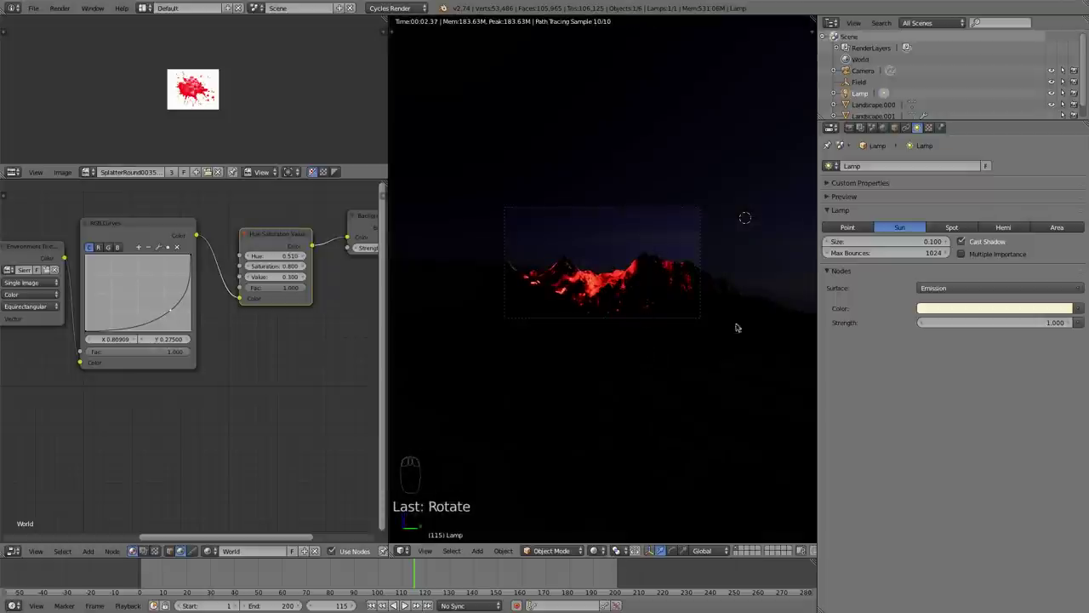
Adjust the lamp rotation once more before reviewing the night render through the camera
key("r")
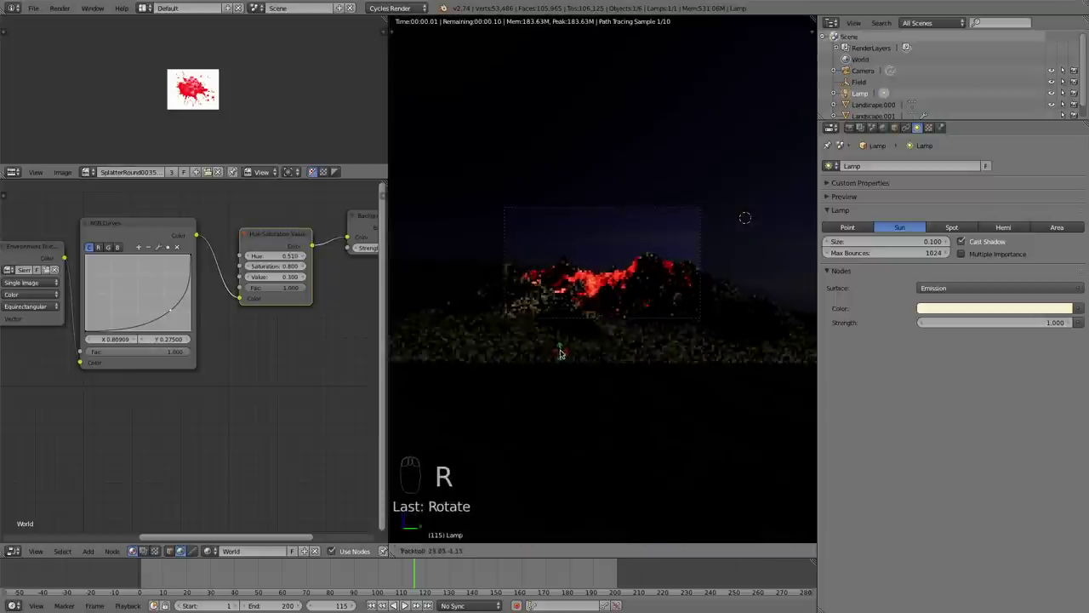
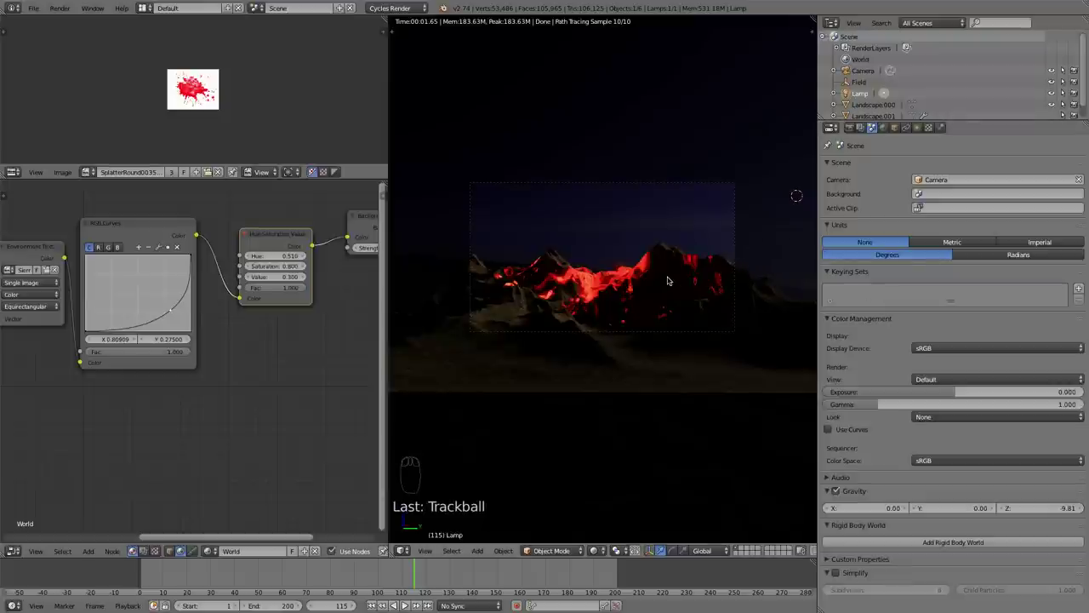
Reveal the colour management view transform list, aiming for Film with exposure 1.0
left_click_drag(974, 348, 968, 381)
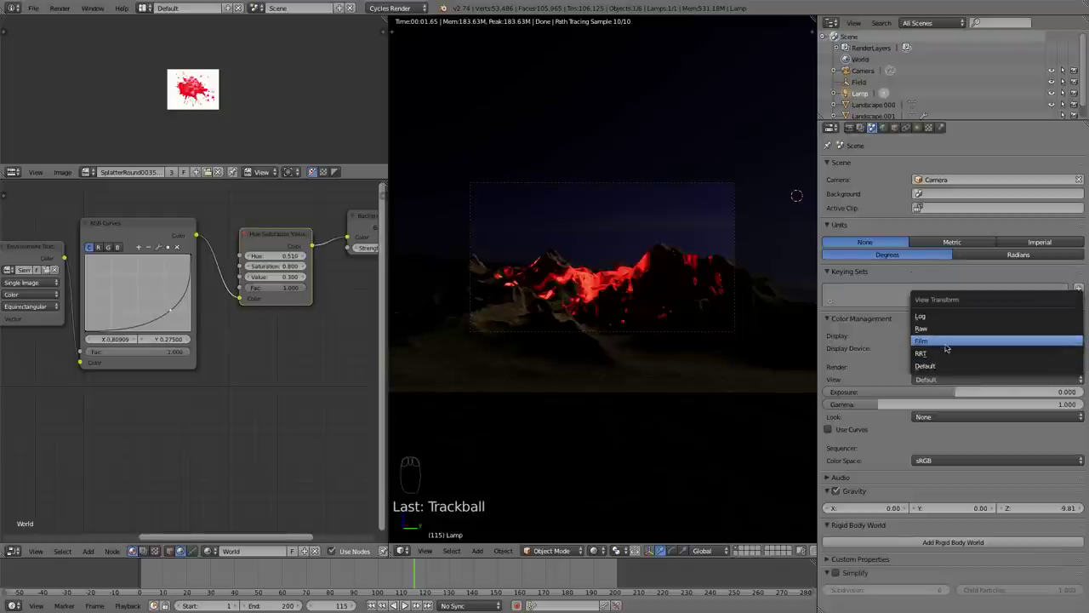
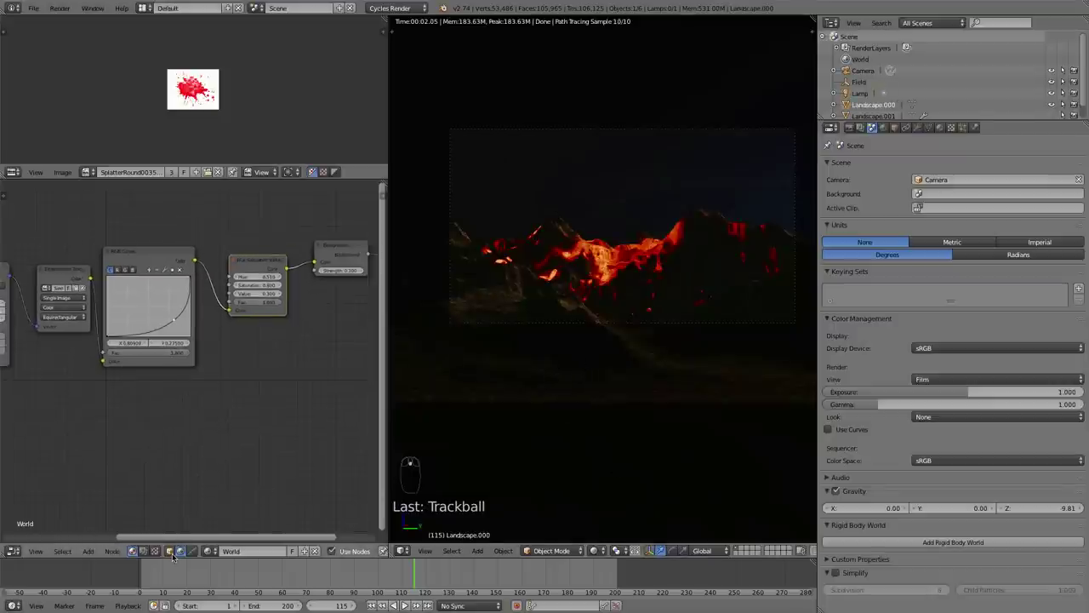
Pan to the lava material's node tree and bring up the Add menu for a Diffuse BSDF shader
left_click_drag(175, 555, 263, 313)
left_click_drag(262, 256, 207, 294)
left_click_drag(91, 311, 327, 412)
left_click_drag(327, 412, 232, 409)
key("shift+a")
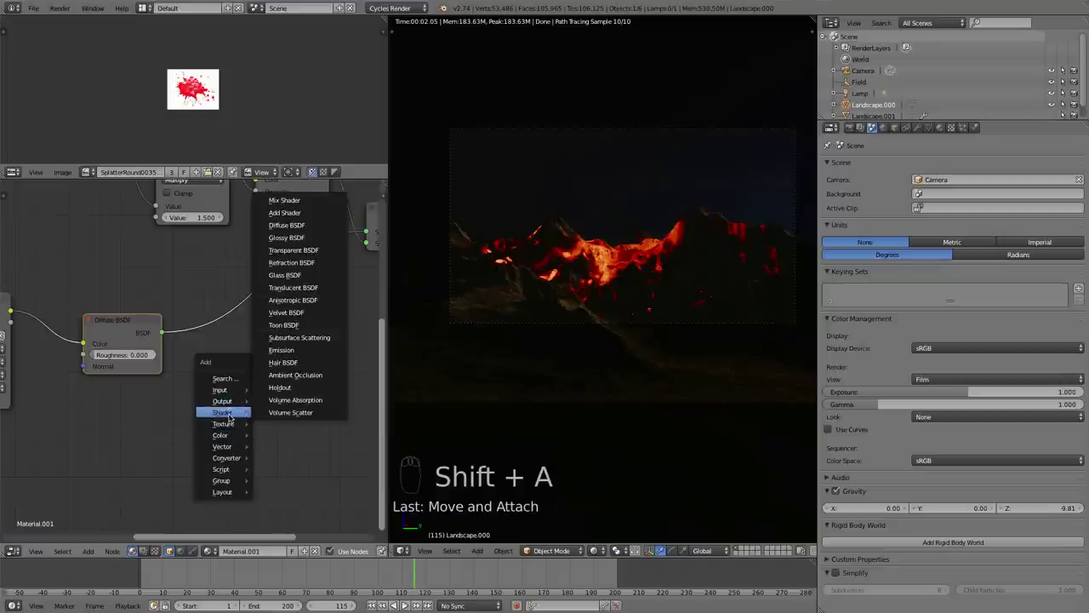
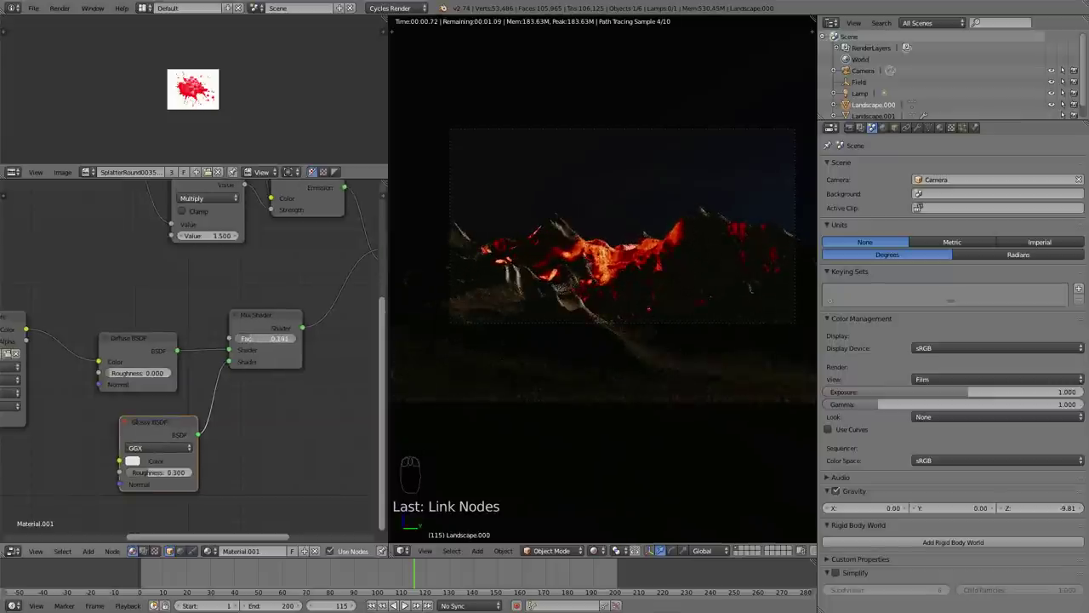
Move the Diffuse BSDF and Mix Shader nodes apart so the lava material's links read clearly
left_click_drag(257, 403, 194, 366)
right_click(193, 365)
left_click_drag(193, 366, 130, 379)
key("shift+a")
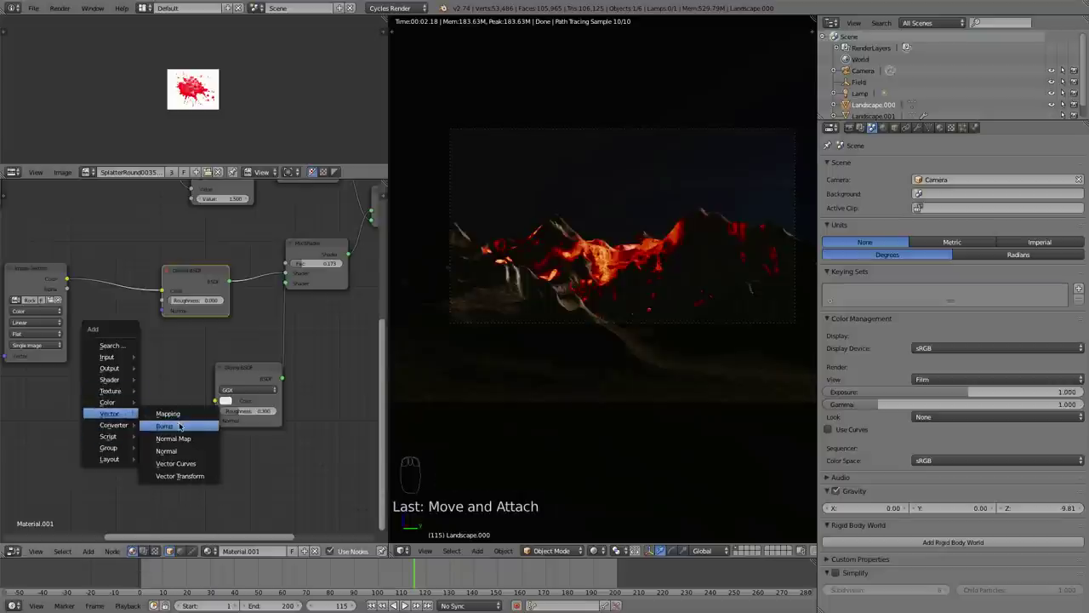
left_click_drag(103, 352, 161, 427)
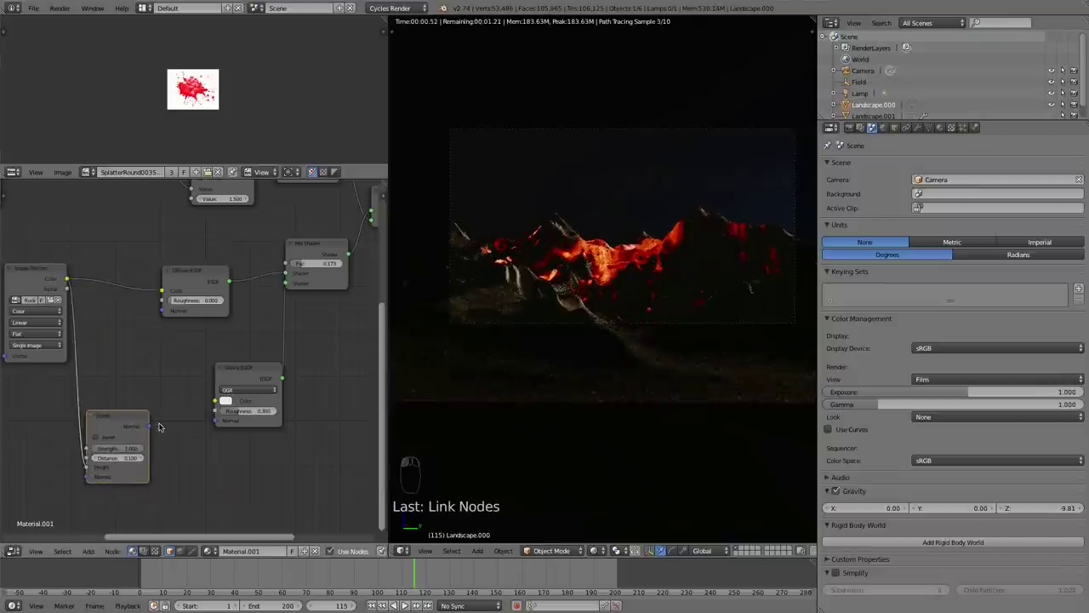
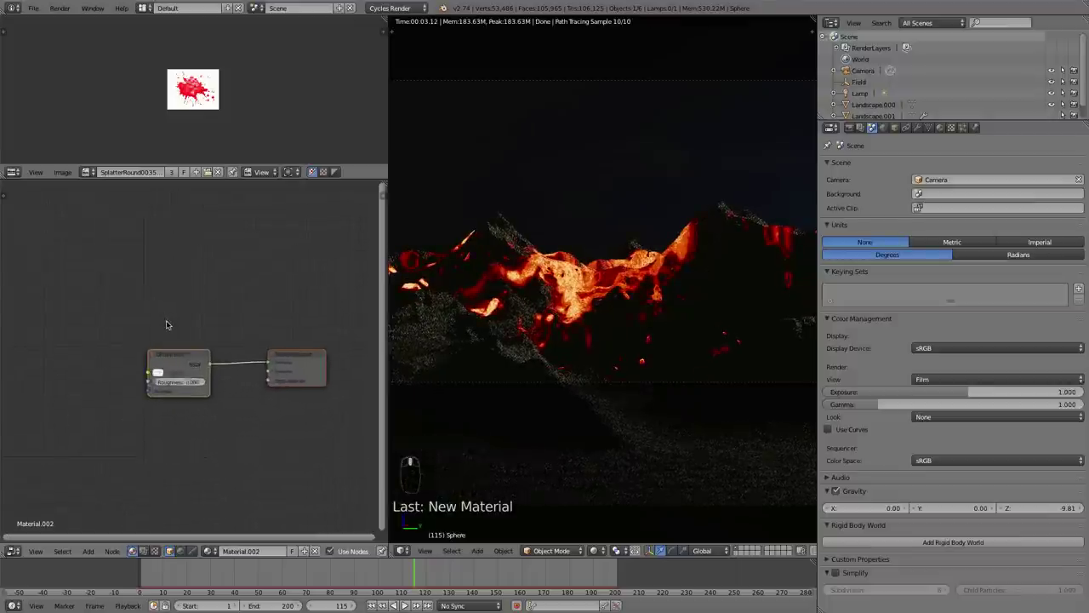
Delete a node from the lava material, add a replacement and rewire it while the camera preview re-renders
left_click_drag(168, 348, 172, 351)
left_click_drag(176, 346, 175, 347)
key("x")
key("q")
key("shift+a")
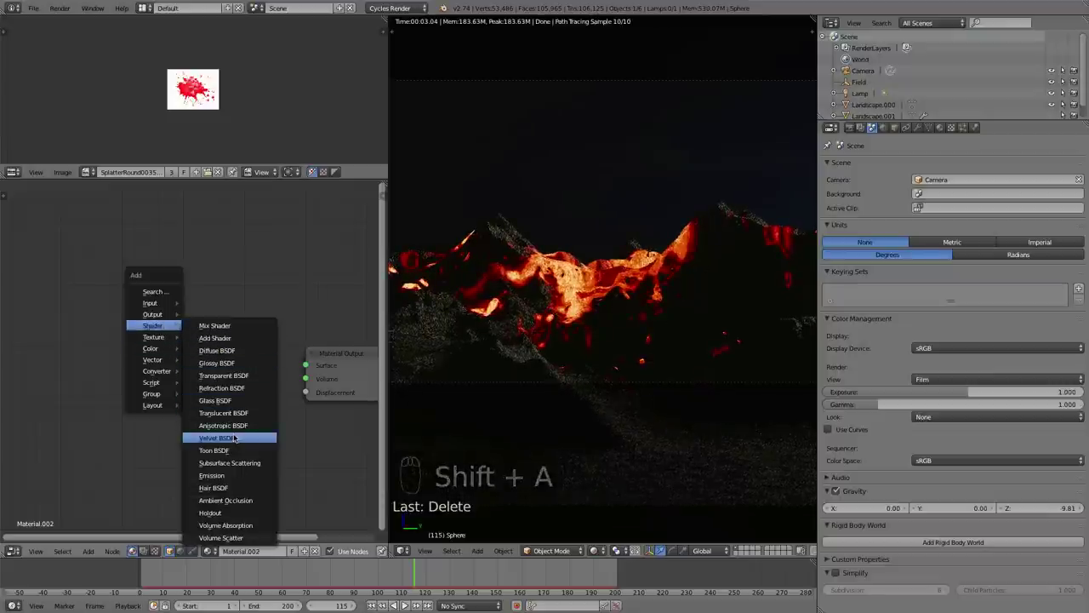
left_click_drag(160, 352, 310, 344)
left_click_drag(168, 394, 167, 394)
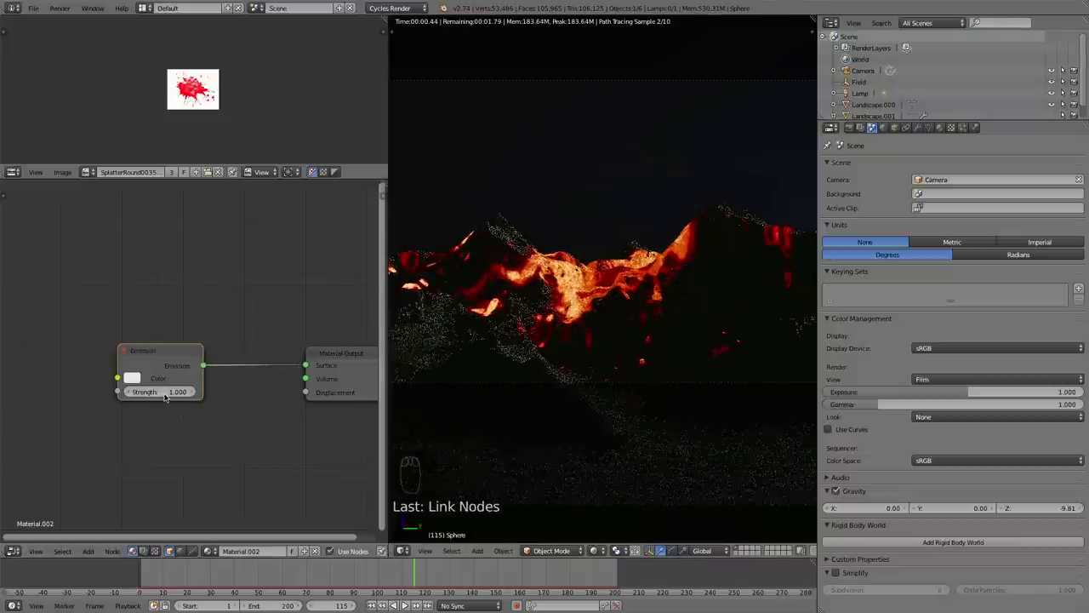
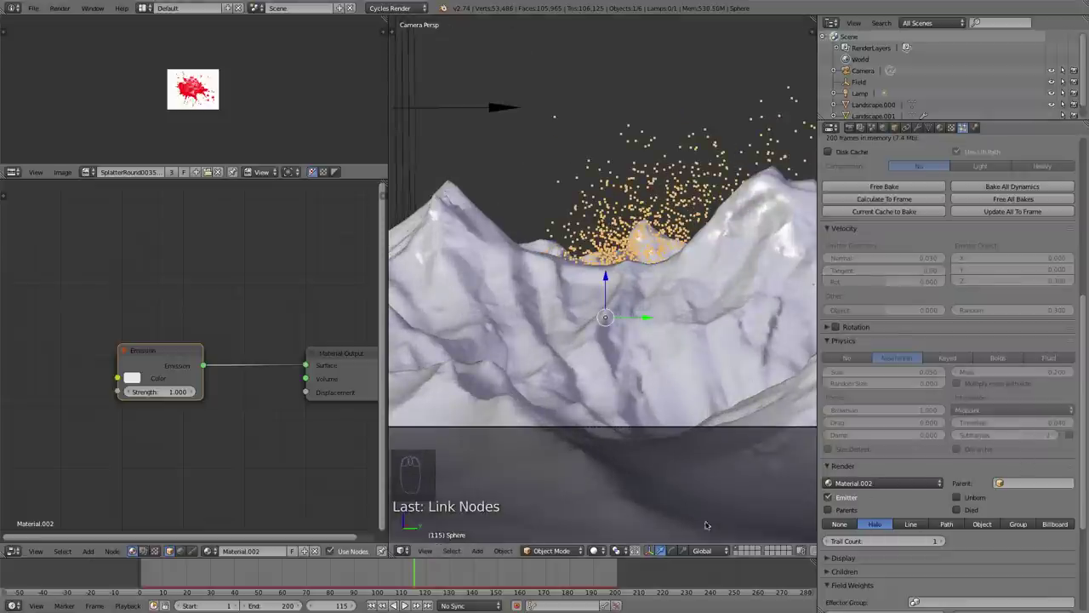
Switch to an empty layer in top view and add a new Icosphere at the scene centre
left_click_drag(739, 551, 605, 387)
key("KP_7")
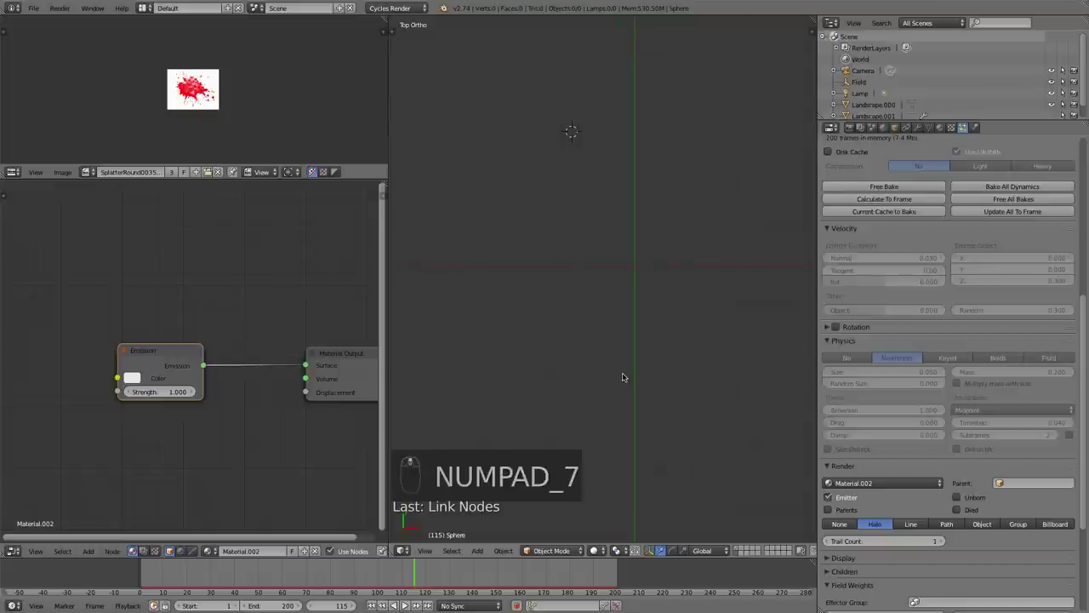
key("shift+s")
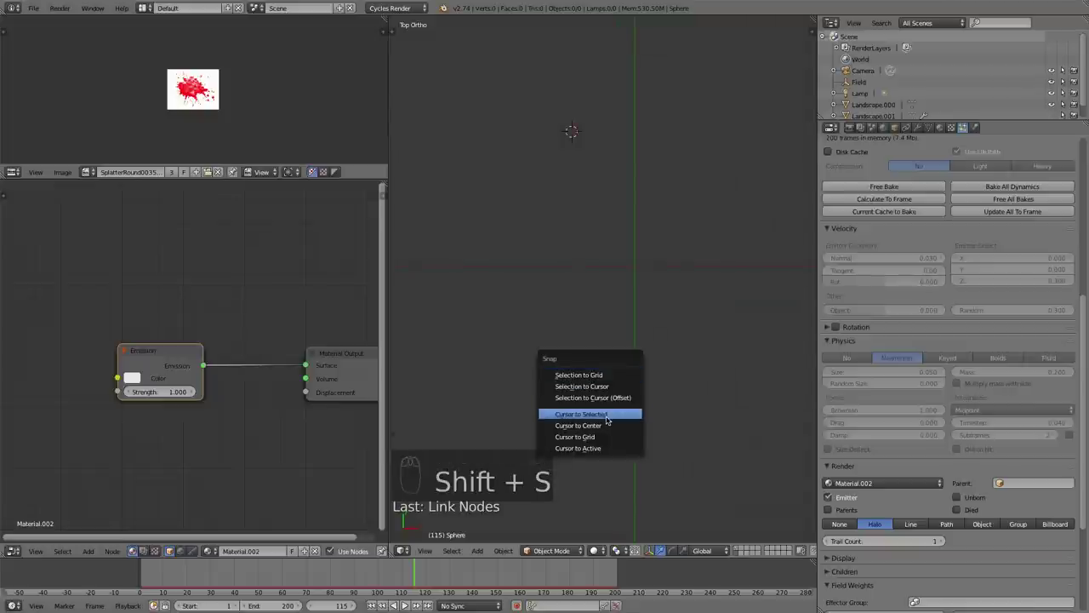
key("shift+a")
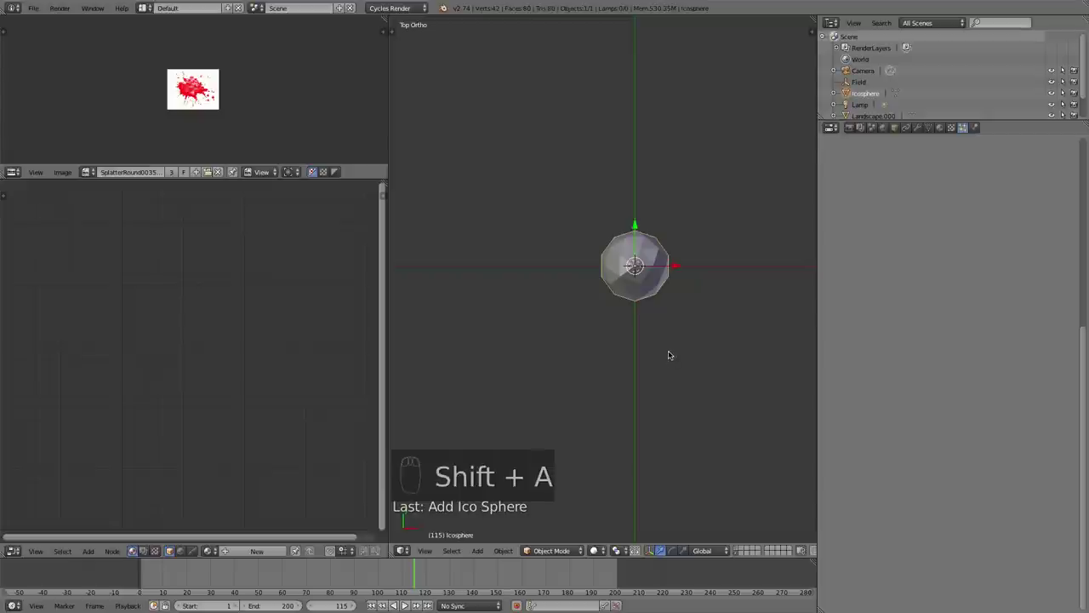
Reduce the Icosphere to subdivision 1, leaving 12 vertices and 20 faces
key("shift+t")
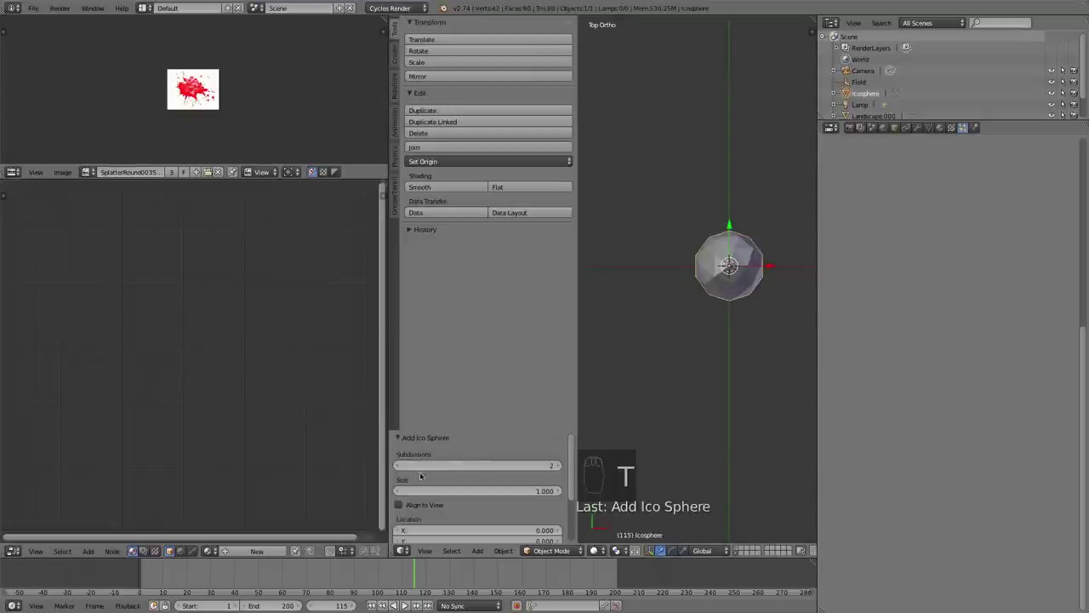
left_click_drag(401, 467, 672, 335)
key("Tab")
key("Tab")
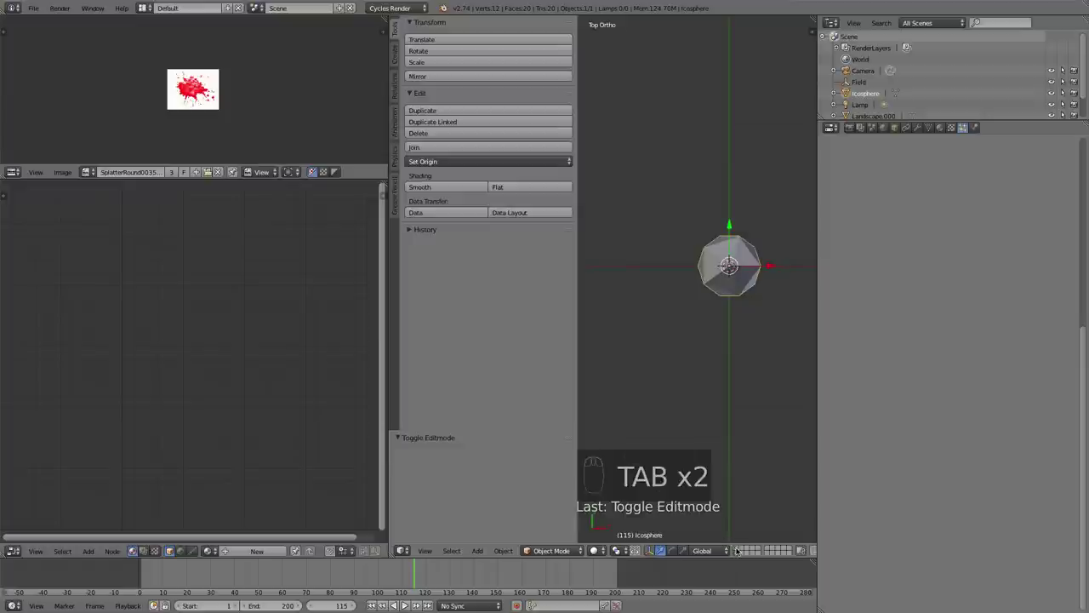
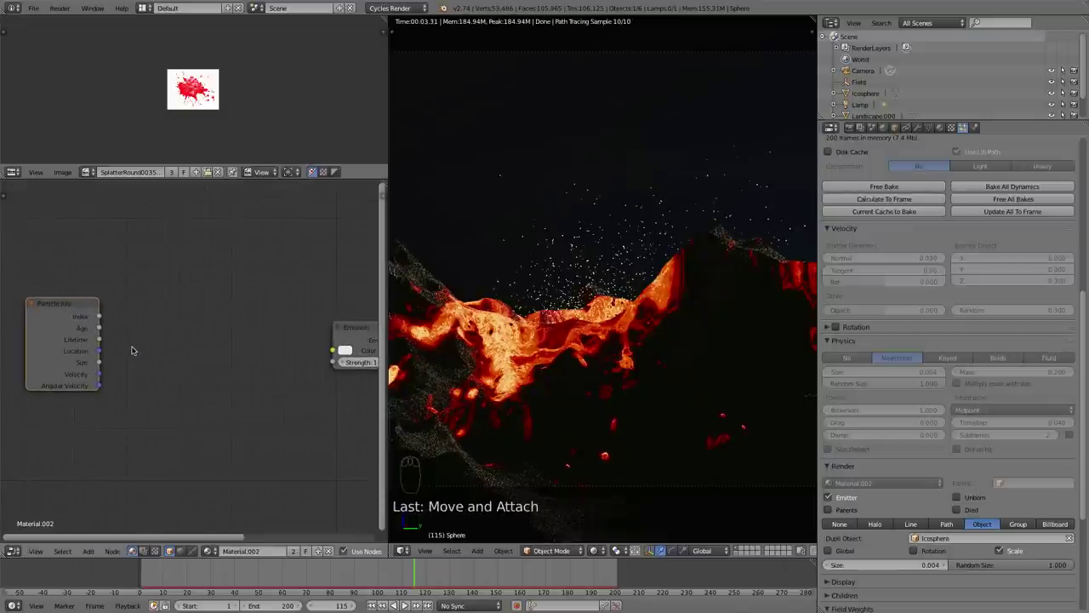
Add Particle Info and a Divide math node to the sparks' material and place them in the tree
key("shift+a")
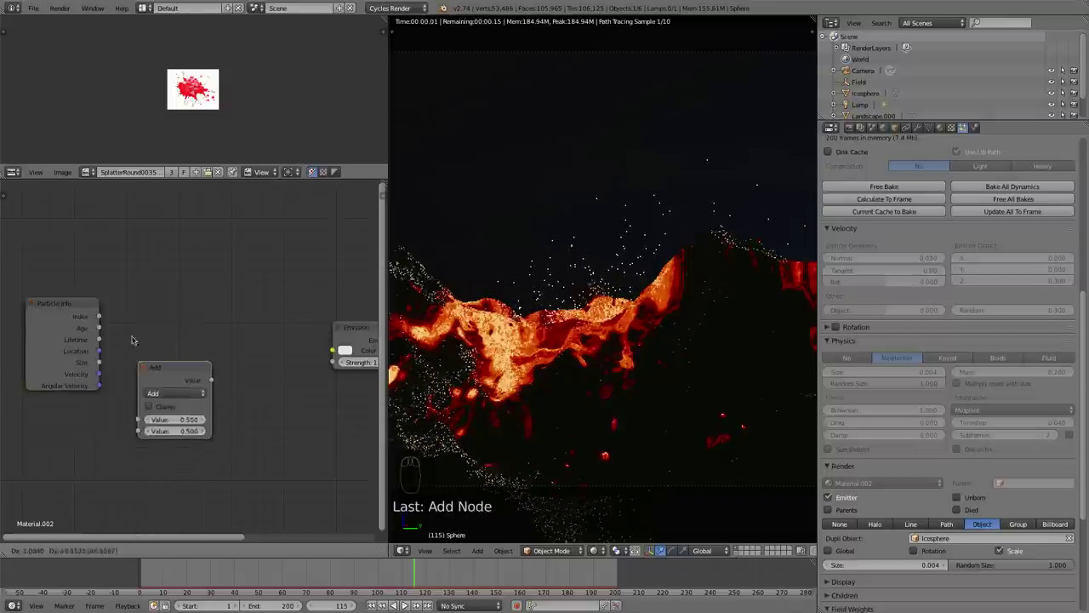
left_click_drag(159, 325, 103, 332)
left_click_drag(109, 321, 133, 371)
left_click(133, 370)
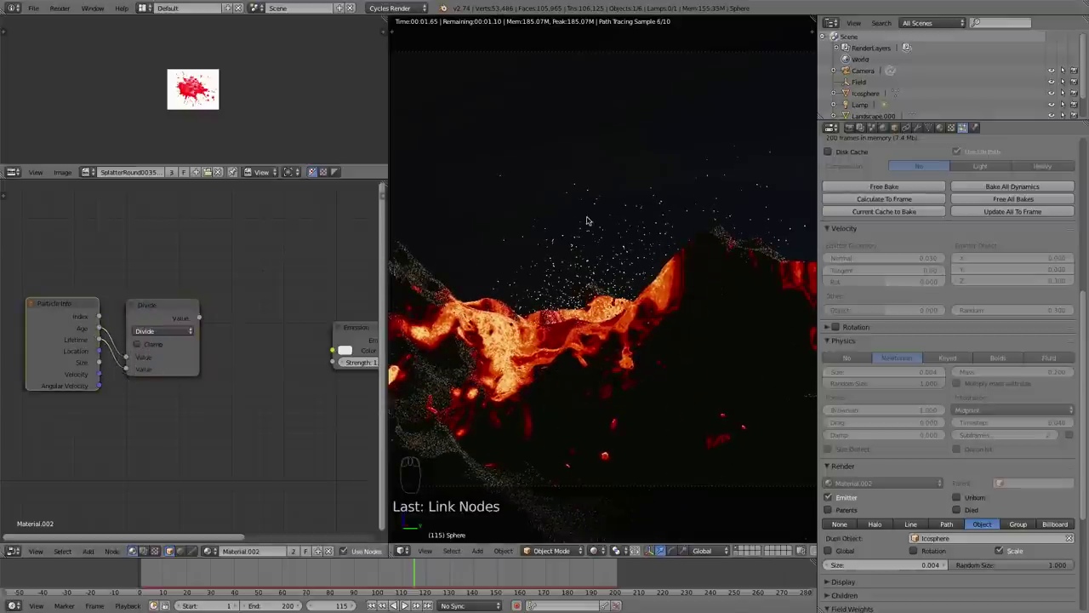
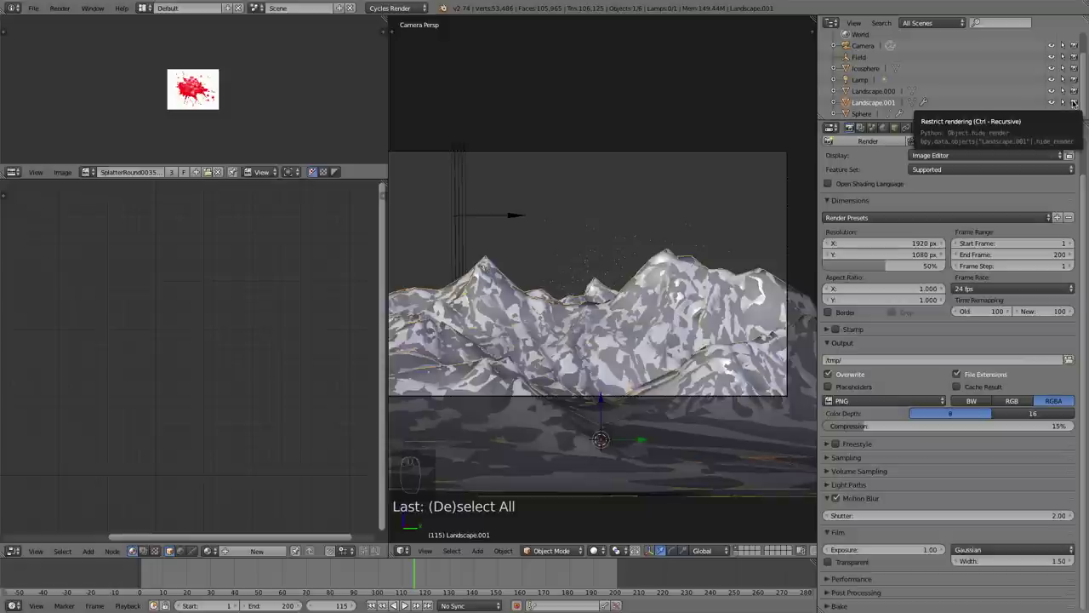
Hide Landscape.001 so only the plain white landscape shows beneath the sparks
left_click_drag(1076, 100, 690, 315)
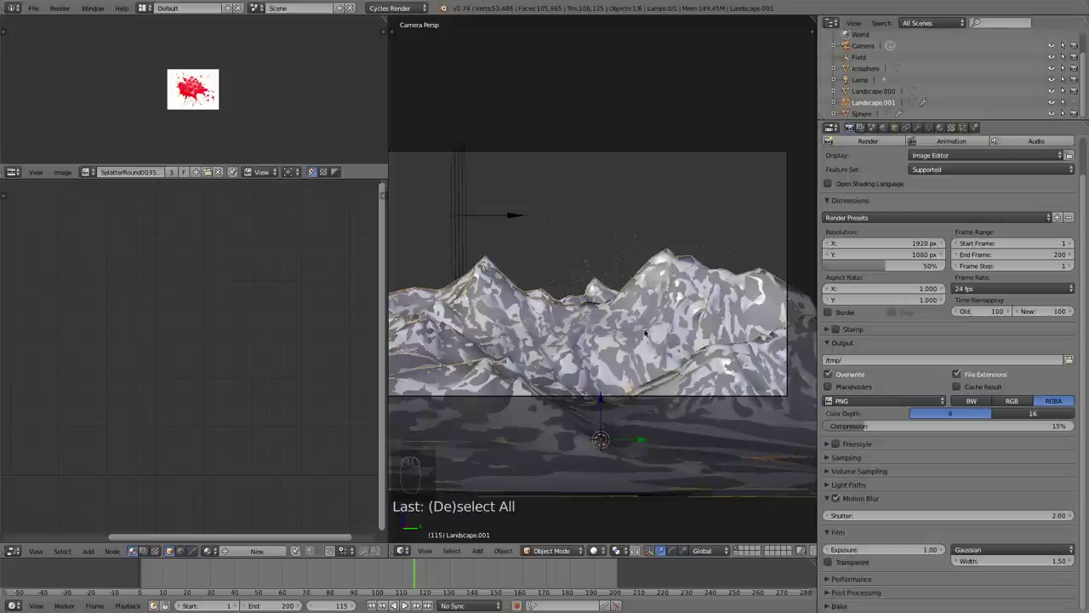
key("h")
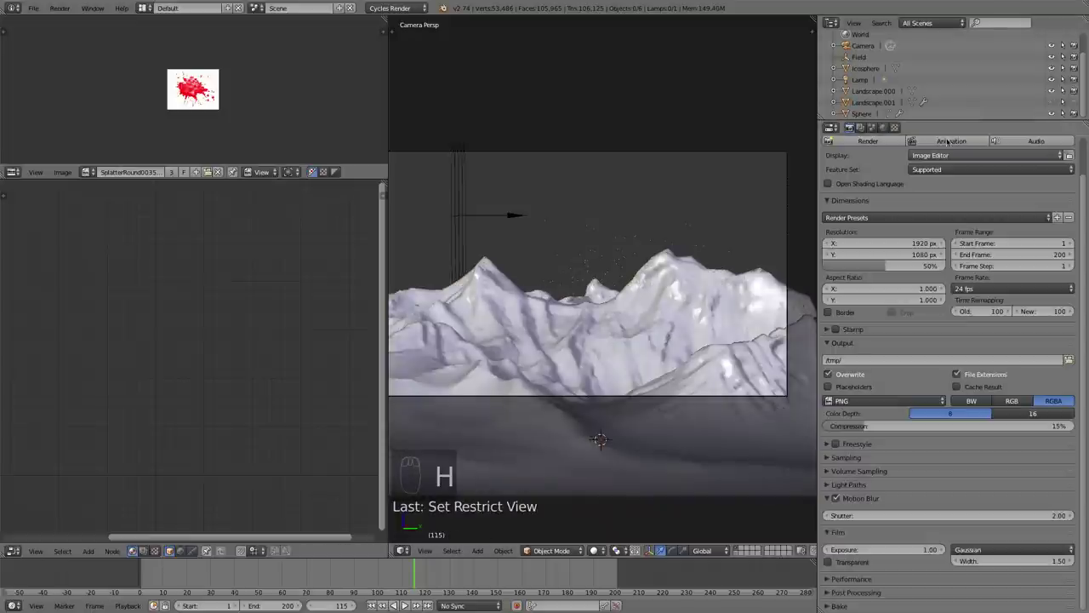
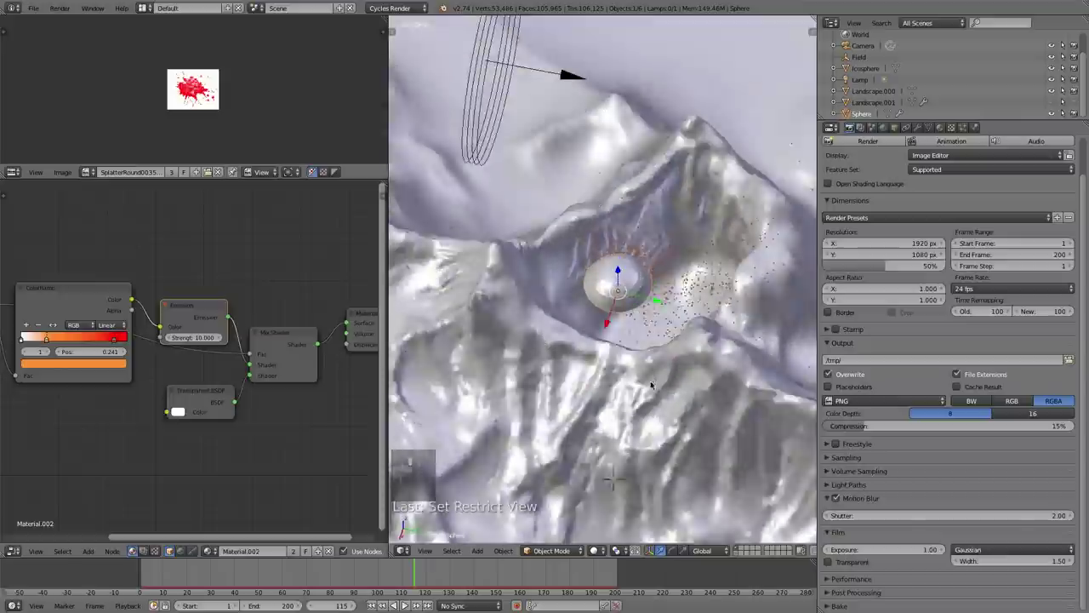
Look through the scene camera again and rewind the animation to frame 1
key("s")
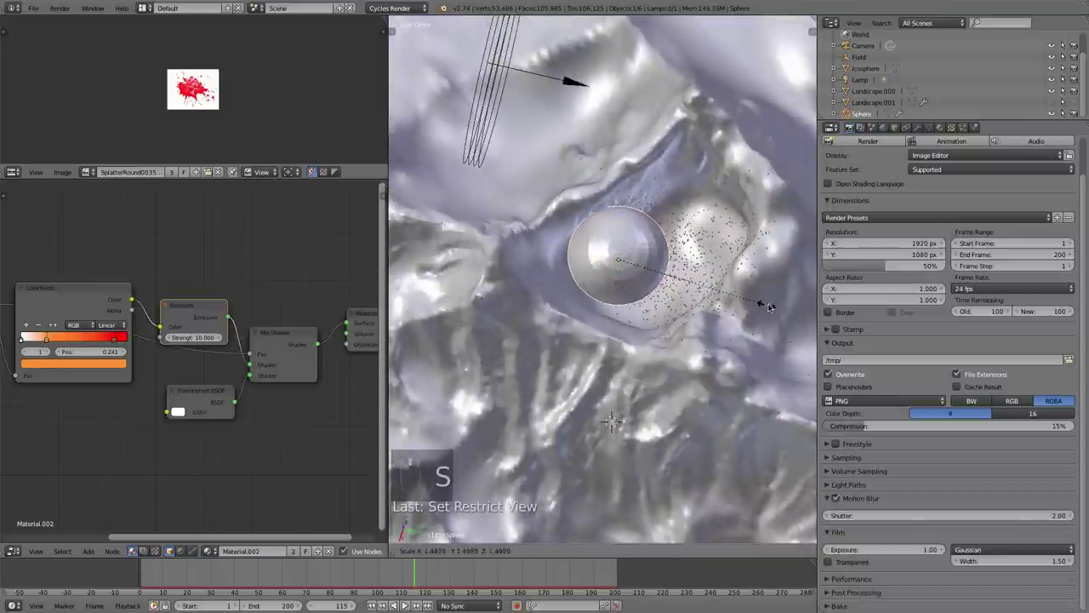
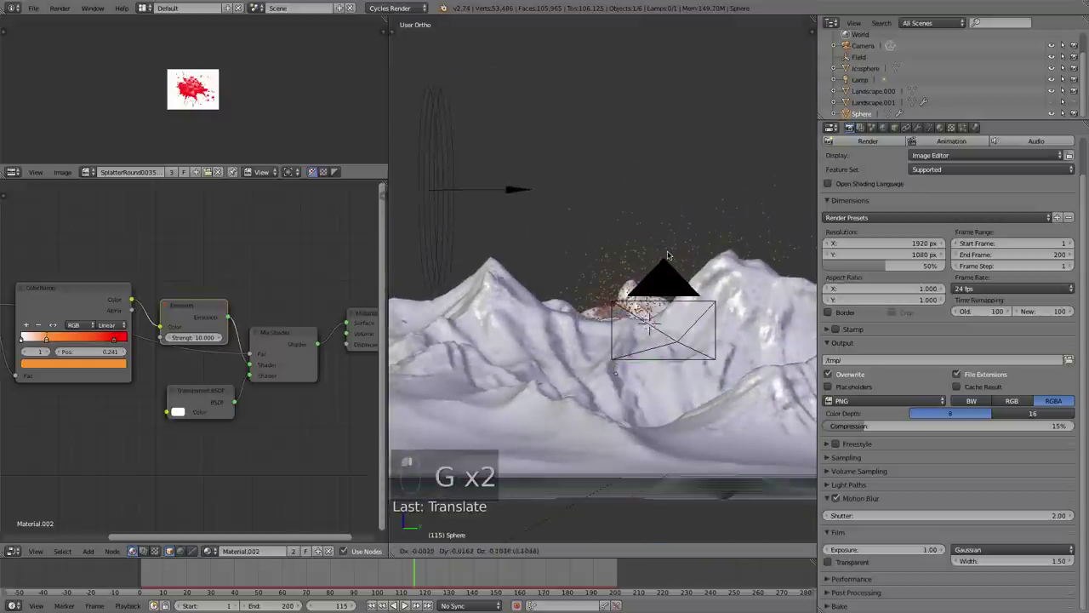
left_click(671, 251)
key("KP_0")
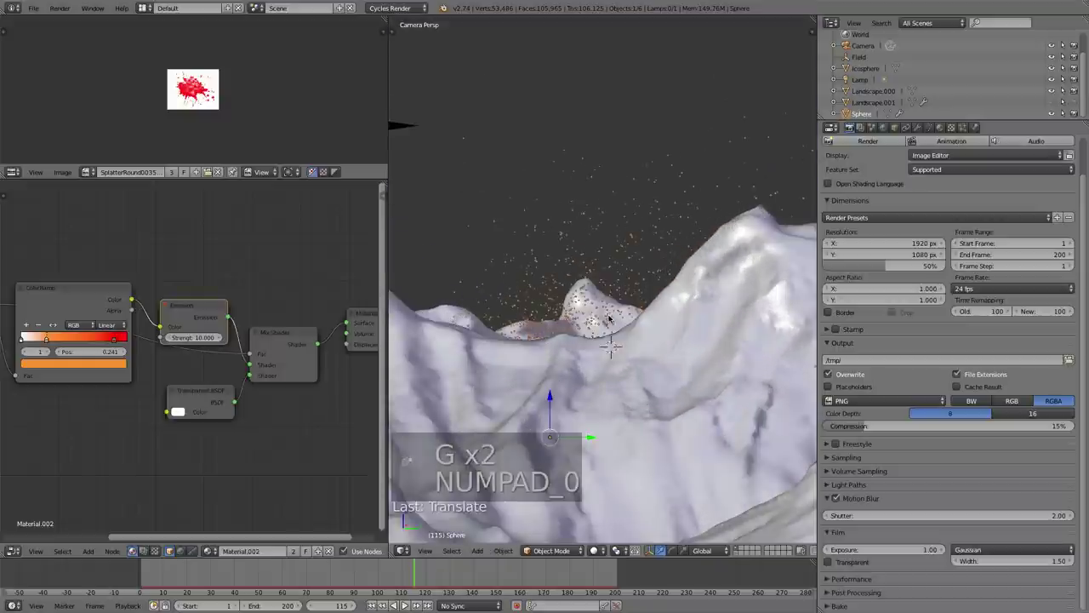
key("g")
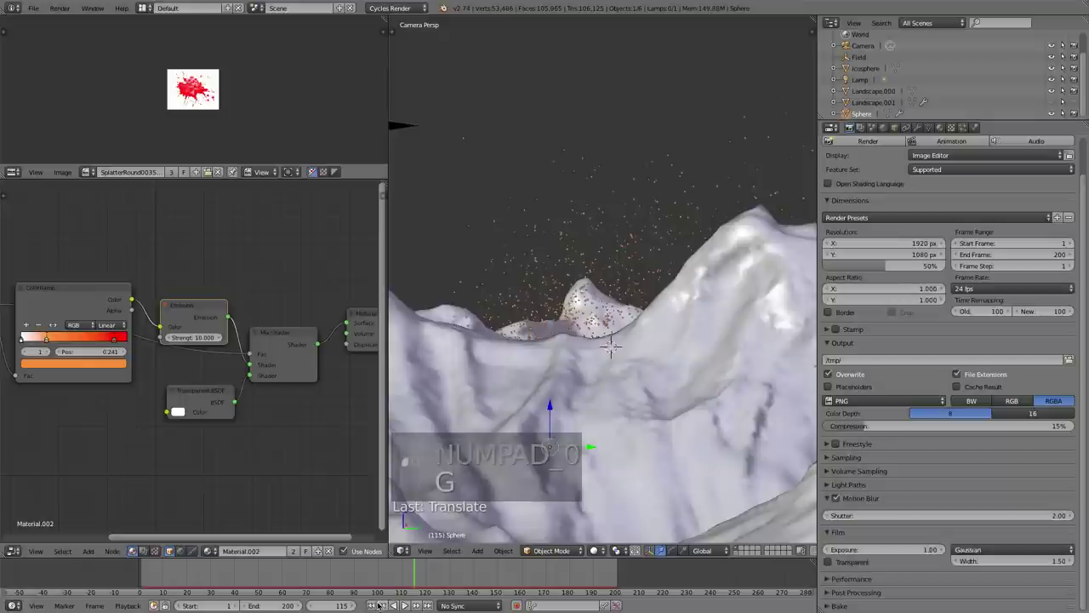